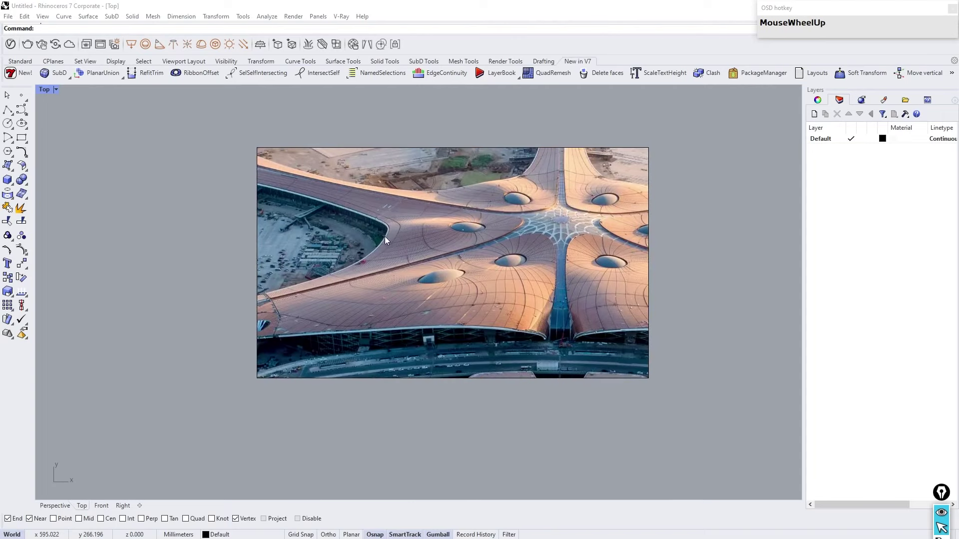
# Step: Place the top-down aerial photo of the terminal as a large reference picture in the Top view
pyautogui.rightClick(268, 376)
pyautogui.click(855, 7)
pyautogui.scroll(-3)
pyautogui.scroll(3)
pyautogui.click(161, 456)
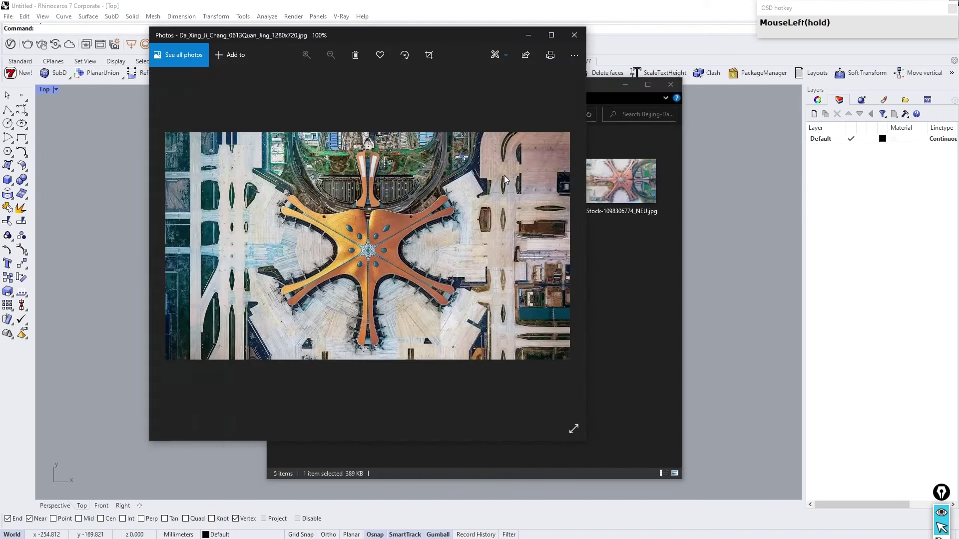
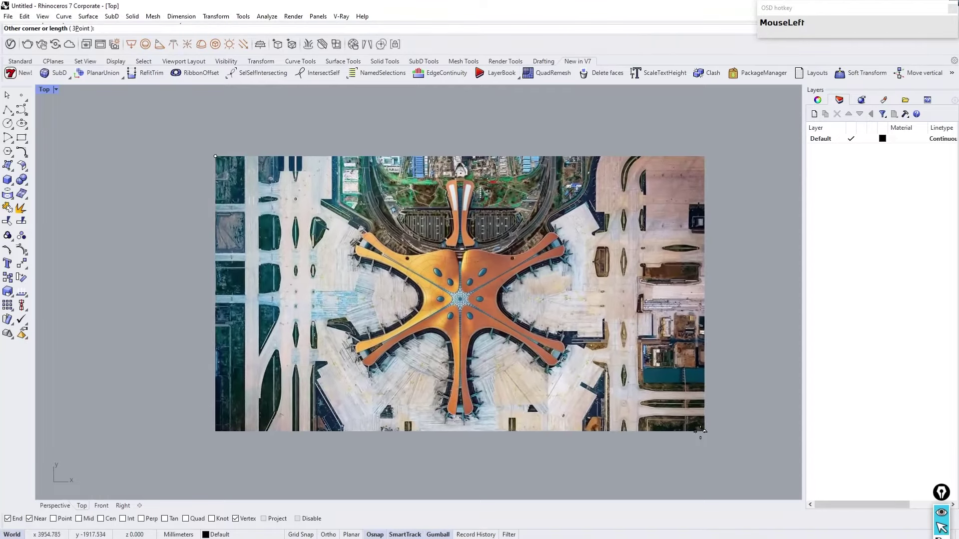
pyautogui.scroll(-3)
pyautogui.scroll(3)
pyautogui.click(440, 263)
# Step: Add a new layer and move the picture so the hub sits at the origin
pyautogui.scroll(-3)
pyautogui.scroll(3)
pyautogui.click(454, 252)
pyautogui.moveTo(885, 102); pyautogui.dragTo(813, 115)
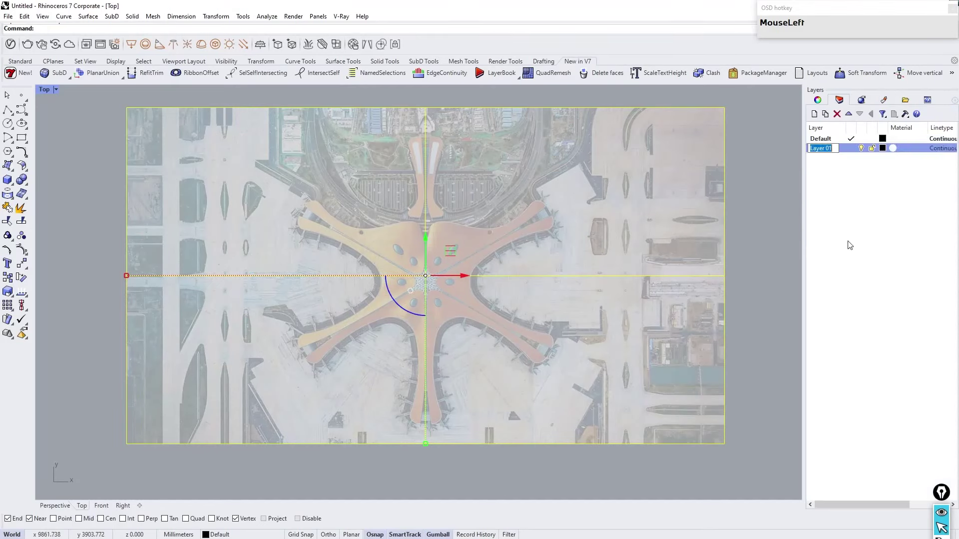
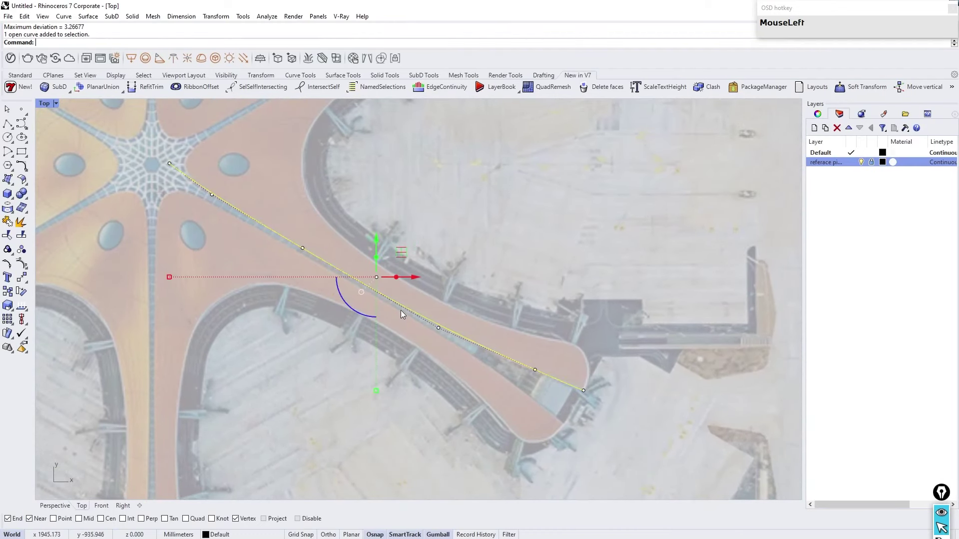
# Step: Make the traced arm curve SubD-friendly and extrude it sideways into a strip of faces
pyautogui.write('m')
pyautogui.press('Return')
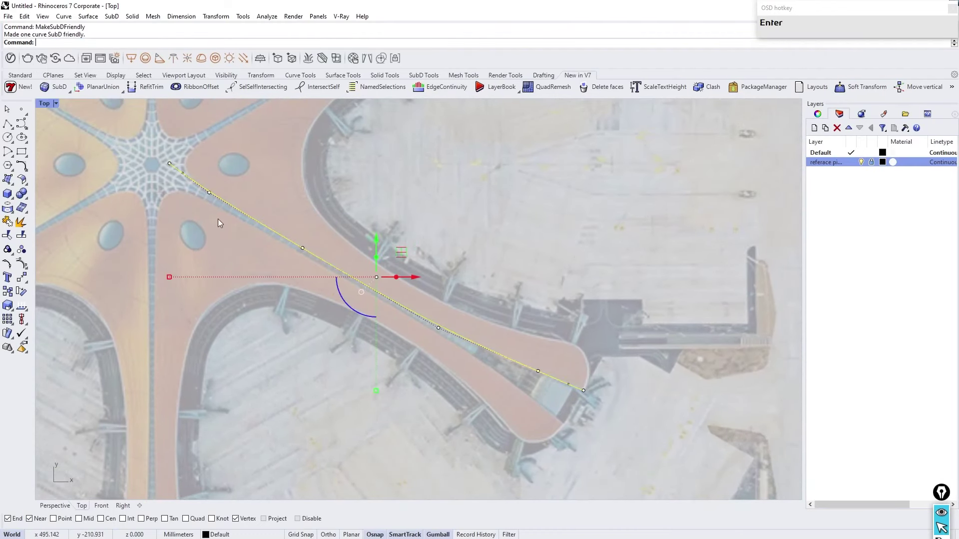
pyautogui.click(361, 400)
pyautogui.rightClick(490, 337)
pyautogui.click(493, 344)
pyautogui.rightClick(434, 269)
pyautogui.click(410, 334)
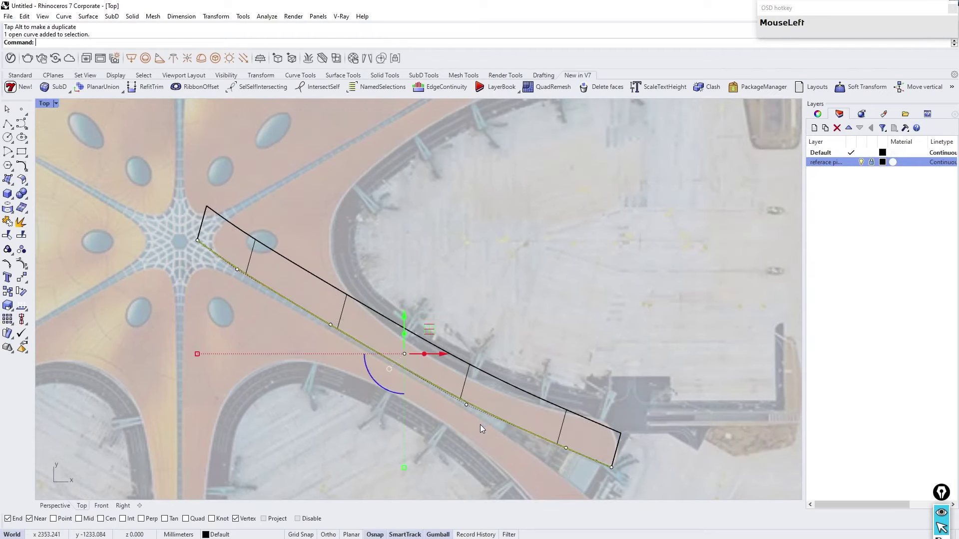
# Step: Toggle the SubD strip to flat-face display and adjust its faces along the arm
pyautogui.press('Delete')
pyautogui.rightClick(532, 391)
pyautogui.press('Tab')
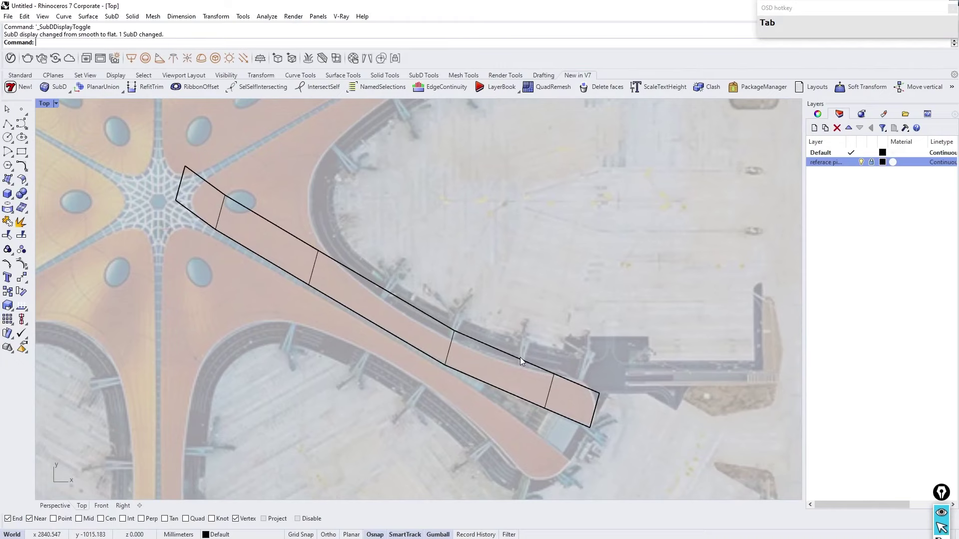
pyautogui.click(507, 356)
pyautogui.press('Return')
pyautogui.click(541, 291)
pyautogui.press('Tab')
pyautogui.scroll(3)
pyautogui.press('Tab')
pyautogui.click(544, 343)
# Step: Crease the strip, show it smooth again and select a tip vertex to adjust
pyautogui.write('c')
pyautogui.press('Return')
pyautogui.press('Tab')
pyautogui.click(623, 454)
pyautogui.scroll(-3)
pyautogui.scroll(3)
pyautogui.press('Tab')
pyautogui.rightClick(419, 263)
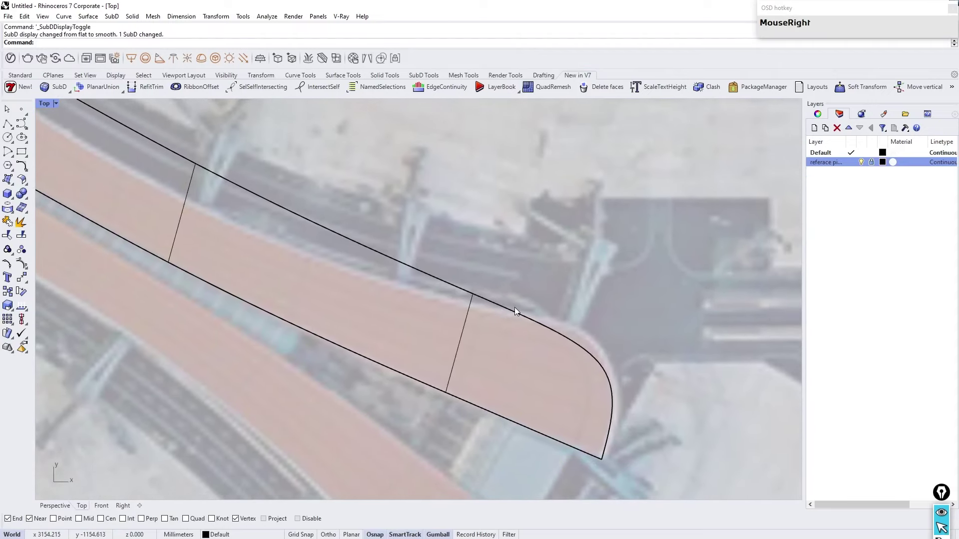
pyautogui.press('Tab')
pyautogui.scroll(3)
pyautogui.click(586, 289)
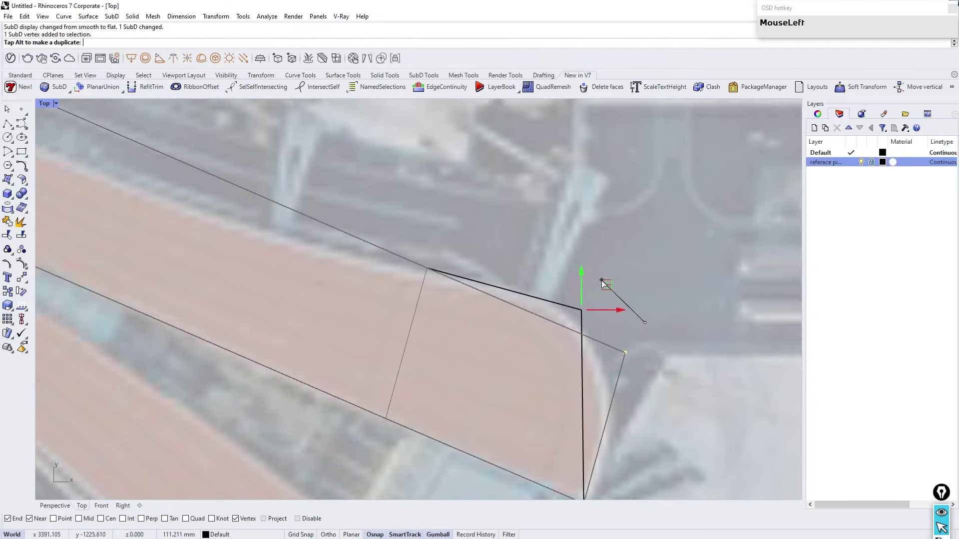
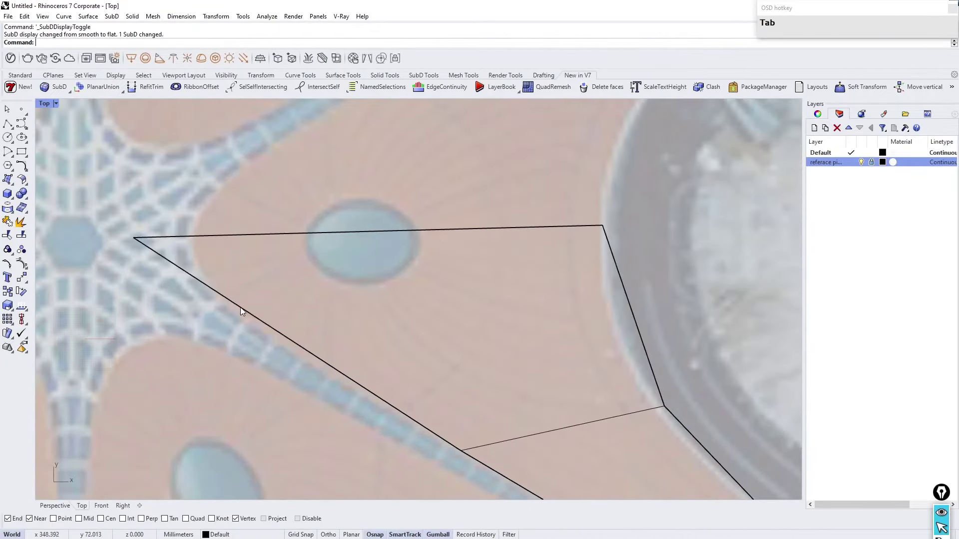
# Step: Raise the SubD strip above the reference photo in the Perspective view
pyautogui.scroll(-3)
pyautogui.rightClick(305, 357)
pyautogui.click(236, 356)
pyautogui.scroll(3)
pyautogui.press('Tab')
pyautogui.scroll(-3)
pyautogui.scroll(3)
pyautogui.scroll(-3)
pyautogui.click(386, 272)
pyautogui.scroll(-3)
pyautogui.scroll(3)
pyautogui.click(362, 329)
pyautogui.rightClick(344, 317)
# Step: Select the strip's inner edge and Slide its end to snap onto the hub centre
pyautogui.scroll(-3)
pyautogui.scroll(3)
pyautogui.rightClick(499, 354)
pyautogui.rightClick(635, 274)
pyautogui.click(521, 372)
pyautogui.scroll(-3)
pyautogui.rightClick(444, 313)
pyautogui.scroll(3)
pyautogui.rightClick(493, 330)
pyautogui.scroll(-3)
pyautogui.scroll(3)
pyautogui.rightClick(460, 307)
pyautogui.click(346, 326)
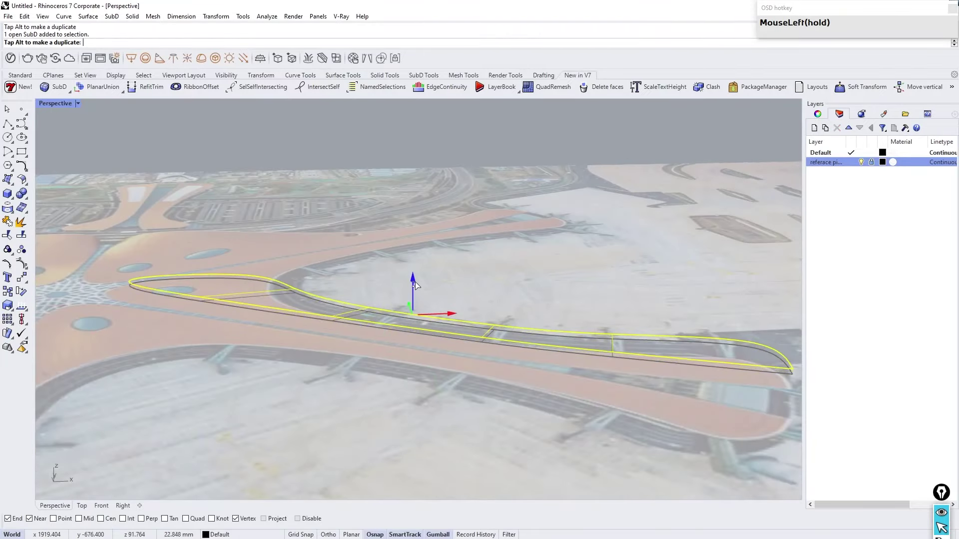
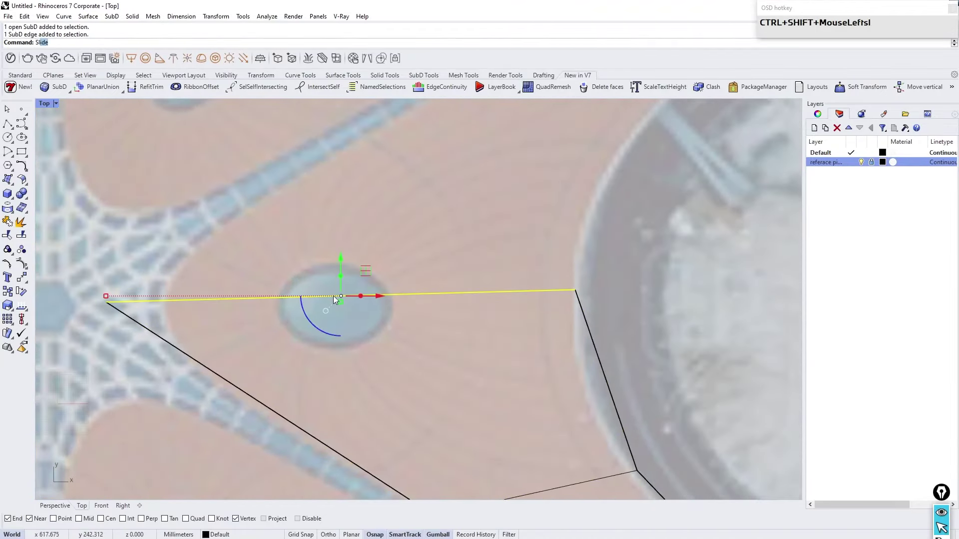
pyautogui.press('Return')
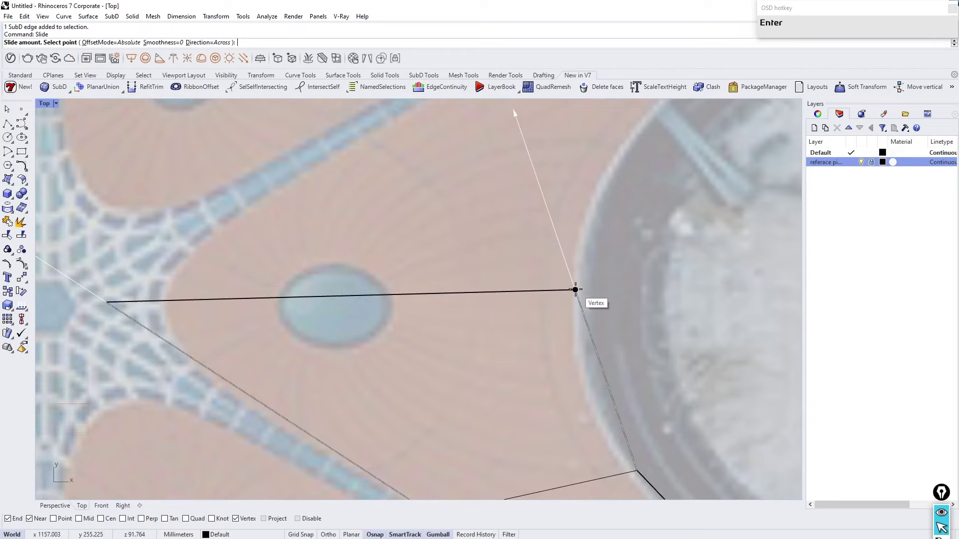
pyautogui.click(579, 305)
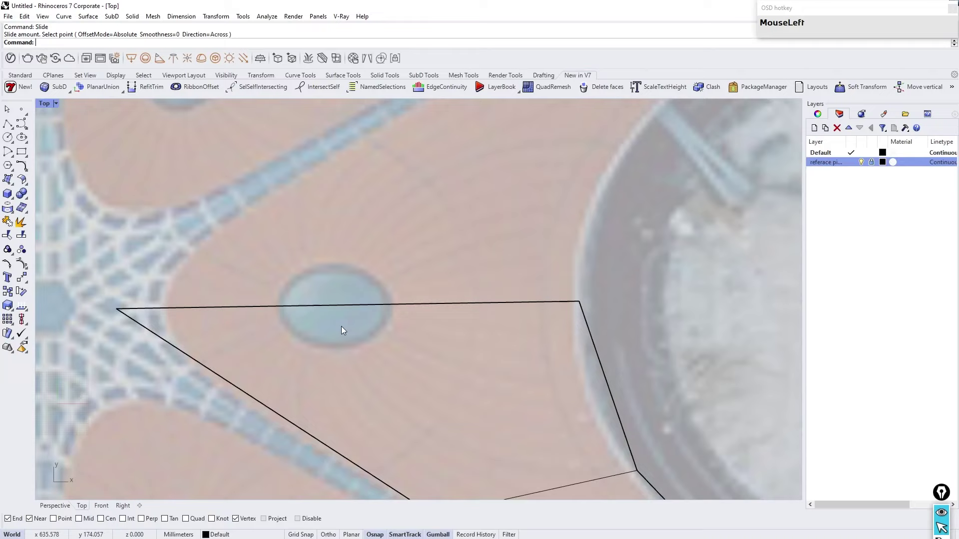
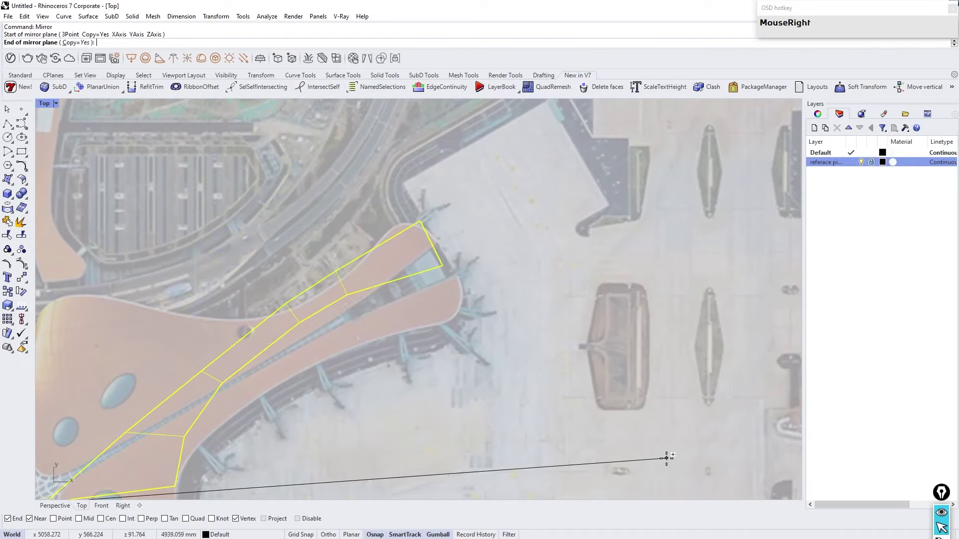
# Step: Mirror the SubD strip across the arm axis with Copy=Yes to form the other half
pyautogui.scroll(-3)
pyautogui.scroll(3)
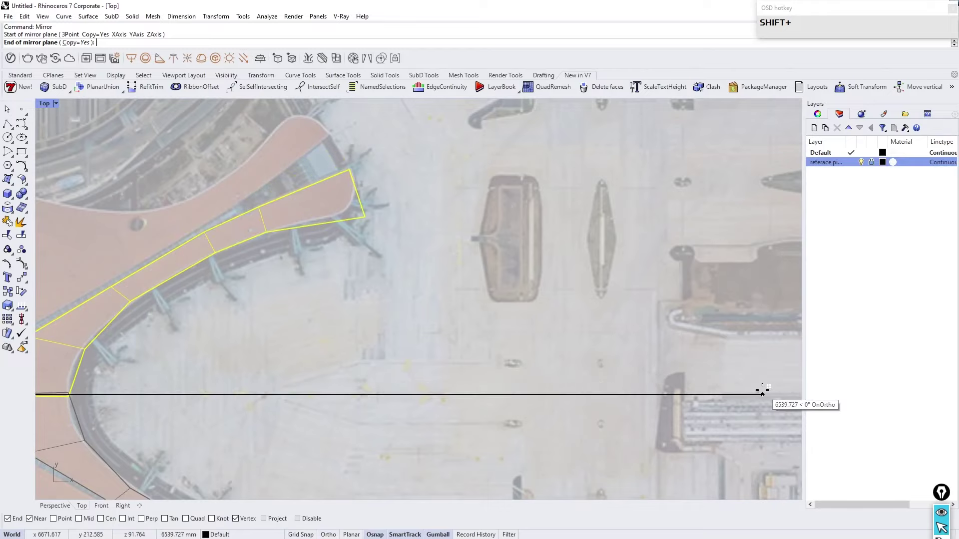
pyautogui.click(765, 393)
pyautogui.scroll(3)
pyautogui.scroll(-3)
pyautogui.scroll(3)
pyautogui.rightClick(514, 282)
pyautogui.click(494, 307)
pyautogui.scroll(3)
pyautogui.click(396, 252)
pyautogui.scroll(3)
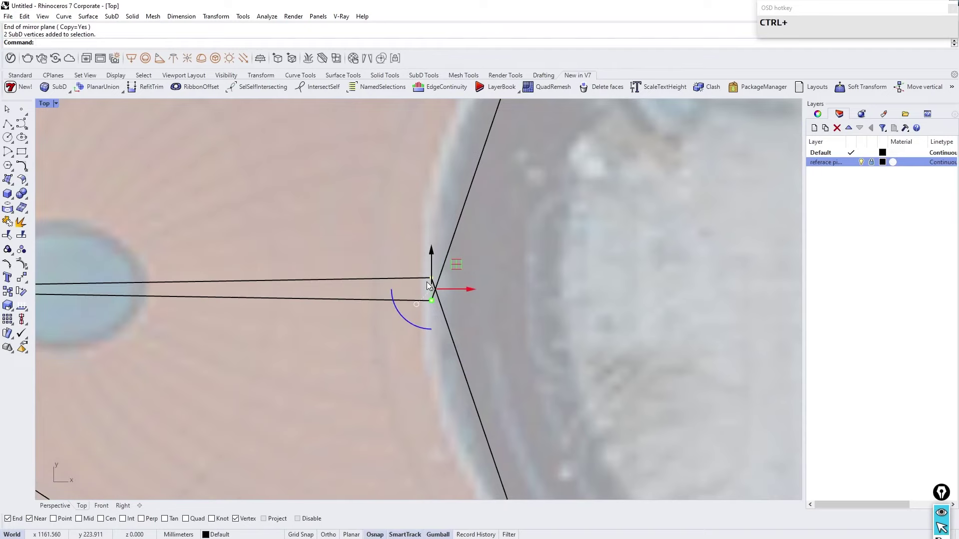
pyautogui.press('Return')
# Step: Join the two centreline vertices of the halves and show the SubD smooth again
pyautogui.click(549, 298)
pyautogui.scroll(-3)
pyautogui.press('Tab')
pyautogui.rightClick(458, 262)
pyautogui.press('Tab')
pyautogui.scroll(3)
pyautogui.click(159, 264)
pyautogui.press('Return')
pyautogui.press('Tab')
pyautogui.click(194, 366)
pyautogui.scroll(3)
pyautogui.press('Tab')
pyautogui.click(175, 296)
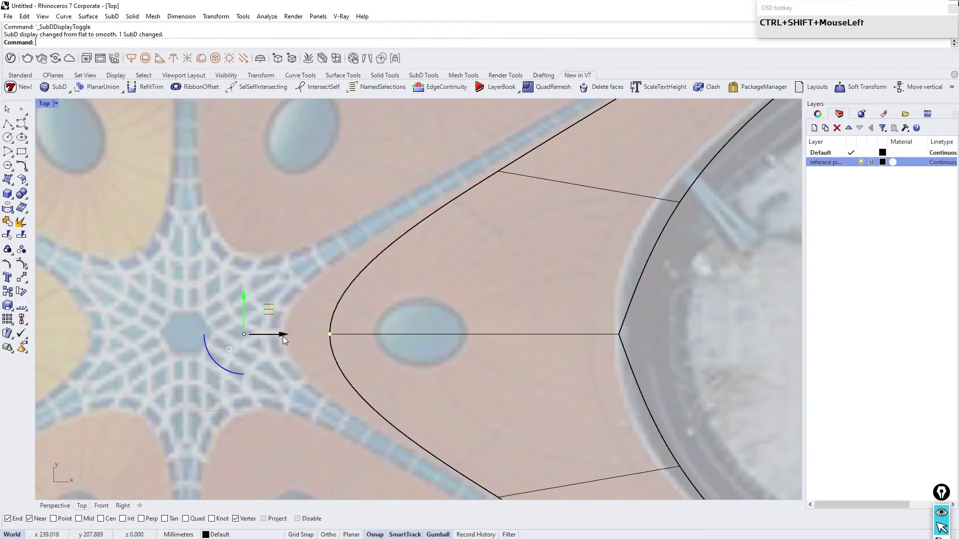
# Step: Start Stitch at the arm's outer end and pick the first centreline vertex
pyautogui.scroll(-3)
pyautogui.scroll(3)
pyautogui.press('Tab')
pyautogui.press('Tab')
pyautogui.press('Tab')
pyautogui.click(292, 294)
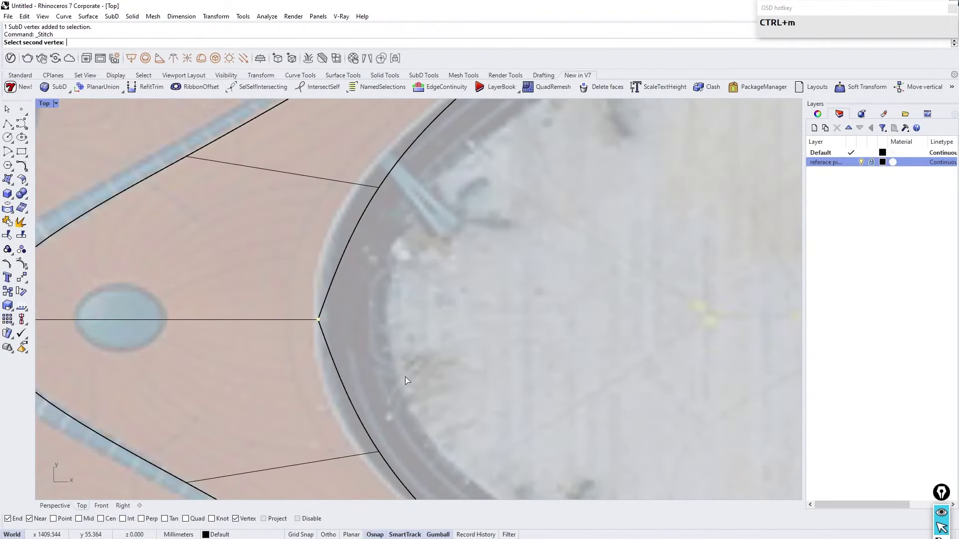
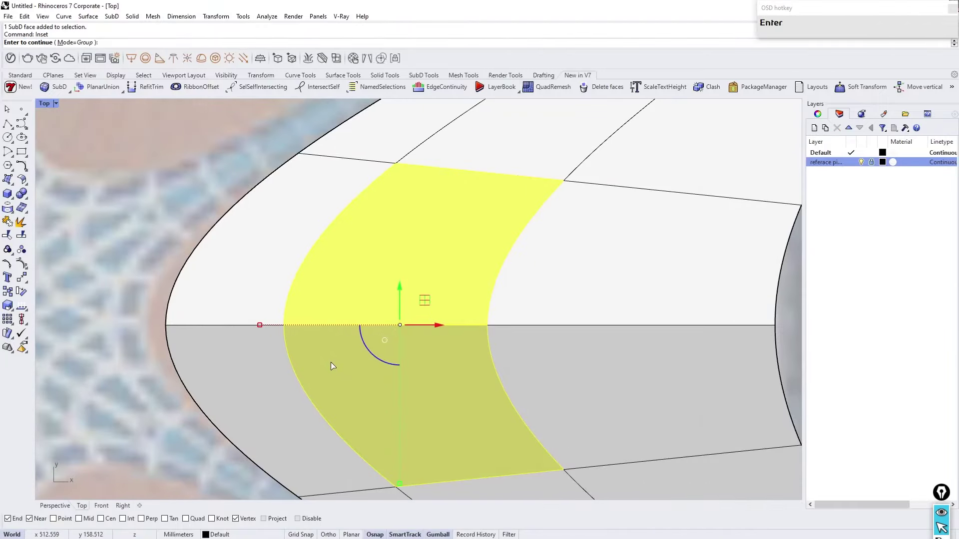
# Step: Switch to flat display and inset the selected skylight faces by a distance of 5
pyautogui.press('Escape')
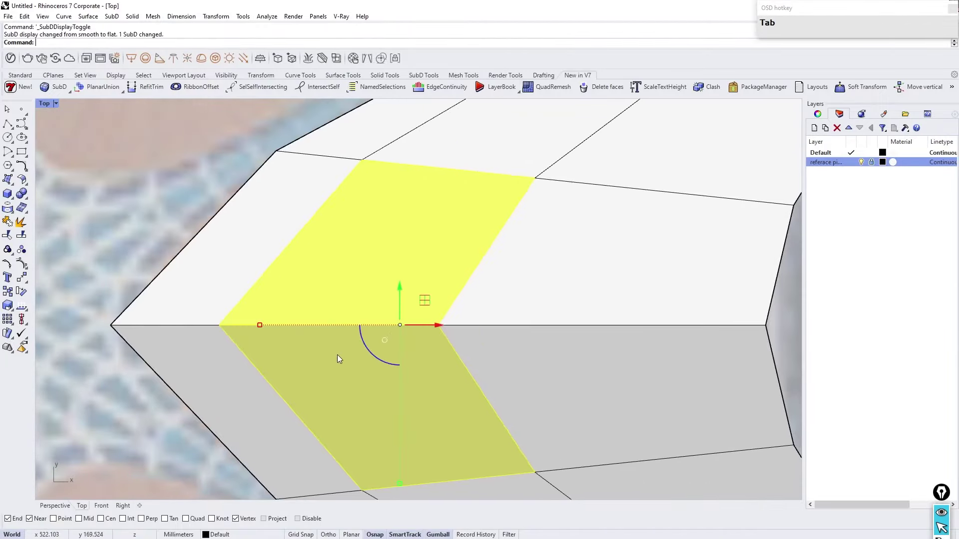
pyautogui.write('i')
pyautogui.press('Return')
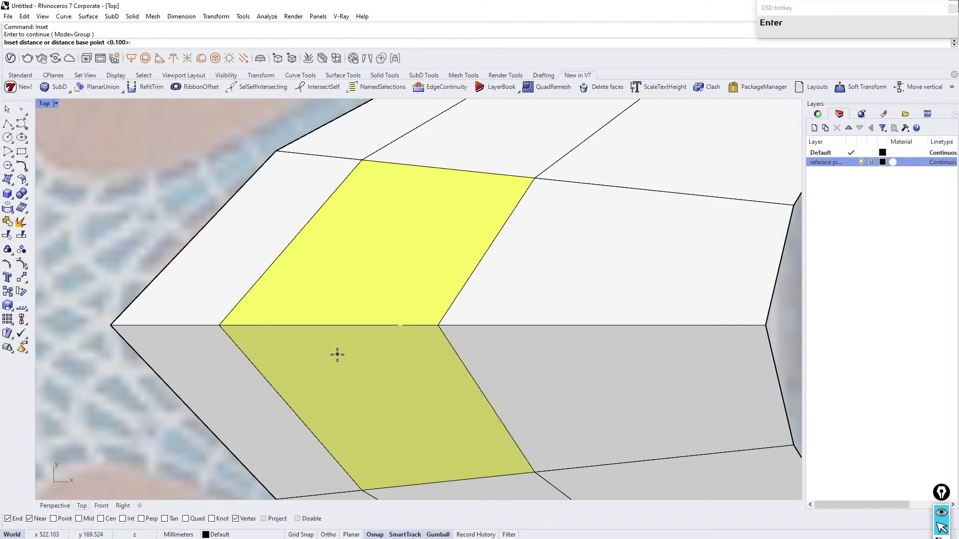
pyautogui.write('5')
pyautogui.press('Return')
pyautogui.write('1')
pyautogui.press('Return')
pyautogui.write('2')
pyautogui.press('Return')
pyautogui.write('3')
pyautogui.press('Return')
# Step: Inspect the inset in flat and smooth display and pick an inset edge to slide
pyautogui.scroll(-3)
pyautogui.click(193, 415)
pyautogui.scroll(3)
pyautogui.click(59, 108)
pyautogui.scroll(-3)
pyautogui.scroll(3)
pyautogui.press('Tab')
pyautogui.press('Tab')
pyautogui.click(263, 303)
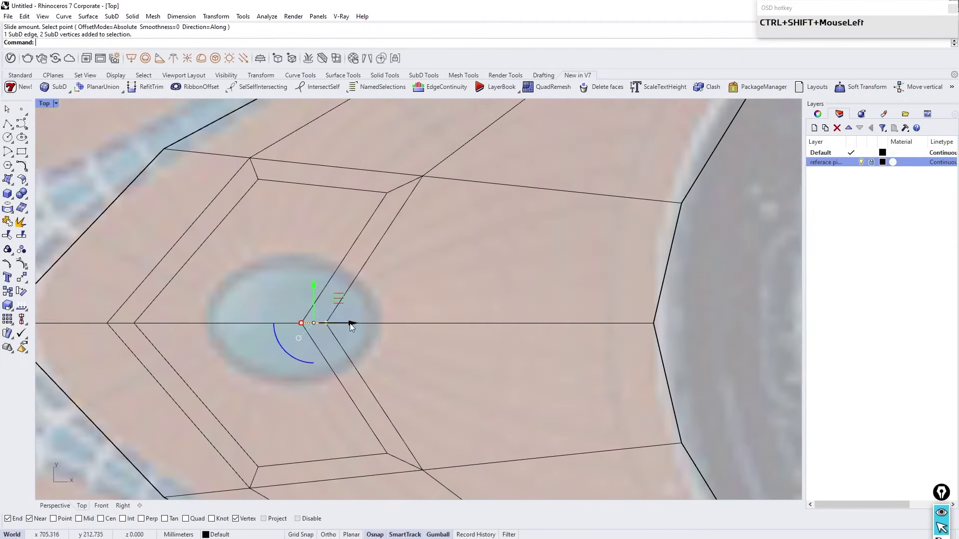
pyautogui.press('Tab')
# Step: Slide the inset edges so the inner ring starts forming a hexagon around the skylight
pyautogui.scroll(-3)
pyautogui.scroll(3)
pyautogui.press('Tab')
pyautogui.scroll(-3)
pyautogui.scroll(3)
pyautogui.press('Tab')
pyautogui.rightClick(401, 319)
pyautogui.scroll(3)
pyautogui.press('Tab')
pyautogui.scroll(3)
pyautogui.click(366, 166)
pyautogui.scroll(-3)
pyautogui.scroll(3)
# Step: Move inner-ring vertices toward the oval skylight outline from the reference photo
pyautogui.click(397, 155)
pyautogui.click(484, 181)
pyautogui.click(584, 296)
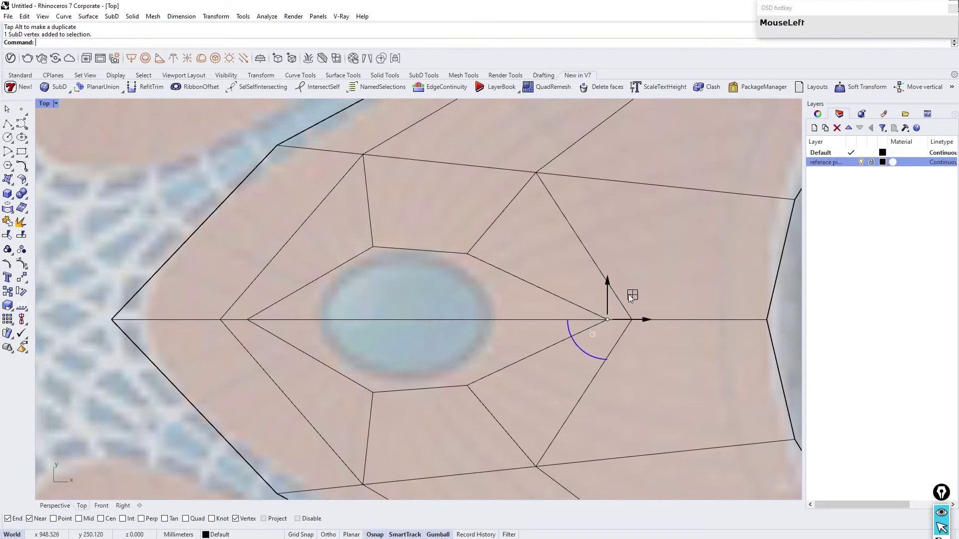
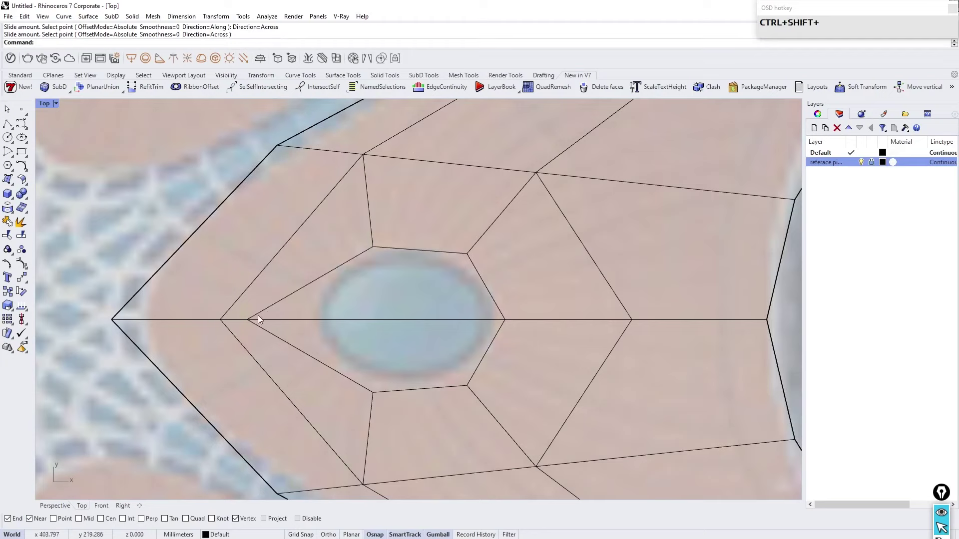
pyautogui.click(251, 322)
pyautogui.rightClick(303, 348)
pyautogui.click(313, 329)
pyautogui.press('Tab')
pyautogui.scroll(-3)
pyautogui.scroll(3)
pyautogui.press('Tab')
# Step: Select the central face over the skylight and nudge surrounding ring vertices into place
pyautogui.click(57, 104)
pyautogui.click(394, 277)
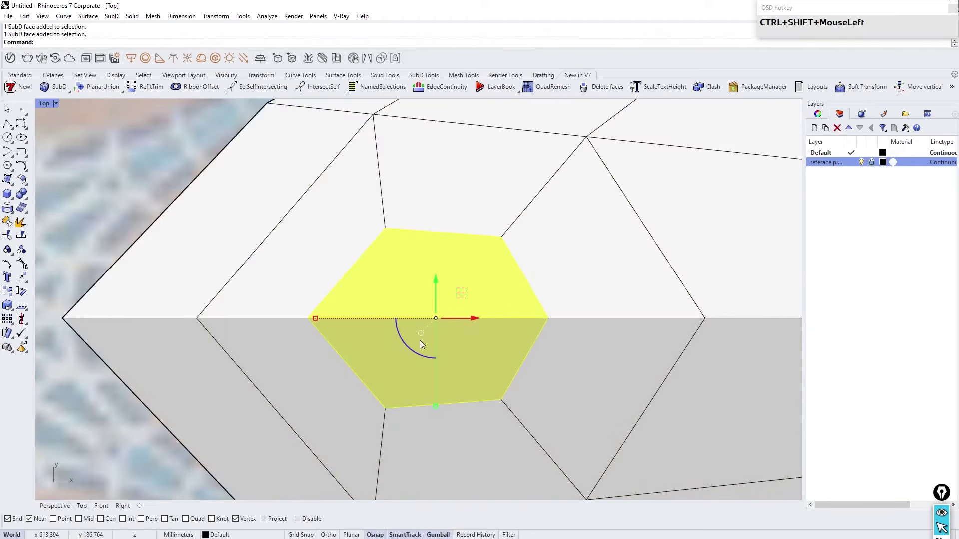
pyautogui.press('Tab')
pyautogui.click(60, 109)
pyautogui.scroll(3)
pyautogui.click(261, 289)
pyautogui.click(331, 183)
pyautogui.scroll(-3)
pyautogui.scroll(3)
pyautogui.click(425, 341)
pyautogui.scroll(3)
pyautogui.click(470, 375)
pyautogui.scroll(-3)
pyautogui.scroll(3)
# Step: Fine-tune the remaining hexagon vertices, checking the smooth oval opening in both display modes
pyautogui.press('Tab')
pyautogui.scroll(-3)
pyautogui.scroll(3)
pyautogui.press('Tab')
pyautogui.scroll(3)
pyautogui.click(382, 374)
pyautogui.scroll(3)
pyautogui.click(438, 362)
pyautogui.scroll(-3)
pyautogui.scroll(3)
pyautogui.press('Tab')
pyautogui.scroll(-3)
pyautogui.rightClick(418, 335)
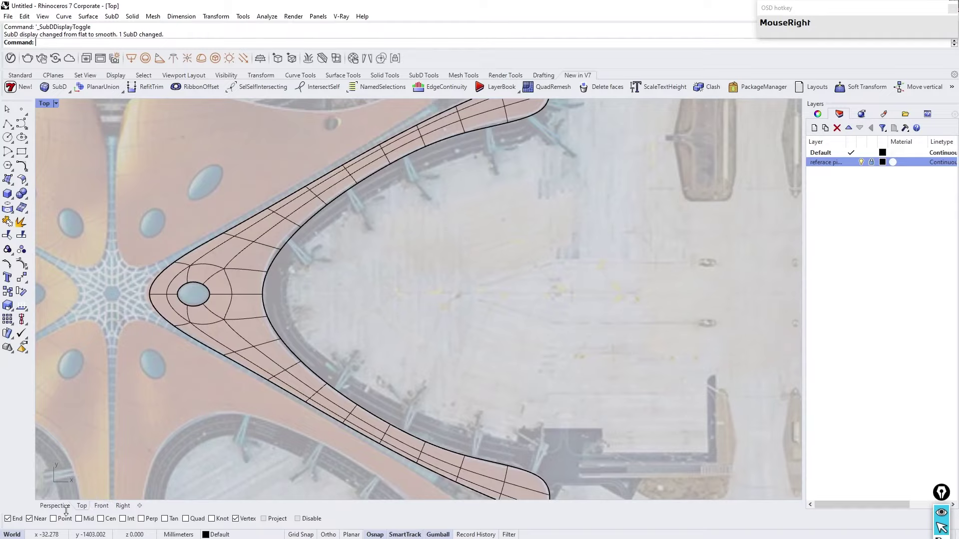
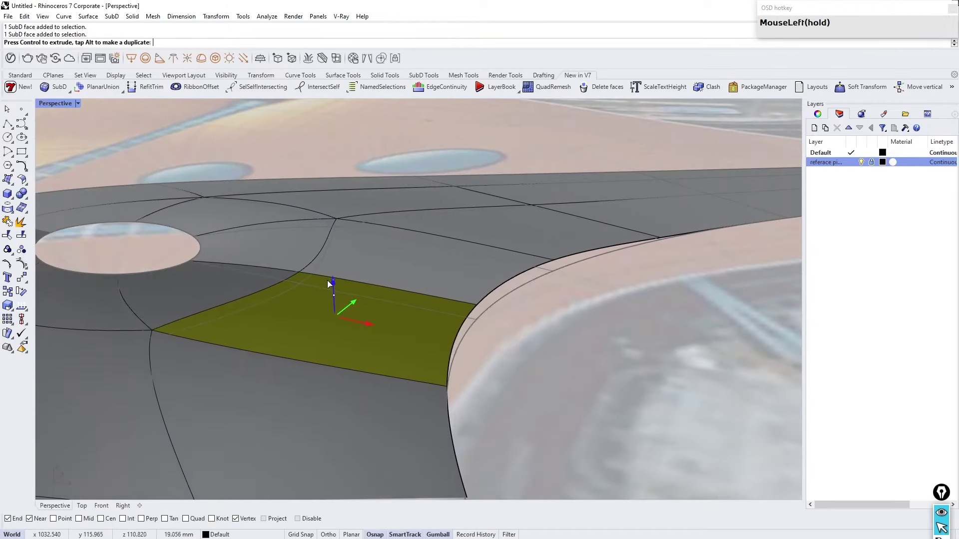
# Step: Lift the selected roof face upward with the Gumball to start curving the canopy
pyautogui.moveTo(440, 318); pyautogui.dragTo(416, 326)
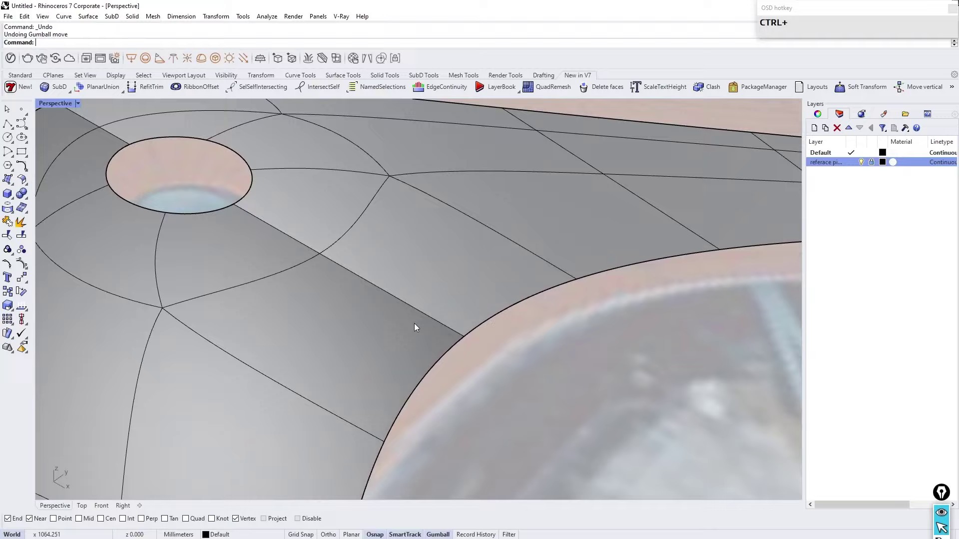
pyautogui.click(388, 295)
pyautogui.rightClick(413, 304)
pyautogui.click(383, 267)
pyautogui.rightClick(517, 331)
pyautogui.click(443, 301)
pyautogui.rightClick(467, 312)
# Step: Raise neighbouring roof faces to continue the gentle canopy curve
pyautogui.click(381, 249)
pyautogui.scroll(-3)
pyautogui.rightClick(528, 312)
pyautogui.scroll(3)
pyautogui.click(395, 357)
pyautogui.rightClick(562, 338)
pyautogui.scroll(3)
# Step: Raise a roof edge and check the result in flat display
pyautogui.click(498, 265)
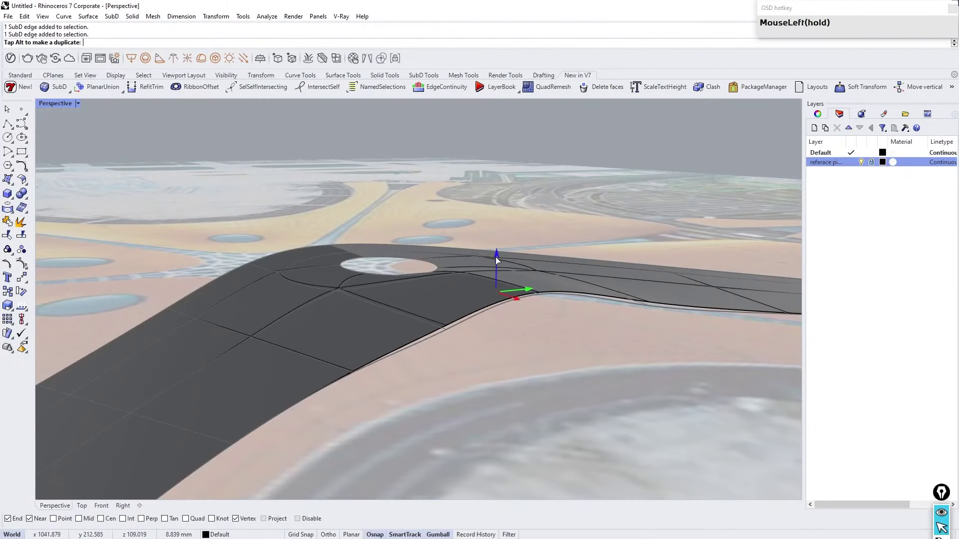
pyautogui.rightClick(413, 224)
pyautogui.scroll(-3)
pyautogui.scroll(3)
pyautogui.rightClick(426, 350)
pyautogui.press('Tab')
pyautogui.scroll(-3)
pyautogui.scroll(3)
pyautogui.rightClick(420, 307)
# Step: Return to smooth display and lift further edge elements along the roof rim
pyautogui.press('Tab')
pyautogui.scroll(3)
pyautogui.click(440, 308)
pyautogui.scroll(-3)
pyautogui.scroll(3)
pyautogui.click(422, 375)
pyautogui.rightClick(443, 363)
pyautogui.scroll(3)
# Step: Move points along the roof's inner edge to reshape the canopy profile
pyautogui.click(422, 201)
pyautogui.click(376, 198)
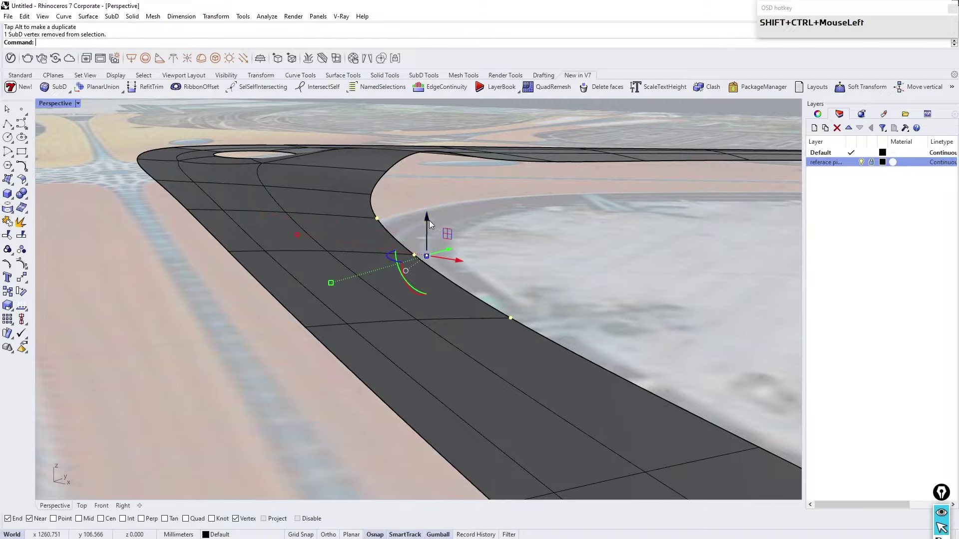
pyautogui.rightClick(474, 243)
pyautogui.scroll(-3)
pyautogui.scroll(3)
pyautogui.moveTo(366, 322); pyautogui.dragTo(506, 333)
pyautogui.scroll(-3)
pyautogui.scroll(3)
pyautogui.rightClick(467, 276)
pyautogui.scroll(-3)
pyautogui.scroll(3)
# Step: Adjust the lower roof points near the pointed end of the SubD arm
pyautogui.click(388, 437)
pyautogui.scroll(-3)
pyautogui.scroll(3)
pyautogui.rightClick(419, 376)
pyautogui.click(429, 461)
pyautogui.scroll(3)
pyautogui.rightClick(414, 408)
pyautogui.click(410, 319)
# Step: Lift the point at the roof tip to smooth the pointed end around the skylight
pyautogui.click(423, 423)
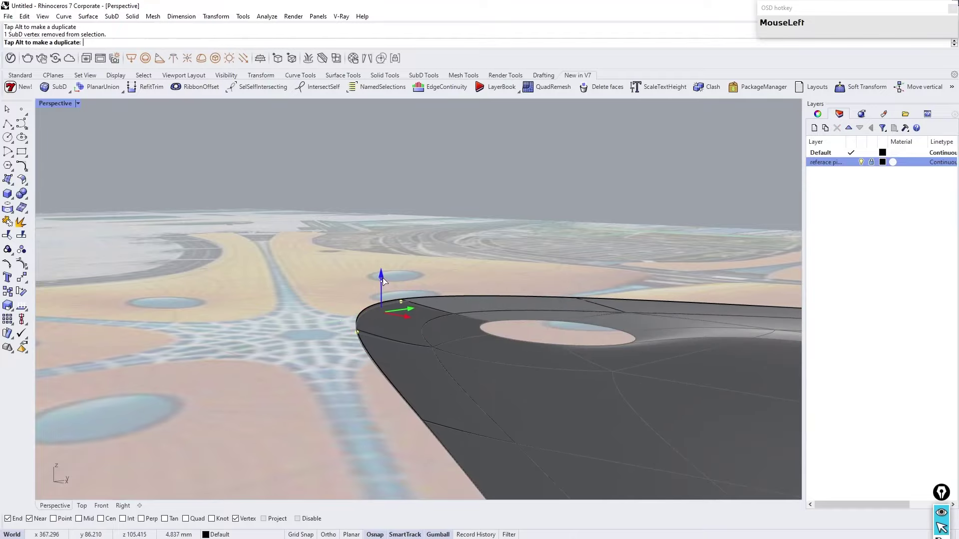
pyautogui.click(358, 330)
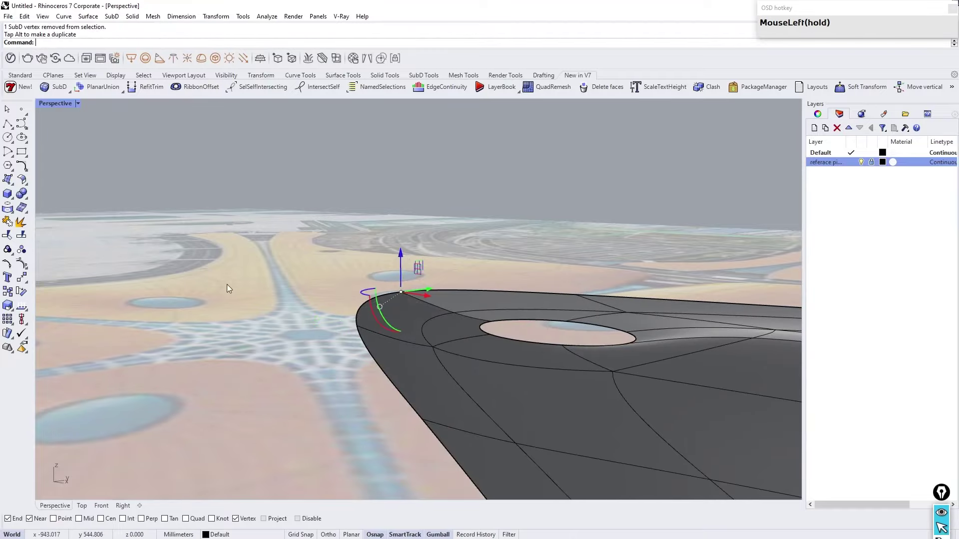
pyautogui.rightClick(320, 268)
pyautogui.scroll(-3)
pyautogui.scroll(3)
pyautogui.rightClick(370, 369)
pyautogui.scroll(3)
# Step: Hide the reference photo and reframe the view on the reshaped SubD roof
pyautogui.click(862, 166)
pyautogui.rightClick(356, 271)
pyautogui.click(82, 104)
pyautogui.moveTo(304, 180); pyautogui.dragTo(80, 121)
# Step: Review the arm roof in Rendered display and redo the undone Gumball reshaping move
pyautogui.click(82, 107)
pyautogui.scroll(3)
pyautogui.rightClick(252, 295)
pyautogui.scroll(3)
pyautogui.rightClick(226, 340)
pyautogui.click(210, 384)
pyautogui.scroll(-3)
pyautogui.scroll(3)
pyautogui.rightClick(314, 342)
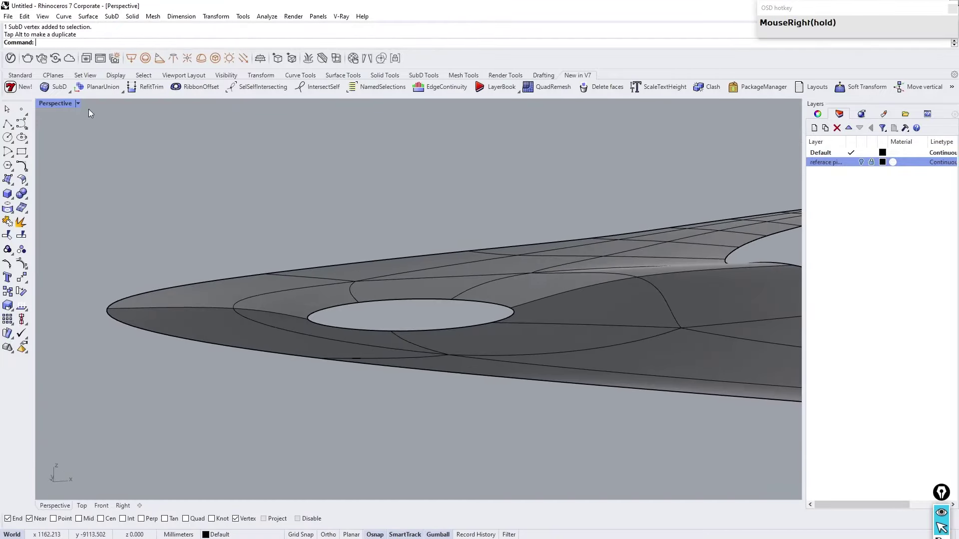
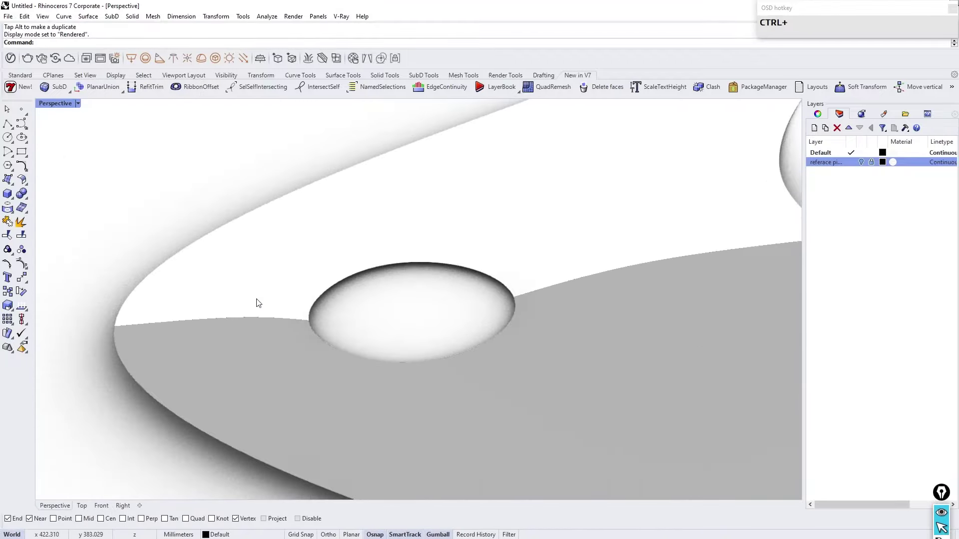
pyautogui.rightClick(158, 244)
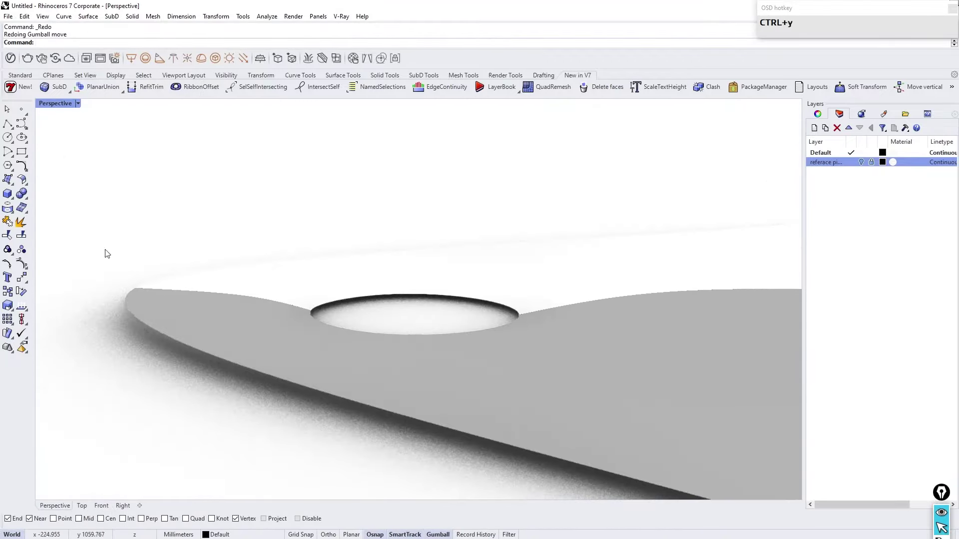
# Step: Run MakeSubDFriendly on the oval skylight opening's boundary to get a single SubD-friendly curve
pyautogui.click(82, 105)
pyautogui.rightClick(377, 235)
pyautogui.scroll(-3)
pyautogui.scroll(3)
pyautogui.rightClick(370, 316)
pyautogui.scroll(-3)
pyautogui.scroll(3)
pyautogui.rightClick(285, 273)
pyautogui.click(291, 285)
# Step: Extrude the skylight opening's edge curve upward with the Gumball into a short ring wall
pyautogui.click(302, 326)
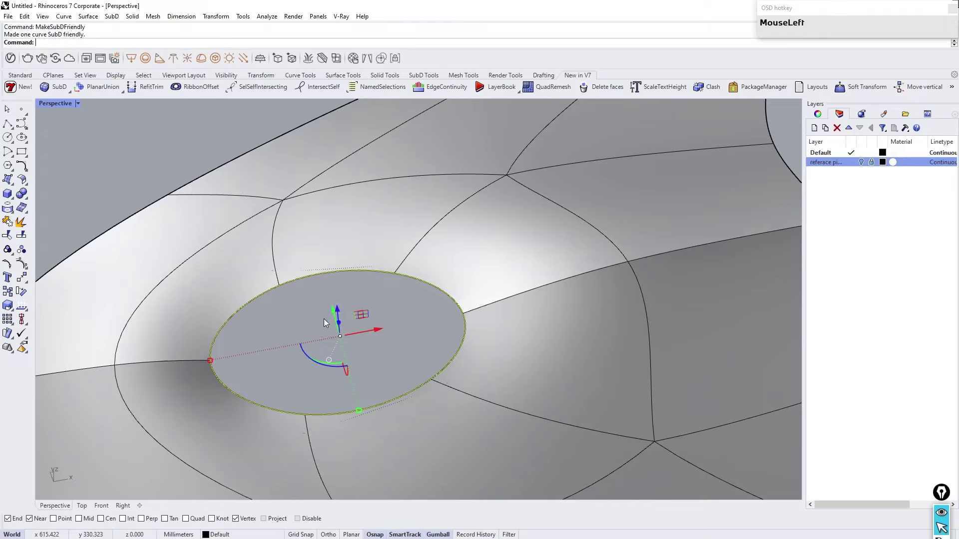
pyautogui.rightClick(321, 313)
pyautogui.click(340, 316)
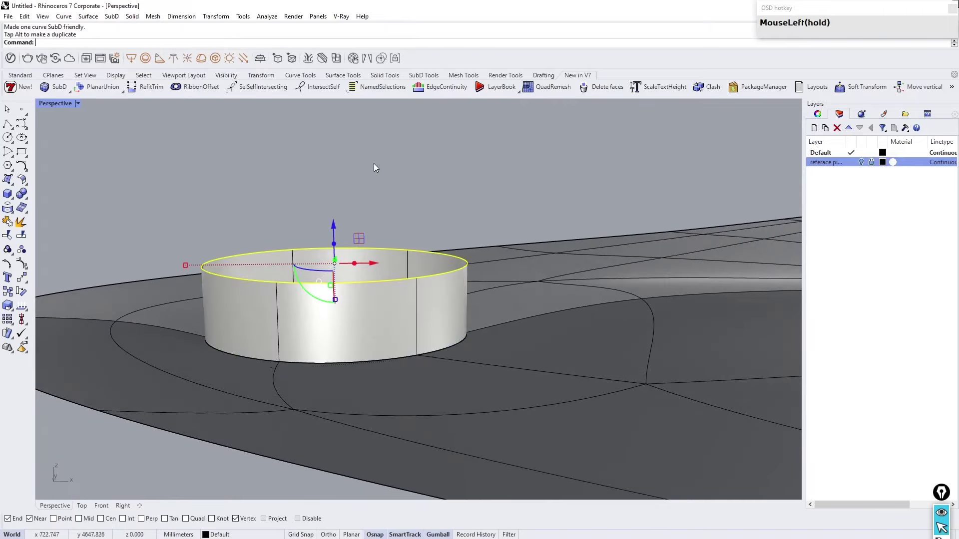
pyautogui.rightClick(357, 185)
pyautogui.scroll(3)
# Step: Select vertices on the ring wall and begin pulling them into a domed cap shape
pyautogui.click(273, 333)
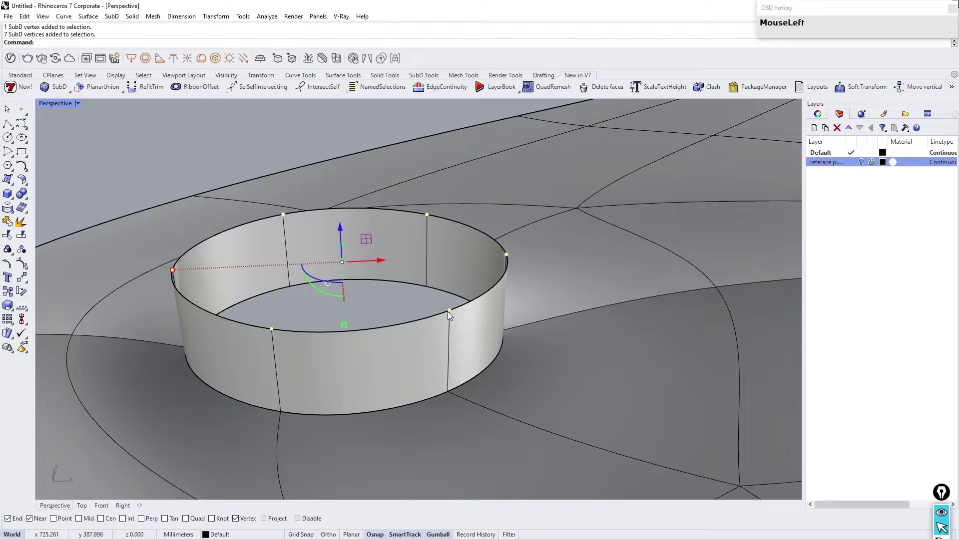
pyautogui.scroll(-3)
pyautogui.rightClick(319, 268)
pyautogui.click(172, 393)
pyautogui.scroll(3)
pyautogui.rightClick(273, 330)
pyautogui.scroll(3)
pyautogui.click(441, 294)
pyautogui.scroll(-3)
# Step: Finish shaping the ring wall's vertices so the skylight cap closes into a dome
pyautogui.scroll(3)
pyautogui.rightClick(413, 275)
pyautogui.click(433, 183)
pyautogui.scroll(-3)
pyautogui.click(163, 308)
pyautogui.moveTo(320, 233); pyautogui.dragTo(379, 240)
pyautogui.scroll(-3)
pyautogui.scroll(3)
pyautogui.rightClick(430, 247)
# Step: Toggle the SubD smooth/flat display to check the domed skylight cap
pyautogui.click(81, 108)
pyautogui.moveTo(386, 303); pyautogui.dragTo(387, 240)
pyautogui.scroll(3)
pyautogui.rightClick(290, 298)
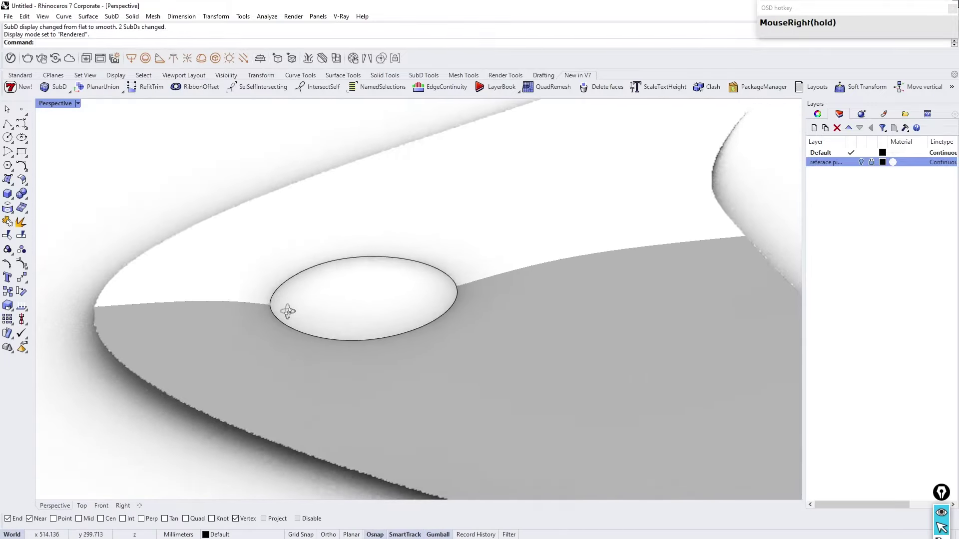
pyautogui.click(85, 103)
# Step: Hide the extra SubD cap so the arm roof's oval opening shows empty
pyautogui.rightClick(340, 239)
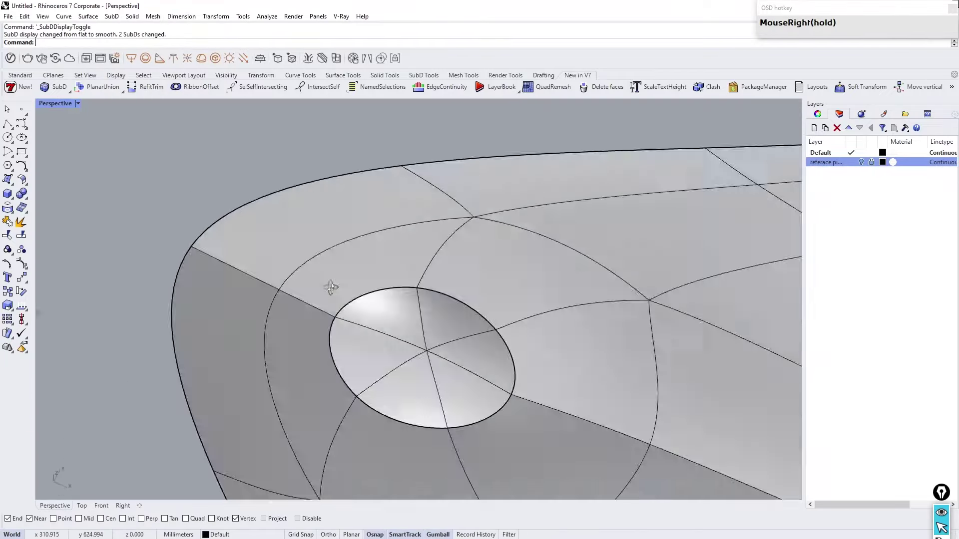
pyautogui.scroll(-3)
pyautogui.scroll(3)
pyautogui.rightClick(288, 290)
pyautogui.scroll(-3)
pyautogui.scroll(3)
pyautogui.rightClick(391, 300)
pyautogui.scroll(3)
pyautogui.rightClick(328, 275)
pyautogui.click(355, 229)
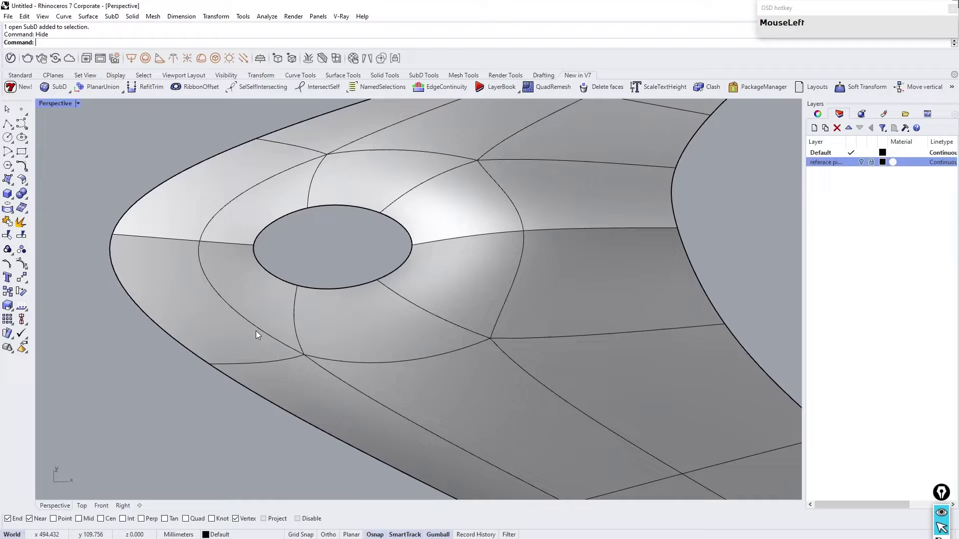
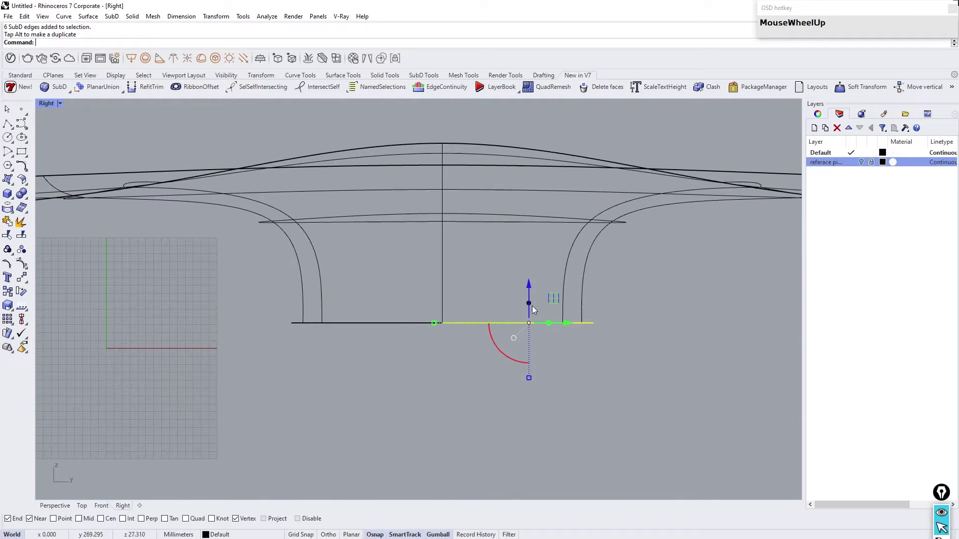
# Step: In Right view, Ctrl-drag the opening's edge downward with the Gumball to start a column below the roof
pyautogui.moveTo(530, 308); pyautogui.dragTo(261, 365)
pyautogui.scroll(-3)
pyautogui.scroll(3)
pyautogui.click(398, 282)
pyautogui.scroll(-3)
pyautogui.scroll(3)
pyautogui.click(317, 306)
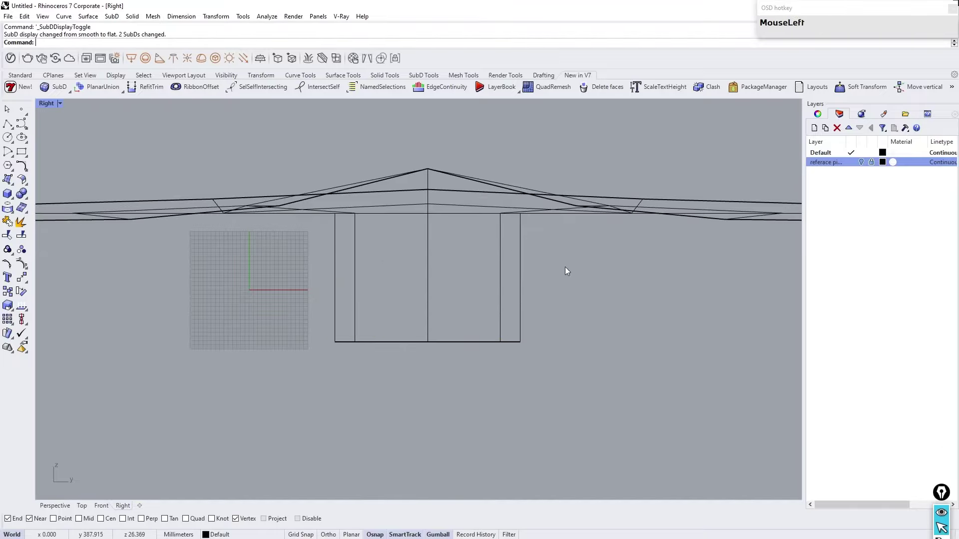
pyautogui.scroll(3)
pyautogui.click(52, 508)
# Step: Reshape the hanging column beneath the roof with further Gumball drags
pyautogui.moveTo(451, 227); pyautogui.dragTo(381, 293)
pyautogui.scroll(3)
pyautogui.moveTo(387, 277); pyautogui.dragTo(362, 297)
pyautogui.click(362, 298)
pyautogui.rightClick(393, 297)
pyautogui.click(359, 289)
pyautogui.scroll(-3)
# Step: Taper the column toward its base into a funnel form
pyautogui.moveTo(443, 247); pyautogui.dragTo(387, 272)
pyautogui.scroll(3)
pyautogui.moveTo(404, 305); pyautogui.dragTo(392, 233)
pyautogui.scroll(3)
pyautogui.click(351, 398)
pyautogui.scroll(-3)
pyautogui.scroll(3)
# Step: Insert an extra edge ring across the column and shrink its bottom loop in Top view
pyautogui.moveTo(399, 346); pyautogui.dragTo(89, 496)
pyautogui.scroll(-3)
pyautogui.scroll(3)
pyautogui.click(195, 403)
pyautogui.rightClick(330, 350)
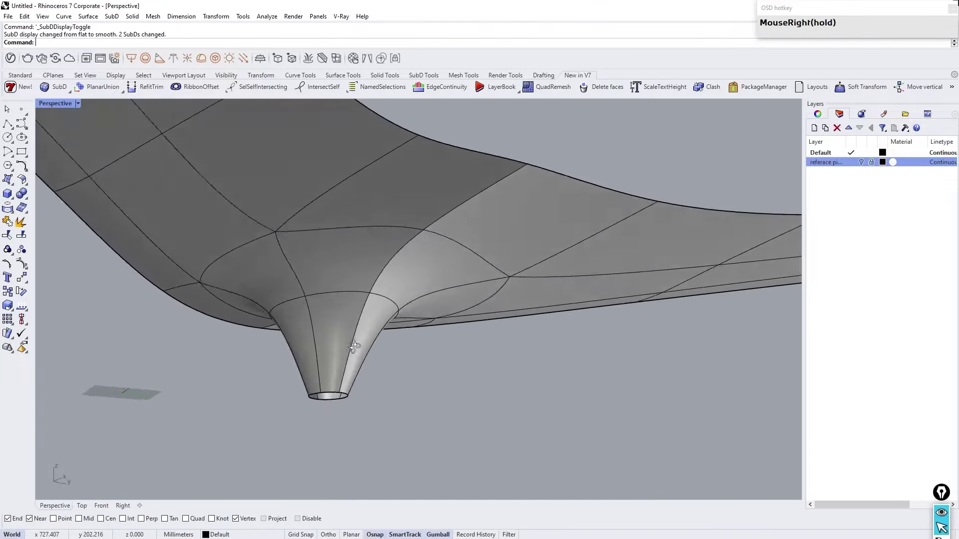
pyautogui.scroll(3)
pyautogui.click(327, 422)
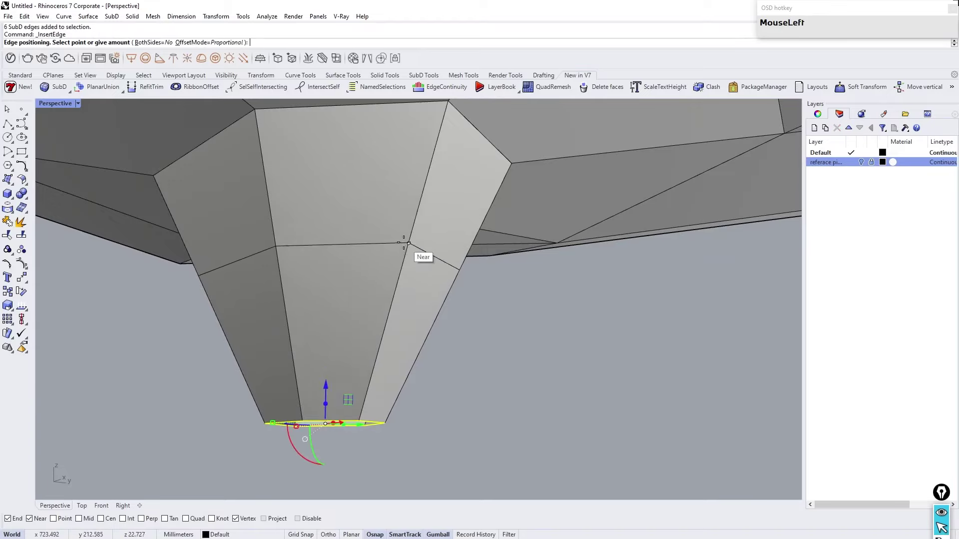
pyautogui.scroll(3)
pyautogui.moveTo(385, 356); pyautogui.dragTo(33, 500)
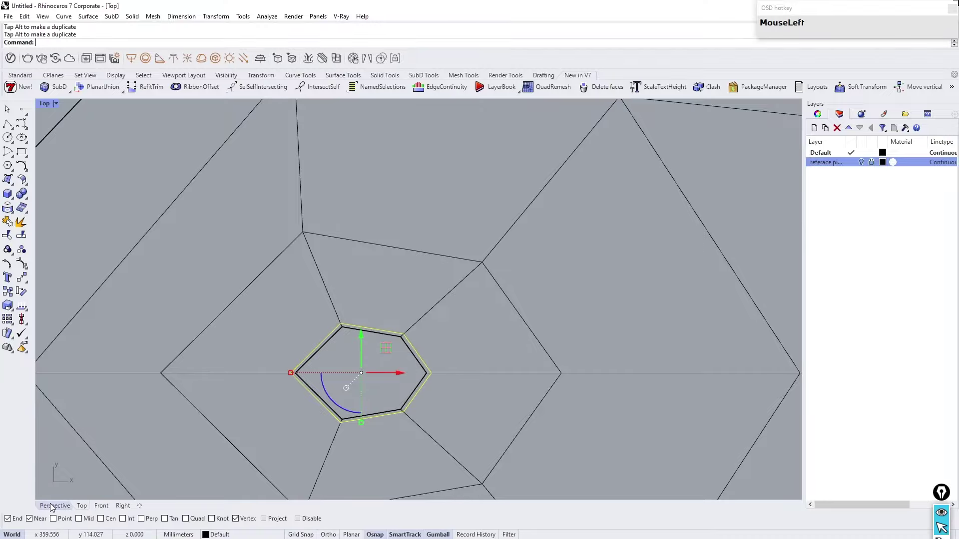
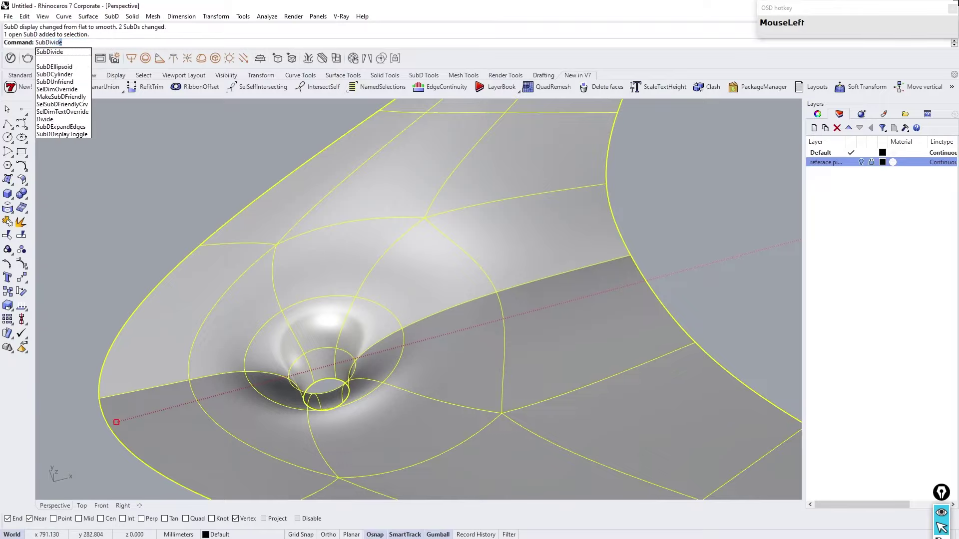
# Step: Window-select and pick the SubD faces around and inside the funnel column
pyautogui.moveTo(706, 196); pyautogui.dragTo(402, 290)
pyautogui.scroll(-3)
pyautogui.scroll(3)
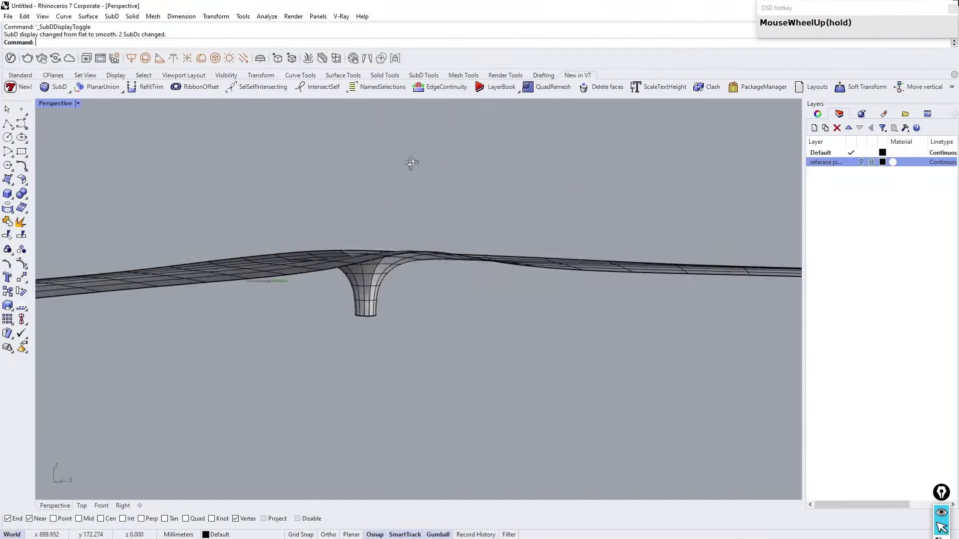
pyautogui.rightClick(416, 358)
pyautogui.scroll(3)
pyautogui.click(456, 326)
pyautogui.scroll(-3)
pyautogui.scroll(3)
pyautogui.click(477, 235)
# Step: Run SubDivide on the selected faces for a denser mesh, then start ReflectSymmetry on the SubD
pyautogui.rightClick(509, 243)
pyautogui.scroll(-3)
pyautogui.scroll(3)
pyautogui.rightClick(373, 241)
pyautogui.scroll(3)
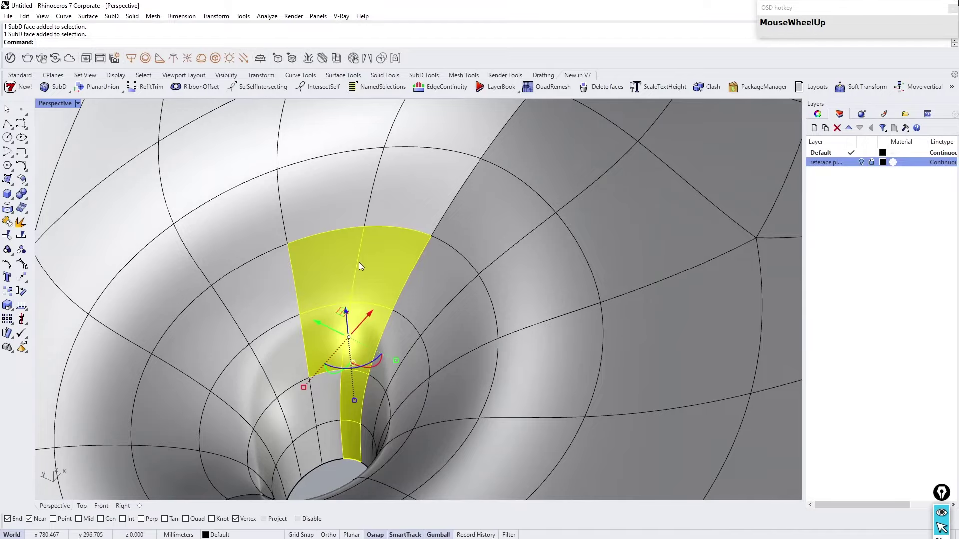
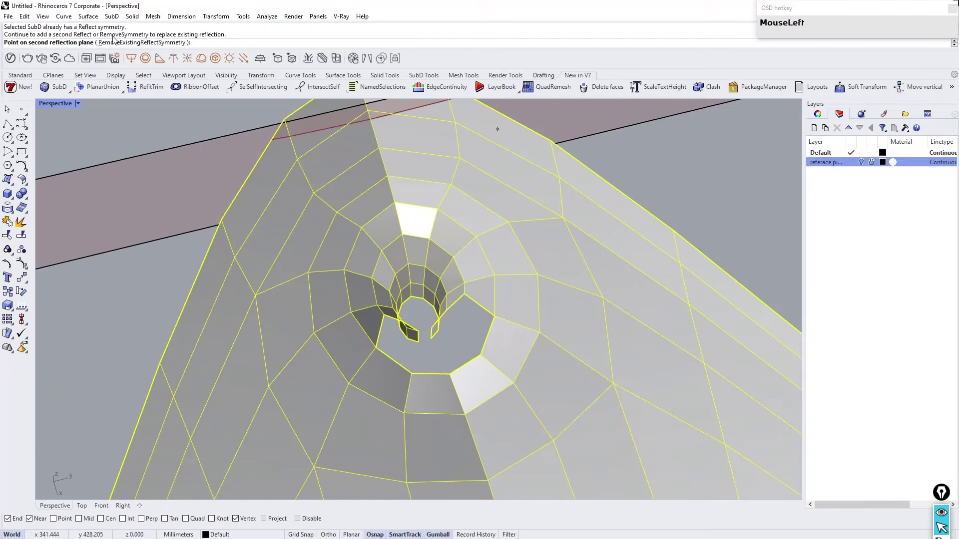
# Step: Run InsertPoint and pick a point on the funnel column's edge to refine its lower section
pyautogui.rightClick(582, 236)
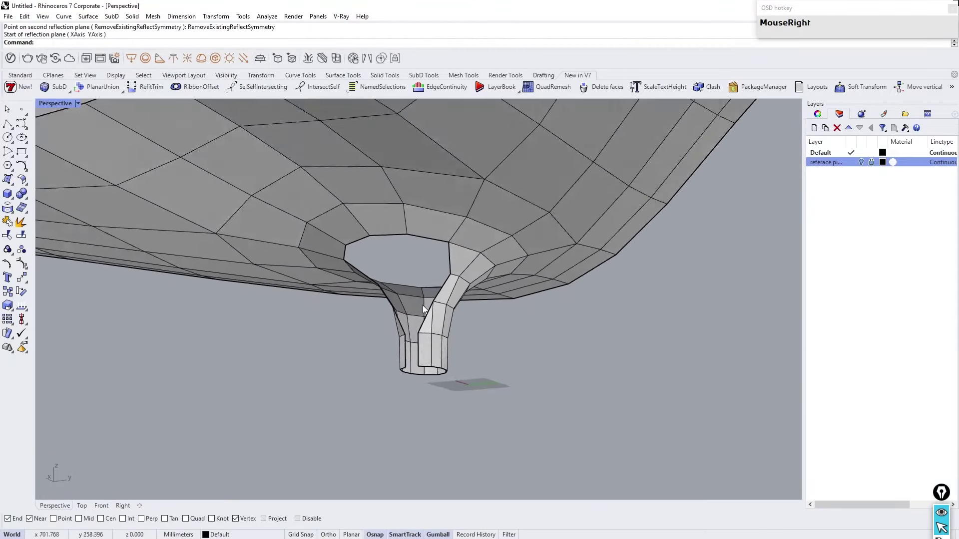
pyautogui.scroll(3)
pyautogui.click(407, 297)
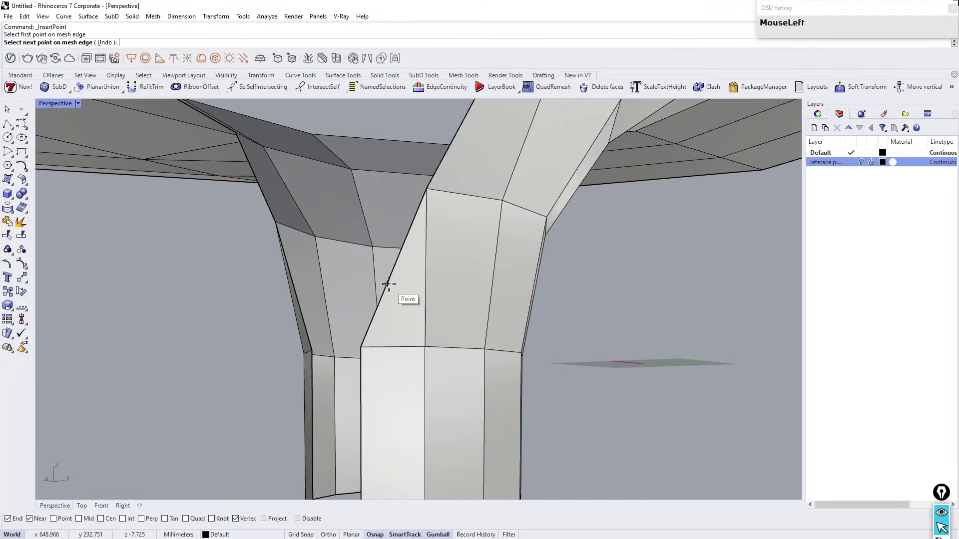
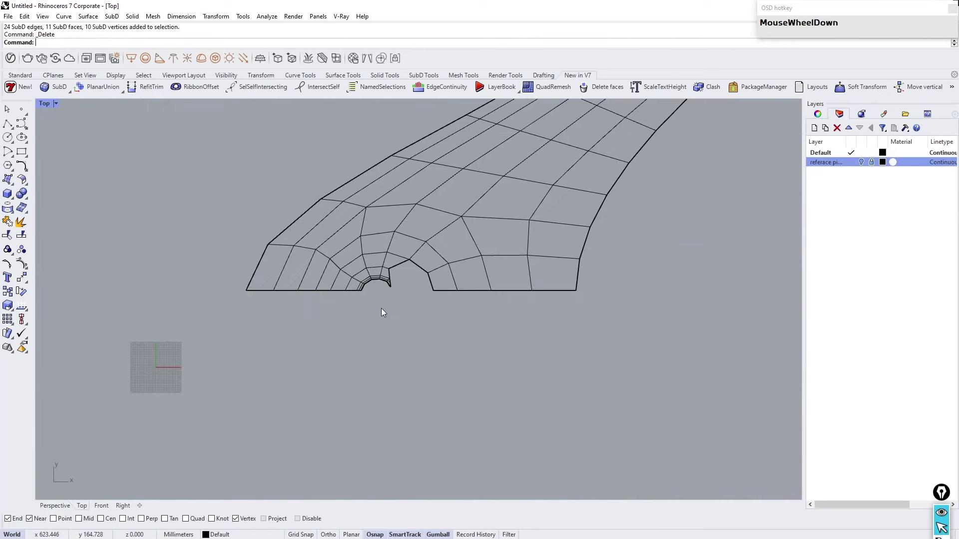
# Step: Mirror the half roof along its straight edge to create the opposite half
pyautogui.scroll(3)
pyautogui.click(434, 277)
pyautogui.scroll(3)
pyautogui.click(282, 288)
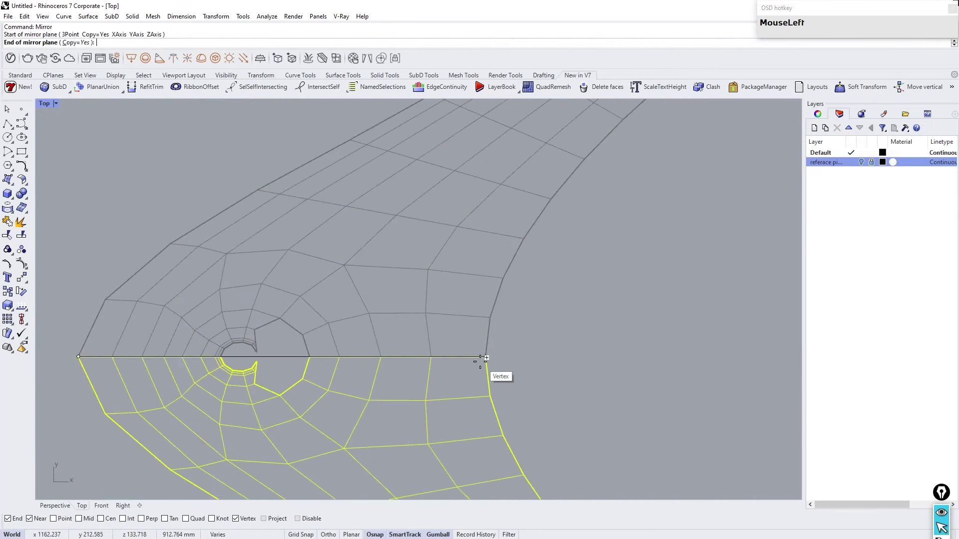
pyautogui.rightClick(410, 323)
pyautogui.scroll(-3)
pyautogui.scroll(3)
# Step: Join the two roof halves into one SubD with a continuous funnel column
pyautogui.rightClick(503, 353)
pyautogui.click(558, 425)
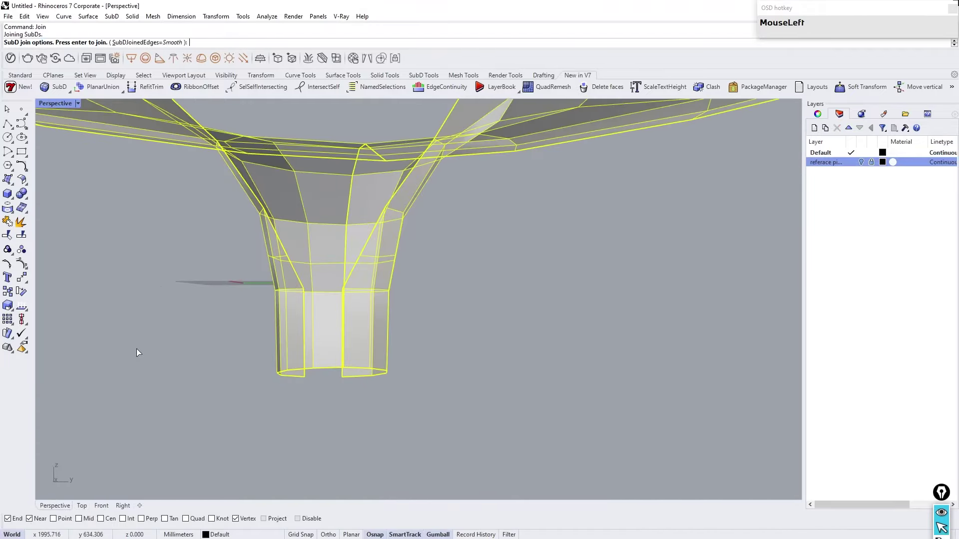
pyautogui.rightClick(140, 352)
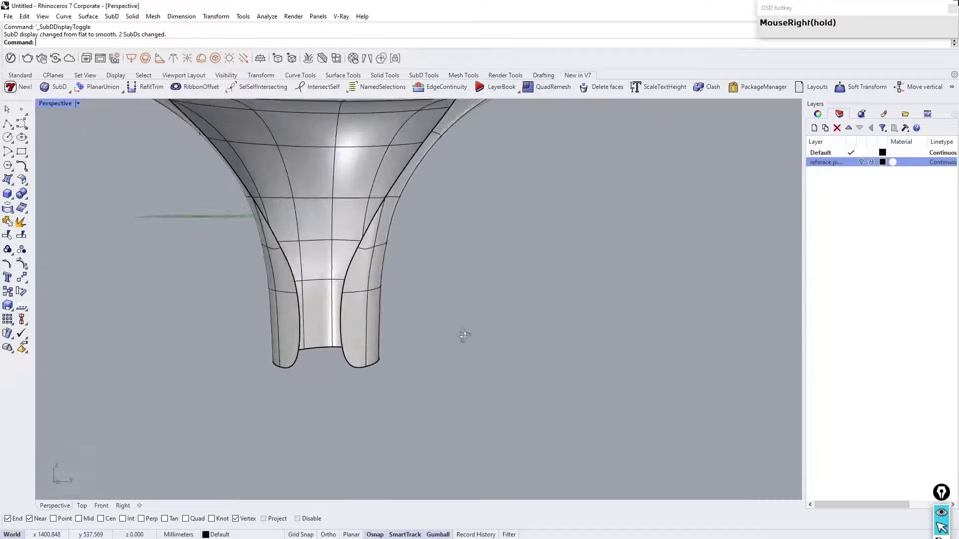
pyautogui.scroll(-3)
pyautogui.scroll(3)
pyautogui.rightClick(369, 343)
pyautogui.scroll(-3)
pyautogui.scroll(3)
# Step: Orbit into the column opening and toggle smooth display to inspect the joined SubD
pyautogui.moveTo(434, 297); pyautogui.dragTo(444, 235)
pyautogui.scroll(-3)
pyautogui.scroll(3)
pyautogui.rightClick(499, 254)
pyautogui.scroll(3)
pyautogui.rightClick(323, 319)
pyautogui.scroll(3)
pyautogui.moveTo(376, 244); pyautogui.dragTo(365, 262)
pyautogui.scroll(3)
pyautogui.rightClick(329, 288)
# Step: Select the edge loop around the column opening for the next edit
pyautogui.click(335, 304)
pyautogui.rightClick(344, 248)
pyautogui.scroll(-3)
pyautogui.scroll(3)
pyautogui.rightClick(364, 290)
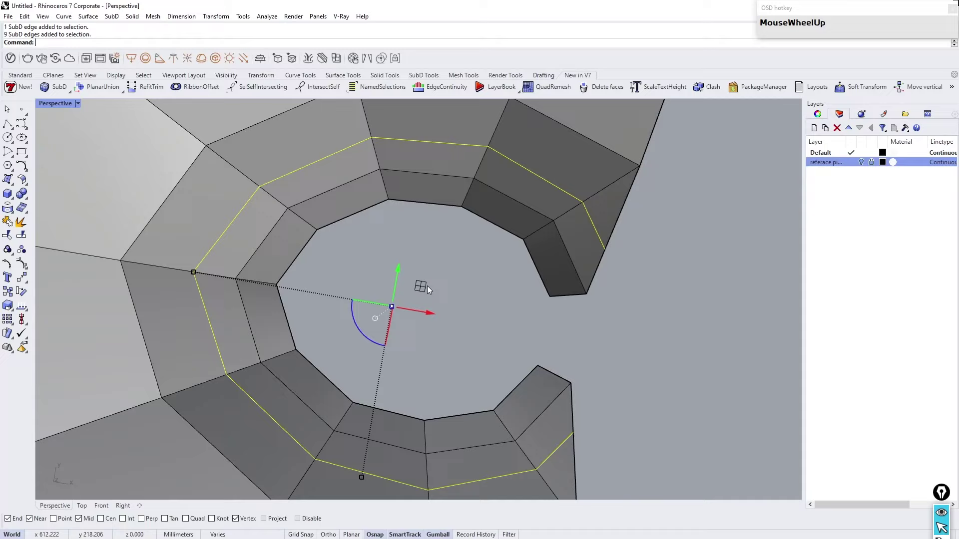
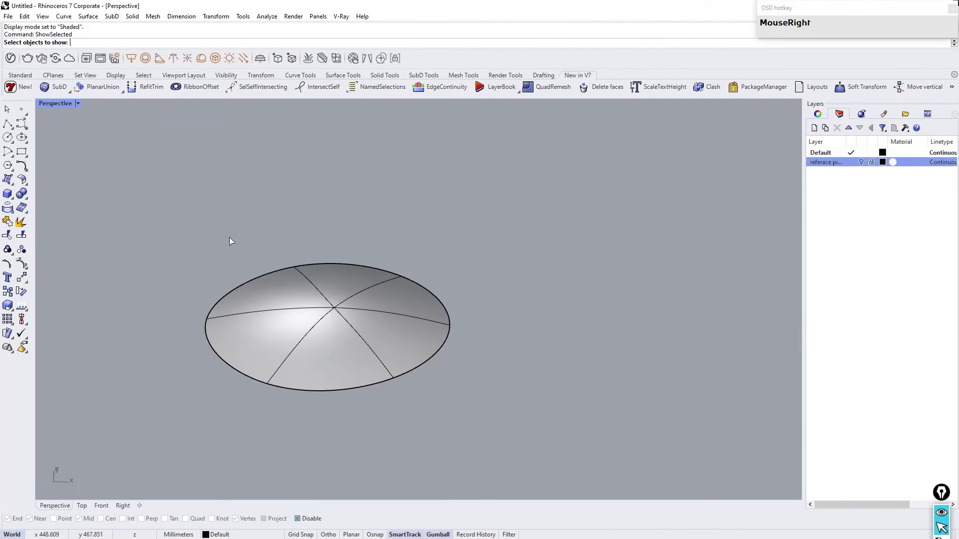
# Step: Insert a new edge loop around the skylight opening's edge ring with InsertEdge
pyautogui.click(381, 293)
pyautogui.rightClick(381, 293)
pyautogui.click(321, 301)
pyautogui.scroll(-3)
pyautogui.scroll(3)
pyautogui.scroll(-3)
pyautogui.scroll(3)
pyautogui.moveTo(480, 425); pyautogui.dragTo(323, 354)
pyautogui.scroll(3)
pyautogui.click(541, 391)
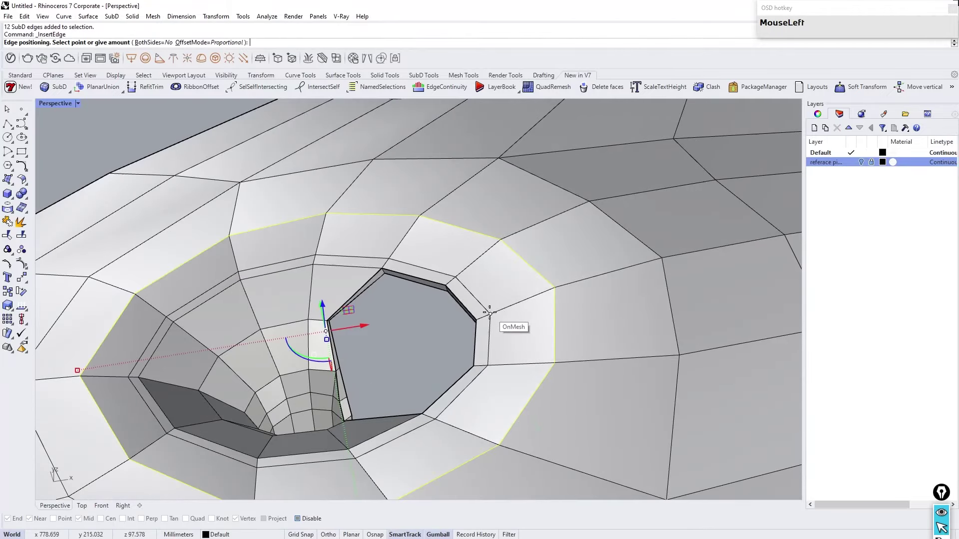
pyautogui.rightClick(432, 301)
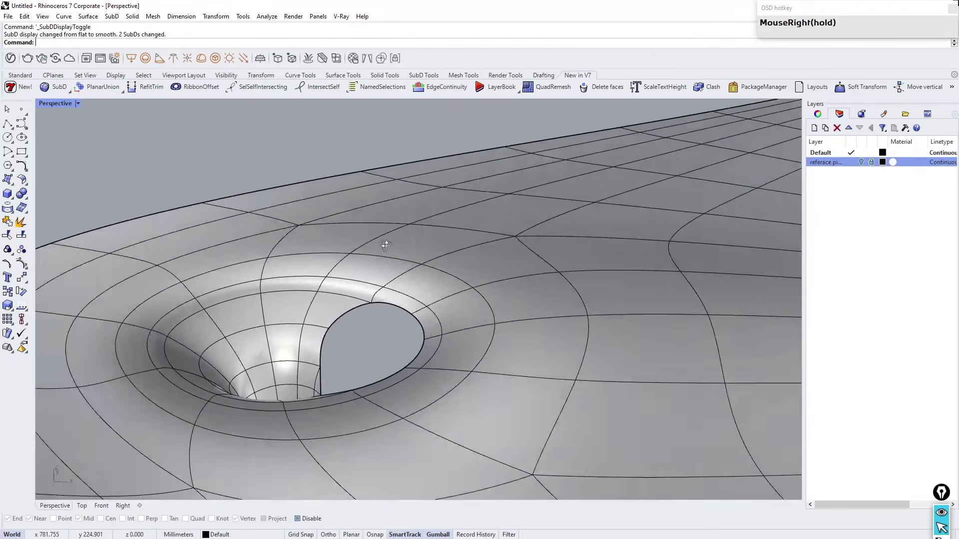
# Step: Duplicate the new loop as a curve and extrude it upward into a short ring wall
pyautogui.scroll(3)
pyautogui.click(398, 277)
pyautogui.scroll(-3)
pyautogui.scroll(3)
pyautogui.rightClick(391, 291)
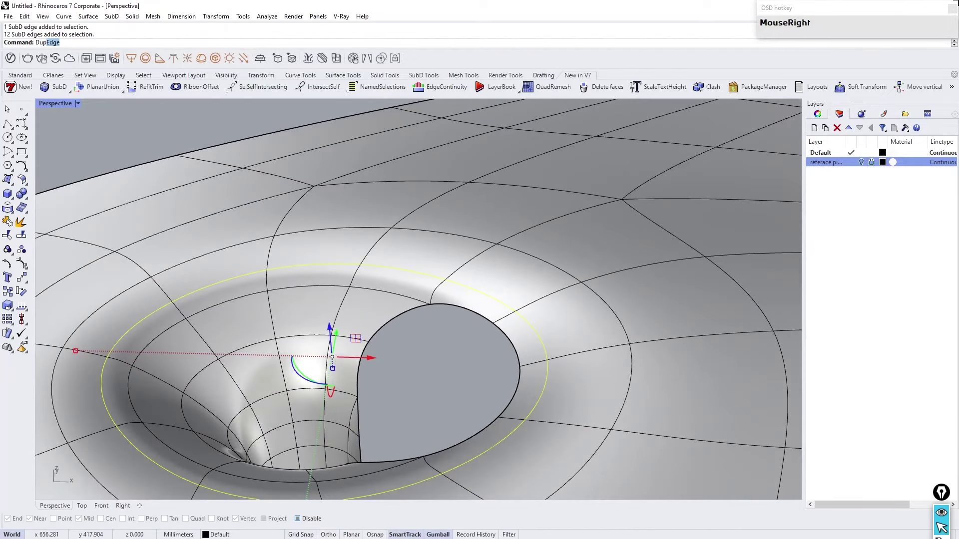
pyautogui.scroll(-3)
pyautogui.scroll(3)
pyautogui.click(439, 334)
pyautogui.rightClick(400, 315)
pyautogui.click(343, 331)
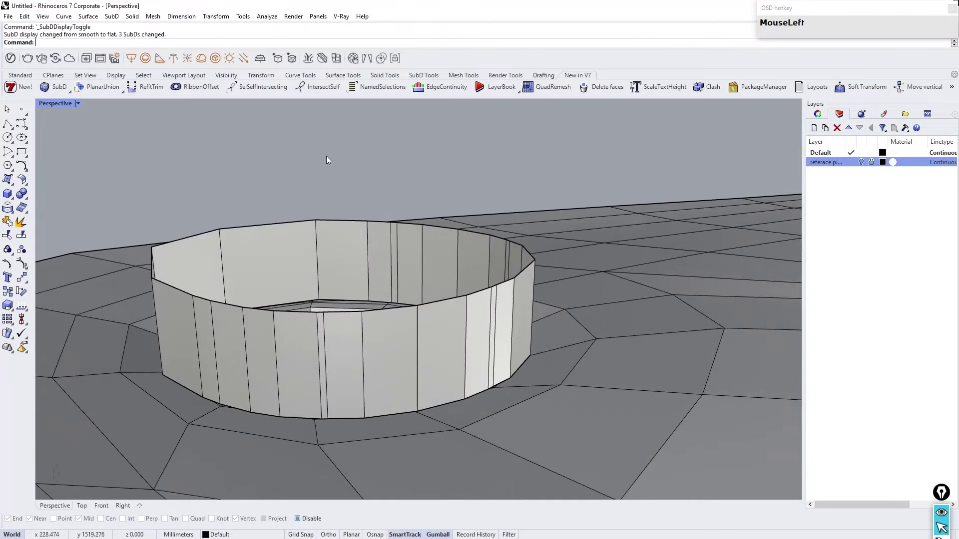
# Step: Delete the ring wall and its duplicated curve from the opening
pyautogui.moveTo(327, 170); pyautogui.dragTo(351, 216)
pyautogui.scroll(3)
pyautogui.click(346, 378)
pyautogui.moveTo(377, 344); pyautogui.dragTo(322, 451)
pyautogui.click(321, 448)
pyautogui.rightClick(335, 419)
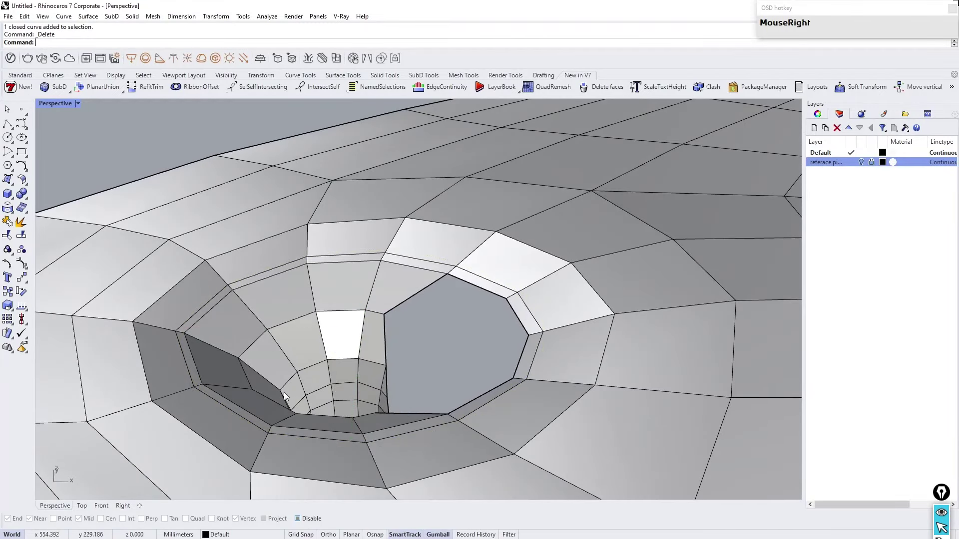
# Step: Duplicate the opening loop as a closed curve and cap it into a faceted SubD skylight cover
pyautogui.click(243, 418)
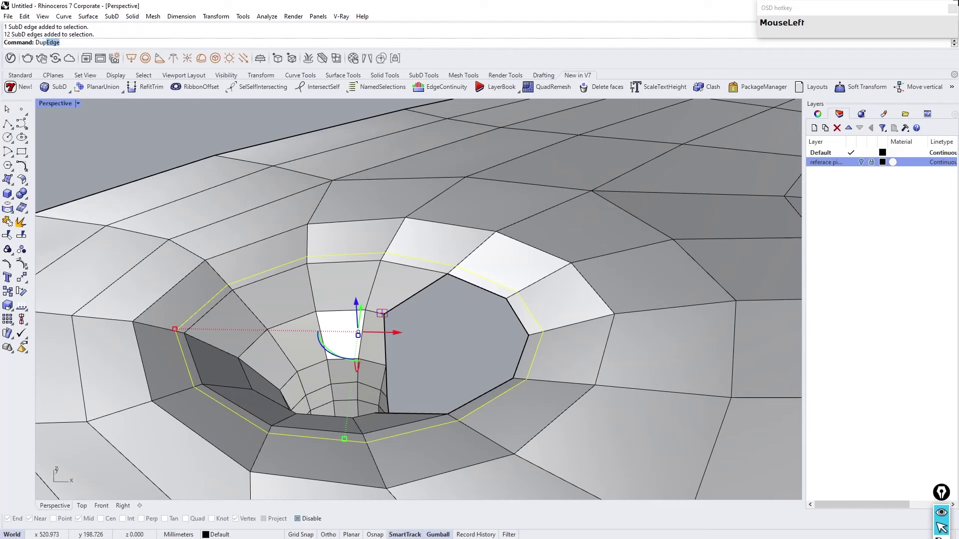
pyautogui.rightClick(436, 330)
pyautogui.click(462, 354)
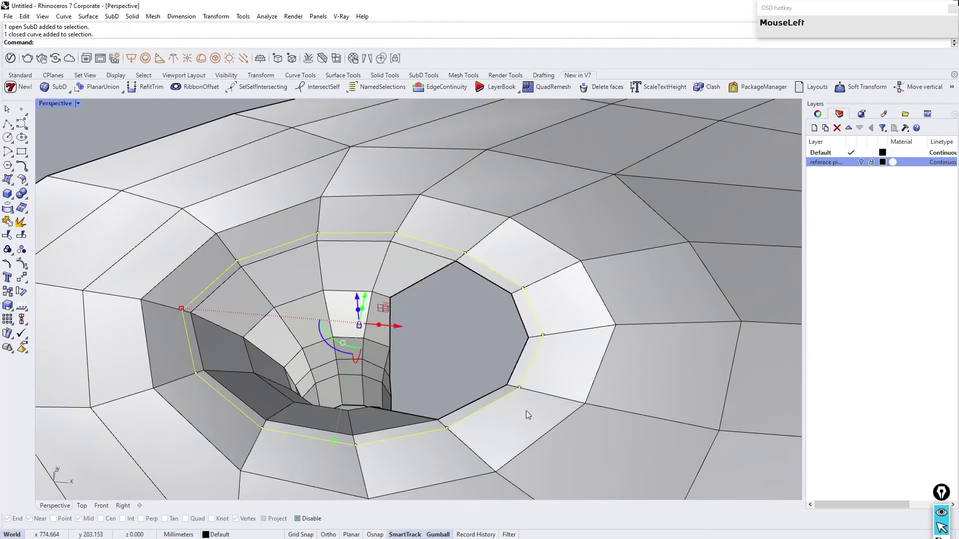
pyautogui.rightClick(434, 384)
pyautogui.scroll(3)
pyautogui.click(356, 335)
pyautogui.rightClick(355, 161)
pyautogui.click(276, 332)
pyautogui.rightClick(453, 325)
pyautogui.scroll(-3)
pyautogui.scroll(3)
pyautogui.rightClick(445, 320)
pyautogui.click(242, 118)
pyautogui.rightClick(296, 171)
pyautogui.scroll(-3)
pyautogui.scroll(3)
pyautogui.rightClick(348, 279)
# Step: Shape the cover's facets into a dome over the opening
pyautogui.scroll(3)
pyautogui.rightClick(382, 303)
pyautogui.click(371, 307)
pyautogui.scroll(3)
pyautogui.rightClick(379, 281)
pyautogui.scroll(3)
pyautogui.click(391, 227)
pyautogui.scroll(-3)
pyautogui.scroll(3)
pyautogui.rightClick(392, 293)
pyautogui.click(402, 239)
pyautogui.scroll(-3)
pyautogui.click(347, 149)
# Step: Isolate the domed cover and insert an edge loop near its rim
pyautogui.moveTo(364, 169); pyautogui.dragTo(386, 277)
pyautogui.scroll(3)
pyautogui.rightClick(392, 288)
pyautogui.click(368, 311)
pyautogui.rightClick(386, 303)
pyautogui.click(370, 277)
pyautogui.scroll(-3)
pyautogui.click(289, 152)
pyautogui.rightClick(295, 173)
pyautogui.scroll(3)
pyautogui.click(282, 334)
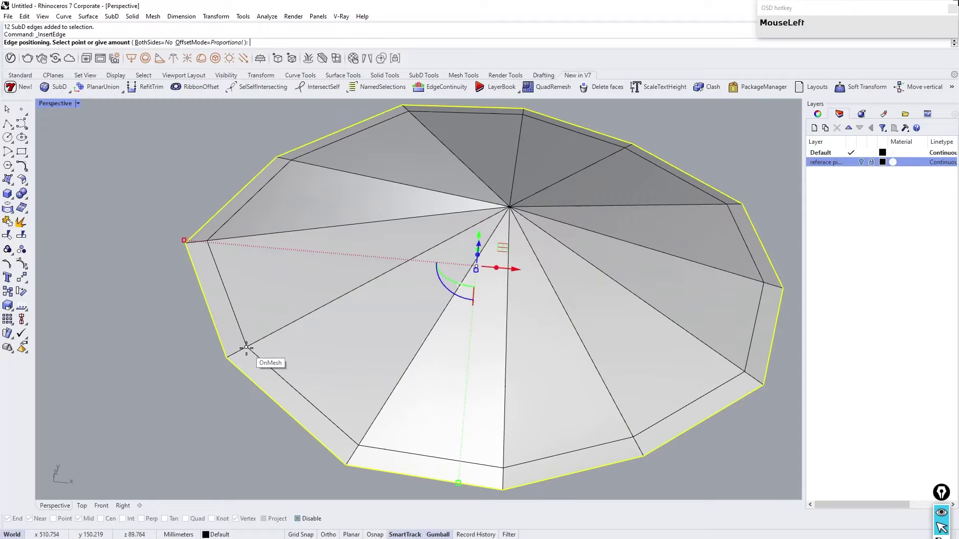
pyautogui.rightClick(290, 324)
# Step: Select a radial edge of the smooth skylight cover to check its rounded rim loop
pyautogui.click(342, 314)
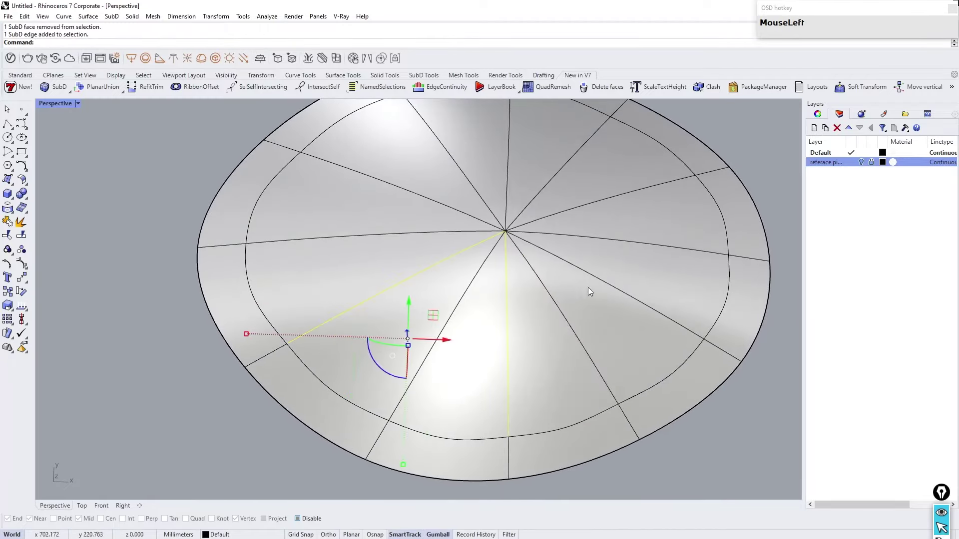
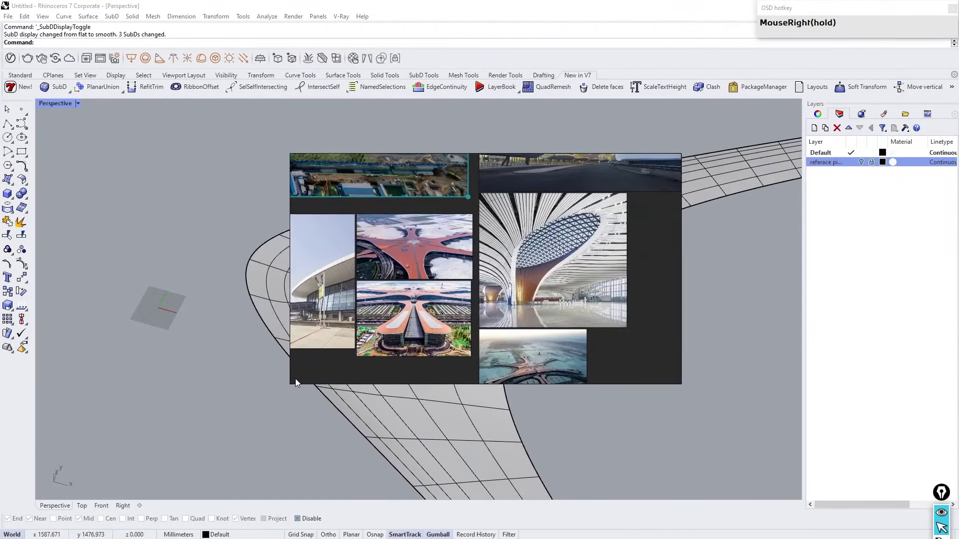
# Step: Show the hidden roof arm again and set the Perspective viewport back to shaded display
pyautogui.scroll(-3)
pyautogui.scroll(3)
pyautogui.scroll(-3)
pyautogui.scroll(3)
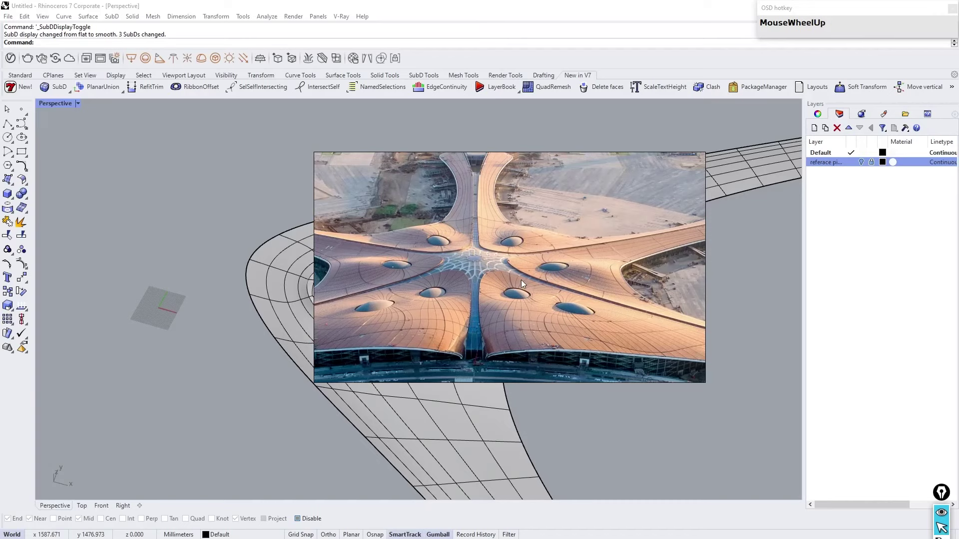
pyautogui.rightClick(326, 381)
pyautogui.scroll(-3)
pyautogui.click(57, 107)
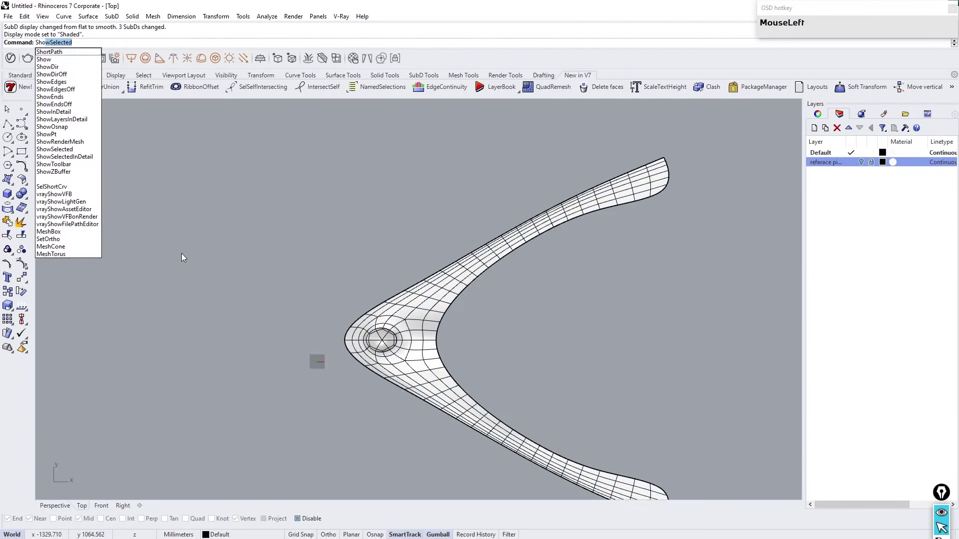
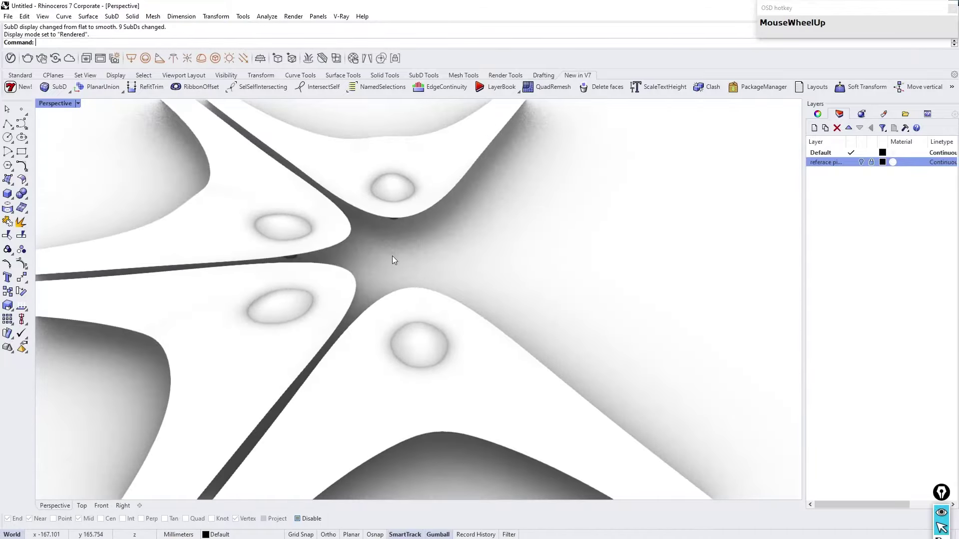
# Step: Repeat the SubD arm around the centre into a star-shaped roof with the reference photo hidden
pyautogui.scroll(-3)
pyautogui.scroll(3)
pyautogui.rightClick(363, 299)
pyautogui.scroll(-3)
pyautogui.click(78, 509)
pyautogui.scroll(-3)
pyautogui.rightClick(451, 236)
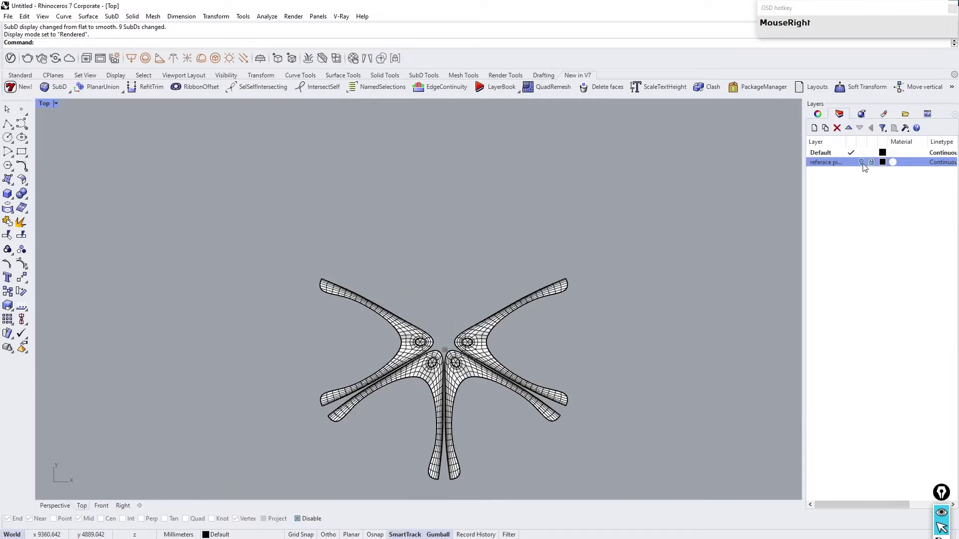
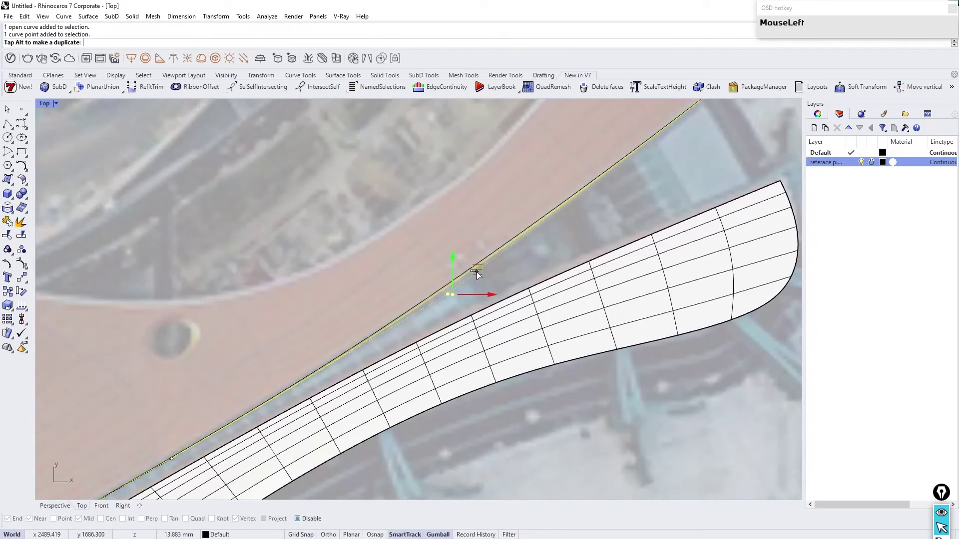
# Step: Rebuild the traced wing-edge curve to 6 points, degree 3, and make it SubD-friendly
pyautogui.scroll(-3)
pyautogui.scroll(3)
pyautogui.rightClick(328, 352)
pyautogui.click(390, 301)
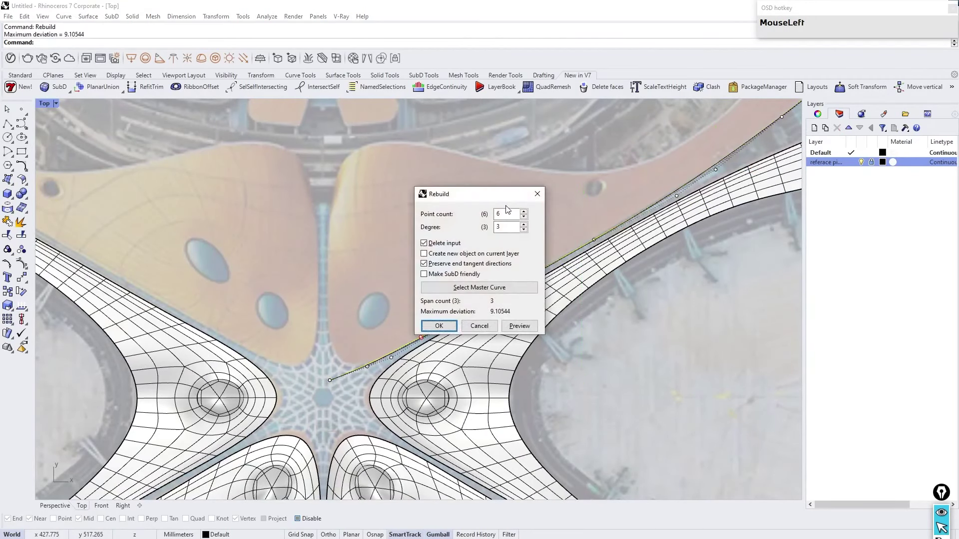
pyautogui.rightClick(517, 269)
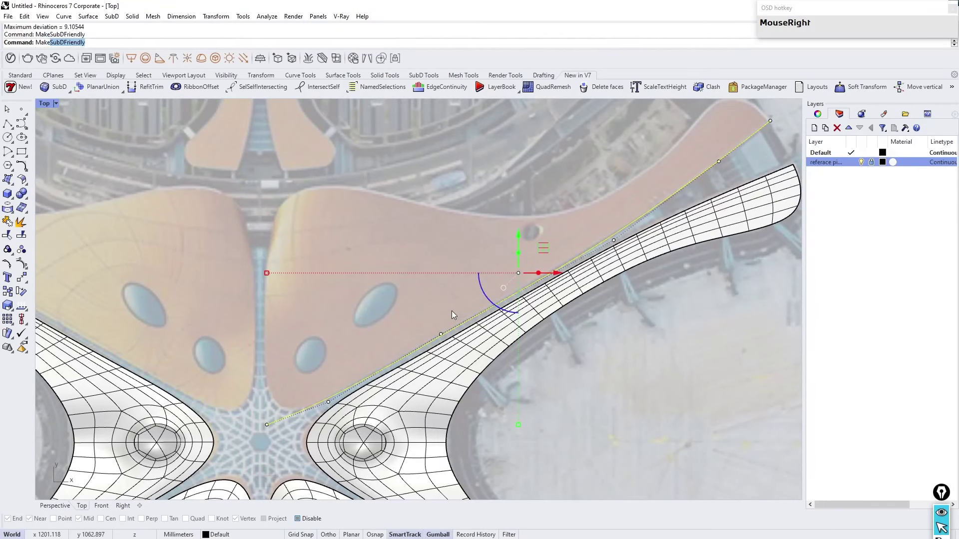
# Step: Build a narrow flat SubD strip from the rebuilt curve along the wing's outer edge
pyautogui.click(362, 321)
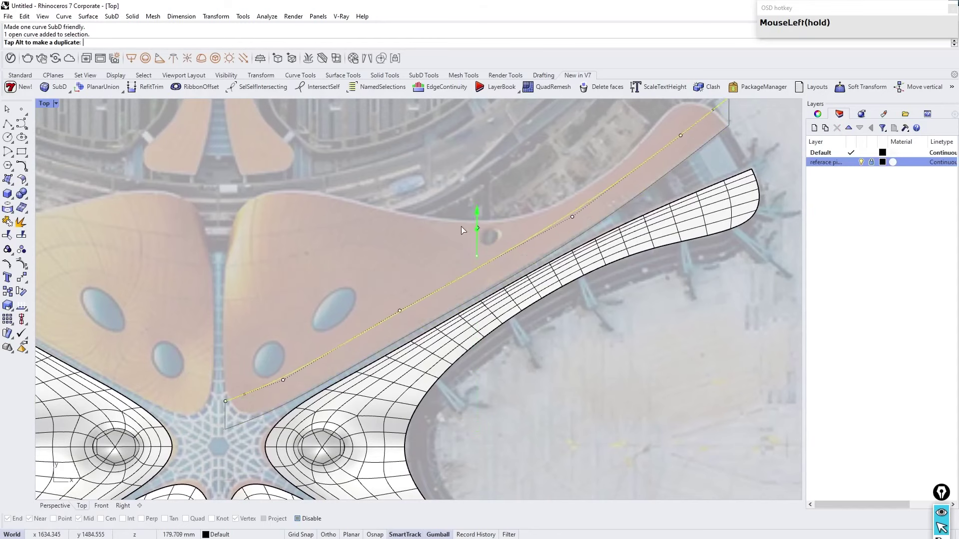
pyautogui.scroll(-3)
pyautogui.scroll(3)
pyautogui.click(551, 261)
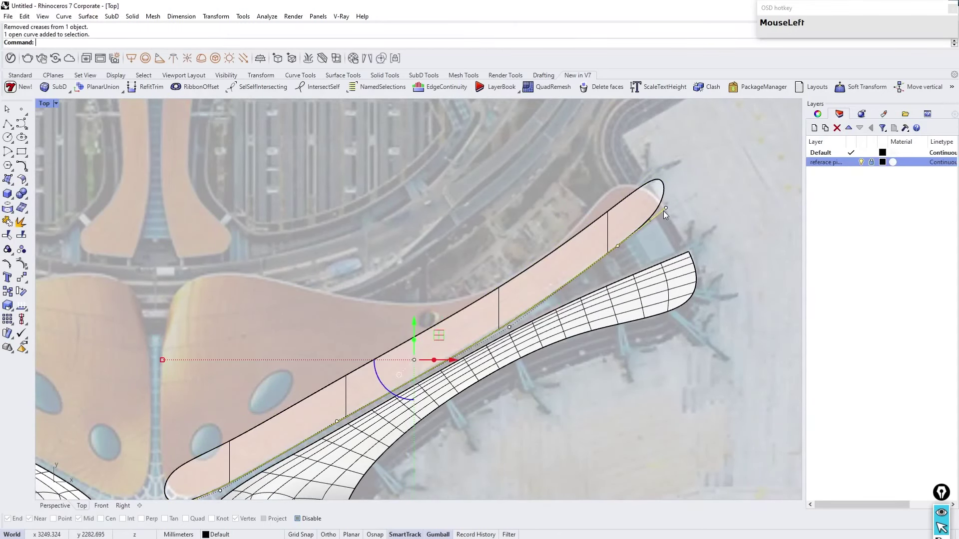
pyautogui.scroll(3)
# Step: Move a wing outline vertex in Top view onto the roof edge in the reference photo
pyautogui.moveTo(581, 208); pyautogui.dragTo(82, 111)
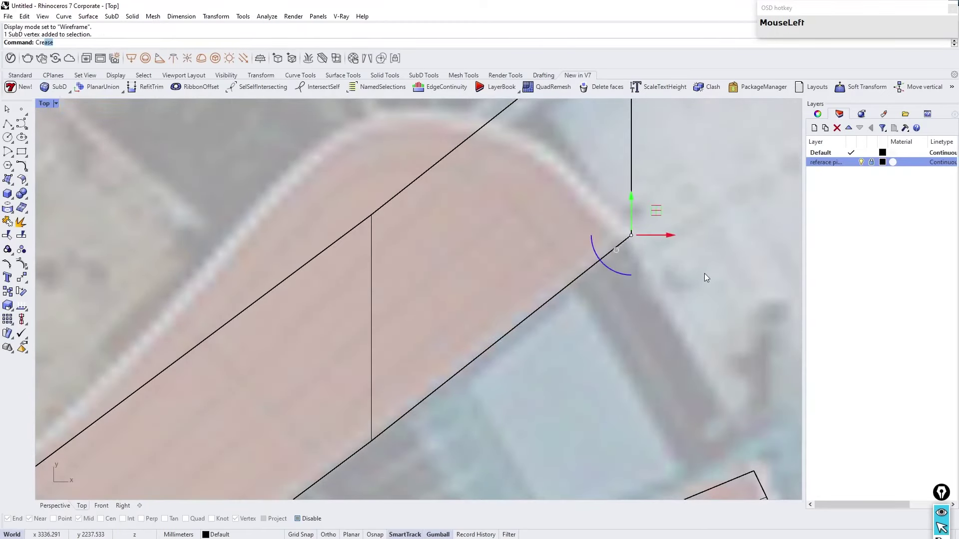
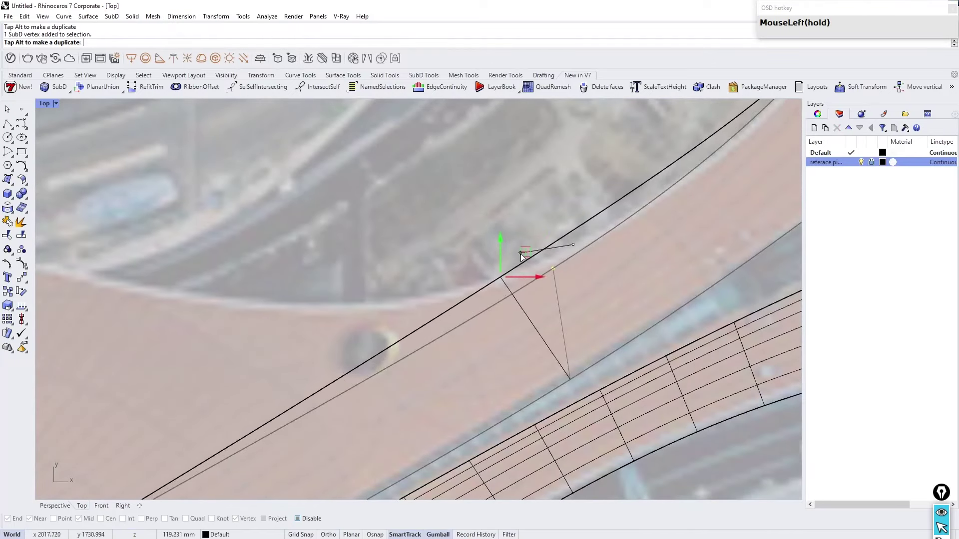
pyautogui.scroll(-3)
pyautogui.scroll(3)
pyautogui.click(491, 276)
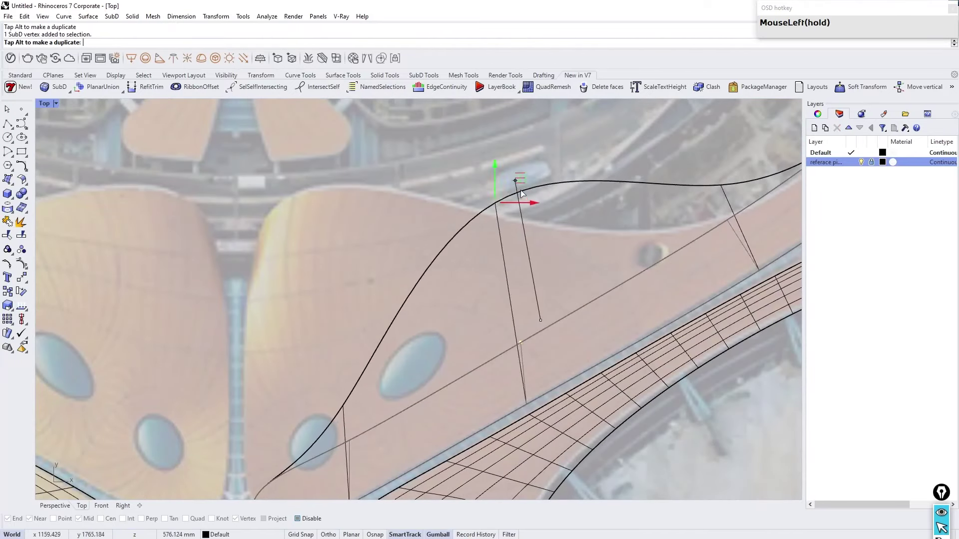
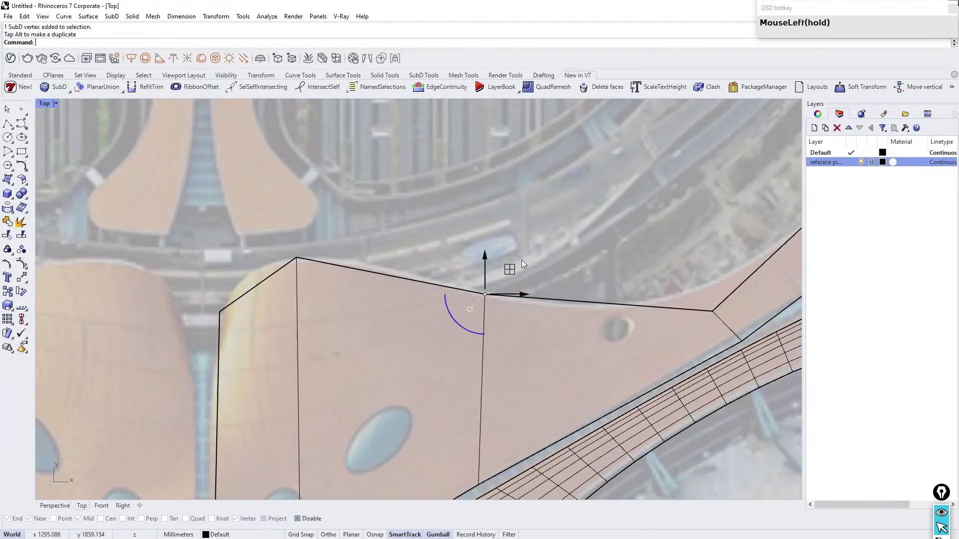
# Step: Preview the strip smooth and keep nudging its outline vertices to fit the photo between the wings
pyautogui.rightClick(426, 267)
pyautogui.click(420, 257)
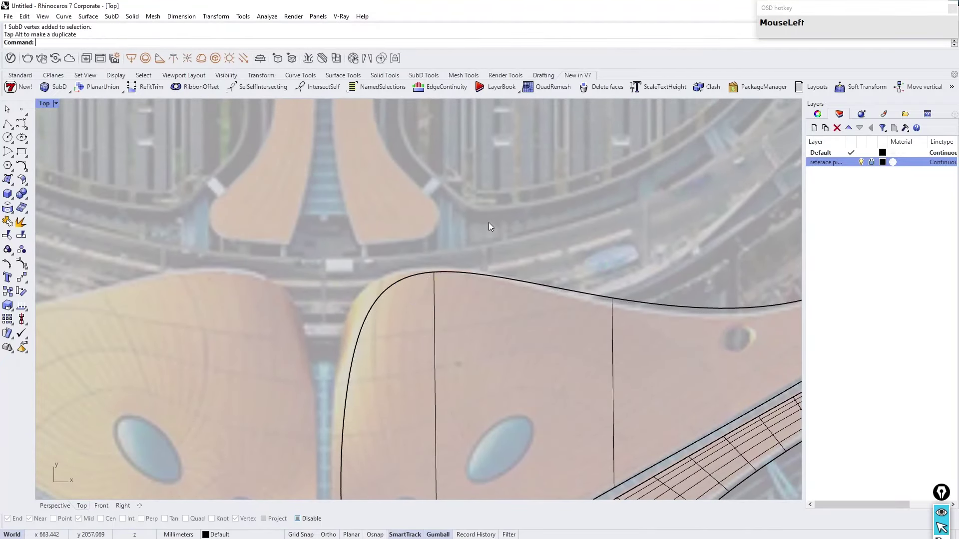
pyautogui.rightClick(366, 297)
pyautogui.scroll(3)
pyautogui.click(415, 285)
pyautogui.scroll(-3)
pyautogui.scroll(3)
pyautogui.click(494, 194)
pyautogui.scroll(-3)
pyautogui.scroll(3)
pyautogui.click(435, 248)
pyautogui.scroll(-3)
pyautogui.scroll(3)
# Step: Check the reshaped wing strip in the Perspective view
pyautogui.click(57, 509)
pyautogui.rightClick(358, 298)
pyautogui.scroll(3)
pyautogui.rightClick(361, 323)
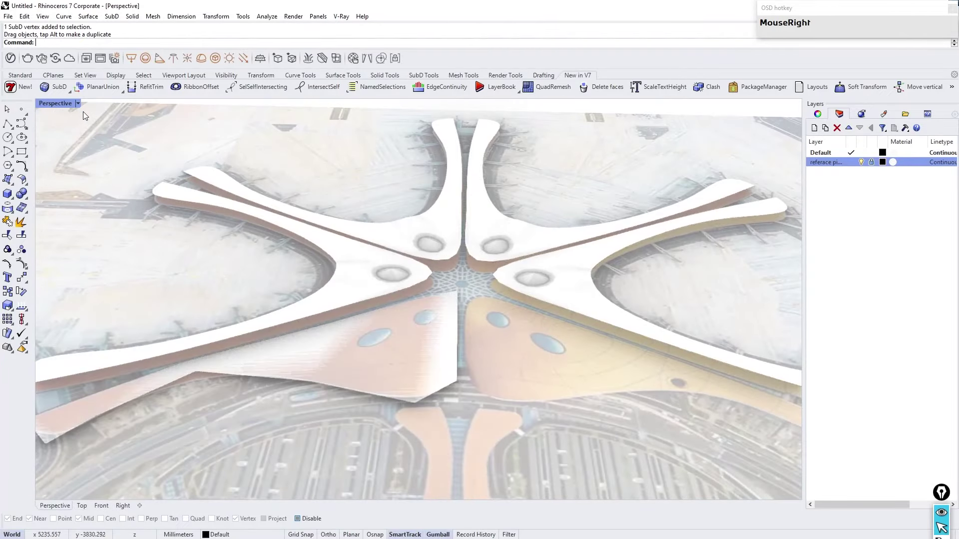
# Step: Set the Perspective viewport to Shaded and select the new flat wing piece
pyautogui.click(83, 107)
pyautogui.scroll(3)
pyautogui.rightClick(411, 337)
pyautogui.click(404, 289)
pyautogui.scroll(3)
pyautogui.rightClick(425, 226)
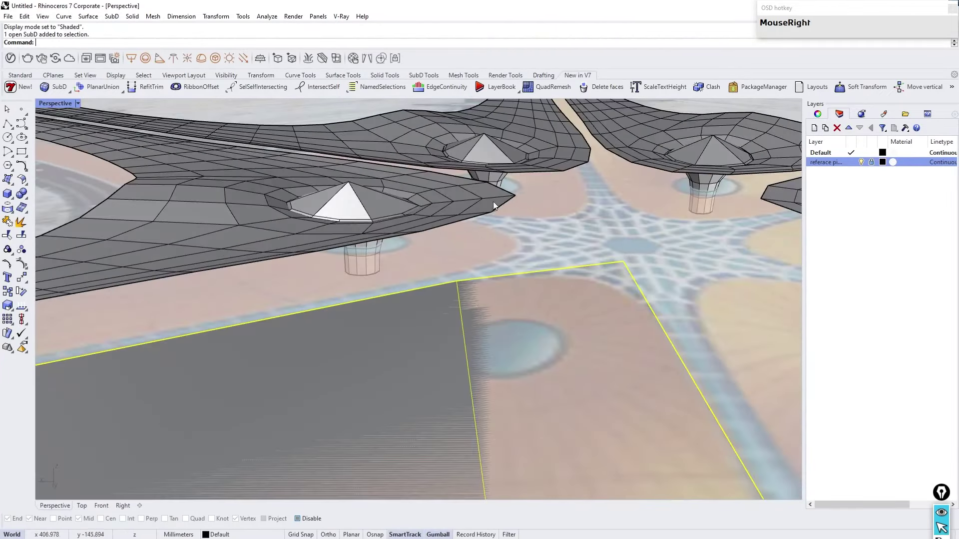
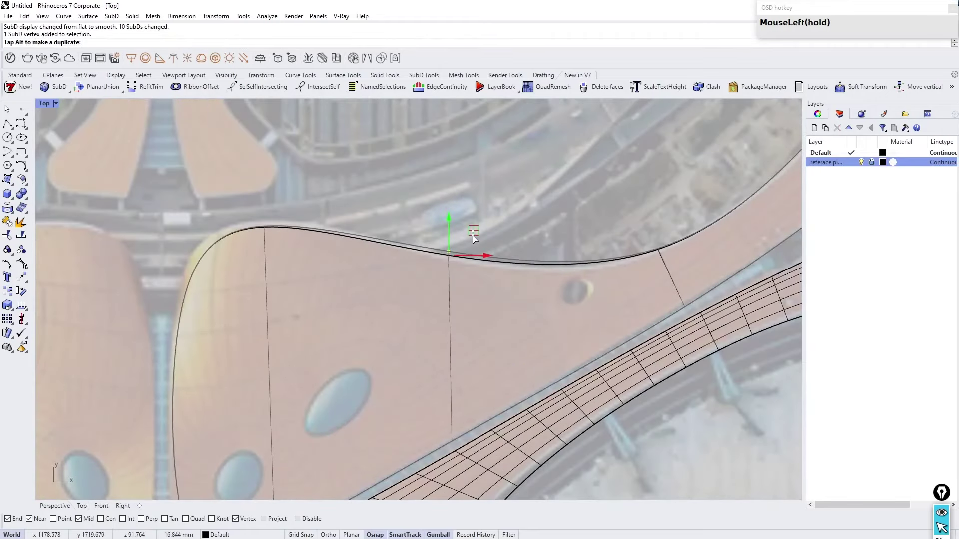
# Step: Pull an outline vertex onto the photographed roof edge and reselect the whole wing strip
pyautogui.scroll(-3)
pyautogui.scroll(3)
pyautogui.moveTo(323, 243); pyautogui.dragTo(572, 161)
pyautogui.scroll(-3)
pyautogui.scroll(3)
pyautogui.scroll(-3)
pyautogui.scroll(3)
pyautogui.click(430, 336)
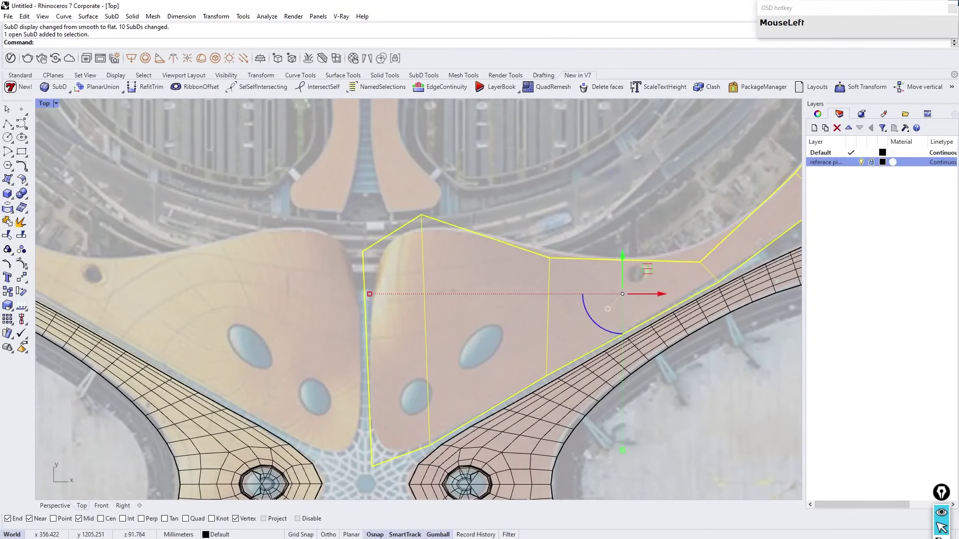
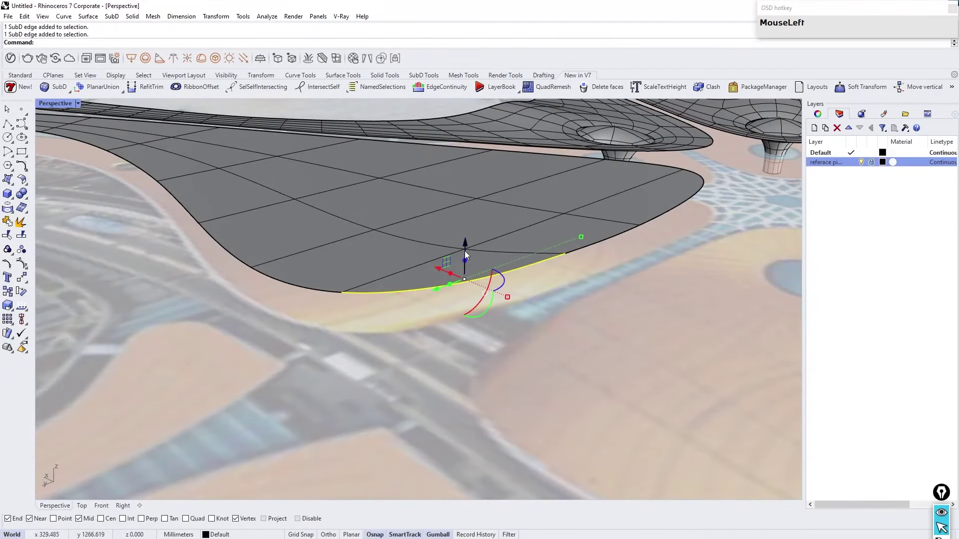
# Step: Run SetPt with Set Z aligned to World and pick a lower height for the wing's edge points
pyautogui.scroll(-3)
pyautogui.rightClick(409, 315)
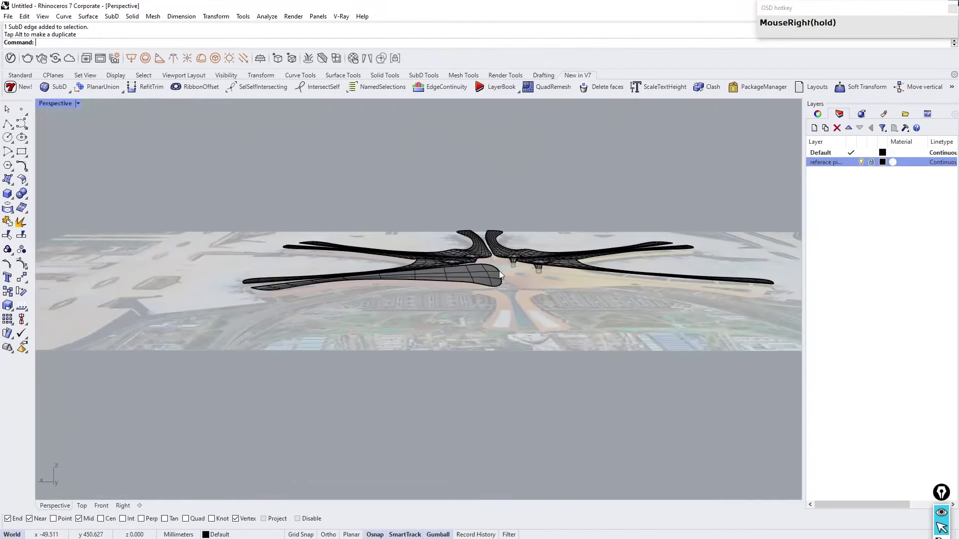
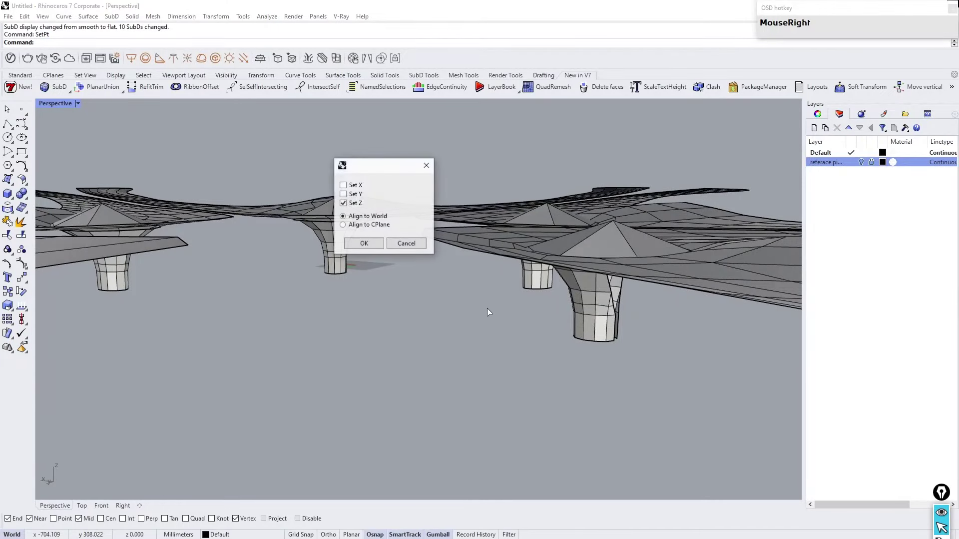
pyautogui.click(369, 249)
pyautogui.scroll(-3)
pyautogui.rightClick(447, 372)
pyautogui.click(292, 413)
pyautogui.moveTo(359, 358); pyautogui.dragTo(501, 399)
pyautogui.scroll(3)
pyautogui.click(87, 506)
# Step: Switch the wing to smooth SubD display and orbit to check its downward curve
pyautogui.scroll(3)
pyautogui.click(317, 266)
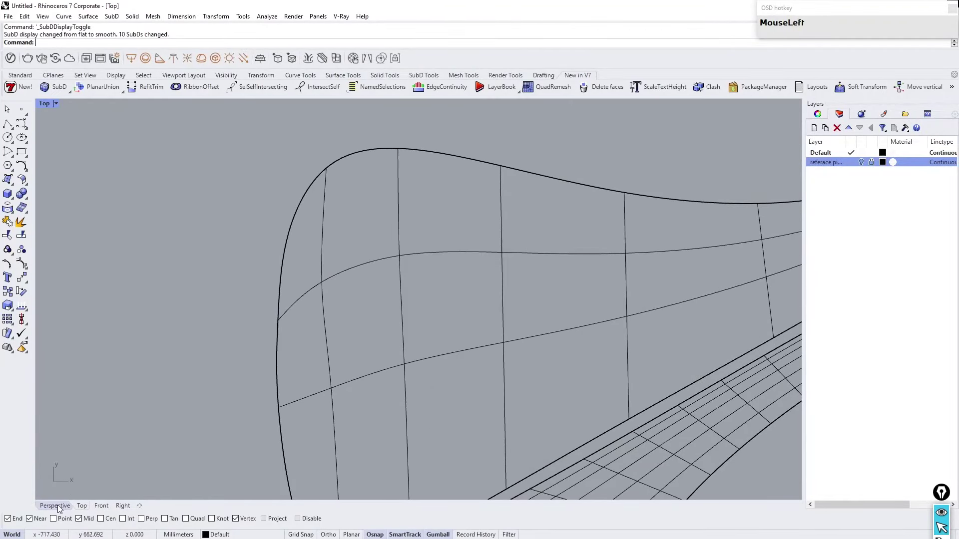
pyautogui.moveTo(309, 308); pyautogui.dragTo(266, 352)
pyautogui.scroll(-3)
pyautogui.scroll(3)
pyautogui.moveTo(331, 350); pyautogui.dragTo(381, 313)
pyautogui.scroll(3)
pyautogui.moveTo(376, 310); pyautogui.dragTo(519, 305)
pyautogui.scroll(-3)
# Step: Select the wing's outer boundary edge and rerun the height adjustment on it
pyautogui.click(512, 353)
pyautogui.rightClick(502, 266)
pyautogui.scroll(3)
pyautogui.rightClick(481, 264)
pyautogui.rightClick(497, 280)
pyautogui.click(454, 392)
pyautogui.rightClick(530, 310)
pyautogui.scroll(3)
pyautogui.rightClick(672, 315)
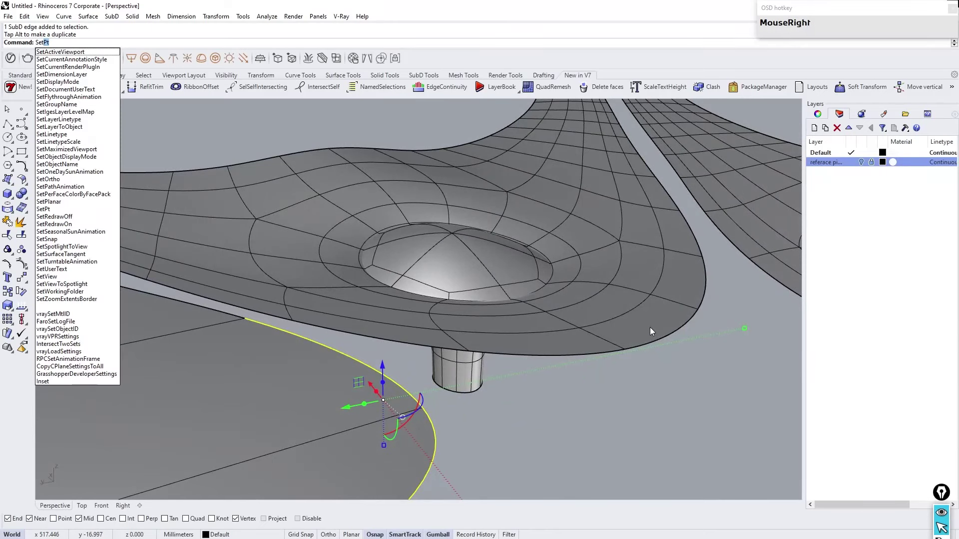
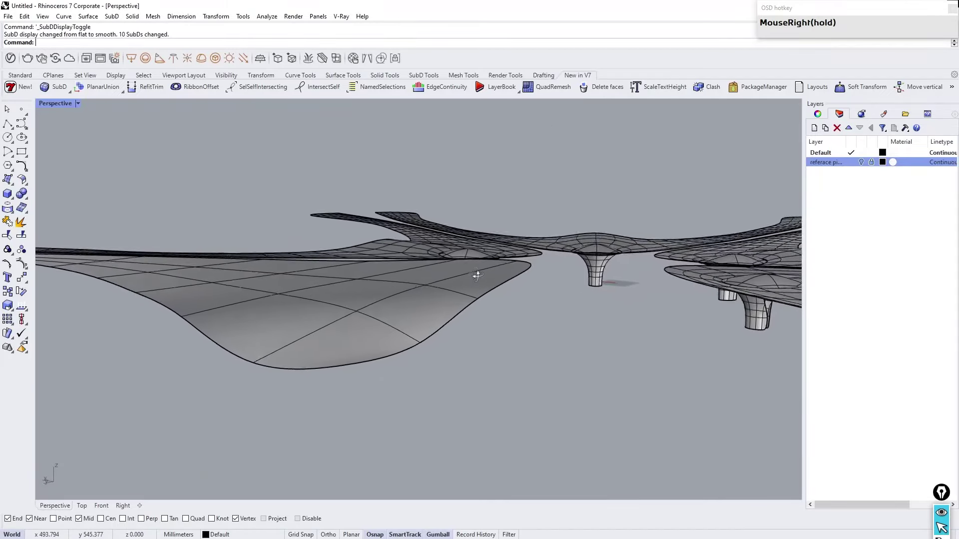
# Step: Inset a face of the new wing in Top view to start a skylight opening
pyautogui.scroll(-3)
pyautogui.scroll(3)
pyautogui.rightClick(553, 361)
pyautogui.scroll(-3)
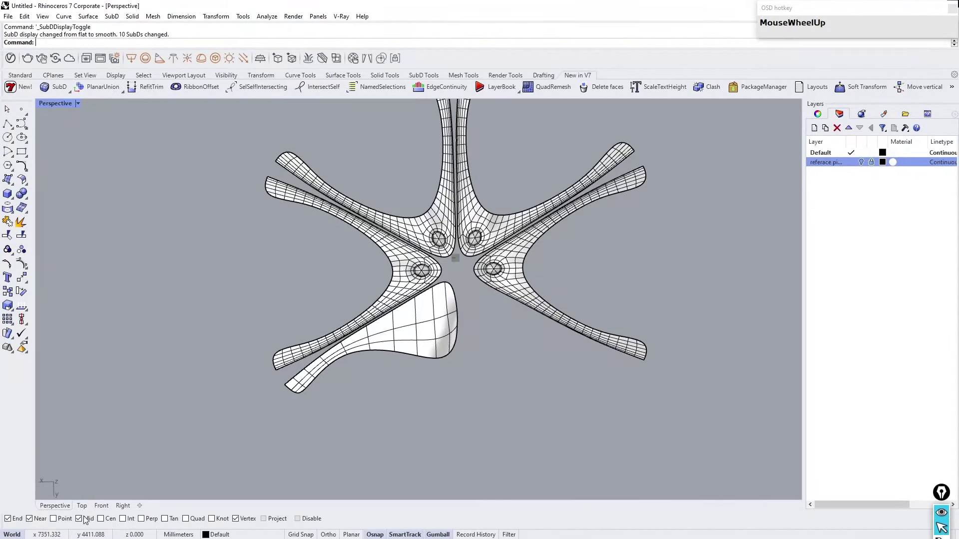
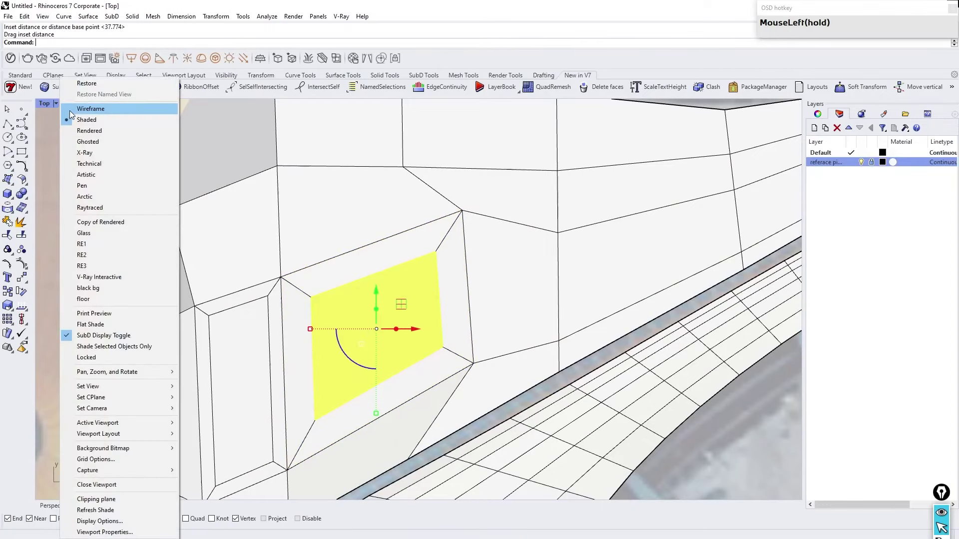
# Step: Select the inset face's vertices in Top view over the larger oval skylight
pyautogui.scroll(-3)
pyautogui.scroll(3)
pyautogui.rightClick(309, 271)
pyautogui.scroll(3)
pyautogui.click(379, 252)
pyautogui.scroll(3)
pyautogui.click(392, 220)
pyautogui.scroll(-3)
pyautogui.scroll(3)
pyautogui.click(449, 182)
pyautogui.scroll(3)
pyautogui.click(320, 218)
pyautogui.scroll(-3)
pyautogui.scroll(3)
pyautogui.click(380, 230)
# Step: Drag the vertices with the gumball so the opening traces the photographed oval, shown smooth
pyautogui.scroll(-3)
pyautogui.scroll(3)
pyautogui.moveTo(448, 377); pyautogui.dragTo(403, 322)
pyautogui.scroll(-3)
pyautogui.scroll(3)
pyautogui.rightClick(420, 289)
pyautogui.scroll(-3)
pyautogui.scroll(3)
pyautogui.moveTo(483, 242); pyautogui.dragTo(564, 272)
pyautogui.scroll(-3)
pyautogui.scroll(3)
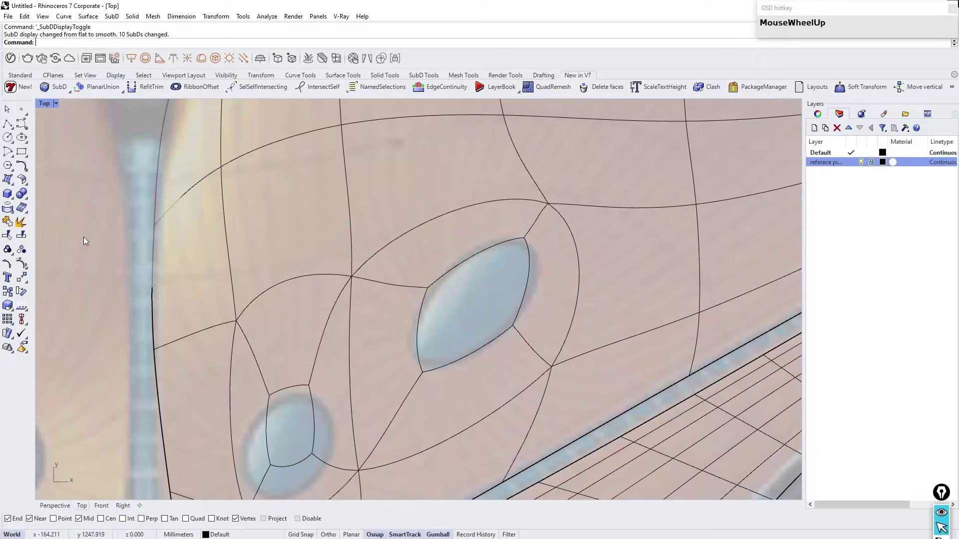
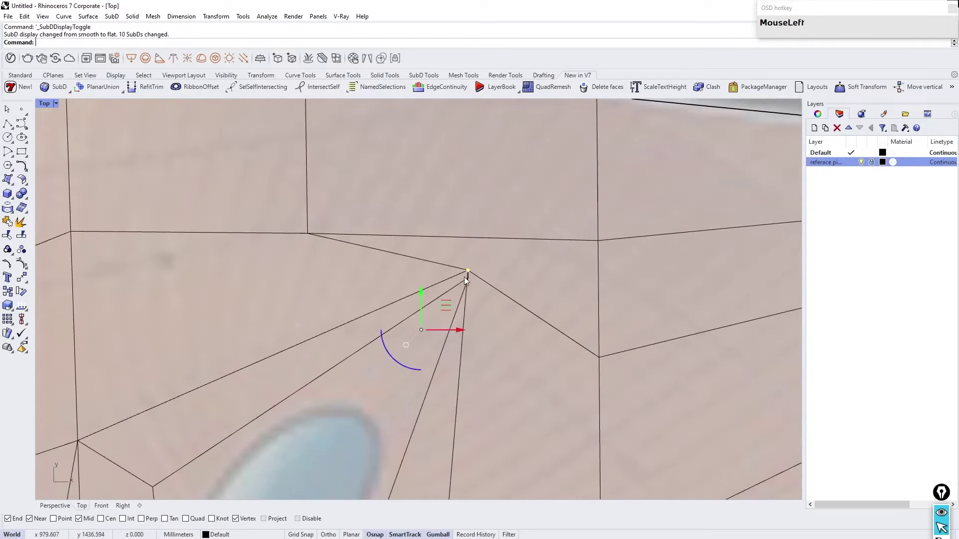
# Step: Pick the vertices of the second inset face on the wing
pyautogui.scroll(3)
pyautogui.click(535, 302)
pyautogui.click(521, 263)
pyautogui.scroll(-3)
pyautogui.click(547, 200)
pyautogui.scroll(-3)
pyautogui.scroll(3)
pyautogui.click(522, 325)
pyautogui.scroll(-3)
pyautogui.scroll(3)
# Step: Orbit in Perspective to inspect the oval opening, then return to Top view
pyautogui.click(58, 509)
pyautogui.moveTo(237, 347); pyautogui.dragTo(263, 230)
pyautogui.scroll(3)
pyautogui.moveTo(385, 260); pyautogui.dragTo(75, 498)
pyautogui.click(82, 503)
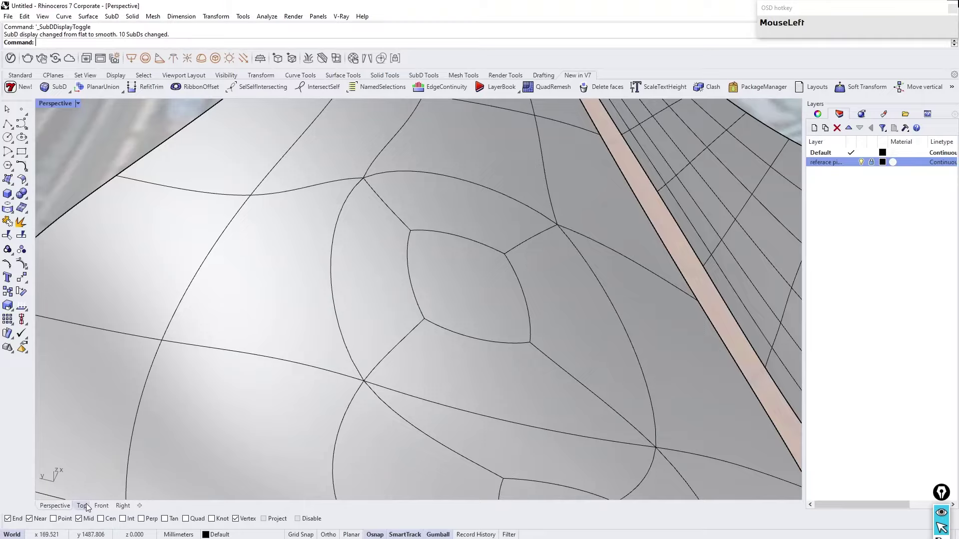
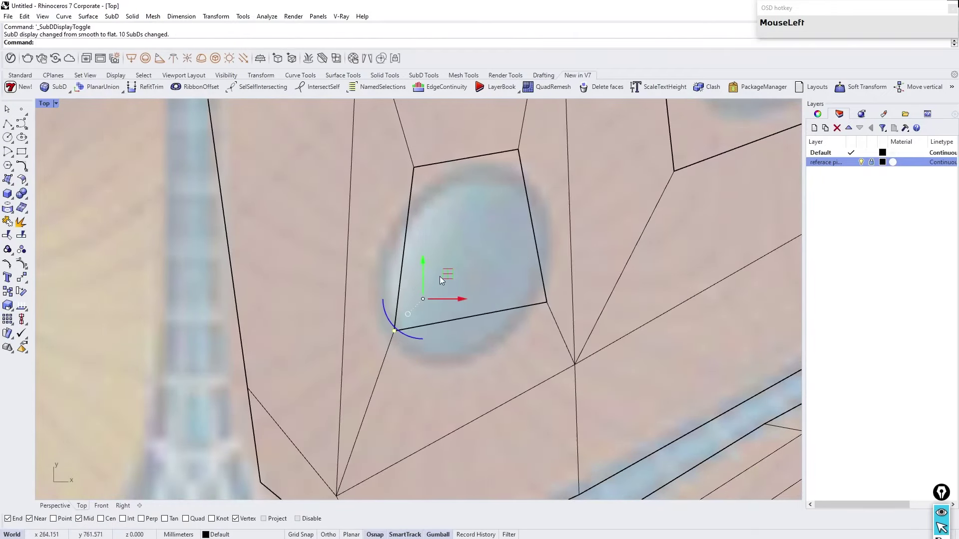
# Step: Move the second opening's vertices around the photographed oval, then pick a vertex near the small skylight
pyautogui.scroll(-3)
pyautogui.scroll(3)
pyautogui.moveTo(466, 304); pyautogui.dragTo(438, 334)
pyautogui.scroll(-3)
pyautogui.scroll(3)
pyautogui.moveTo(483, 354); pyautogui.dragTo(478, 335)
pyautogui.scroll(-3)
pyautogui.scroll(3)
pyautogui.rightClick(584, 270)
pyautogui.moveTo(363, 380); pyautogui.dragTo(494, 263)
pyautogui.scroll(-3)
pyautogui.scroll(3)
pyautogui.scroll(-3)
pyautogui.scroll(3)
pyautogui.click(393, 356)
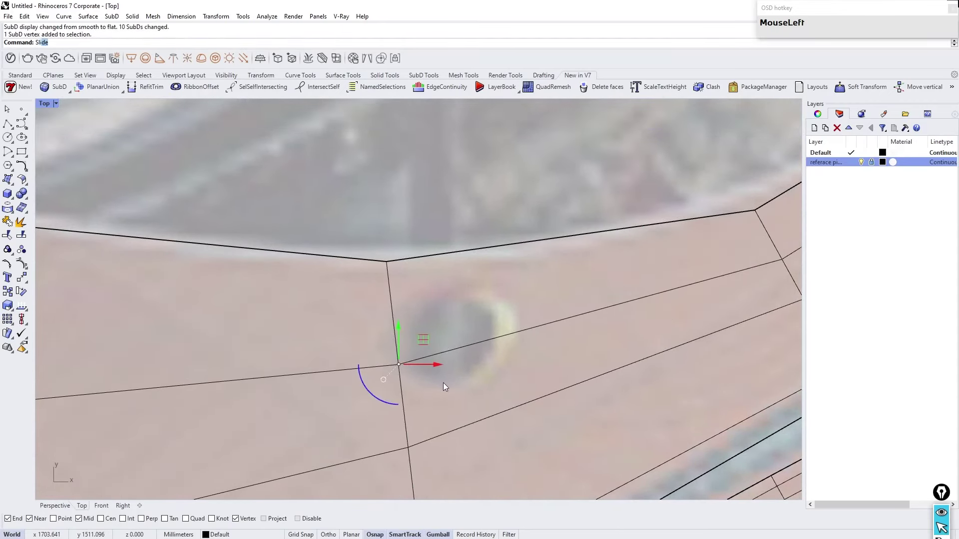
# Step: Slide an edge loop toward the wing's narrow arm to make room for a small skylight
pyautogui.scroll(-3)
pyautogui.scroll(3)
pyautogui.click(388, 423)
pyautogui.rightClick(460, 453)
pyautogui.click(423, 410)
pyautogui.scroll(-3)
pyautogui.scroll(3)
pyautogui.scroll(-3)
pyautogui.scroll(3)
pyautogui.click(672, 327)
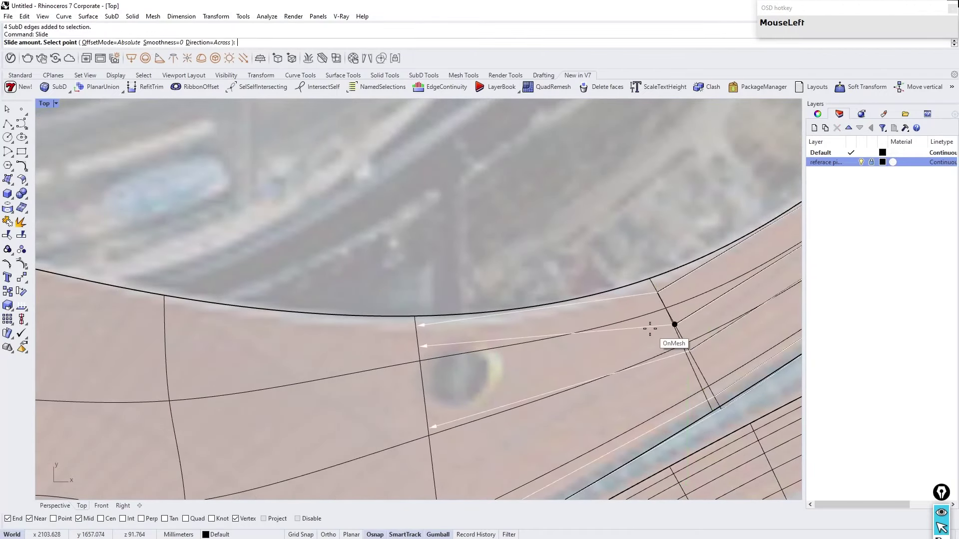
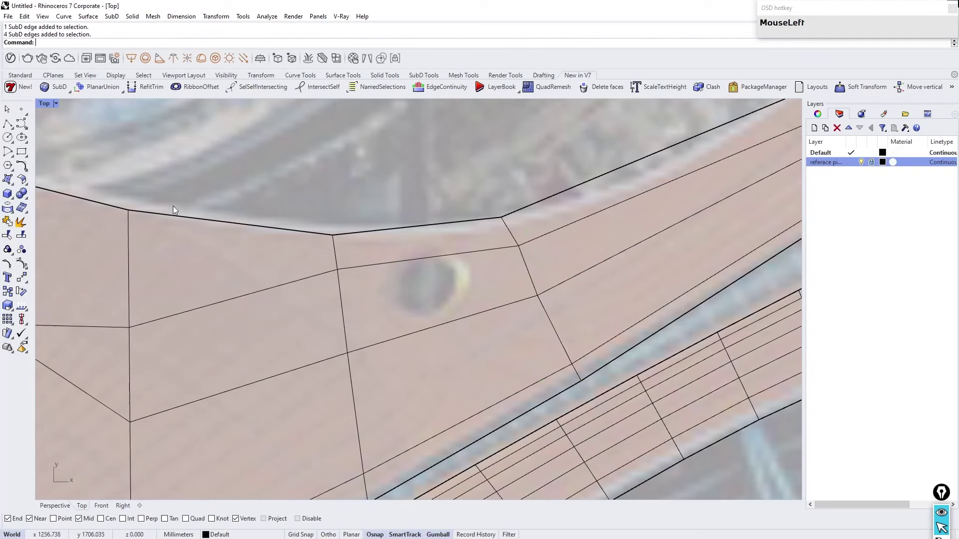
# Step: Inset a face there and delete it to open the small hole, nudging one corner
pyautogui.scroll(3)
pyautogui.click(401, 302)
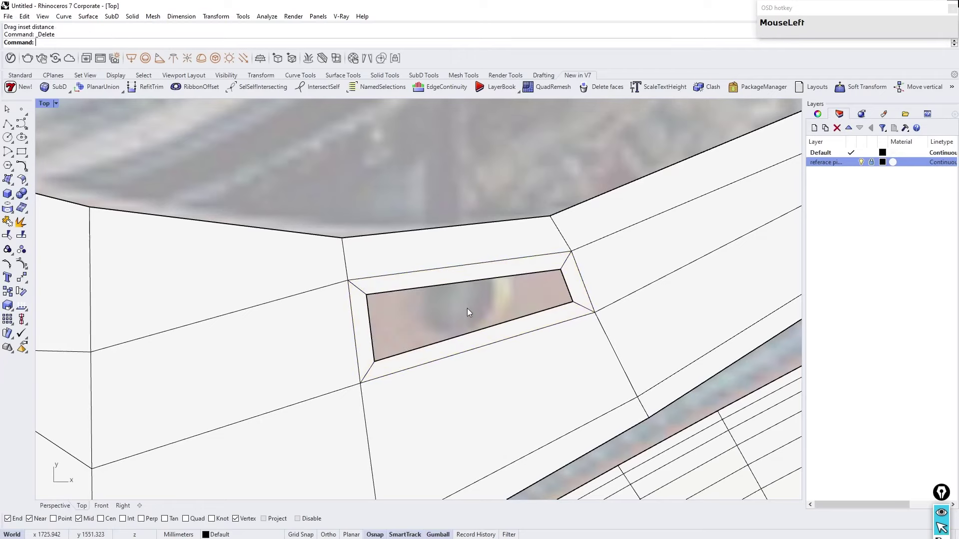
pyautogui.scroll(3)
pyautogui.scroll(-3)
pyautogui.scroll(3)
pyautogui.moveTo(575, 275); pyautogui.dragTo(593, 300)
pyautogui.scroll(3)
# Step: Move the small opening's corner vertices over the photographed skylight and show the wing smooth
pyautogui.click(498, 322)
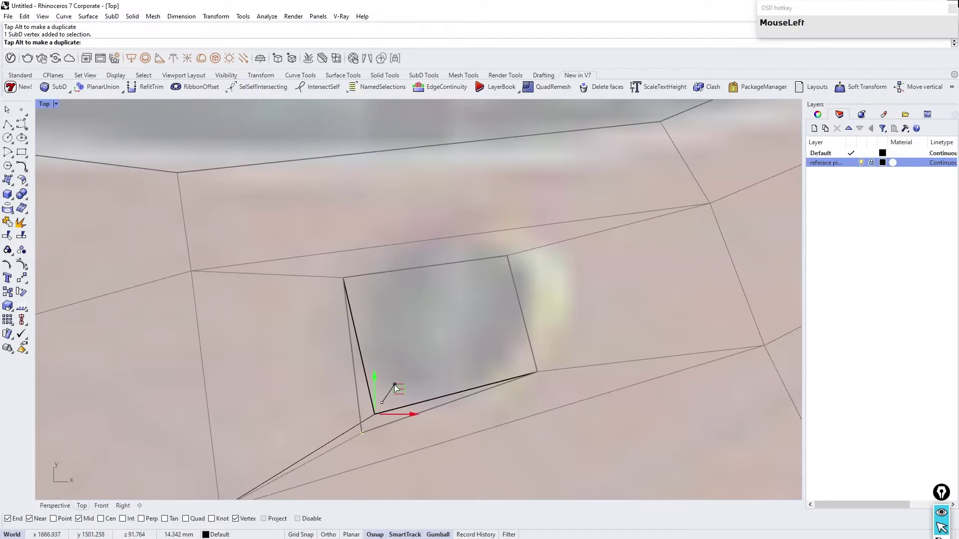
pyautogui.scroll(-3)
pyautogui.scroll(3)
pyautogui.rightClick(490, 273)
pyautogui.scroll(3)
pyautogui.moveTo(469, 284); pyautogui.dragTo(693, 162)
pyautogui.scroll(-3)
pyautogui.scroll(3)
pyautogui.click(340, 322)
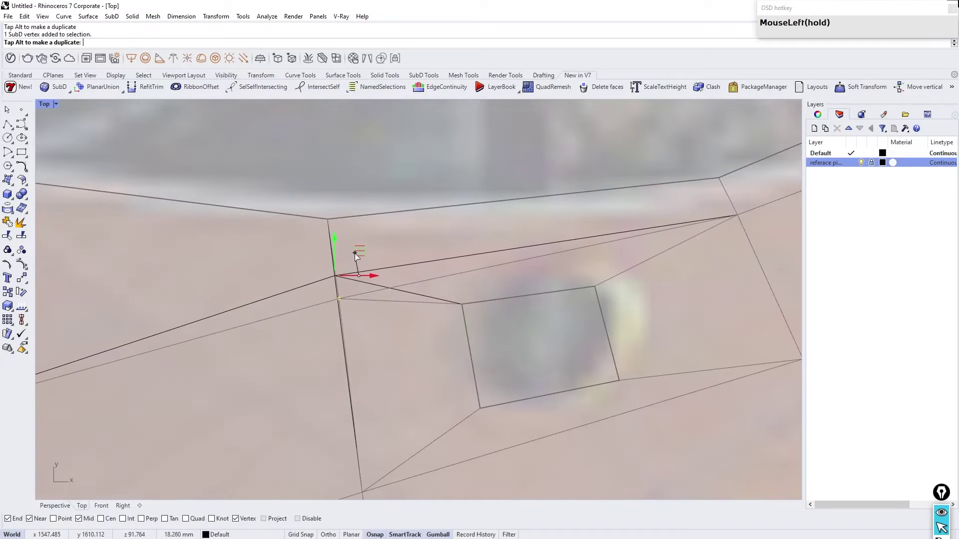
pyautogui.scroll(-3)
pyautogui.scroll(3)
pyautogui.moveTo(504, 280); pyautogui.dragTo(487, 341)
pyautogui.scroll(-3)
pyautogui.scroll(3)
pyautogui.rightClick(490, 377)
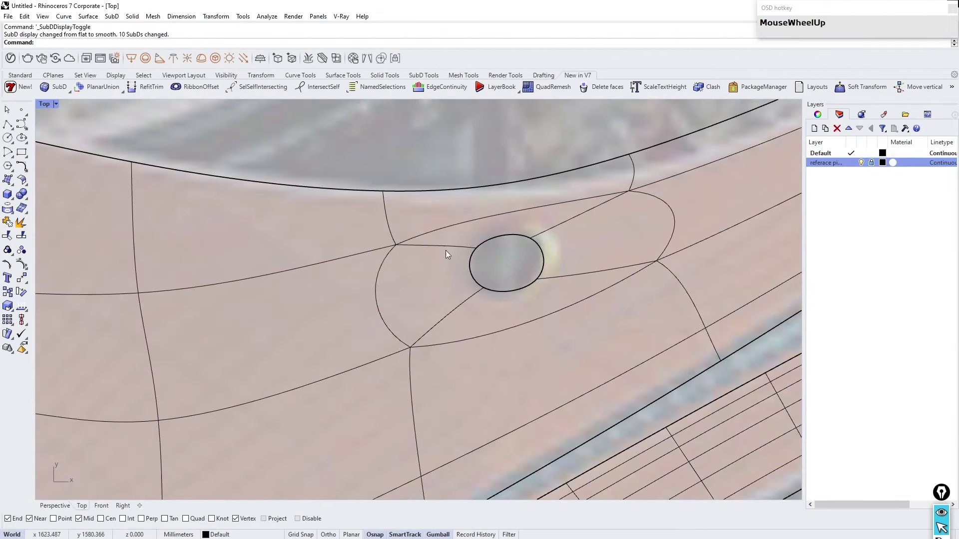
pyautogui.scroll(-3)
pyautogui.scroll(3)
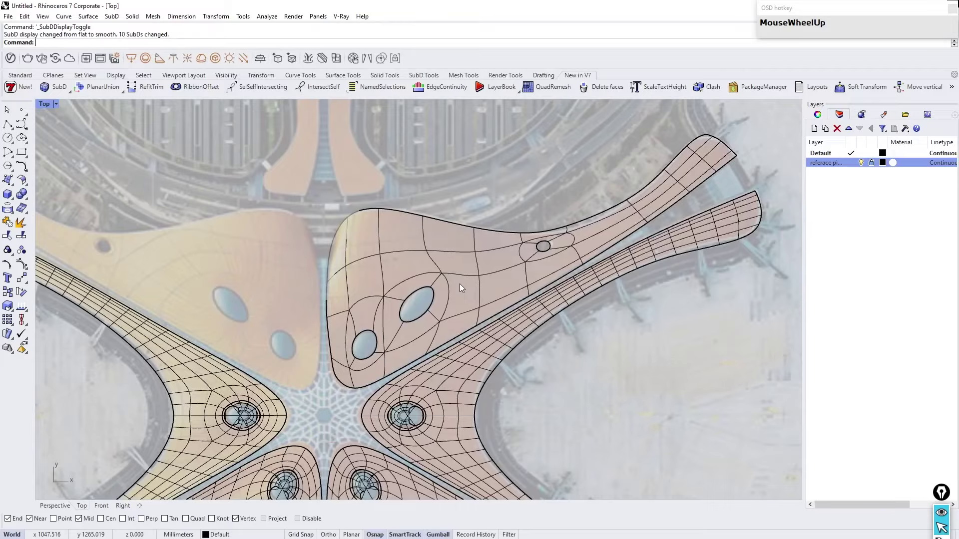
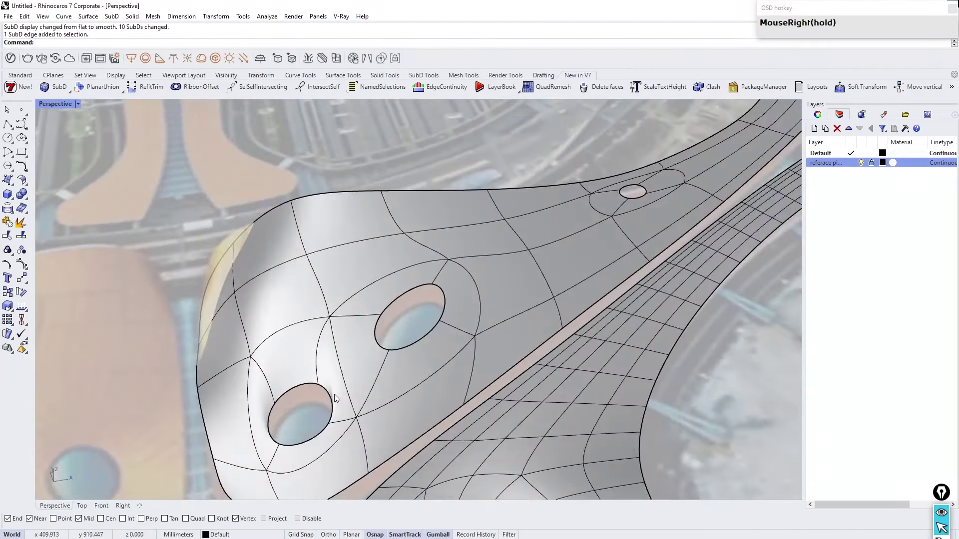
# Step: Select the edge loop around a skylight opening on the new wing while orbiting to reach each edge
pyautogui.click(329, 396)
pyautogui.rightClick(350, 349)
pyautogui.click(397, 303)
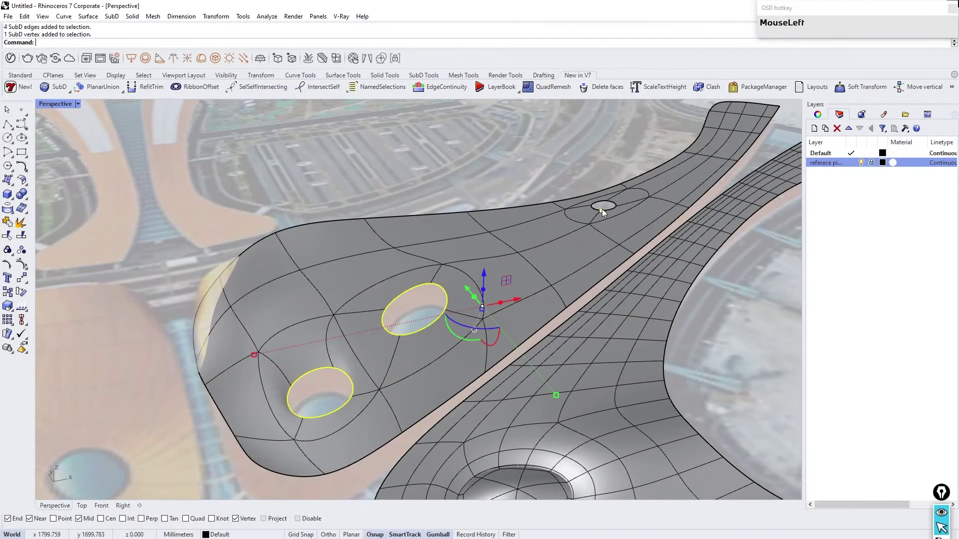
pyautogui.scroll(3)
pyautogui.click(588, 240)
pyautogui.scroll(-3)
pyautogui.rightClick(540, 246)
pyautogui.scroll(3)
pyautogui.rightClick(400, 218)
pyautogui.click(274, 245)
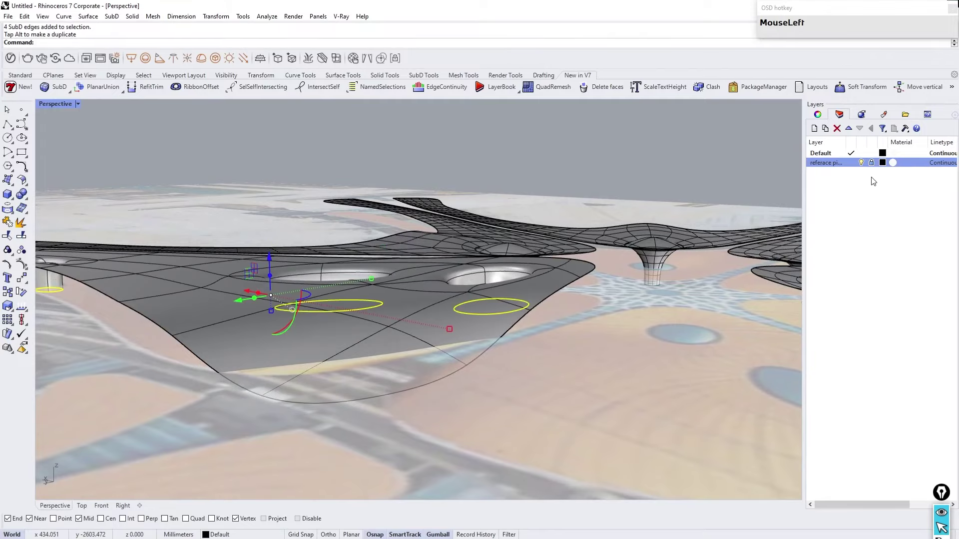
# Step: Move the opening's lower edge loop down with the gizmo so it drops into a column beneath the roof
pyautogui.rightClick(495, 371)
pyautogui.scroll(-3)
pyautogui.scroll(3)
pyautogui.rightClick(577, 347)
pyautogui.click(375, 243)
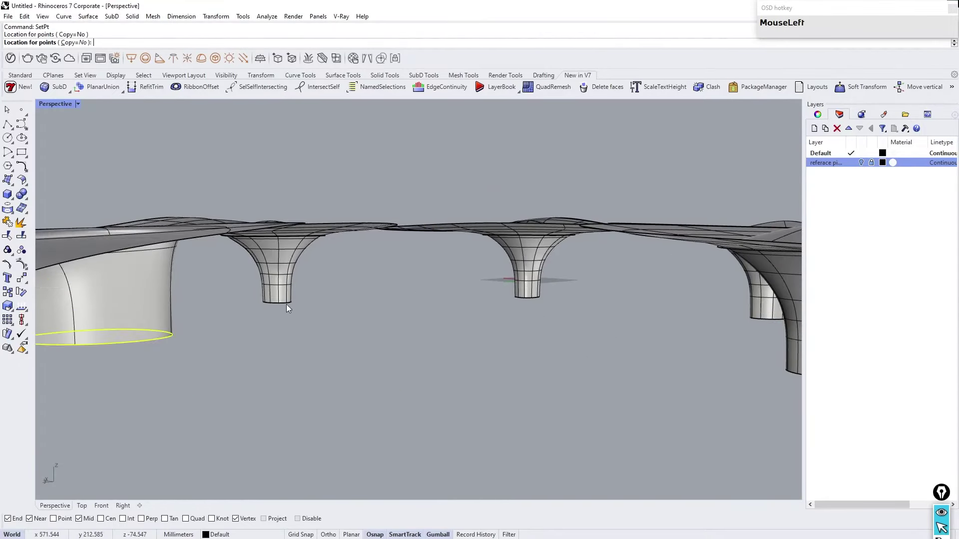
pyautogui.scroll(-3)
pyautogui.rightClick(272, 224)
pyautogui.click(440, 375)
pyautogui.scroll(3)
pyautogui.click(268, 342)
pyautogui.scroll(-3)
pyautogui.scroll(3)
pyautogui.moveTo(397, 312); pyautogui.dragTo(373, 326)
# Step: Flatten the dropped edge loop to a level, narrower base and verify it in the Top viewport
pyautogui.scroll(-3)
pyautogui.scroll(3)
pyautogui.click(480, 244)
pyautogui.scroll(-3)
pyautogui.scroll(3)
pyautogui.click(385, 372)
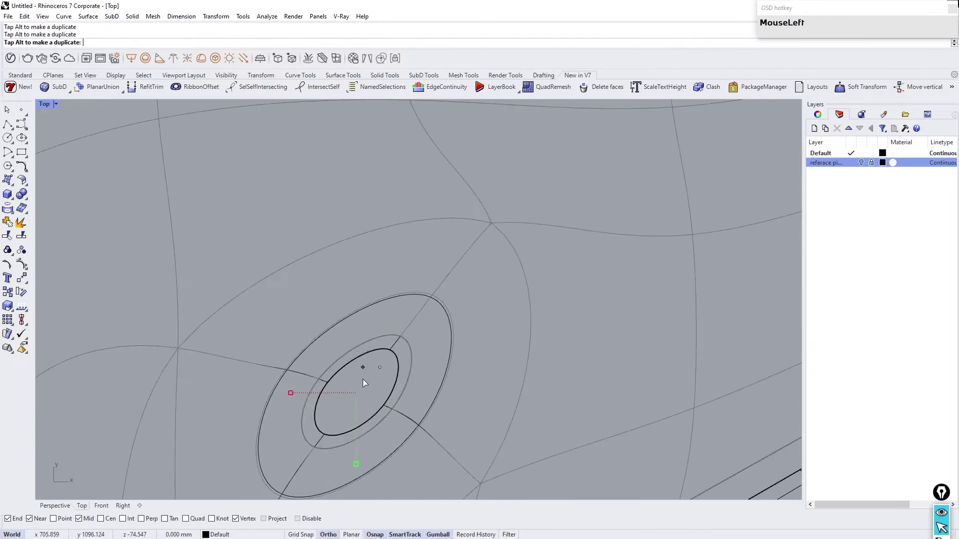
# Step: Drag the next opening's edge loop down with the gizmo and switch the SubD to flat display
pyautogui.scroll(-3)
pyautogui.scroll(3)
pyautogui.click(429, 318)
pyautogui.scroll(3)
pyautogui.click(358, 365)
pyautogui.scroll(-3)
pyautogui.scroll(3)
pyautogui.moveTo(419, 301); pyautogui.dragTo(464, 258)
pyautogui.scroll(-3)
pyautogui.scroll(3)
pyautogui.click(58, 505)
# Step: Orbit beneath the roof and pick the square opening edges at the top of the second column
pyautogui.scroll(3)
pyautogui.rightClick(289, 321)
pyautogui.scroll(3)
pyautogui.rightClick(370, 226)
pyautogui.scroll(3)
pyautogui.rightClick(452, 447)
pyautogui.scroll(-3)
pyautogui.scroll(3)
pyautogui.click(442, 424)
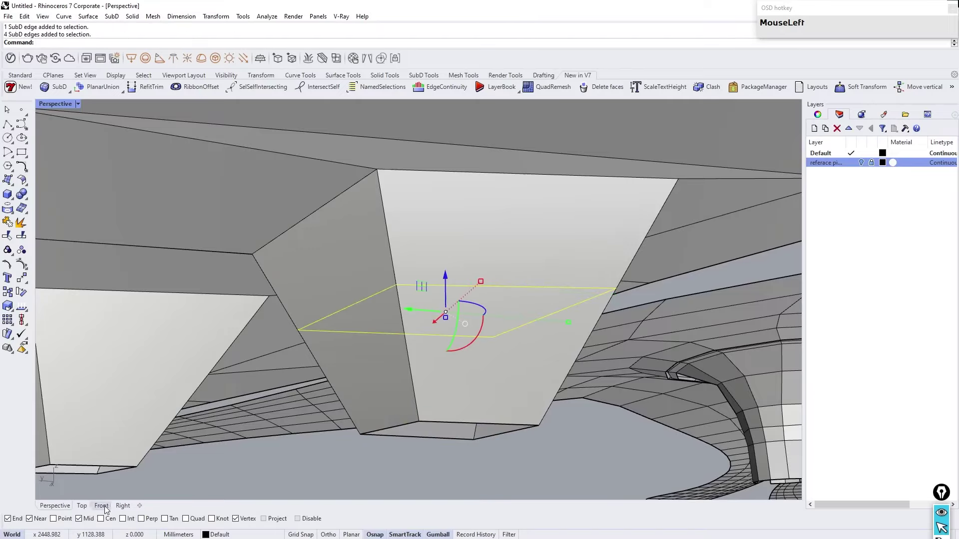
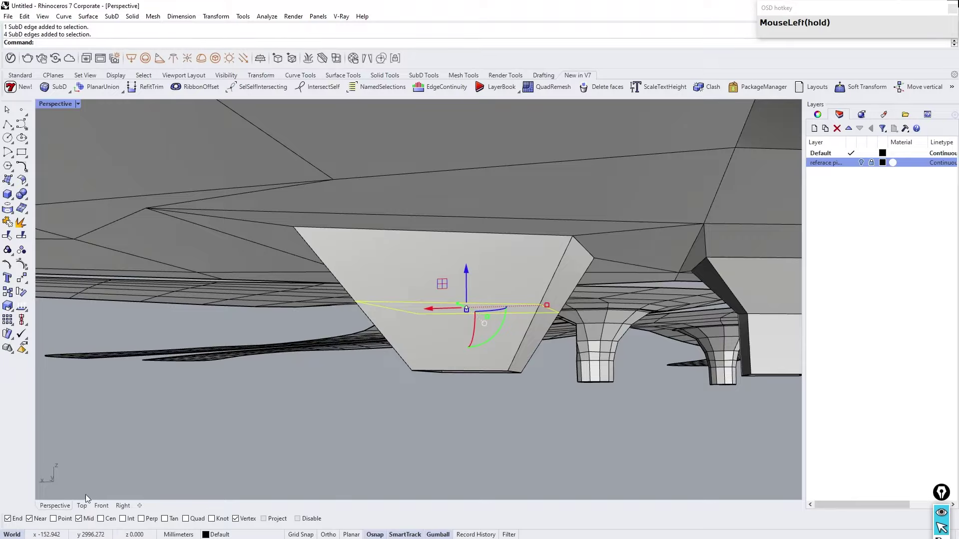
# Step: Tighten the second column's top opening by moving its edge loop inward with the gizmo
pyautogui.scroll(-3)
pyautogui.scroll(3)
pyautogui.scroll(-3)
pyautogui.scroll(3)
pyautogui.scroll(-3)
pyautogui.scroll(3)
pyautogui.click(469, 288)
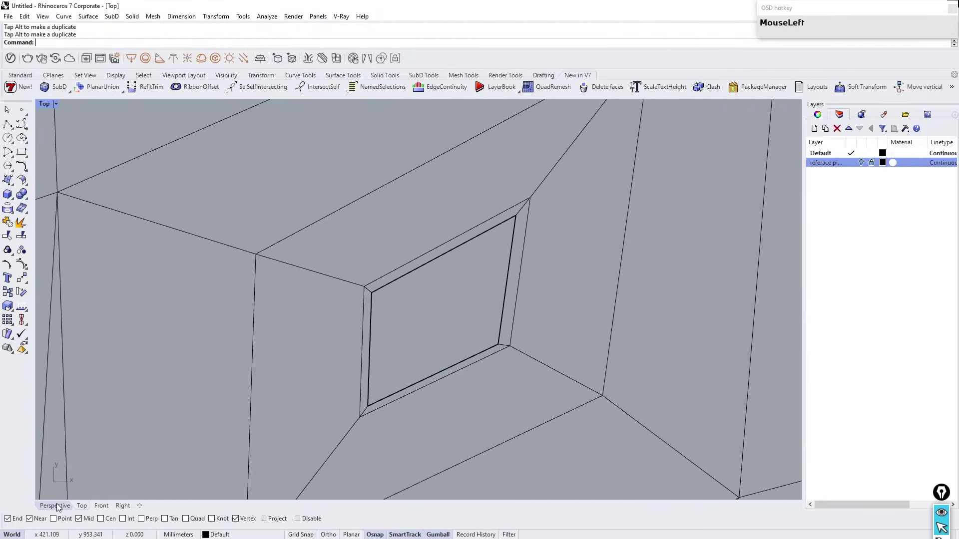
pyautogui.moveTo(247, 353); pyautogui.dragTo(343, 333)
pyautogui.scroll(-3)
pyautogui.scroll(3)
pyautogui.rightClick(610, 252)
pyautogui.rightClick(592, 355)
pyautogui.scroll(-3)
pyautogui.scroll(3)
pyautogui.click(511, 385)
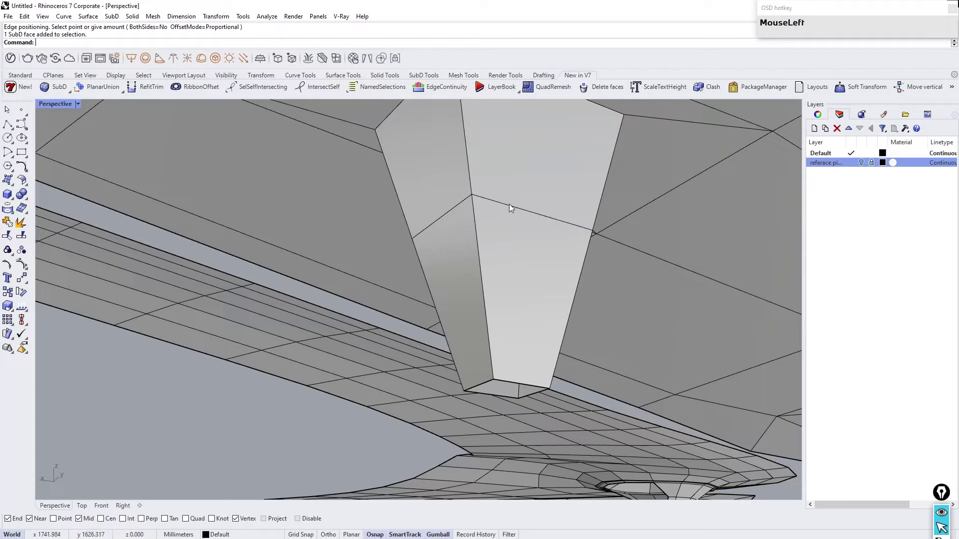
# Step: Drag the third opening's edges into a tapered column and select its top square loop from below
pyautogui.scroll(-3)
pyautogui.scroll(3)
pyautogui.moveTo(486, 344); pyautogui.dragTo(369, 296)
pyautogui.rightClick(369, 296)
pyautogui.scroll(-3)
pyautogui.rightClick(376, 330)
pyautogui.scroll(3)
pyautogui.rightClick(325, 408)
pyautogui.scroll(-3)
pyautogui.scroll(3)
pyautogui.rightClick(612, 283)
pyautogui.scroll(3)
pyautogui.click(579, 326)
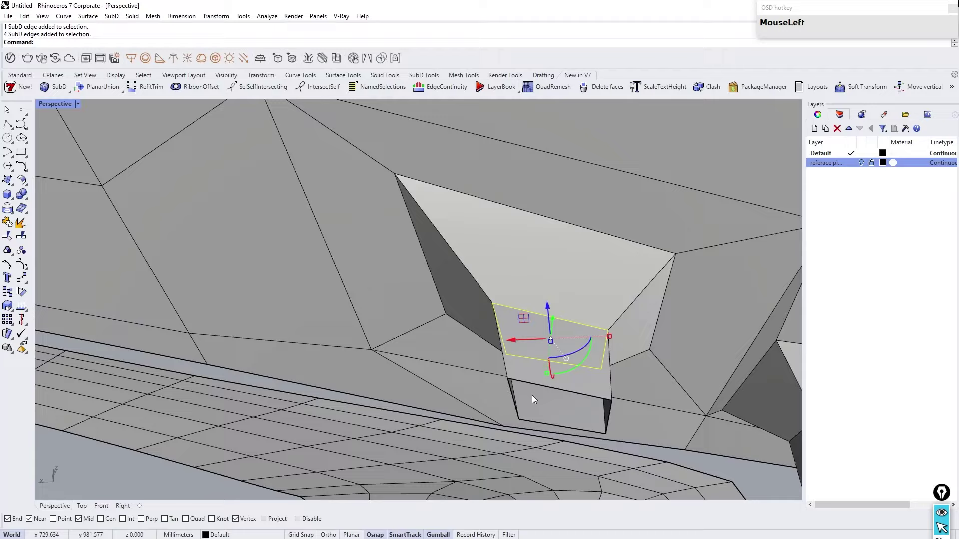
# Step: Offset the third column's opening edges inward so its square top matches the other columns
pyautogui.scroll(-3)
pyautogui.scroll(3)
pyautogui.click(404, 334)
pyautogui.scroll(-3)
pyautogui.scroll(3)
pyautogui.click(378, 372)
pyautogui.click(360, 370)
pyautogui.scroll(-3)
pyautogui.scroll(3)
pyautogui.click(369, 336)
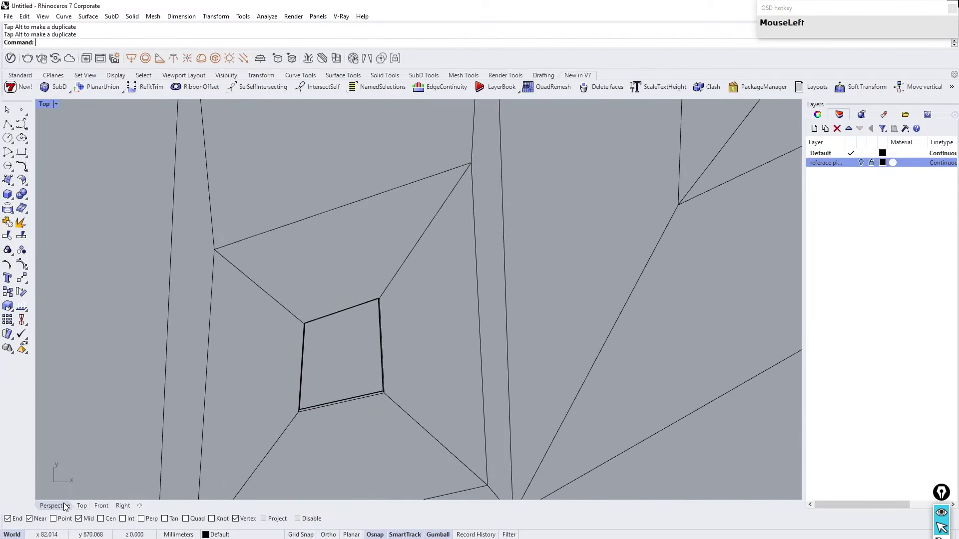
pyautogui.scroll(-3)
pyautogui.scroll(3)
# Step: Nudge the remaining column edge loop sideways with the gizmo and check all three columns in the Top view
pyautogui.rightClick(370, 303)
pyautogui.scroll(-3)
pyautogui.scroll(3)
pyautogui.rightClick(466, 235)
pyautogui.scroll(-3)
pyautogui.scroll(3)
pyautogui.moveTo(541, 294); pyautogui.dragTo(468, 295)
pyautogui.scroll(3)
pyautogui.rightClick(444, 281)
pyautogui.scroll(-3)
pyautogui.scroll(3)
pyautogui.rightClick(477, 231)
pyautogui.scroll(-3)
pyautogui.scroll(3)
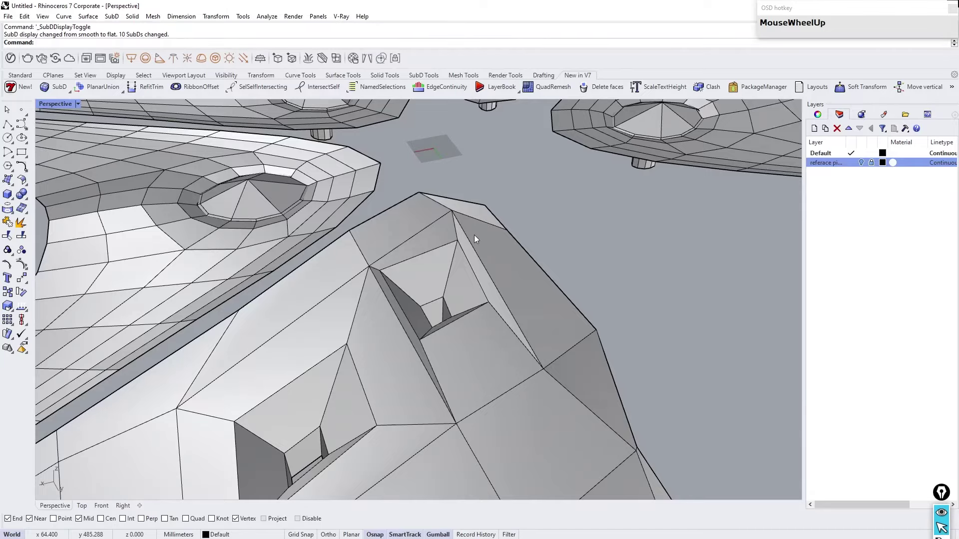
# Step: Insert points across the column edges with InsertPoint to add a new edge loop on each tapered column
pyautogui.rightClick(454, 241)
pyautogui.click(437, 339)
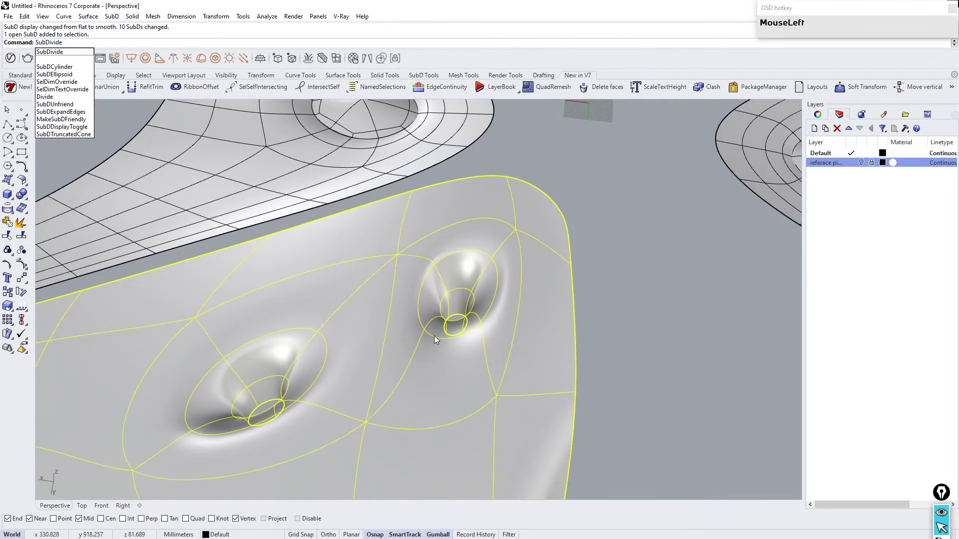
pyautogui.moveTo(597, 329); pyautogui.dragTo(418, 386)
pyautogui.scroll(3)
pyautogui.rightClick(436, 393)
pyautogui.click(496, 409)
pyautogui.scroll(-3)
pyautogui.scroll(3)
pyautogui.rightClick(471, 216)
pyautogui.click(485, 240)
pyautogui.rightClick(337, 222)
pyautogui.click(407, 263)
# Step: Select the new column faces and move them with the gizmo so the column flows smoothly up into its opening
pyautogui.scroll(-3)
pyautogui.scroll(3)
pyautogui.moveTo(432, 278); pyautogui.dragTo(409, 292)
pyautogui.scroll(3)
pyautogui.rightClick(422, 328)
pyautogui.click(420, 354)
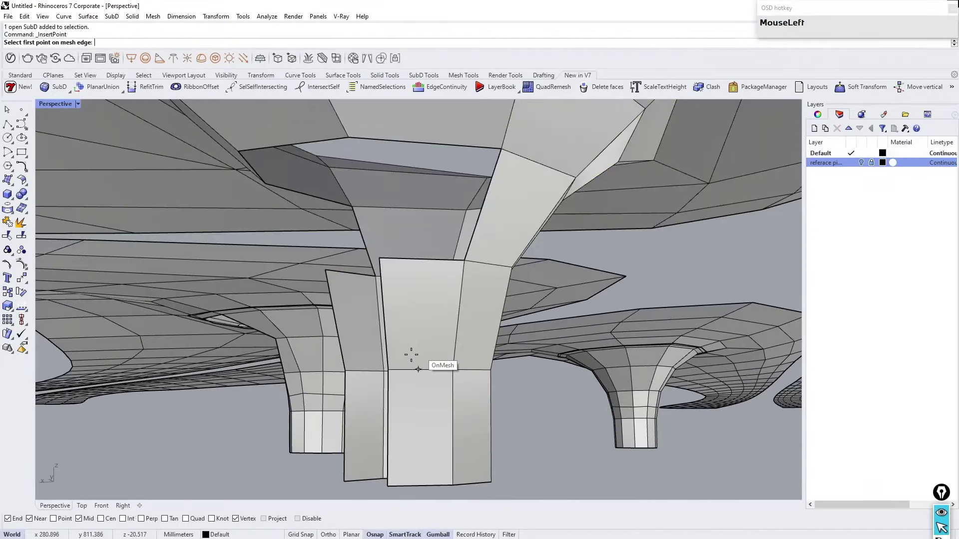
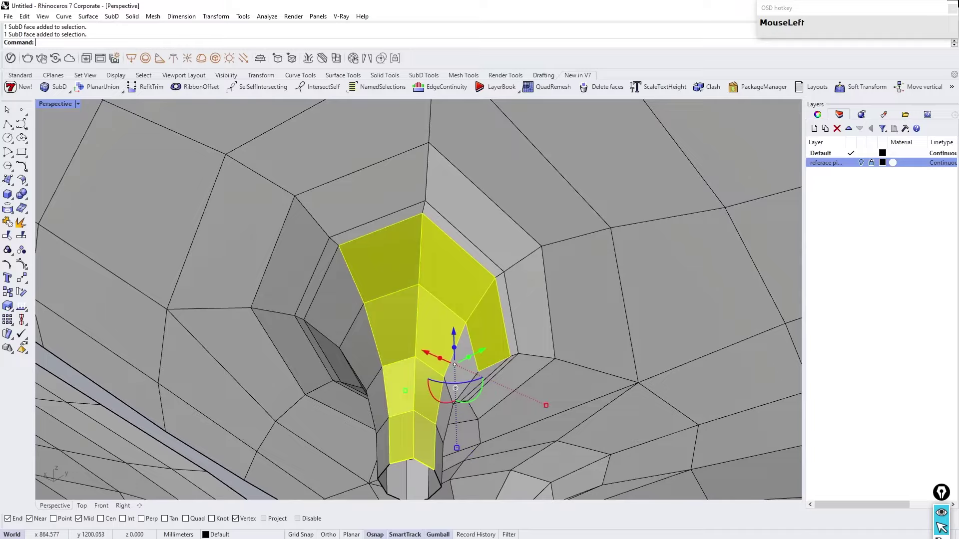
pyautogui.moveTo(421, 291); pyautogui.dragTo(441, 343)
pyautogui.scroll(3)
pyautogui.click(465, 369)
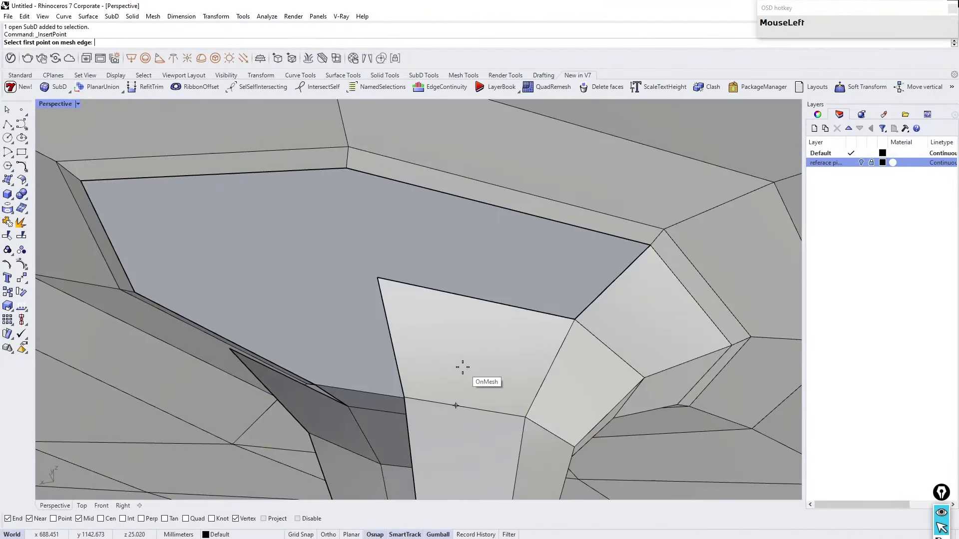
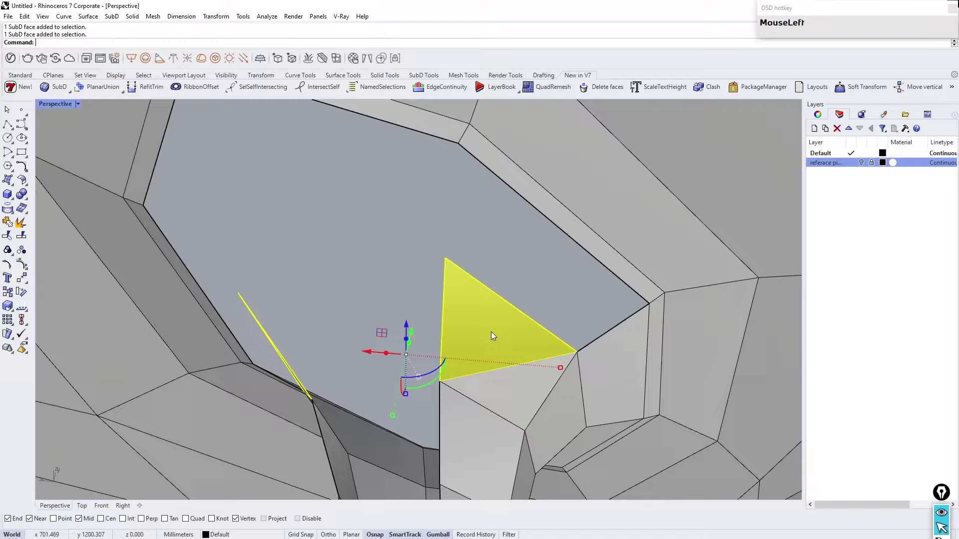
# Step: Reshape the other columns' faces into curving, lobed openings and start another InsertPoint on a column edge
pyautogui.rightClick(489, 326)
pyautogui.scroll(-3)
pyautogui.moveTo(472, 326); pyautogui.dragTo(493, 266)
pyautogui.scroll(-3)
pyautogui.scroll(3)
pyautogui.moveTo(477, 325); pyautogui.dragTo(271, 305)
pyautogui.scroll(-3)
pyautogui.scroll(3)
pyautogui.moveTo(306, 270); pyautogui.dragTo(427, 285)
pyautogui.scroll(3)
pyautogui.rightClick(398, 257)
pyautogui.click(366, 286)
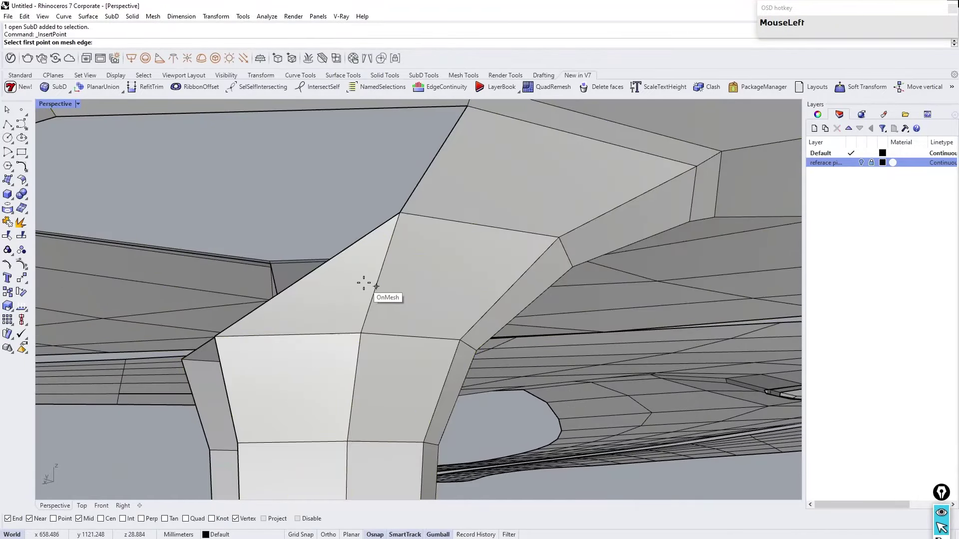
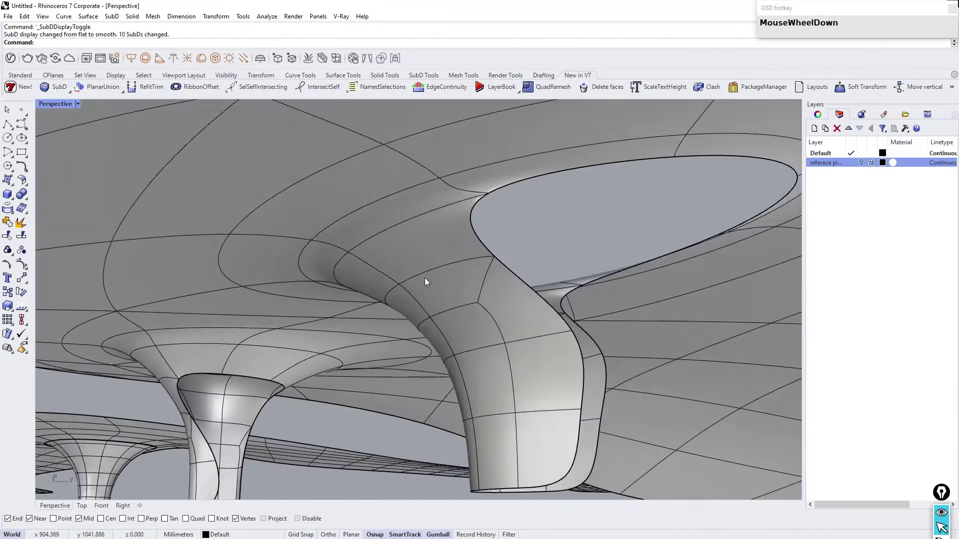
# Step: Show the SubD flat and select the edges around the column's roof opening in Top view
pyautogui.moveTo(511, 278); pyautogui.dragTo(520, 200)
pyautogui.scroll(3)
pyautogui.click(583, 229)
pyautogui.scroll(-3)
pyautogui.scroll(3)
pyautogui.rightClick(326, 261)
pyautogui.click(388, 236)
pyautogui.scroll(-3)
# Step: Shift the selected opening edges in plan with the gizmo to tighten the notch outline
pyautogui.click(86, 509)
pyautogui.rightClick(335, 339)
pyautogui.scroll(3)
pyautogui.moveTo(409, 382); pyautogui.dragTo(465, 304)
pyautogui.scroll(-3)
pyautogui.scroll(3)
pyautogui.click(445, 216)
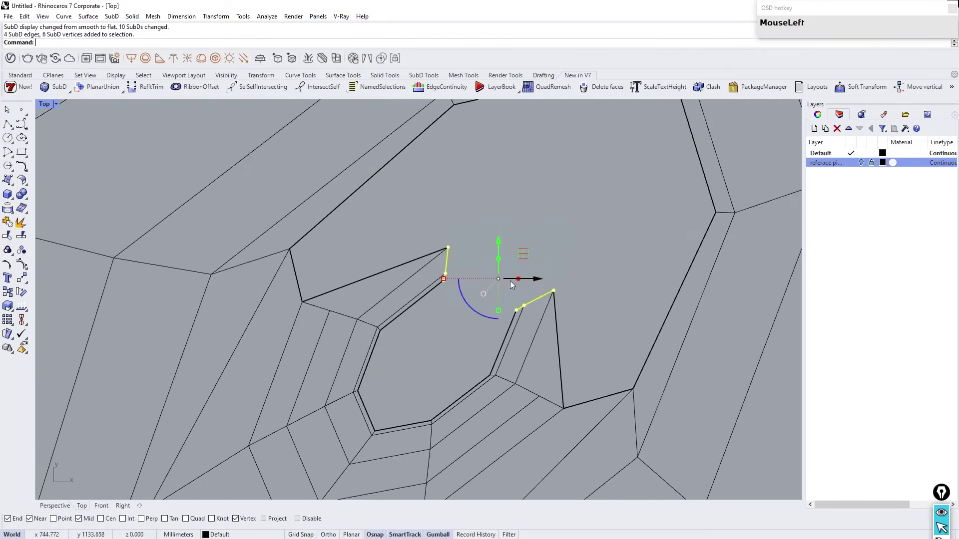
# Step: Reposition the corner vertices around the notch and select the column faces below it
pyautogui.scroll(3)
pyautogui.click(488, 278)
pyautogui.scroll(-3)
pyautogui.scroll(3)
pyautogui.click(609, 314)
pyautogui.scroll(3)
pyautogui.click(637, 300)
pyautogui.scroll(-3)
pyautogui.scroll(3)
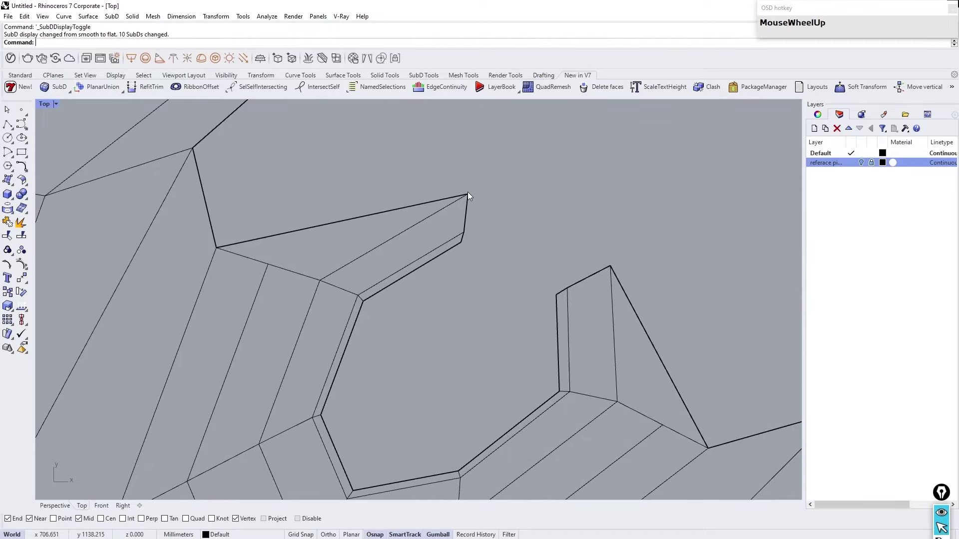
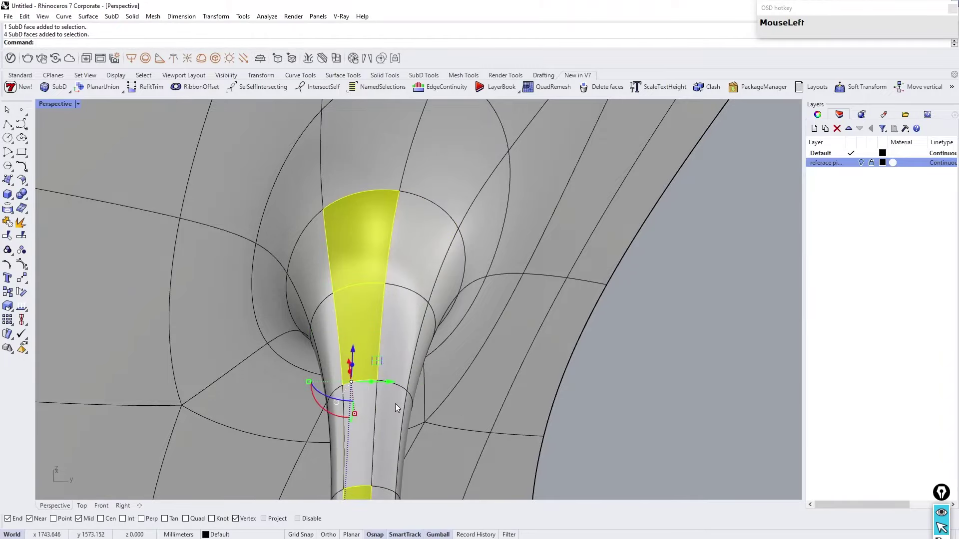
# Step: Shift the column faces below the lobed opening and check the result in smooth display
pyautogui.scroll(-3)
pyautogui.rightClick(415, 295)
pyautogui.scroll(3)
pyautogui.click(420, 289)
pyautogui.moveTo(340, 277); pyautogui.dragTo(216, 313)
pyautogui.scroll(-3)
pyautogui.scroll(3)
pyautogui.scroll(-3)
# Step: Insert a new point on the column's edge where it meets the roof via InsertPoint
pyautogui.moveTo(492, 266); pyautogui.dragTo(549, 238)
pyautogui.scroll(3)
pyautogui.rightClick(512, 251)
pyautogui.click(511, 239)
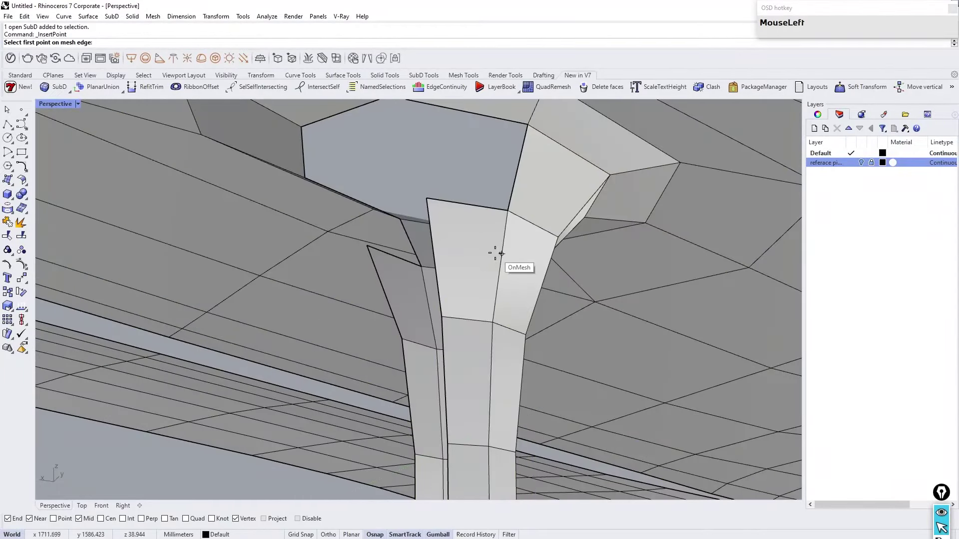
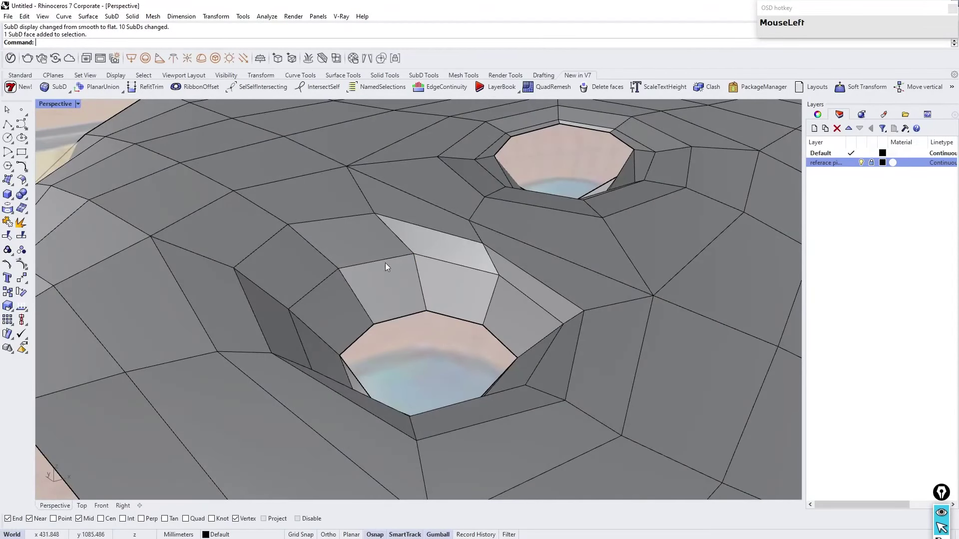
# Step: Select the deep skylight opening's edge loop and duplicate it with DupEdge
pyautogui.rightClick(307, 235)
pyautogui.scroll(3)
pyautogui.rightClick(306, 267)
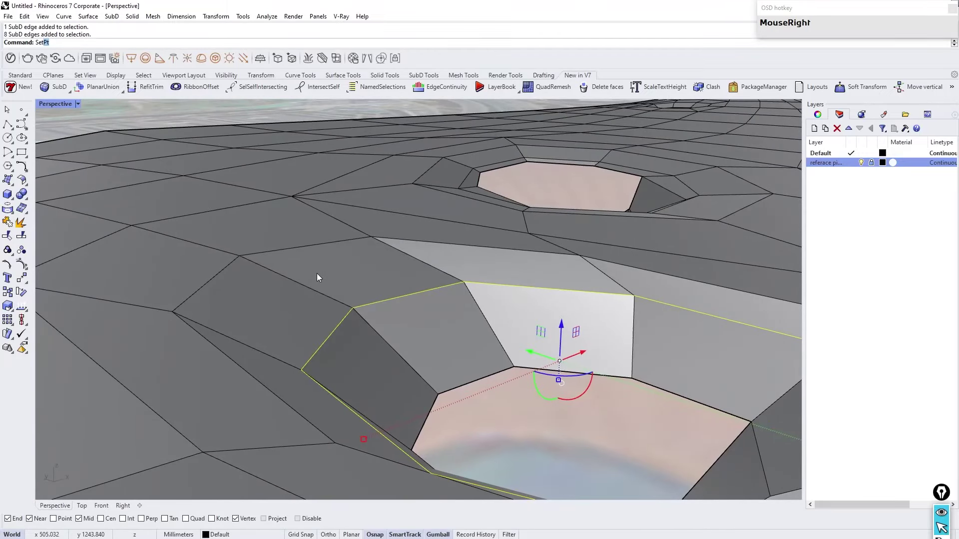
pyautogui.click(360, 248)
pyautogui.scroll(-3)
pyautogui.rightClick(371, 281)
pyautogui.rightClick(363, 324)
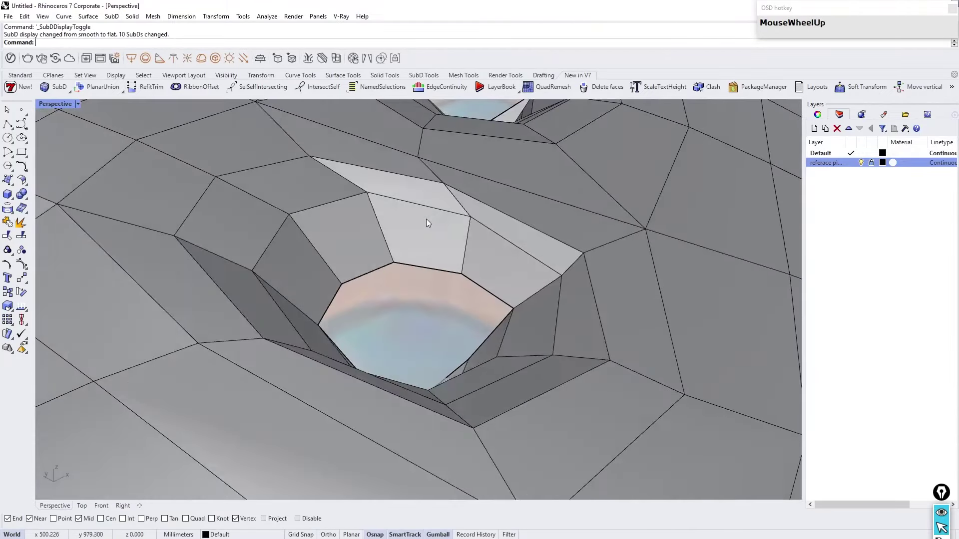
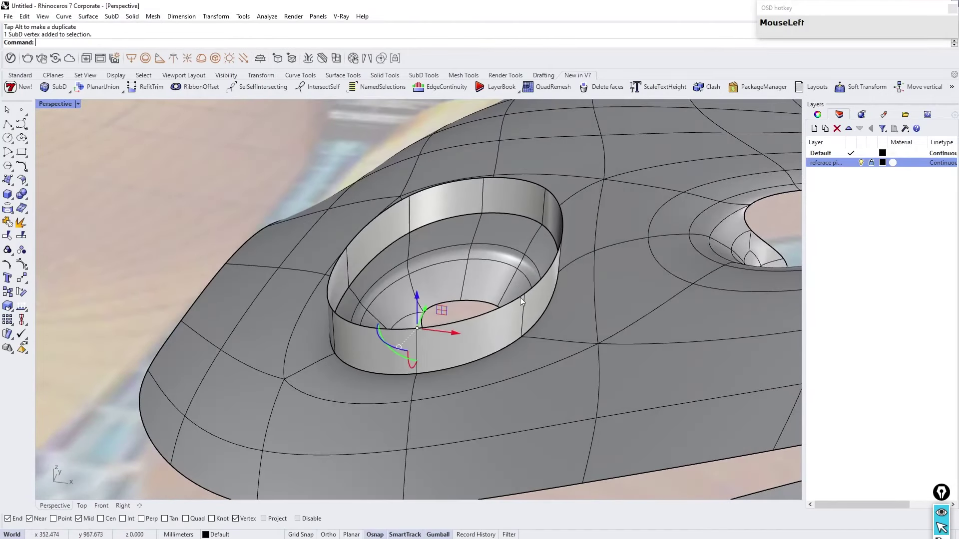
# Step: Stitch the opening's edge loop inward repeatedly, drawing the edges toward the centre
pyautogui.rightClick(420, 323)
pyautogui.scroll(-3)
pyautogui.scroll(3)
pyautogui.rightClick(392, 381)
pyautogui.scroll(-3)
pyautogui.scroll(3)
pyautogui.rightClick(366, 293)
pyautogui.rightClick(452, 184)
pyautogui.click(415, 241)
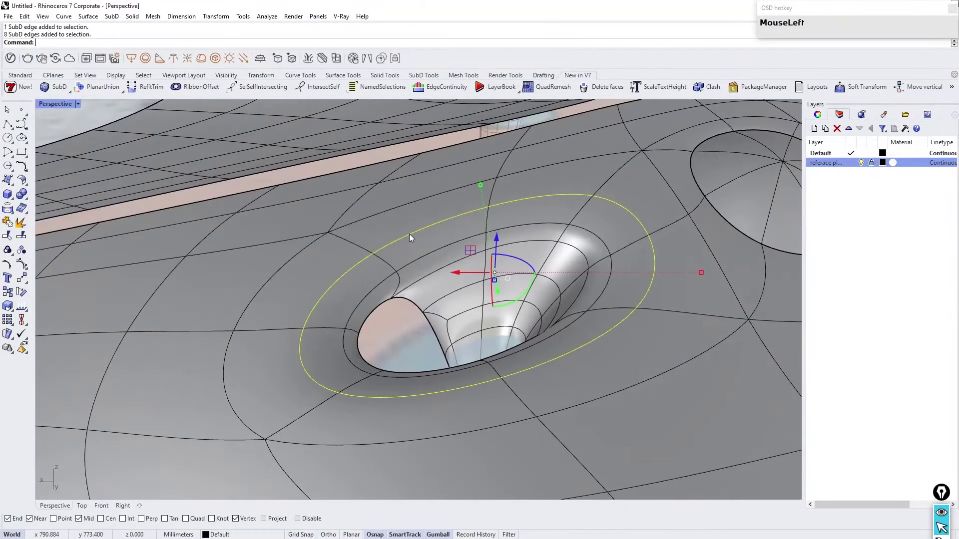
# Step: Merge the remaining edge vertices into a closed domed cap with radial faces and inspect it flat
pyautogui.rightClick(410, 230)
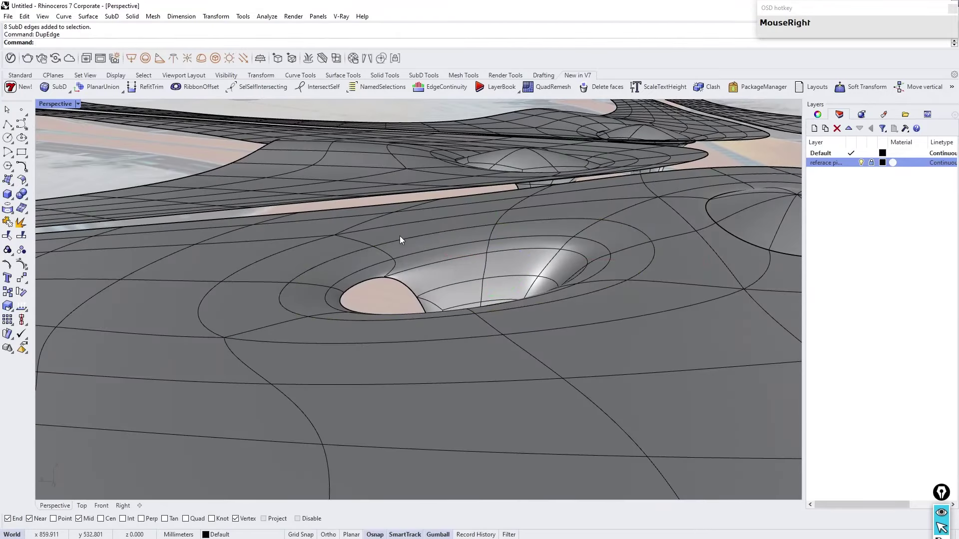
pyautogui.click(405, 243)
pyautogui.rightClick(404, 245)
pyautogui.click(487, 231)
pyautogui.rightClick(469, 188)
pyautogui.click(471, 306)
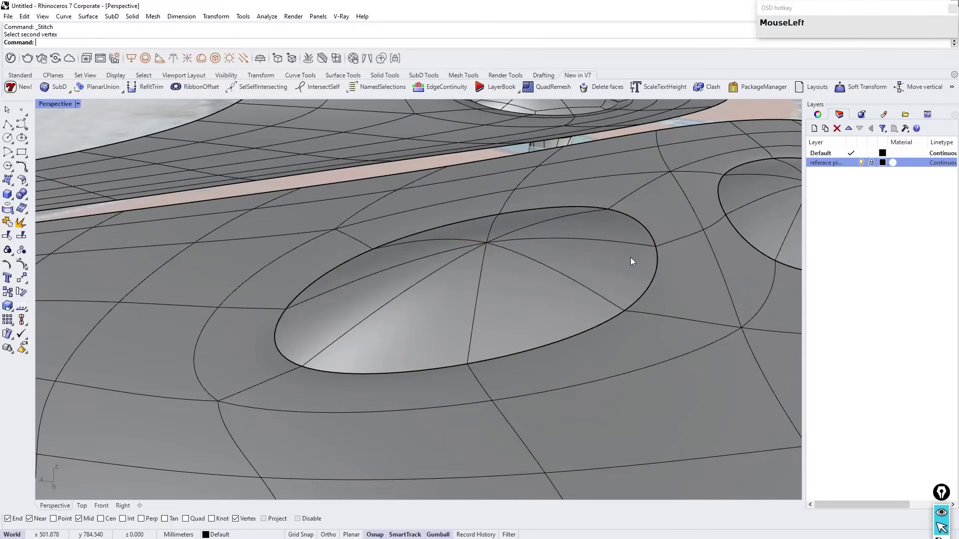
pyautogui.scroll(-3)
pyautogui.moveTo(572, 252); pyautogui.dragTo(555, 267)
pyautogui.scroll(3)
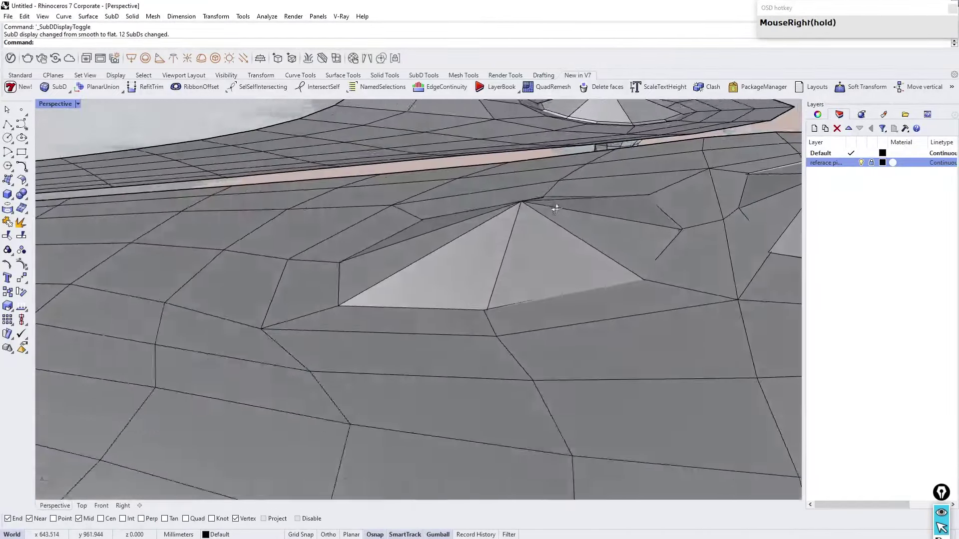
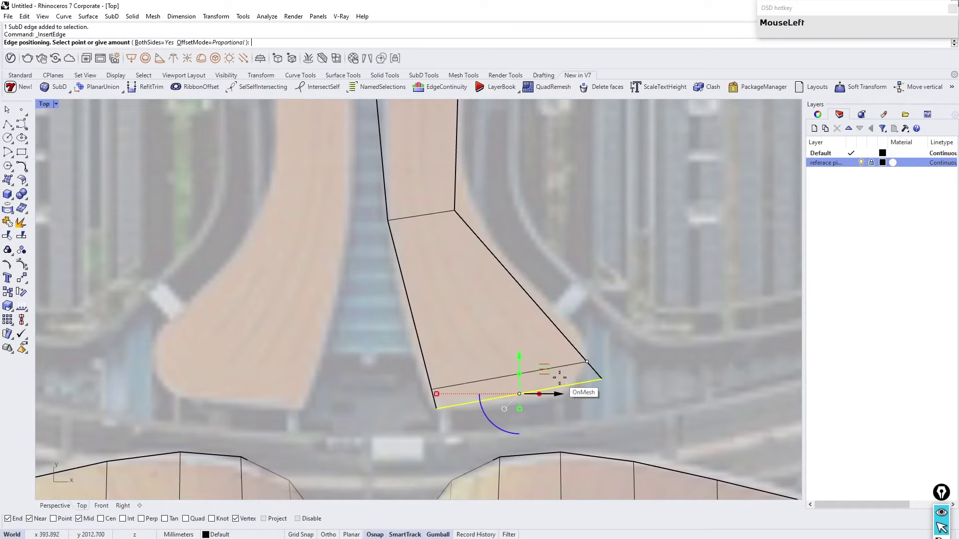
# Step: Finish the second cross edge near the narrow wing's tip and view the arm smooth
pyautogui.rightClick(588, 329)
pyautogui.scroll(3)
pyautogui.click(478, 374)
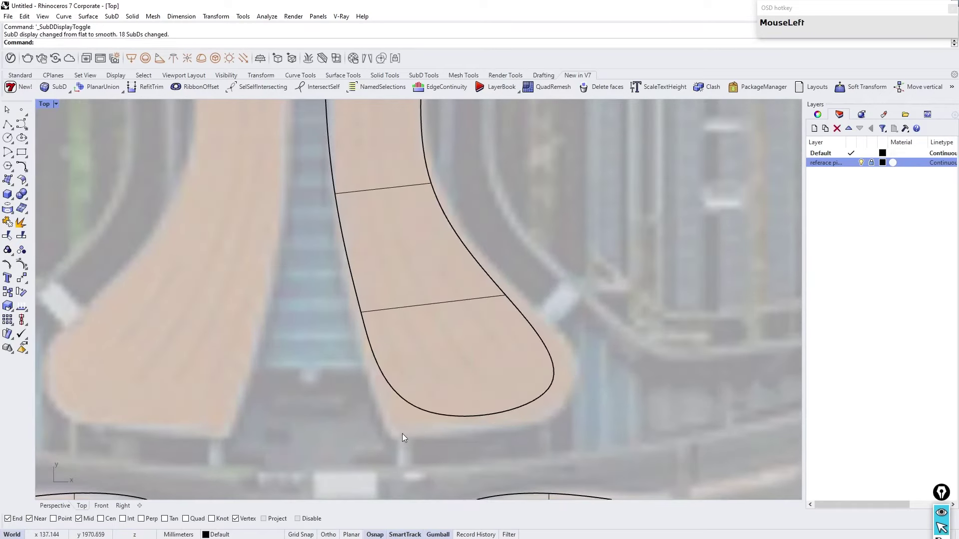
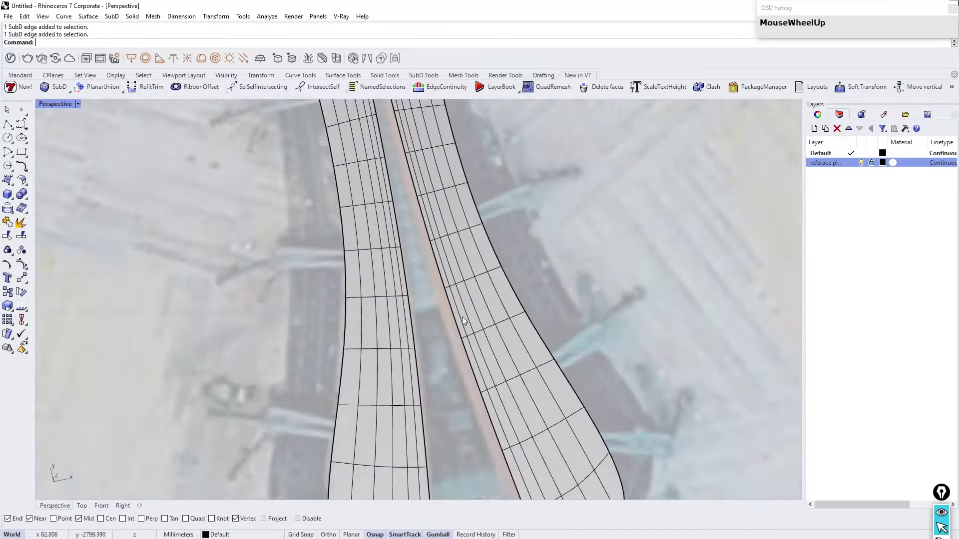
# Step: Orbit the Perspective view to a side angle under the densely divided roof arms
pyautogui.click(453, 325)
pyautogui.scroll(-3)
pyautogui.scroll(3)
pyautogui.rightClick(249, 293)
pyautogui.scroll(-3)
pyautogui.scroll(3)
pyautogui.click(447, 261)
pyautogui.scroll(-3)
# Step: Select the bottom SubD edges and vertices of the hanging support pieces
pyautogui.rightClick(424, 269)
pyautogui.scroll(-3)
pyautogui.scroll(3)
pyautogui.click(434, 380)
pyautogui.scroll(-3)
pyautogui.scroll(3)
pyautogui.scroll(-3)
pyautogui.scroll(3)
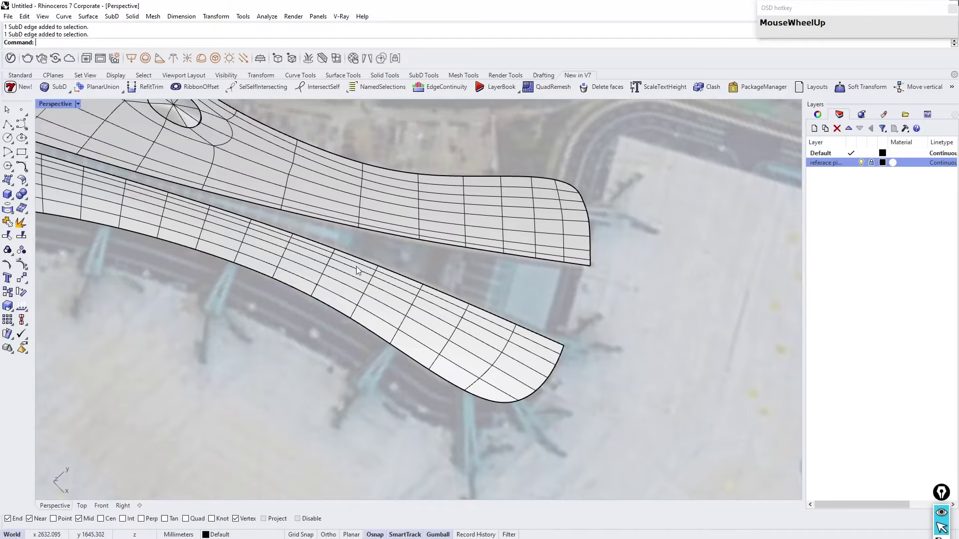
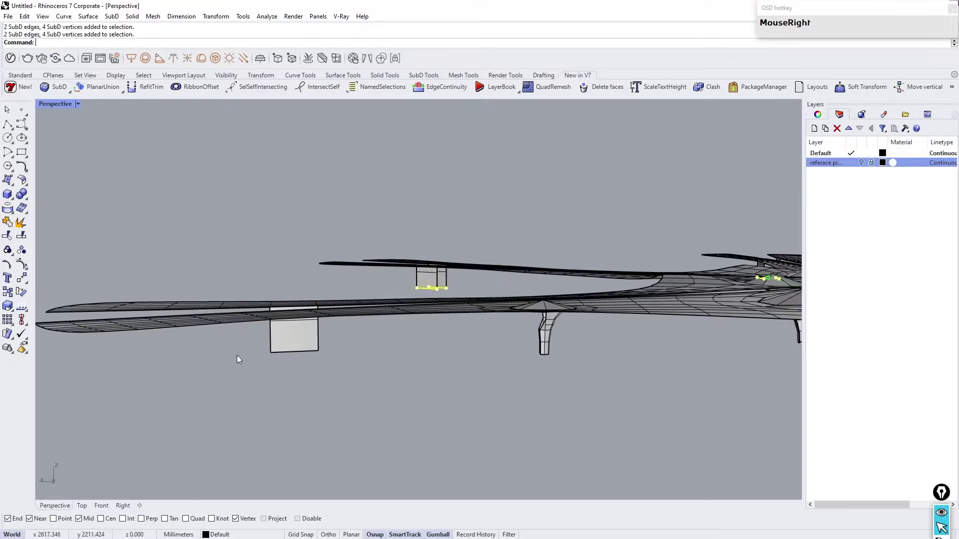
# Step: Select the supports' bottom edges and pull them down beneath the roof arms with the gumball
pyautogui.click(249, 346)
pyautogui.scroll(-3)
pyautogui.rightClick(439, 322)
pyautogui.scroll(-3)
pyautogui.scroll(3)
pyautogui.rightClick(400, 395)
pyautogui.click(284, 332)
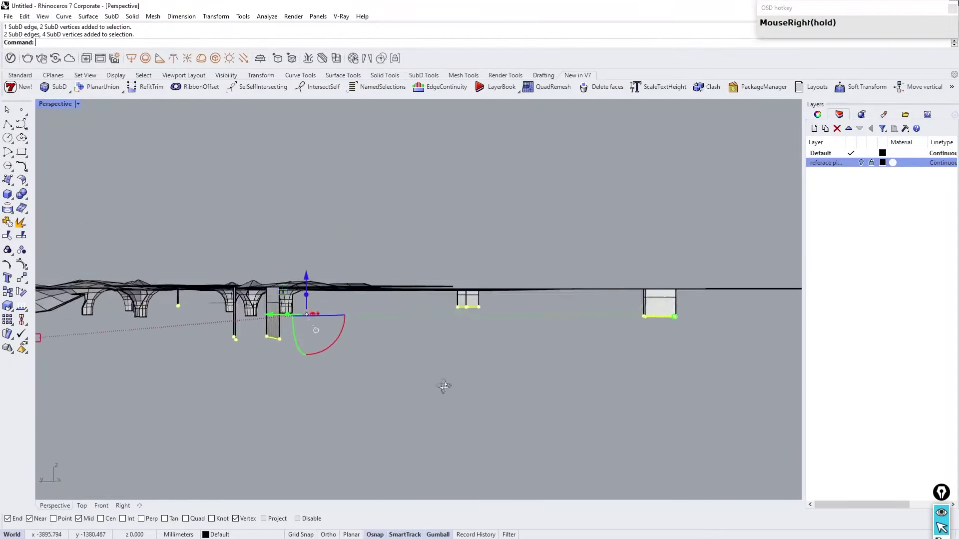
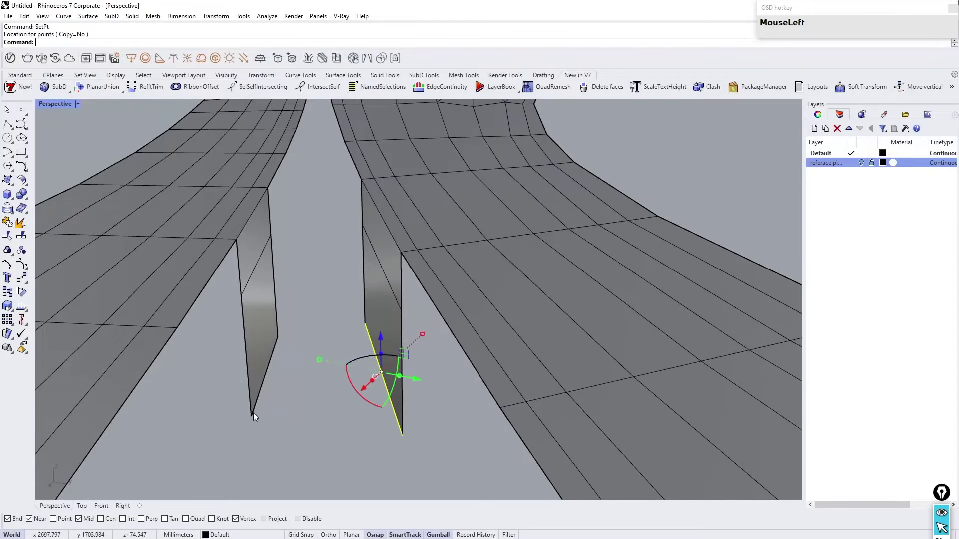
# Step: Level the supports' bottom points to one height with SetPt and view the hanging walls smooth
pyautogui.rightClick(337, 405)
pyautogui.click(320, 341)
pyautogui.scroll(-3)
pyautogui.rightClick(322, 342)
# Step: Switch the roof SubD to smooth display
pyautogui.click(86, 505)
pyautogui.scroll(-3)
pyautogui.scroll(3)
pyautogui.rightClick(434, 370)
pyautogui.scroll(3)
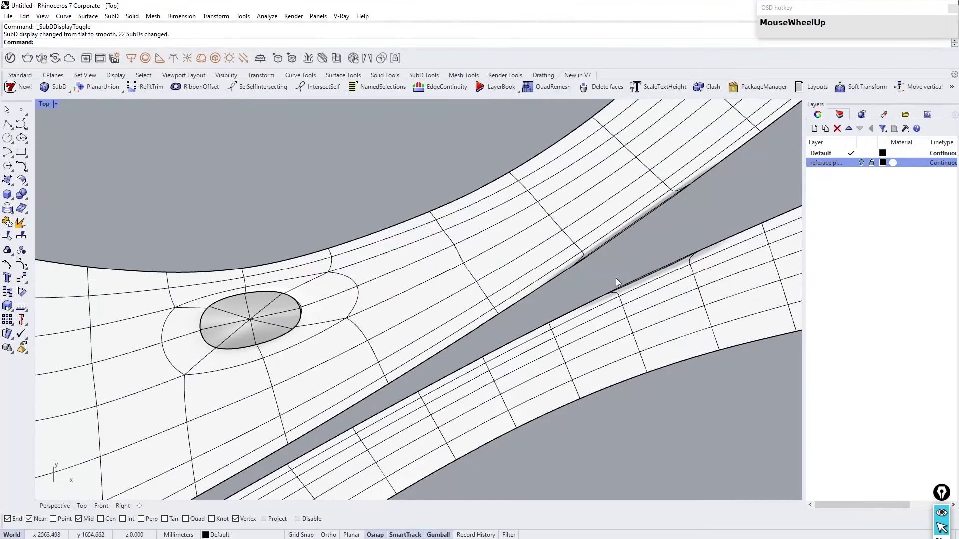
# Step: Select an edge loop on the roof wing and Slide it along the surface
pyautogui.click(484, 299)
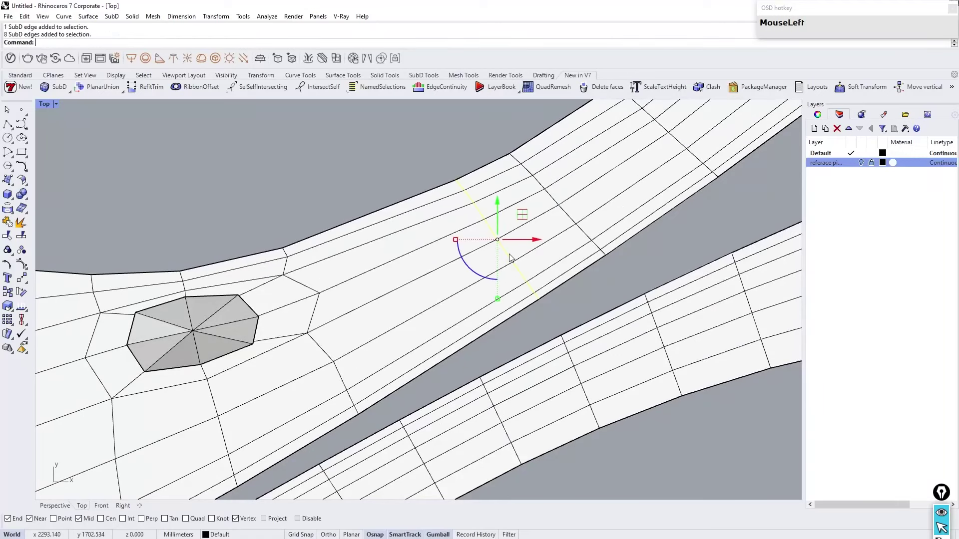
pyautogui.scroll(-3)
pyautogui.scroll(3)
pyautogui.scroll(-3)
pyautogui.scroll(3)
pyautogui.scroll(-3)
pyautogui.scroll(3)
pyautogui.rightClick(502, 392)
pyautogui.scroll(3)
pyautogui.click(561, 319)
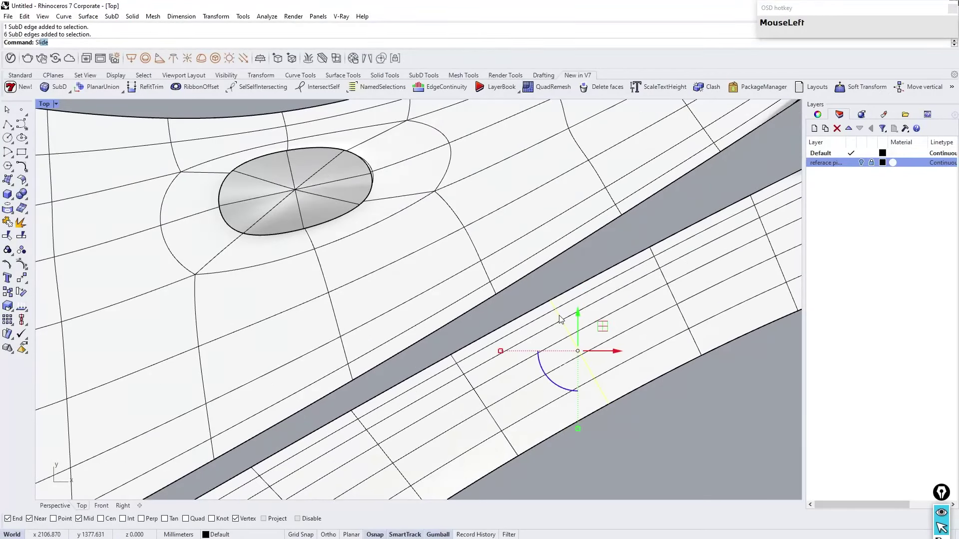
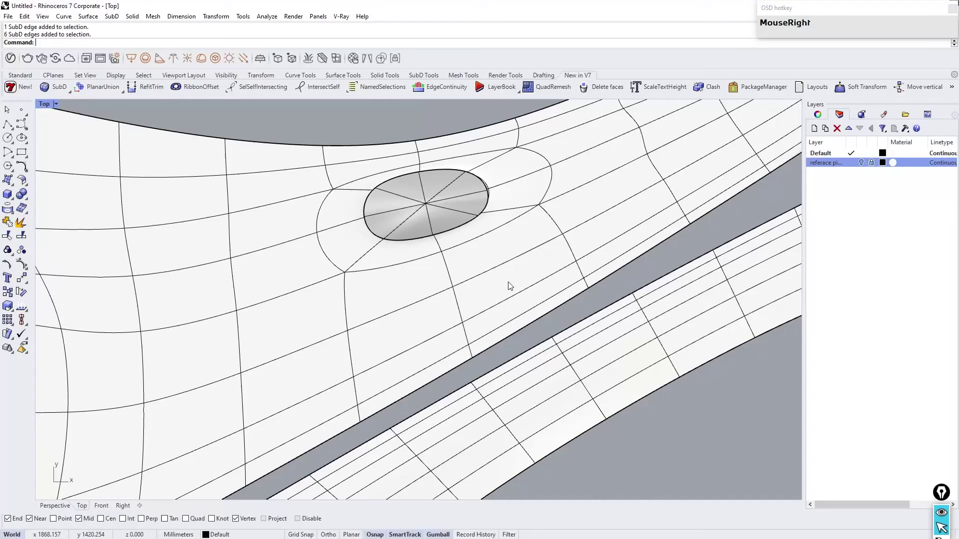
# Step: Slide another edge near the skylight to its new position
pyautogui.scroll(3)
pyautogui.click(694, 172)
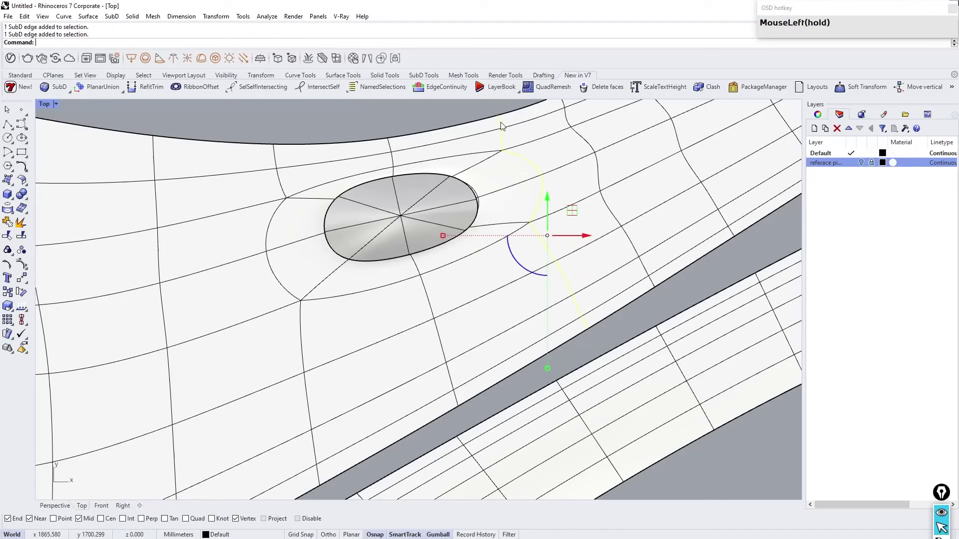
pyautogui.scroll(-3)
pyautogui.scroll(3)
pyautogui.click(717, 440)
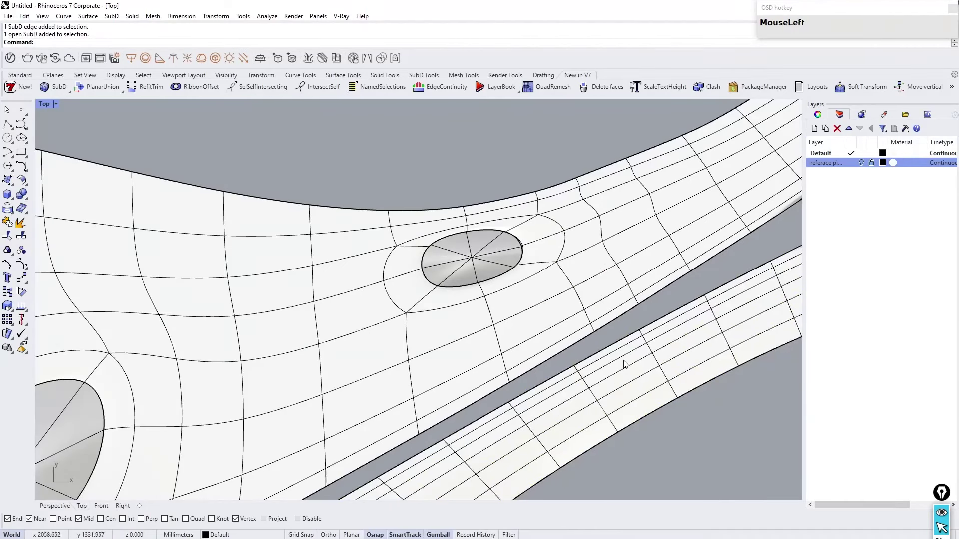
pyautogui.rightClick(574, 412)
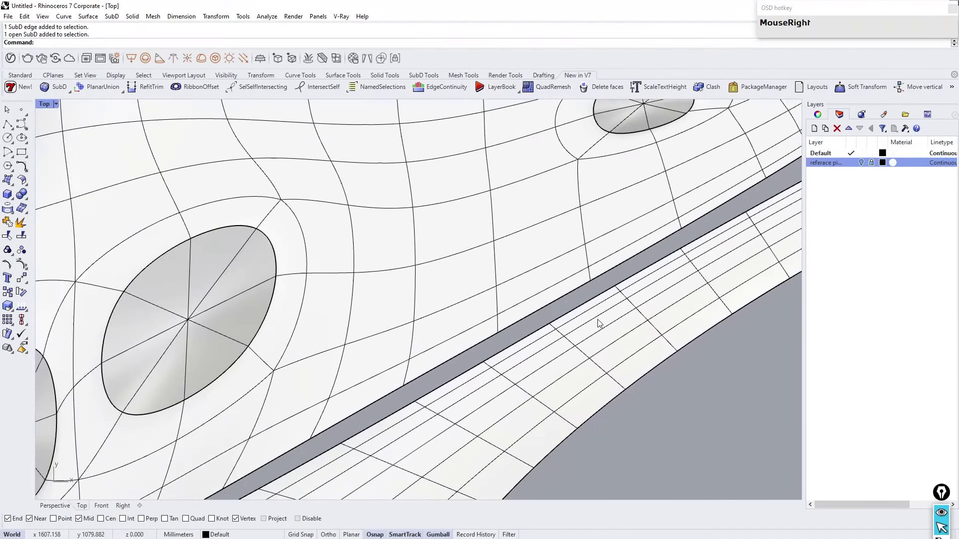
# Step: Insert a new edge loop across the wing beside the gap with InsertEdge
pyautogui.click(498, 267)
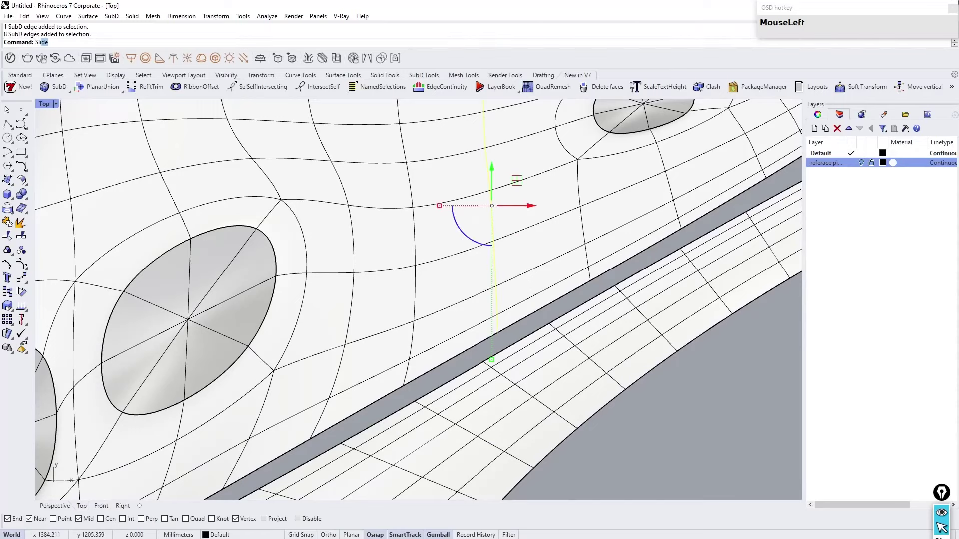
pyautogui.scroll(-3)
pyautogui.scroll(3)
pyautogui.click(552, 309)
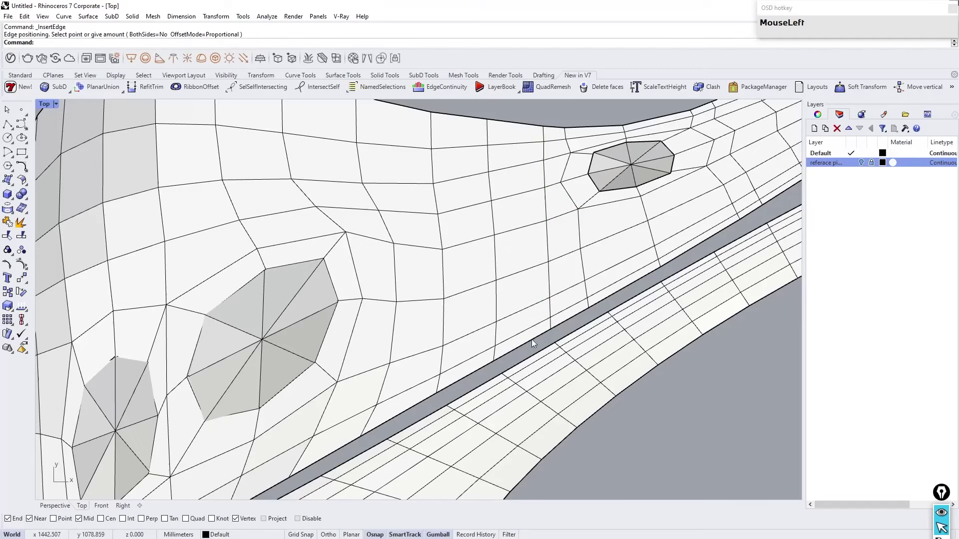
pyautogui.rightClick(459, 386)
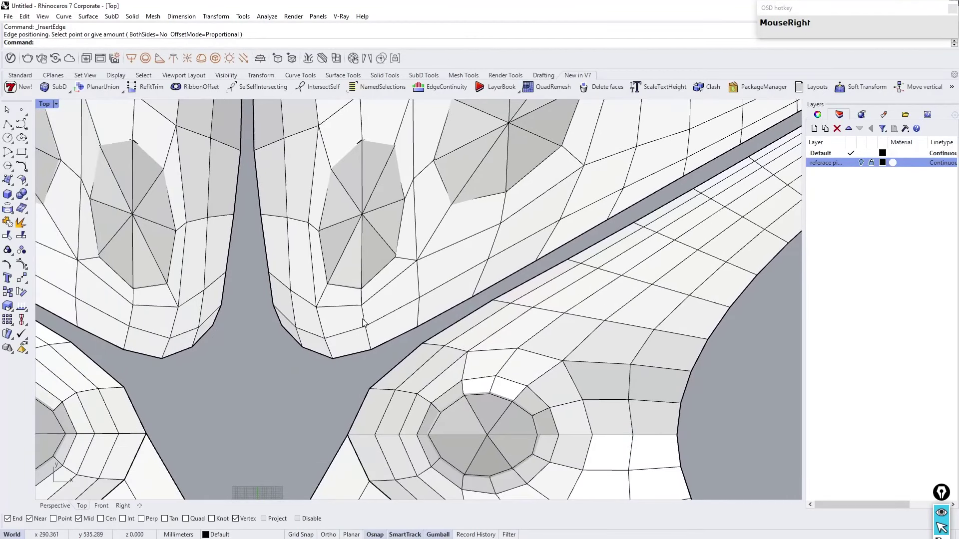
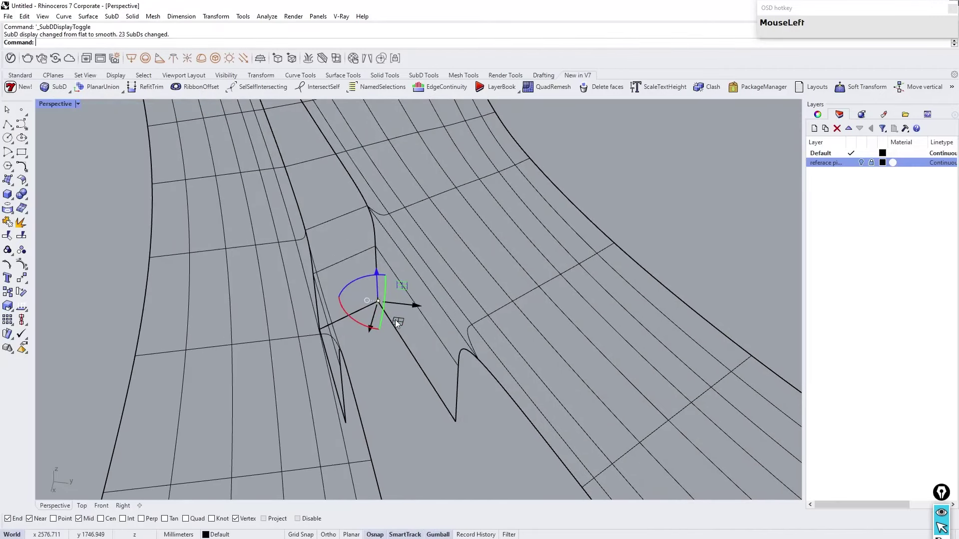
# Step: Pull a hanging wall's tip vertex down into a pointed fin and review the whole star roof smooth
pyautogui.scroll(-3)
pyautogui.scroll(3)
pyautogui.rightClick(404, 273)
pyautogui.scroll(-3)
pyautogui.scroll(3)
pyautogui.rightClick(353, 221)
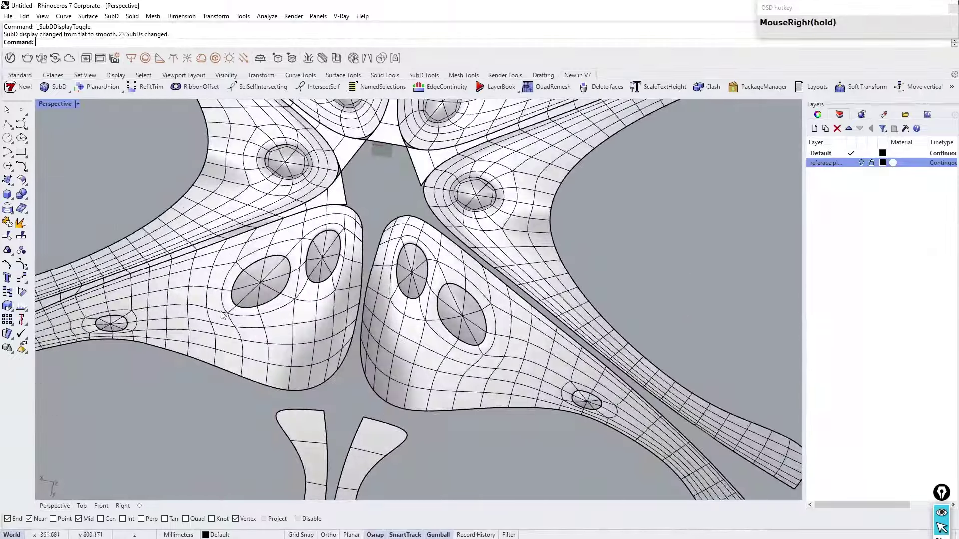
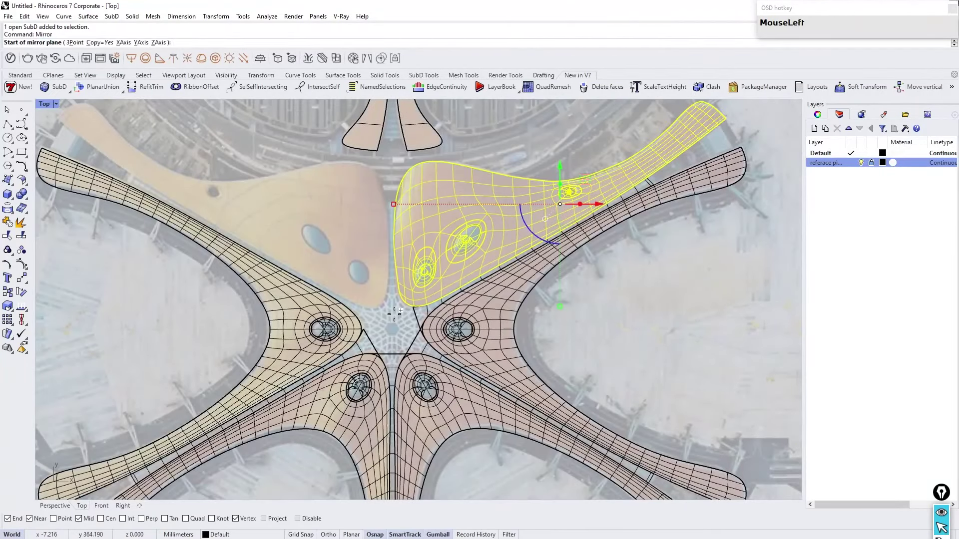
# Step: Zoom onto the refined wing while mirroring it with Copy=Yes across the terminal centre
pyautogui.scroll(3)
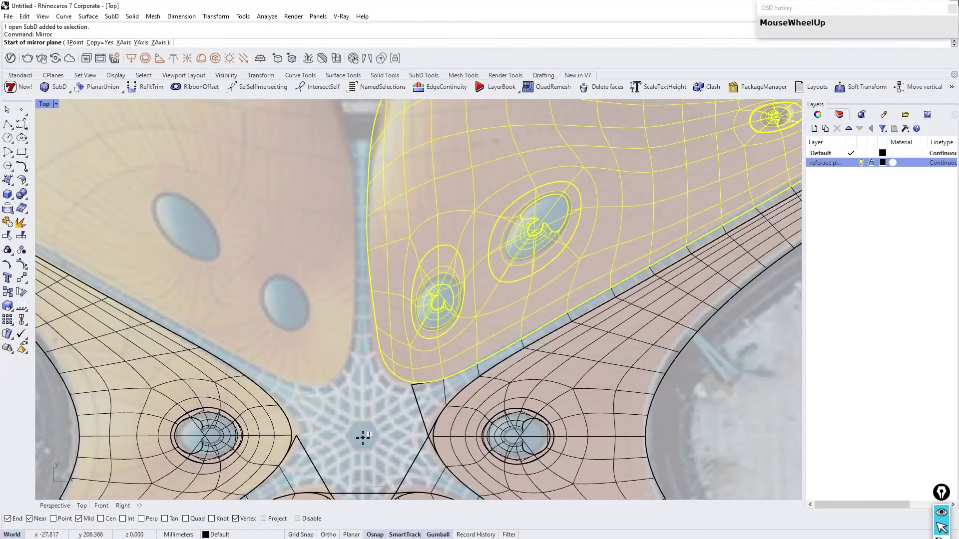
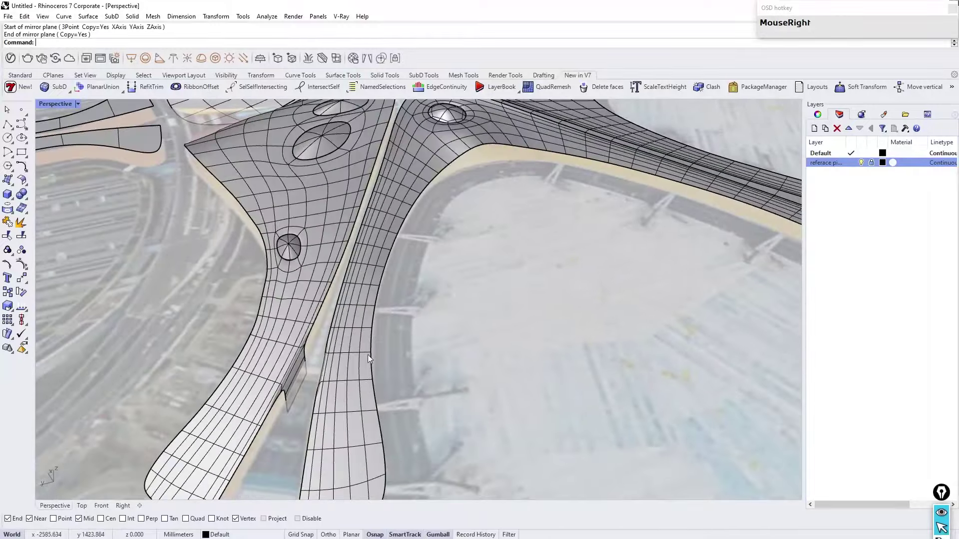
# Step: Complete the mirrored copy of the refined wing on the opposite side
pyautogui.click(864, 168)
pyautogui.rightClick(436, 252)
pyautogui.scroll(3)
pyautogui.click(386, 359)
pyautogui.rightClick(480, 131)
pyautogui.scroll(3)
pyautogui.rightClick(408, 224)
# Step: Start Bridge and pick the first set of open edges on the hanging walls between the wings
pyautogui.scroll(3)
pyautogui.click(393, 321)
pyautogui.scroll(3)
pyautogui.click(329, 454)
pyautogui.scroll(-3)
pyautogui.rightClick(304, 417)
pyautogui.scroll(3)
pyautogui.click(390, 348)
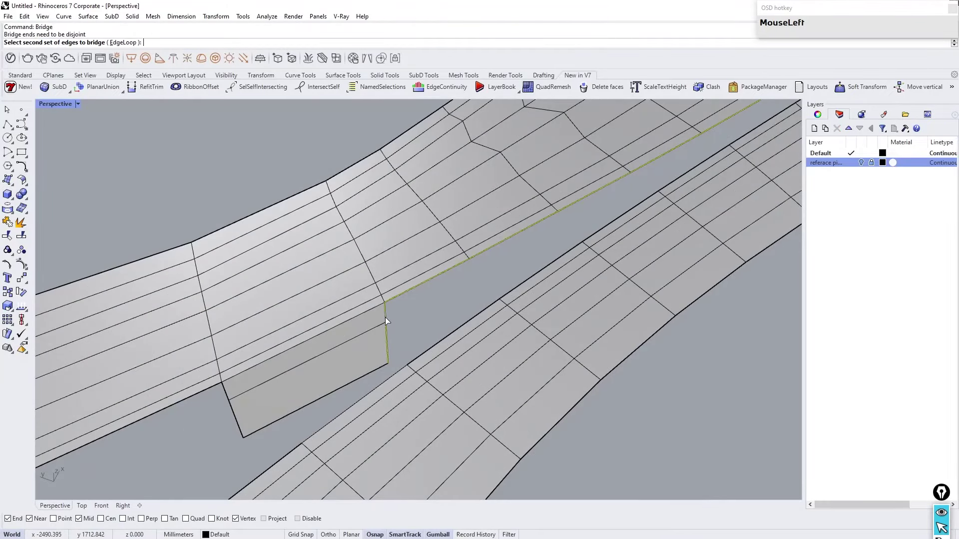
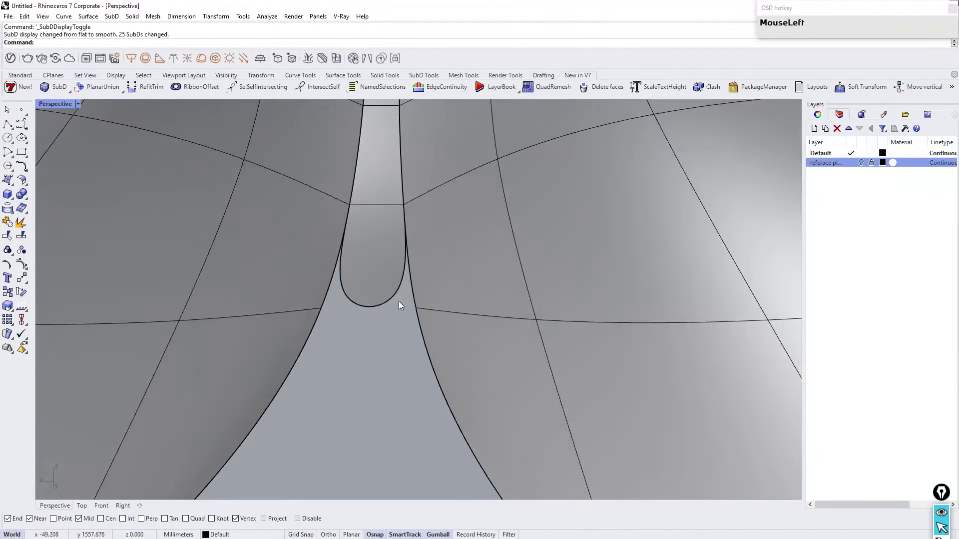
# Step: Crease the SubD roof edge where the tapering arm meets the surface
pyautogui.scroll(3)
pyautogui.click(403, 292)
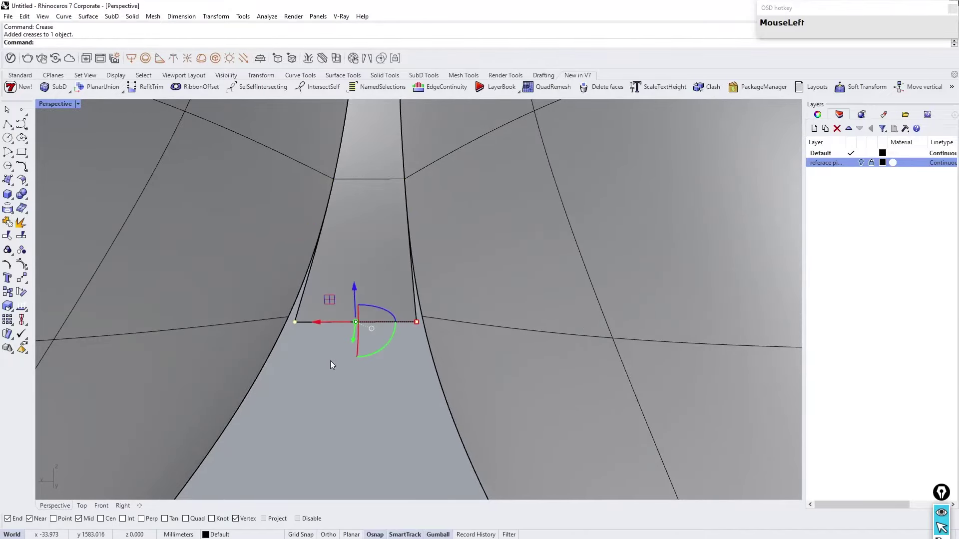
pyautogui.scroll(-3)
pyautogui.rightClick(353, 332)
pyautogui.scroll(-3)
# Step: Switch the SubD display to flat to check the creased edge
pyautogui.scroll(3)
pyautogui.rightClick(386, 275)
pyautogui.scroll(3)
pyautogui.click(285, 304)
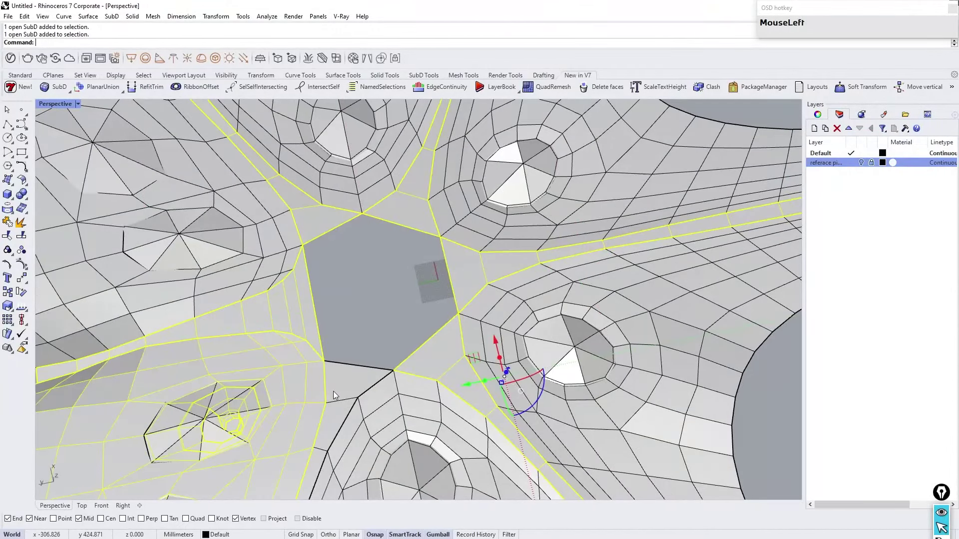
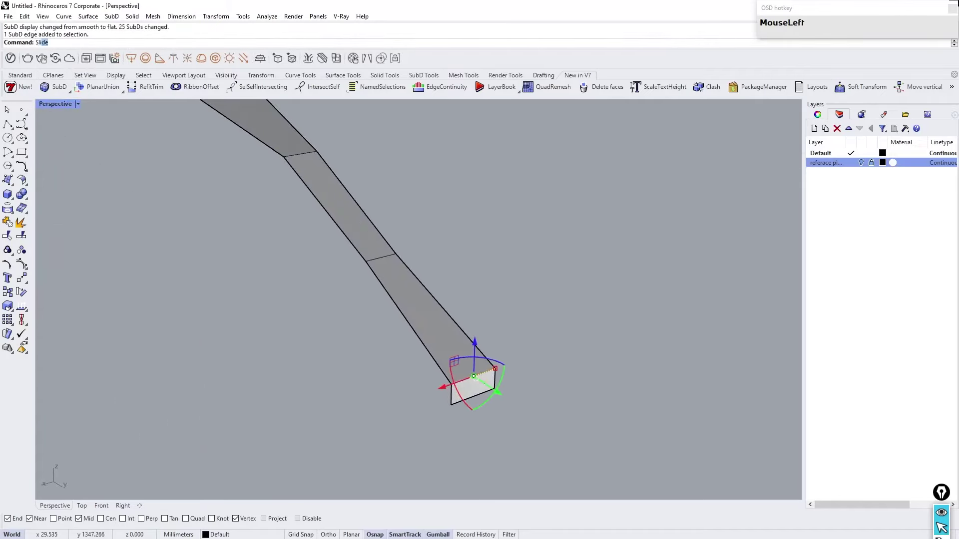
# Step: Undo the edge slide and reposition the selected SubD arms with the gumball
pyautogui.rightClick(478, 307)
pyautogui.click(451, 319)
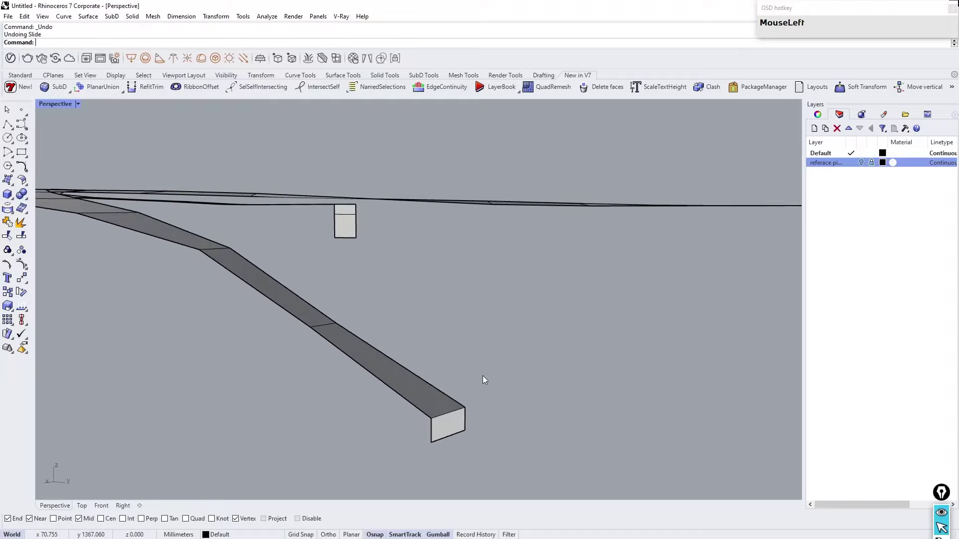
pyautogui.scroll(-3)
pyautogui.rightClick(478, 367)
pyautogui.rightClick(473, 308)
pyautogui.scroll(-3)
pyautogui.scroll(3)
pyautogui.click(330, 339)
# Step: Begin a Fill of the central hexagonal opening with the TriangleFan patch style
pyautogui.scroll(3)
pyautogui.click(465, 446)
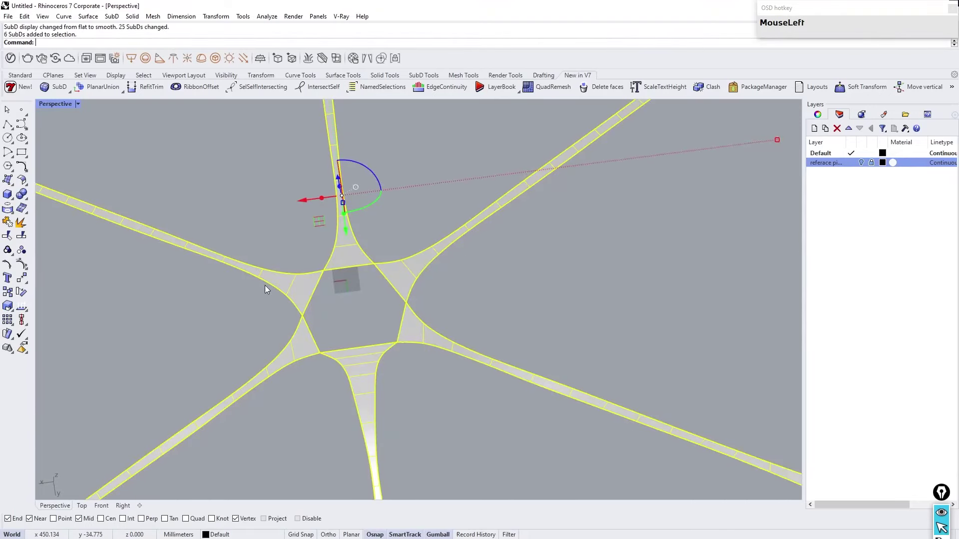
pyautogui.rightClick(267, 288)
pyautogui.click(293, 420)
pyautogui.scroll(-3)
pyautogui.click(347, 385)
pyautogui.scroll(3)
pyautogui.click(415, 418)
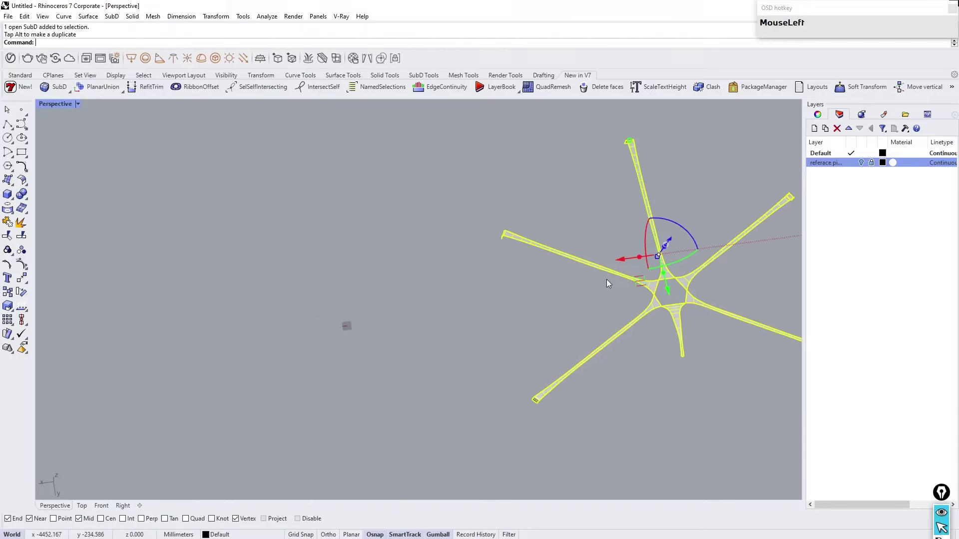
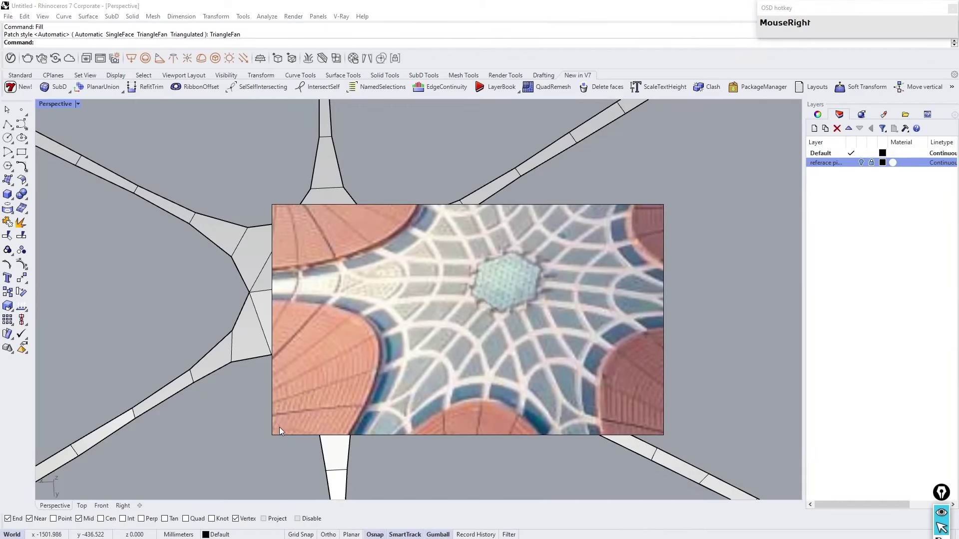
# Step: Select the six hexagon edges and complete the Fill to close the hole
pyautogui.click(358, 309)
pyautogui.scroll(3)
pyautogui.rightClick(332, 280)
pyautogui.moveTo(344, 304); pyautogui.dragTo(306, 356)
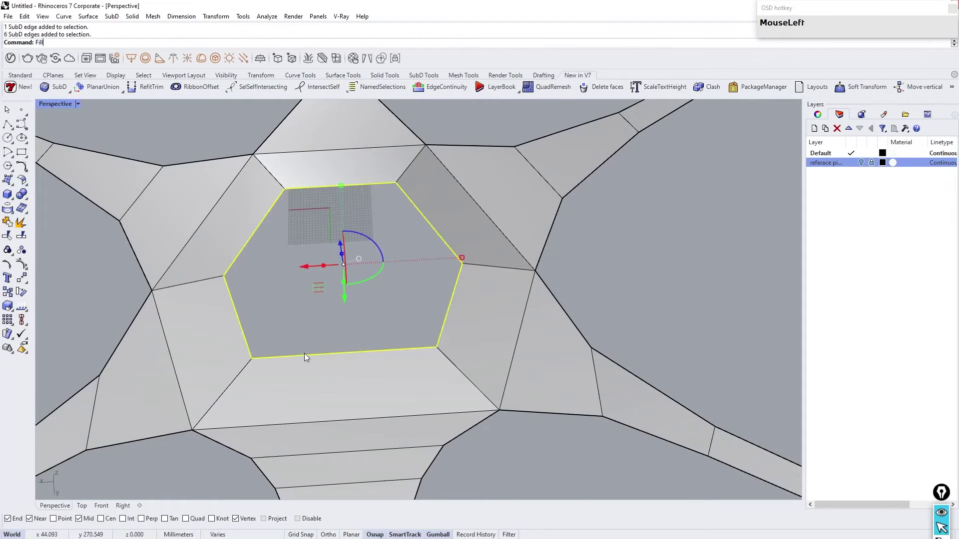
pyautogui.scroll(-3)
# Step: Toggle smooth SubD display and run SubDivide on the roof
pyautogui.rightClick(459, 270)
pyautogui.scroll(3)
pyautogui.rightClick(457, 293)
pyautogui.click(414, 281)
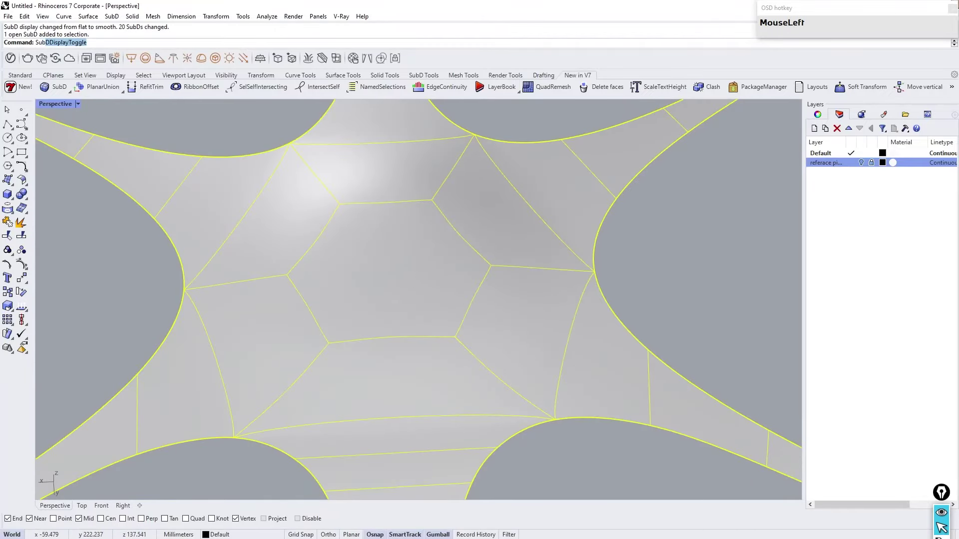
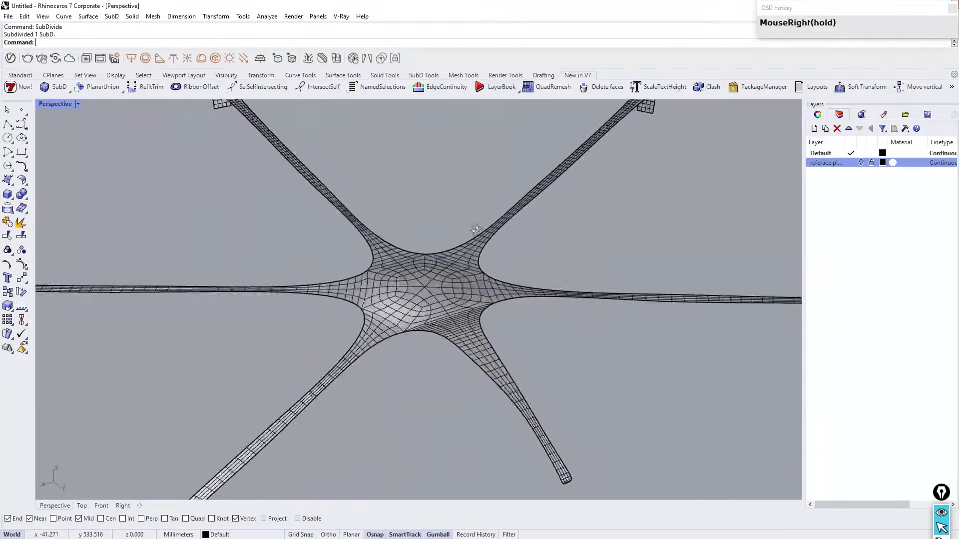
# Step: Undo the SubDivide and Show the 22 hidden roof objects again
pyautogui.click(565, 239)
pyautogui.rightClick(553, 247)
pyautogui.scroll(-3)
pyautogui.scroll(3)
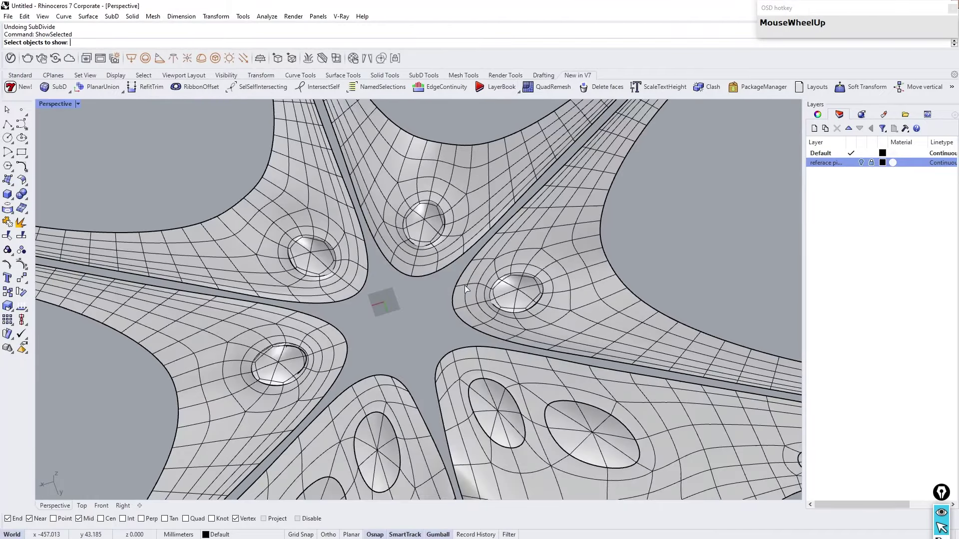
pyautogui.scroll(-3)
pyautogui.rightClick(474, 315)
pyautogui.scroll(3)
pyautogui.rightClick(473, 345)
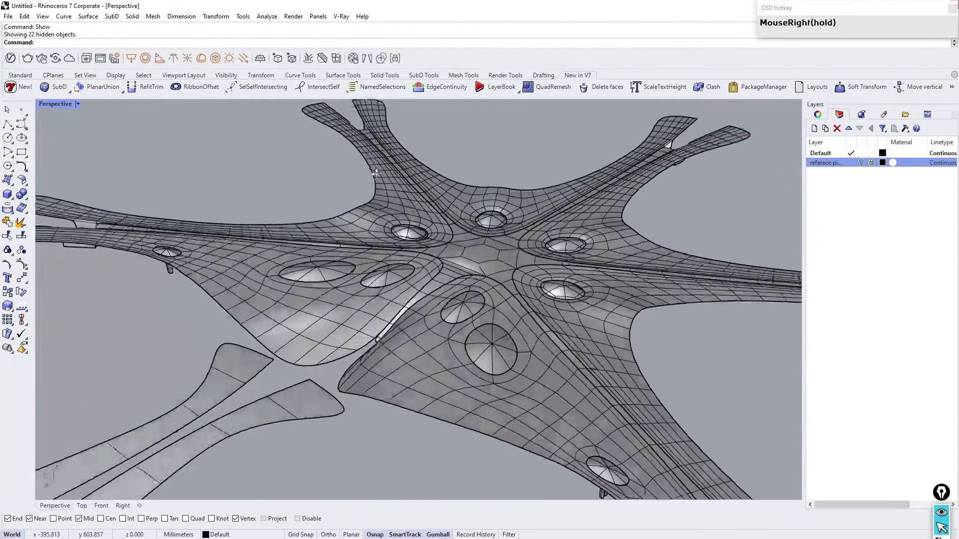
# Step: Select the central star roof SubD and start OffsetSubD on it
pyautogui.scroll(3)
pyautogui.rightClick(463, 261)
pyautogui.scroll(3)
pyautogui.rightClick(380, 295)
pyautogui.scroll(-3)
pyautogui.scroll(3)
pyautogui.rightClick(347, 303)
pyautogui.scroll(-3)
pyautogui.scroll(3)
pyautogui.rightClick(388, 313)
pyautogui.scroll(-3)
pyautogui.scroll(3)
pyautogui.rightClick(243, 411)
pyautogui.scroll(-3)
pyautogui.scroll(3)
pyautogui.rightClick(378, 290)
pyautogui.scroll(-3)
pyautogui.scroll(3)
pyautogui.click(438, 301)
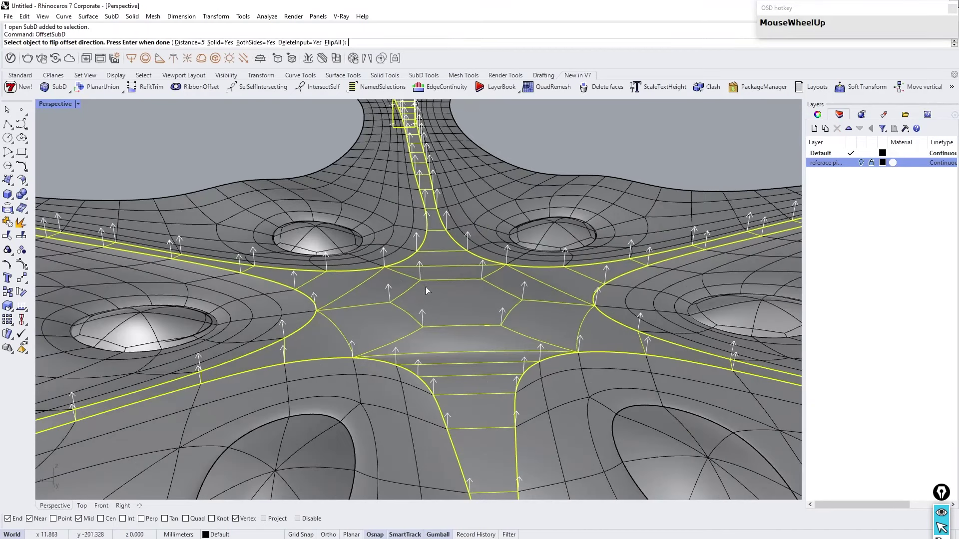
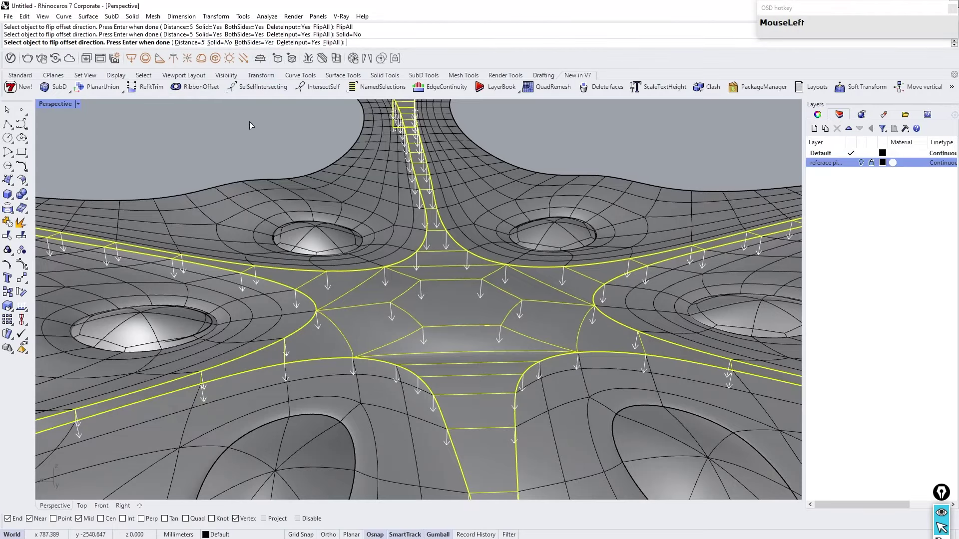
# Step: Offset the roof SubD 8 mm as a solid on one side only, with direction flipped
pyautogui.rightClick(286, 117)
pyautogui.scroll(3)
pyautogui.rightClick(389, 352)
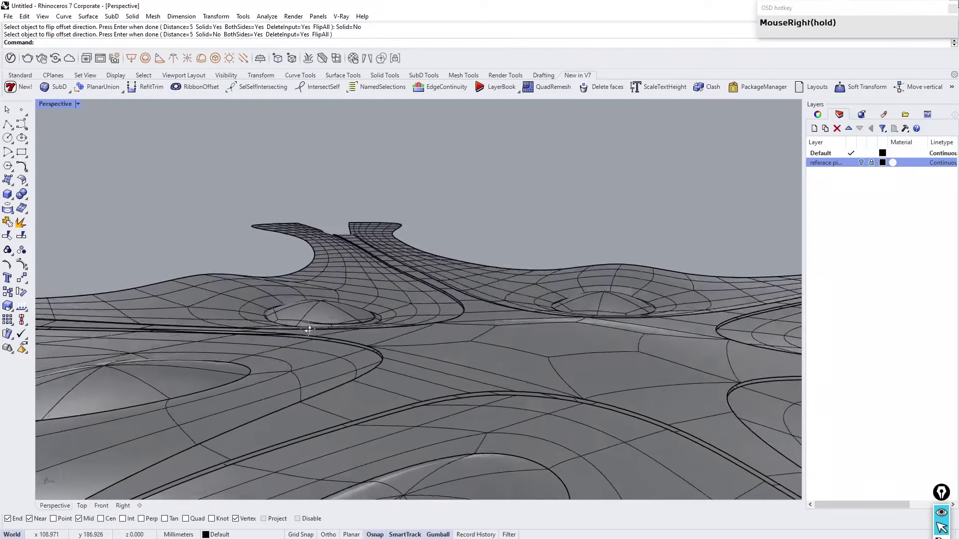
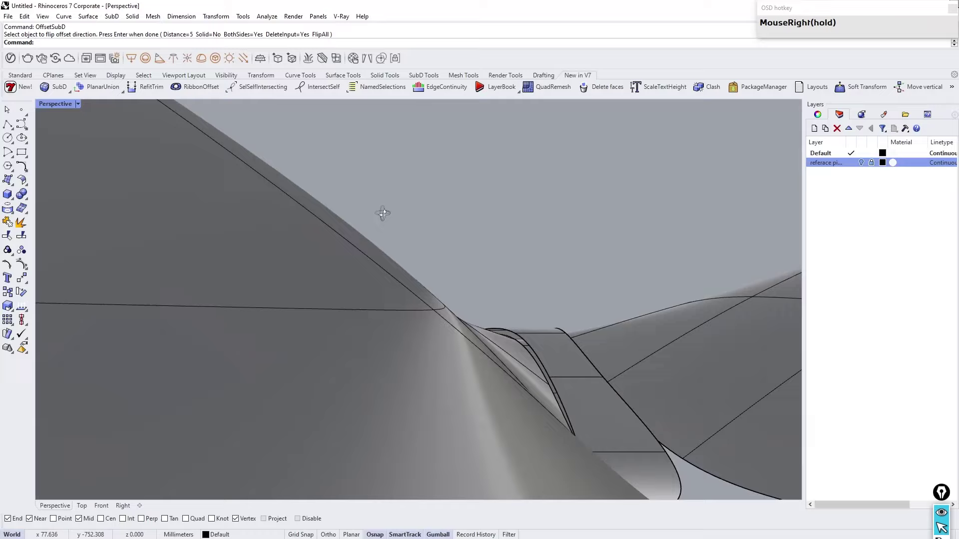
pyautogui.scroll(3)
pyautogui.rightClick(379, 270)
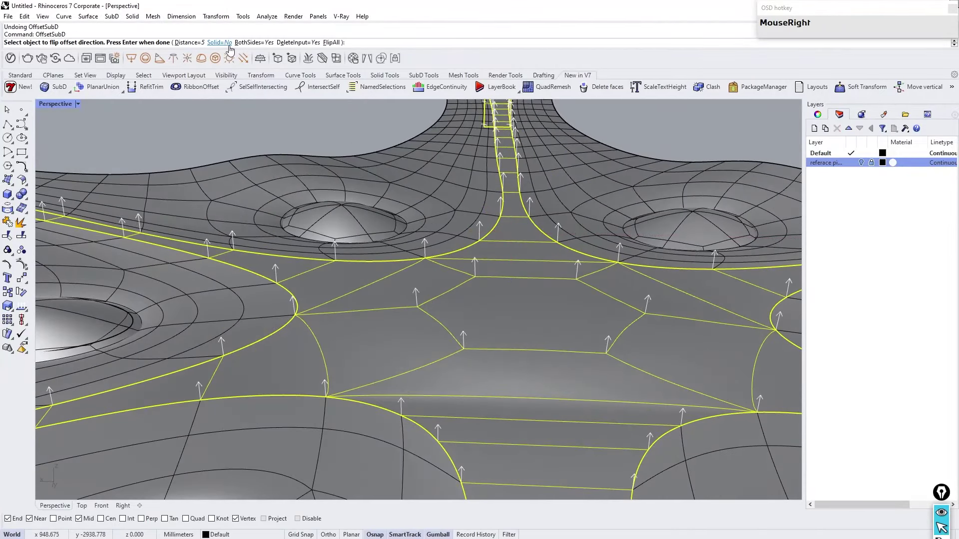
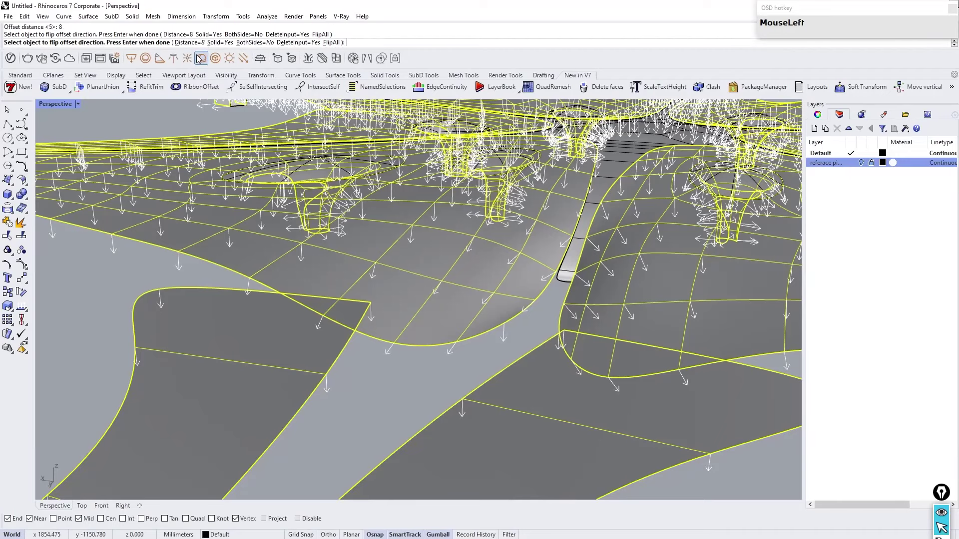
# Step: Switch the viewport to Rendered and inspect the 8 mm roof shell
pyautogui.scroll(-3)
pyautogui.scroll(3)
pyautogui.rightClick(508, 181)
pyautogui.scroll(3)
pyautogui.rightClick(468, 159)
pyautogui.scroll(-3)
pyautogui.scroll(3)
pyautogui.rightClick(522, 178)
pyautogui.scroll(-3)
pyautogui.scroll(3)
pyautogui.rightClick(483, 210)
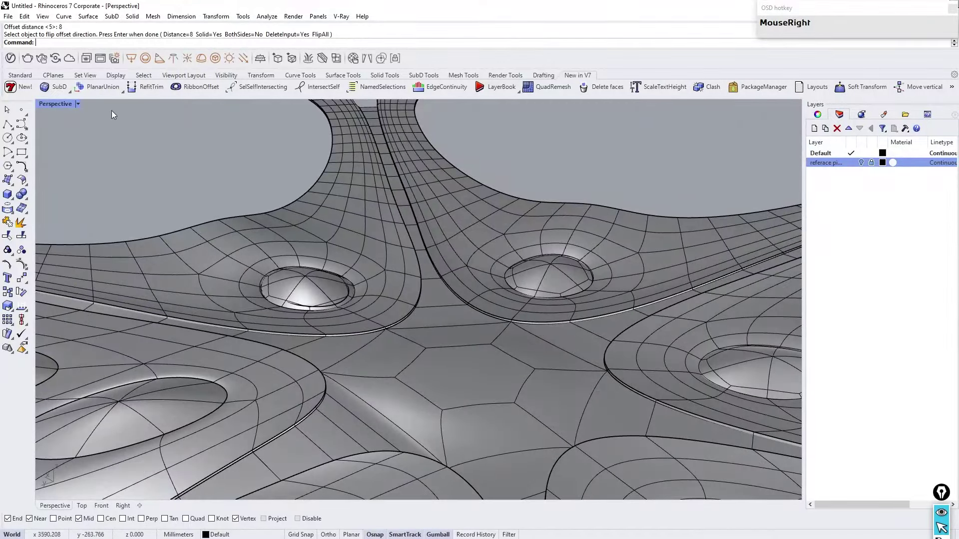
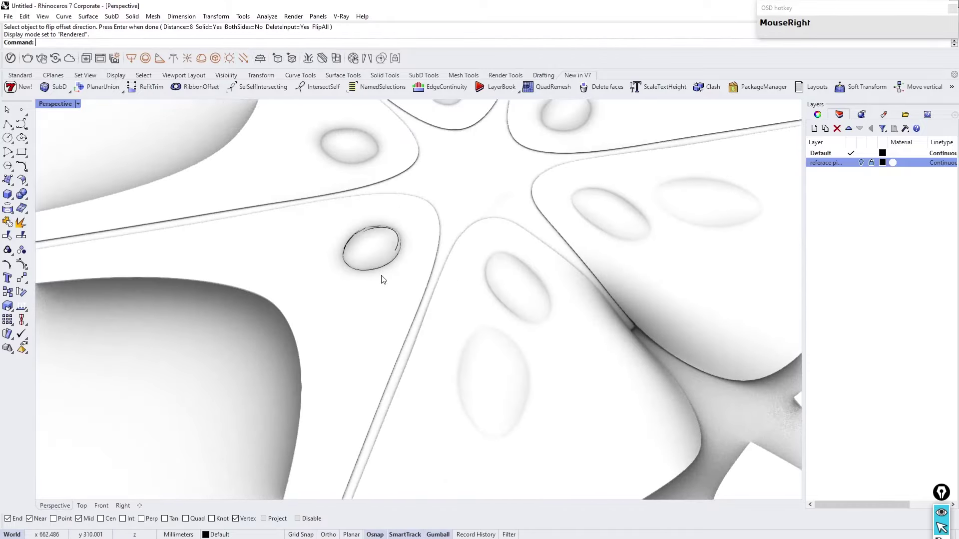
# Step: Return to shaded display and undo the 8 mm roof offset
pyautogui.scroll(-3)
pyautogui.rightClick(406, 337)
pyautogui.scroll(3)
pyautogui.rightClick(399, 315)
pyautogui.rightClick(486, 232)
pyautogui.scroll(3)
pyautogui.rightClick(463, 225)
pyautogui.rightClick(405, 169)
pyautogui.scroll(-3)
pyautogui.scroll(3)
pyautogui.rightClick(327, 200)
pyautogui.rightClick(389, 231)
pyautogui.scroll(-3)
pyautogui.rightClick(386, 264)
pyautogui.scroll(3)
pyautogui.rightClick(421, 234)
# Step: Create a new layer named backup in the Layers panel and select all objects
pyautogui.click(80, 107)
pyautogui.rightClick(359, 358)
pyautogui.scroll(-3)
pyautogui.rightClick(397, 304)
pyautogui.scroll(-3)
pyautogui.scroll(3)
pyautogui.rightClick(399, 283)
pyautogui.scroll(3)
pyautogui.rightClick(453, 261)
pyautogui.scroll(-3)
pyautogui.rightClick(414, 278)
pyautogui.scroll(-3)
pyautogui.click(307, 251)
pyautogui.scroll(3)
pyautogui.rightClick(426, 312)
pyautogui.click(817, 131)
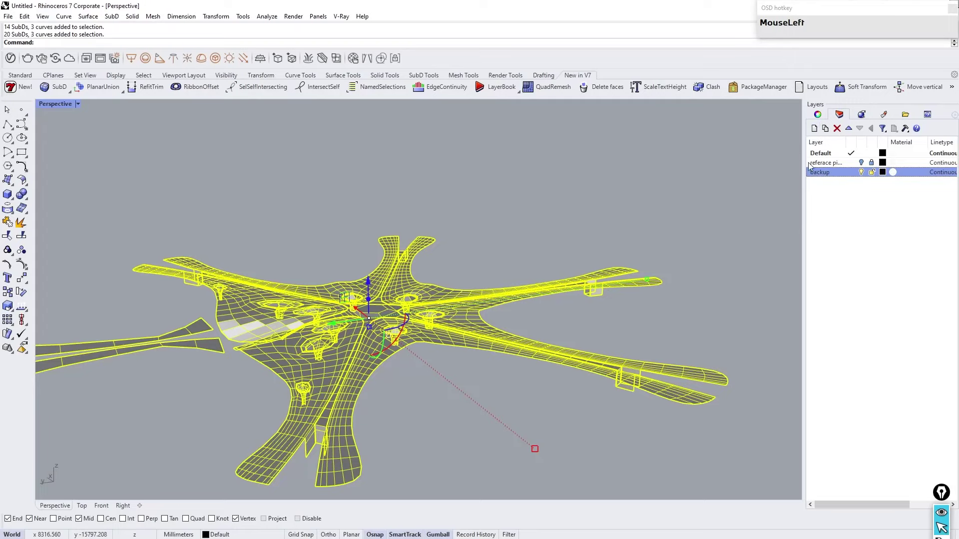
# Step: Lock the reference picture layer and select the roof and skylight SubDs
pyautogui.rightClick(823, 176)
pyautogui.click(871, 360)
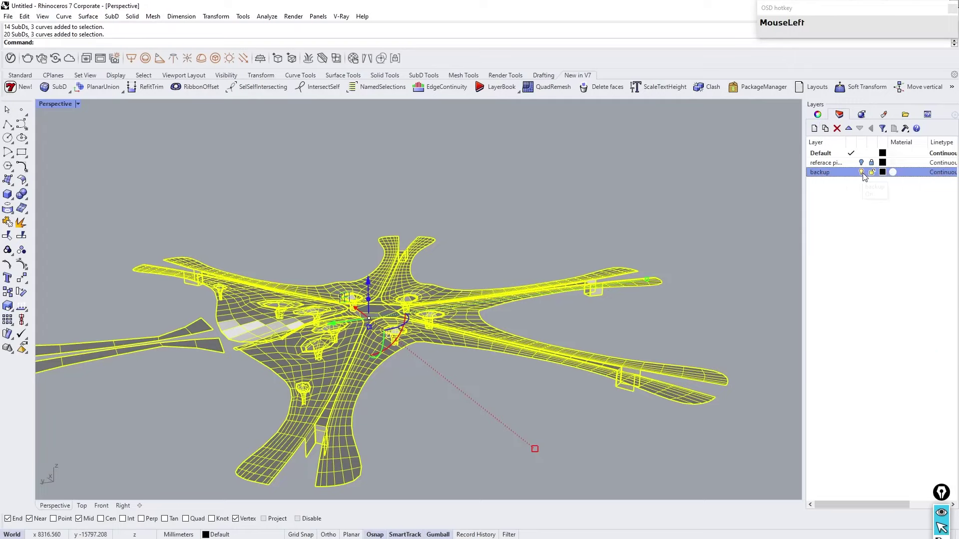
pyautogui.rightClick(501, 252)
pyautogui.click(695, 366)
pyautogui.scroll(3)
pyautogui.click(544, 270)
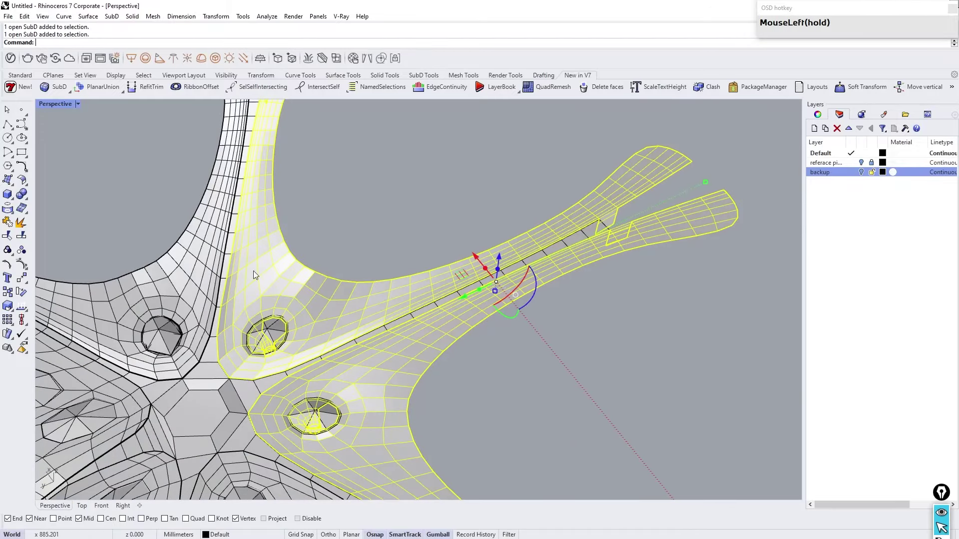
# Step: Run OffsetSubD with Solid=Yes on them and view the result in flat display
pyautogui.scroll(-3)
pyautogui.scroll(3)
pyautogui.click(190, 299)
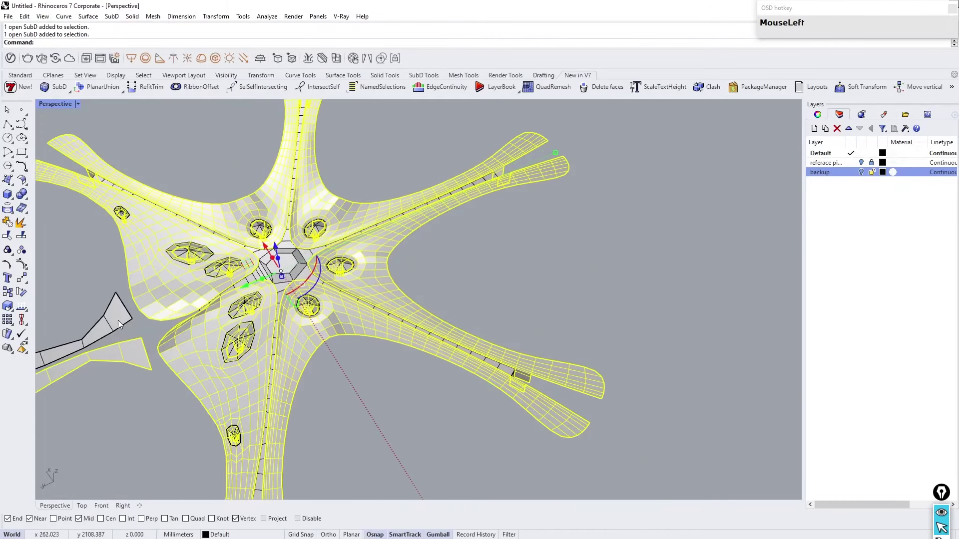
pyautogui.rightClick(151, 341)
pyautogui.scroll(3)
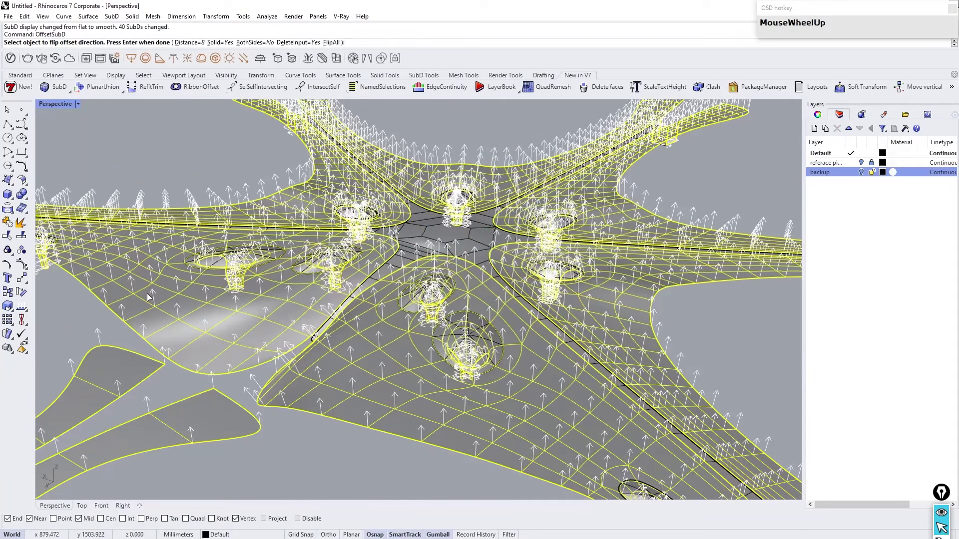
pyautogui.scroll(-3)
pyautogui.scroll(3)
pyautogui.rightClick(386, 290)
pyautogui.scroll(-3)
pyautogui.scroll(3)
pyautogui.click(419, 209)
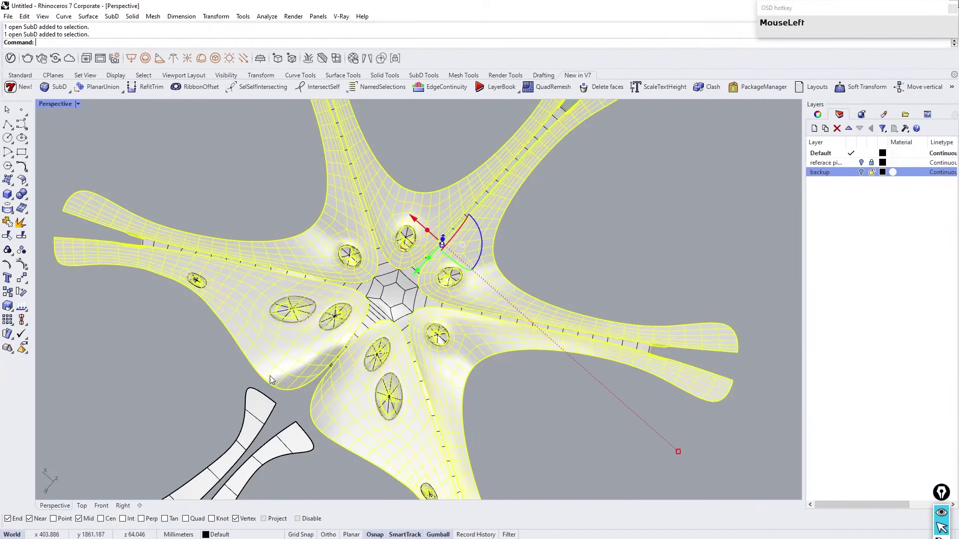
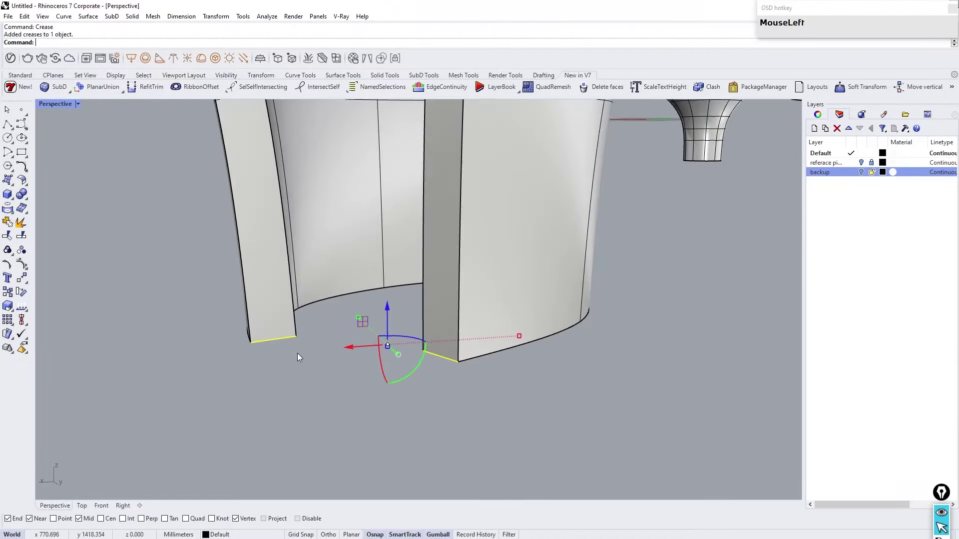
# Step: Sub-object select the bottom edges of the first column leg while orbiting around its base
pyautogui.scroll(-3)
pyautogui.scroll(3)
pyautogui.rightClick(382, 293)
pyautogui.scroll(3)
pyautogui.rightClick(617, 215)
pyautogui.click(468, 404)
pyautogui.scroll(-3)
pyautogui.click(373, 407)
pyautogui.rightClick(270, 332)
pyautogui.scroll(3)
pyautogui.rightClick(476, 331)
pyautogui.rightClick(284, 388)
pyautogui.scroll(-3)
pyautogui.scroll(3)
pyautogui.rightClick(369, 394)
pyautogui.rightClick(332, 317)
pyautogui.click(503, 431)
# Step: Add the second leg's bottom edges to the selection, orbiting to reach each edge
pyautogui.scroll(-3)
pyautogui.rightClick(447, 215)
pyautogui.scroll(3)
pyautogui.rightClick(652, 174)
pyautogui.rightClick(560, 200)
pyautogui.scroll(3)
pyautogui.rightClick(305, 261)
pyautogui.scroll(-3)
pyautogui.scroll(3)
pyautogui.rightClick(268, 354)
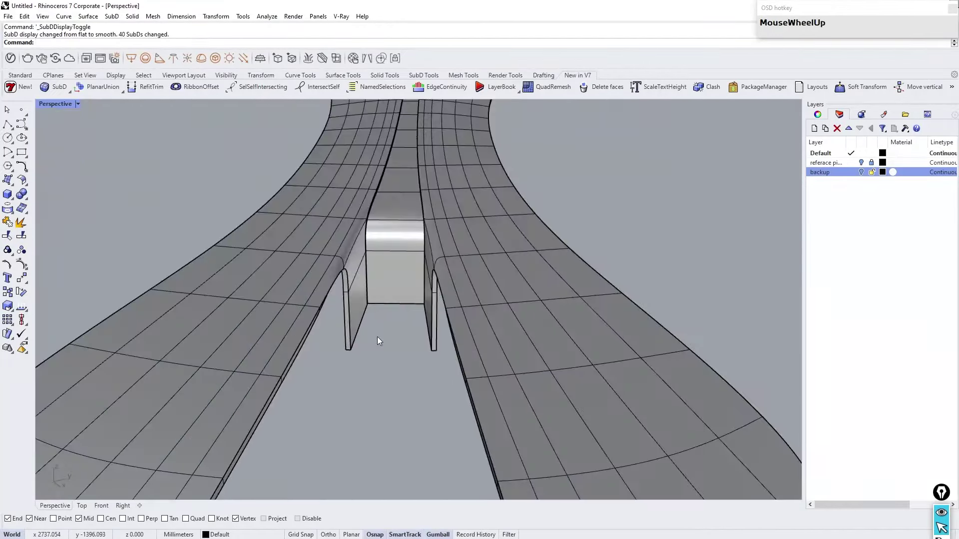
pyautogui.rightClick(375, 339)
pyautogui.scroll(-3)
pyautogui.rightClick(321, 270)
pyautogui.scroll(3)
pyautogui.rightClick(430, 313)
pyautogui.scroll(3)
pyautogui.rightClick(373, 256)
pyautogui.scroll(-3)
pyautogui.rightClick(276, 249)
pyautogui.scroll(3)
pyautogui.rightClick(597, 286)
pyautogui.scroll(3)
pyautogui.click(592, 387)
# Step: Crease the selected bottom edges and toggle SubD smooth display to confirm they stay sharp
pyautogui.scroll(-3)
pyautogui.moveTo(434, 303); pyautogui.dragTo(283, 304)
pyautogui.scroll(3)
pyautogui.rightClick(316, 385)
pyautogui.scroll(-3)
pyautogui.scroll(3)
pyautogui.click(487, 359)
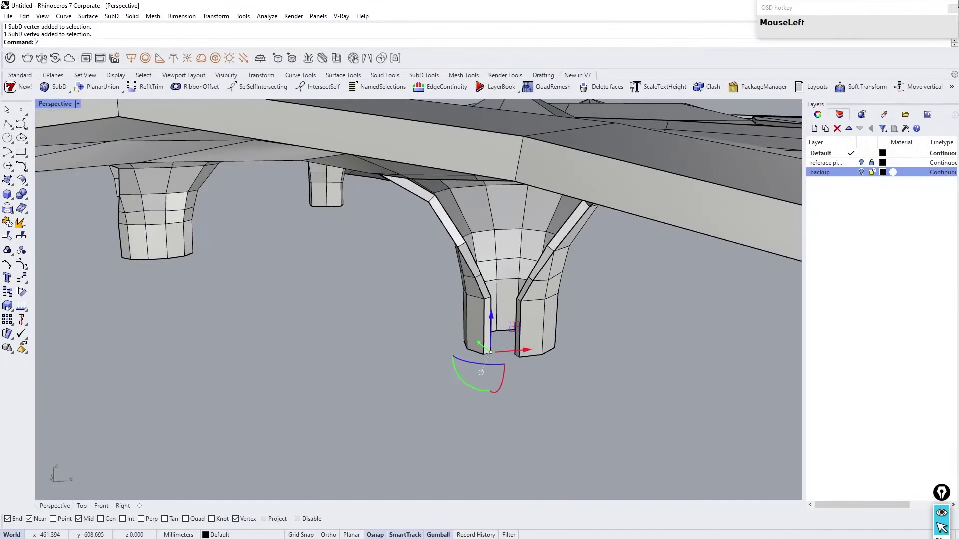
pyautogui.scroll(-3)
pyautogui.rightClick(512, 326)
pyautogui.click(428, 439)
pyautogui.scroll(-3)
pyautogui.rightClick(397, 395)
pyautogui.click(375, 417)
pyautogui.rightClick(377, 393)
pyautogui.click(473, 397)
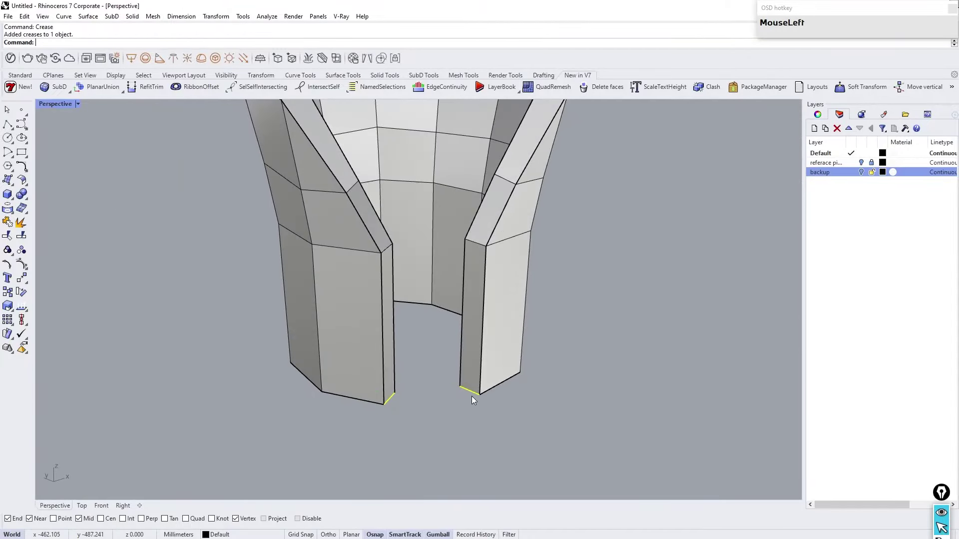
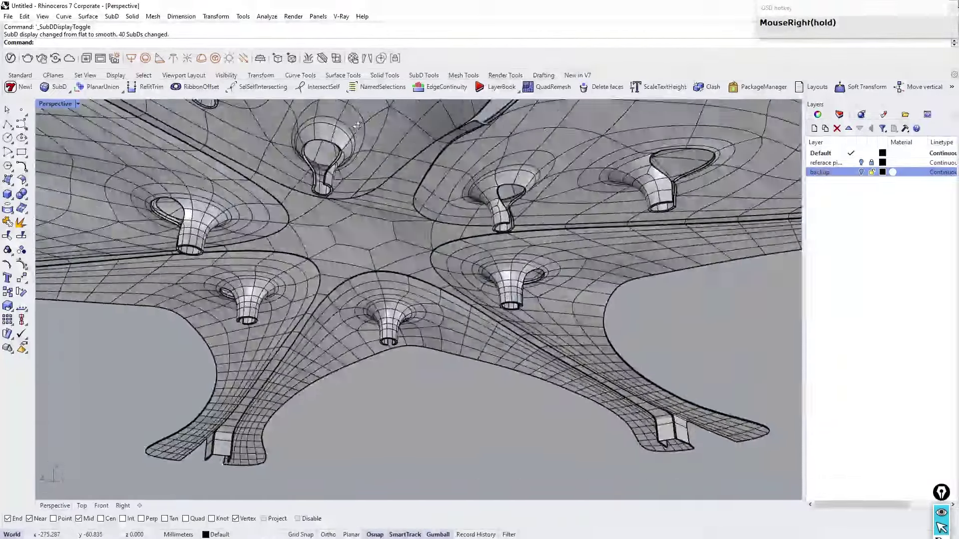
pyautogui.scroll(-3)
pyautogui.rightClick(355, 182)
pyautogui.click(82, 109)
pyautogui.rightClick(589, 289)
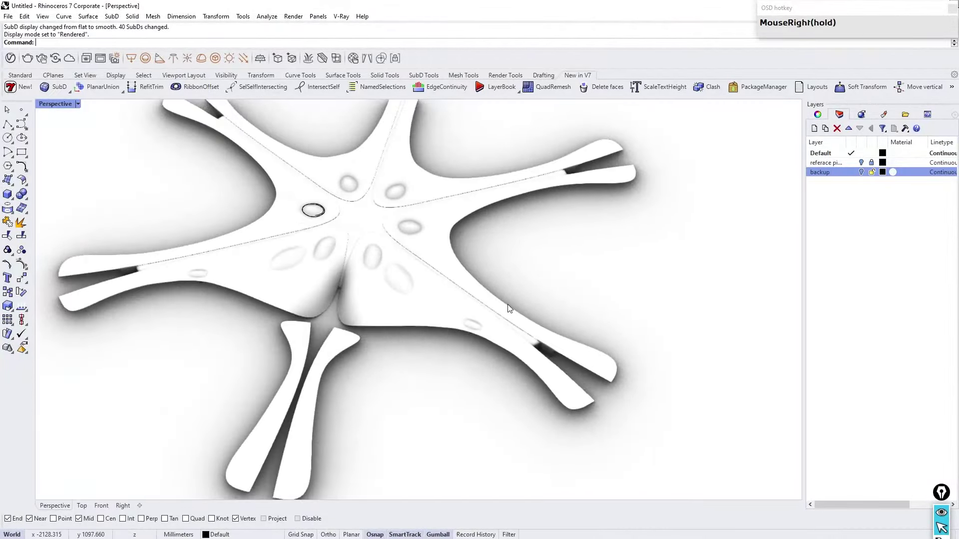
pyautogui.scroll(-3)
pyautogui.scroll(3)
pyautogui.rightClick(406, 331)
pyautogui.rightClick(420, 275)
pyautogui.click(81, 111)
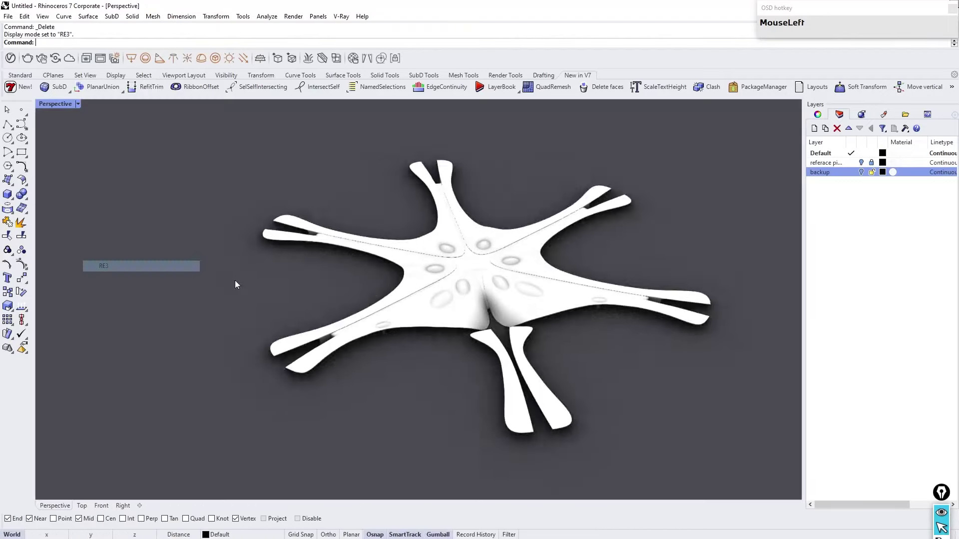
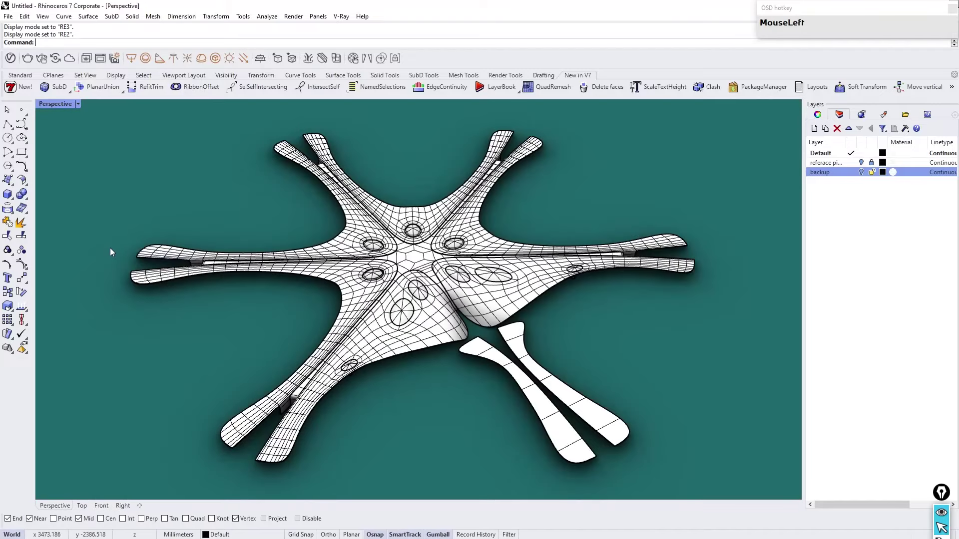
pyautogui.moveTo(523, 272); pyautogui.dragTo(374, 334)
pyautogui.scroll(3)
pyautogui.rightClick(434, 306)
pyautogui.scroll(3)
pyautogui.rightClick(425, 296)
pyautogui.scroll(-3)
pyautogui.rightClick(422, 278)
pyautogui.scroll(-3)
pyautogui.scroll(3)
pyautogui.rightClick(430, 288)
pyautogui.rightClick(460, 257)
pyautogui.scroll(3)
pyautogui.rightClick(509, 245)
pyautogui.scroll(-3)
pyautogui.rightClick(408, 253)
pyautogui.scroll(3)
pyautogui.click(81, 103)
pyautogui.rightClick(217, 191)
pyautogui.scroll(3)
pyautogui.rightClick(404, 149)
pyautogui.scroll(-3)
pyautogui.scroll(3)
pyautogui.rightClick(423, 197)
pyautogui.scroll(3)
pyautogui.click(286, 137)
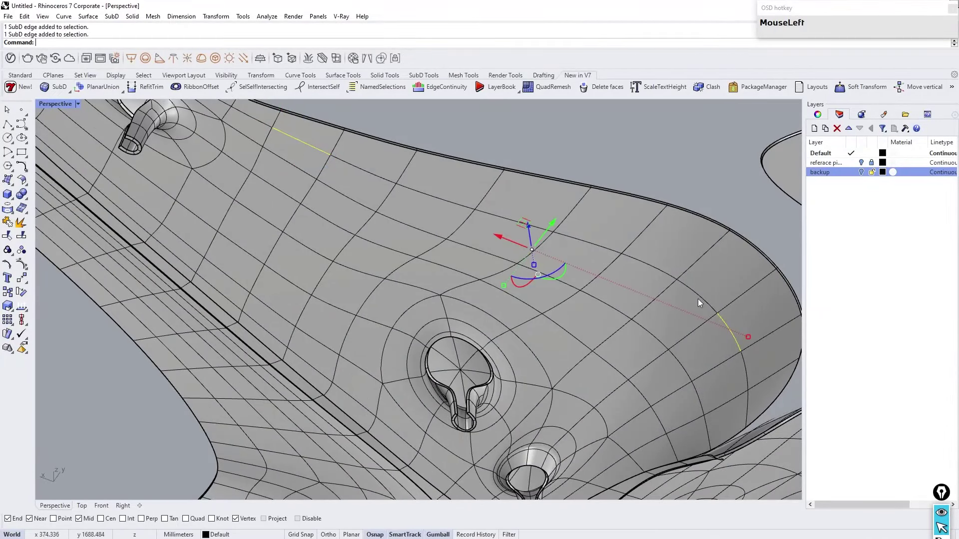
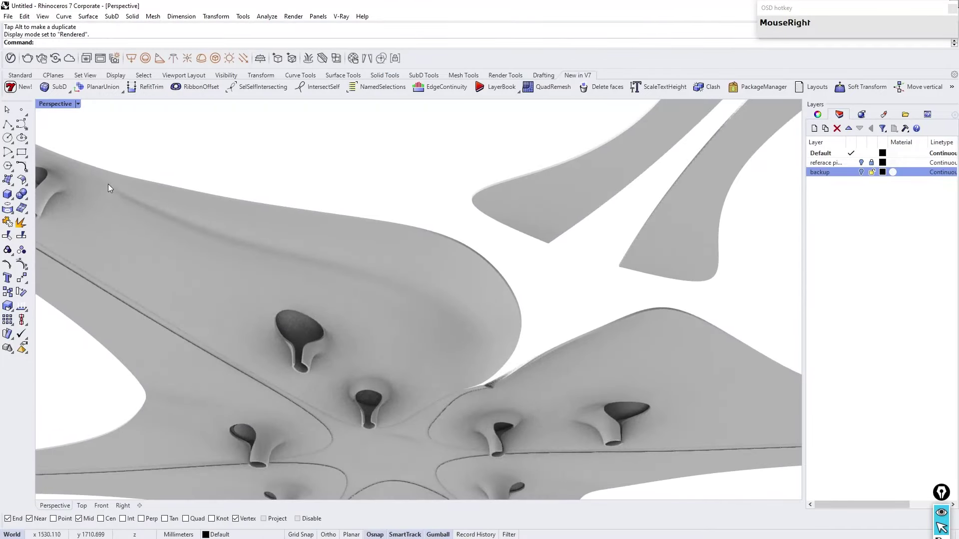
pyautogui.scroll(-3)
pyautogui.rightClick(381, 212)
pyautogui.scroll(3)
pyautogui.rightClick(362, 332)
pyautogui.click(79, 106)
pyautogui.rightClick(495, 329)
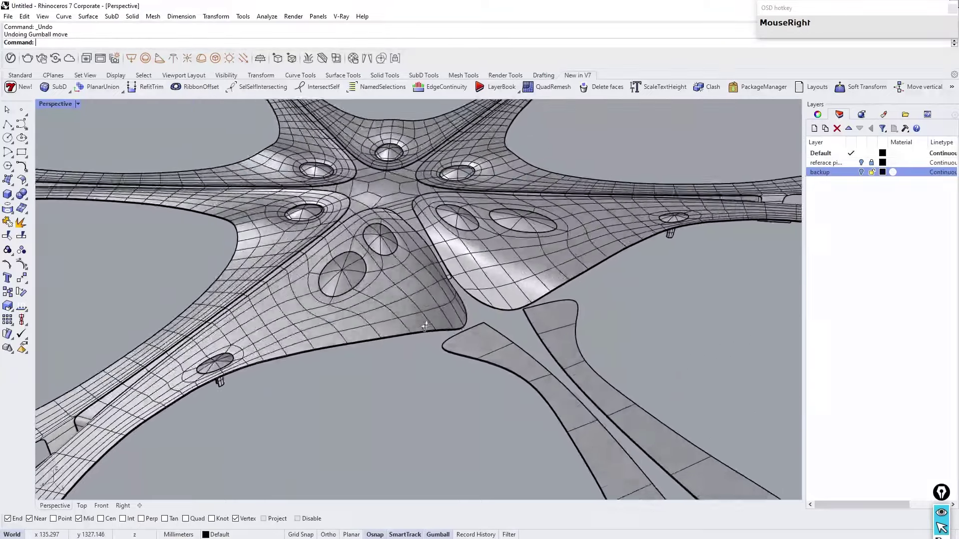
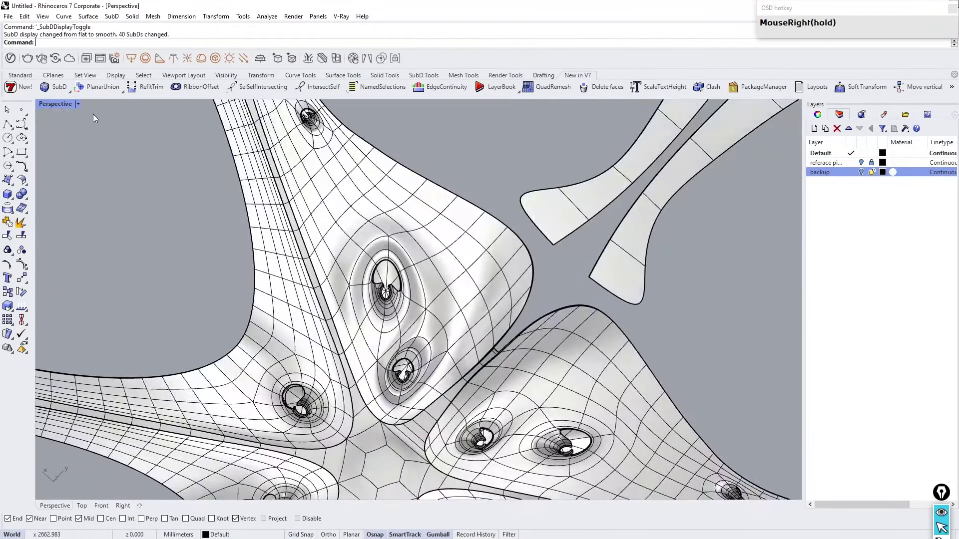
# Step: Redo the undone Delete and Gumball move to restore the skylight patch edits
pyautogui.click(76, 106)
pyautogui.rightClick(384, 234)
pyautogui.scroll(3)
pyautogui.scroll(-3)
pyautogui.scroll(3)
pyautogui.rightClick(312, 228)
pyautogui.scroll(-3)
pyautogui.scroll(3)
pyautogui.scroll(-3)
pyautogui.scroll(3)
pyautogui.click(78, 111)
pyautogui.scroll(3)
pyautogui.click(224, 255)
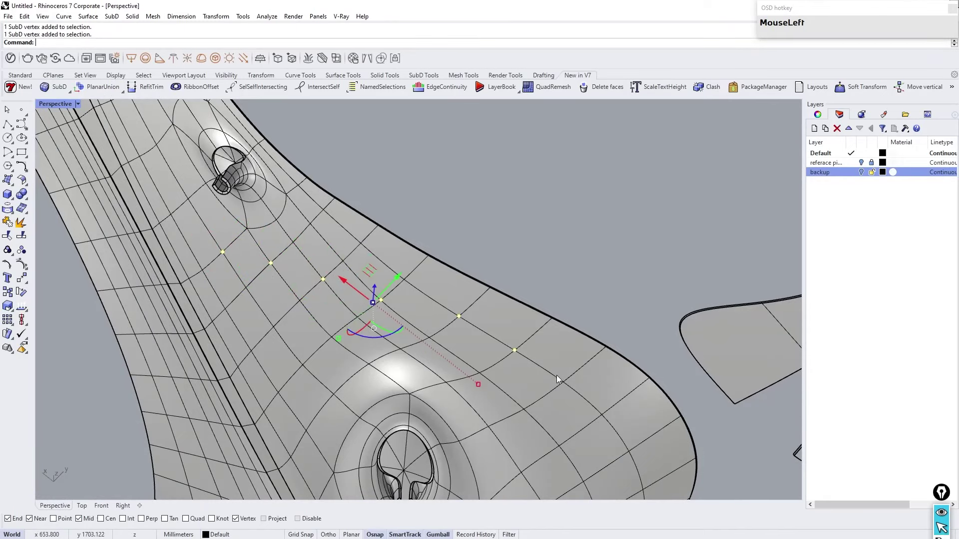
# Step: View the triangular-grid reference photo and compare it against the roof skylights
pyautogui.rightClick(391, 259)
pyautogui.click(425, 339)
pyautogui.moveTo(499, 318); pyautogui.dragTo(102, 102)
pyautogui.click(80, 106)
pyautogui.rightClick(200, 229)
pyautogui.scroll(-3)
pyautogui.rightClick(312, 162)
pyautogui.scroll(3)
pyautogui.rightClick(419, 347)
pyautogui.scroll(-3)
pyautogui.rightClick(297, 269)
pyautogui.scroll(3)
pyautogui.rightClick(394, 354)
pyautogui.scroll(-3)
pyautogui.scroll(3)
pyautogui.rightClick(288, 321)
pyautogui.scroll(-3)
pyautogui.scroll(3)
pyautogui.moveTo(248, 288); pyautogui.dragTo(86, 105)
pyautogui.rightClick(86, 104)
pyautogui.click(83, 104)
# Step: Shift-select the first open SubD skylight patches, orbiting across the roof to reach them
pyautogui.scroll(-3)
pyautogui.rightClick(366, 247)
pyautogui.scroll(3)
pyautogui.rightClick(349, 201)
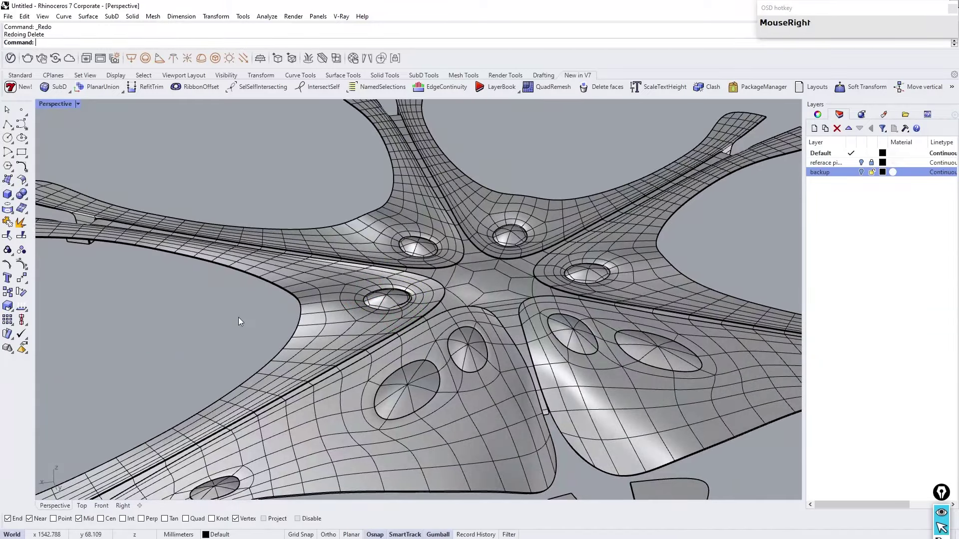
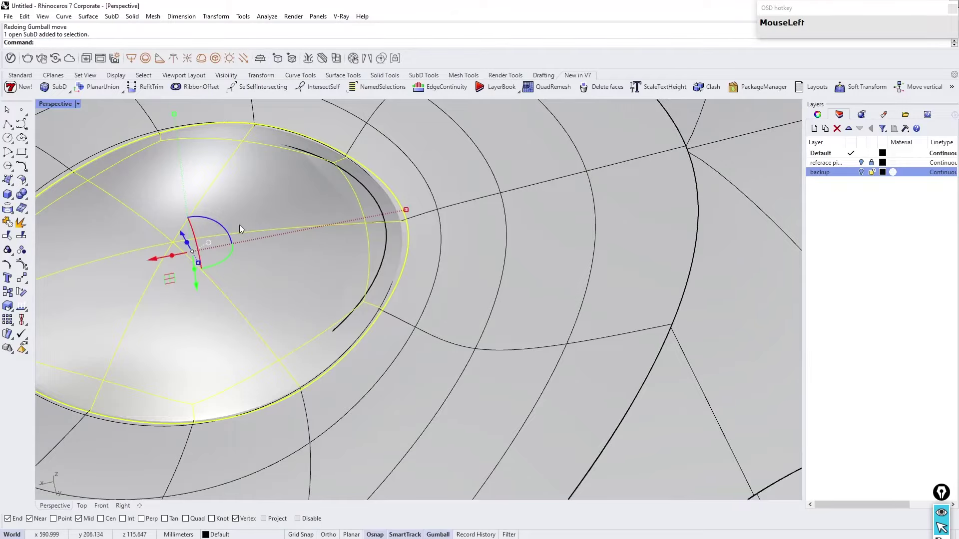
pyautogui.scroll(-3)
pyautogui.rightClick(468, 277)
pyautogui.scroll(3)
pyautogui.rightClick(448, 261)
pyautogui.scroll(3)
pyautogui.click(364, 263)
pyautogui.scroll(-3)
pyautogui.click(708, 258)
pyautogui.rightClick(555, 249)
pyautogui.scroll(-3)
pyautogui.scroll(3)
pyautogui.rightClick(517, 248)
pyautogui.rightClick(294, 166)
pyautogui.scroll(-3)
pyautogui.rightClick(392, 285)
pyautogui.scroll(-3)
pyautogui.scroll(3)
pyautogui.rightClick(437, 178)
pyautogui.middleClick(435, 192)
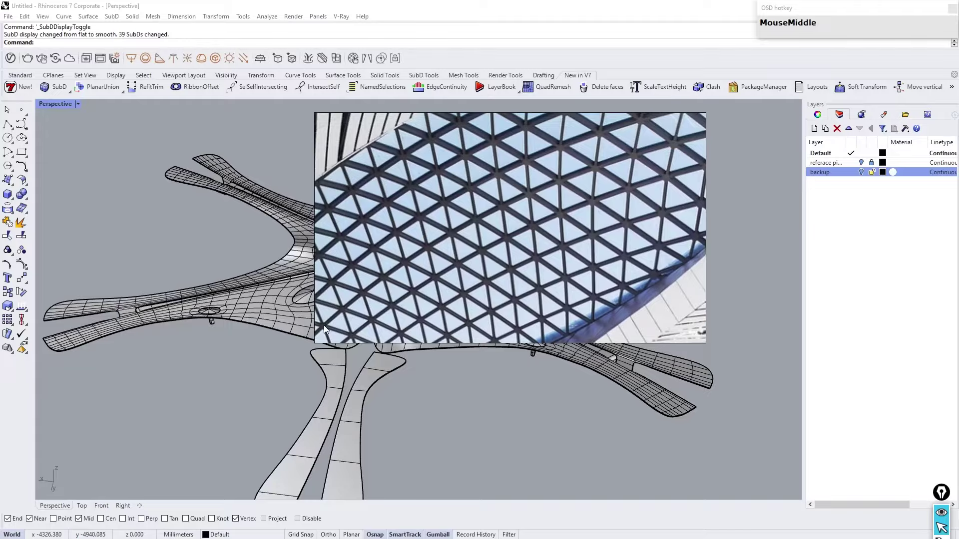
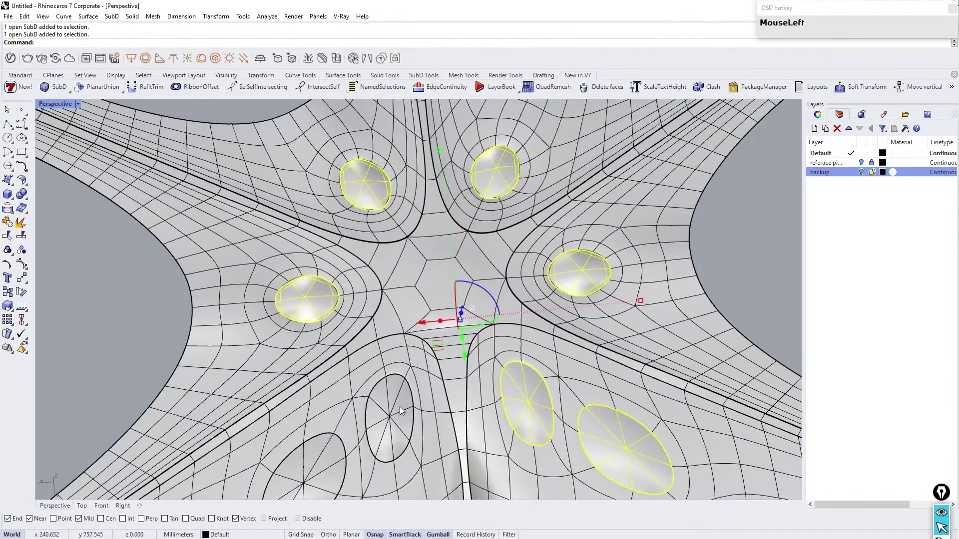
# Step: Add the remaining skylight patches to the selection and add a new layer for them
pyautogui.scroll(3)
pyautogui.click(369, 353)
pyautogui.scroll(3)
pyautogui.click(262, 424)
pyautogui.scroll(-3)
pyautogui.scroll(3)
pyautogui.click(607, 310)
pyautogui.scroll(-3)
pyautogui.rightClick(492, 290)
pyautogui.scroll(3)
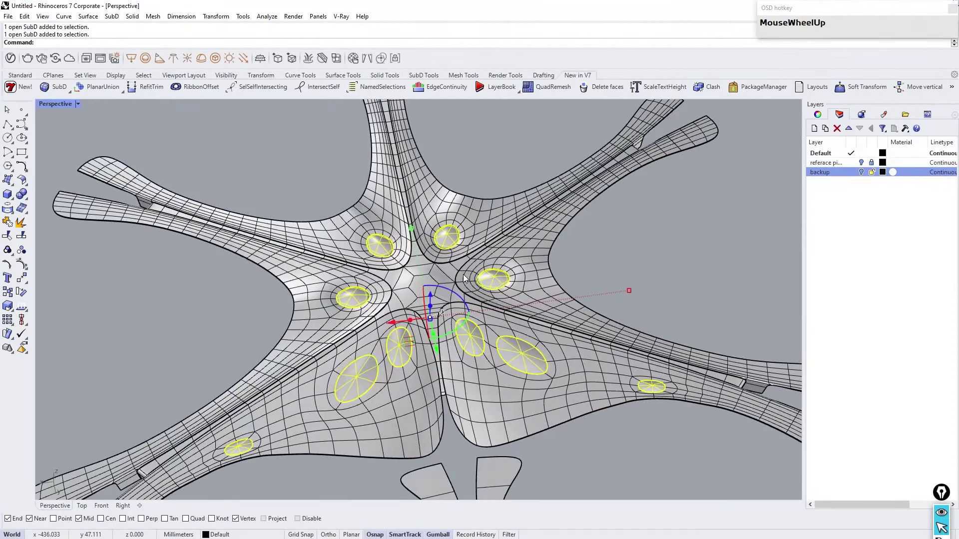
pyautogui.click(818, 133)
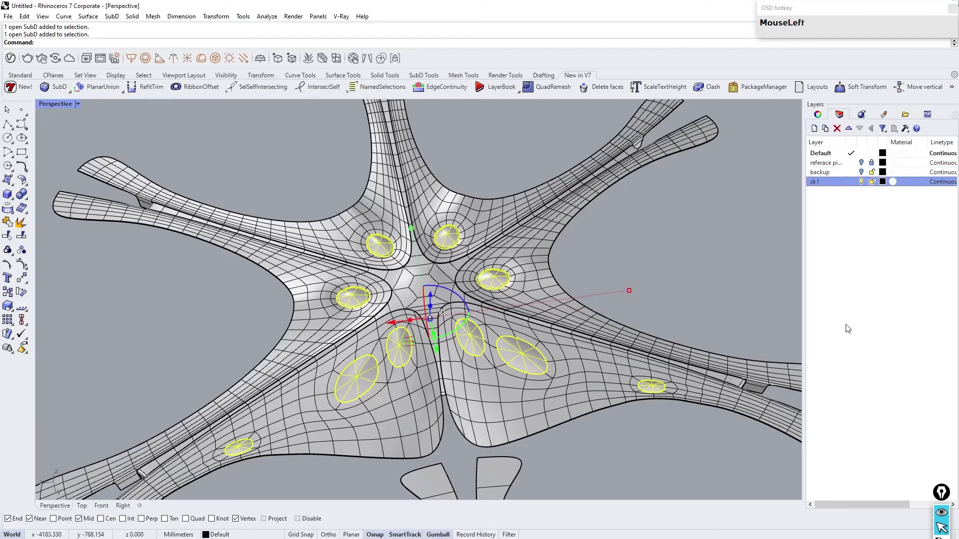
# Step: Move the ten skylight patches onto layer 'sk l', hide the other layers and launch Grasshopper
pyautogui.rightClick(828, 181)
pyautogui.click(879, 356)
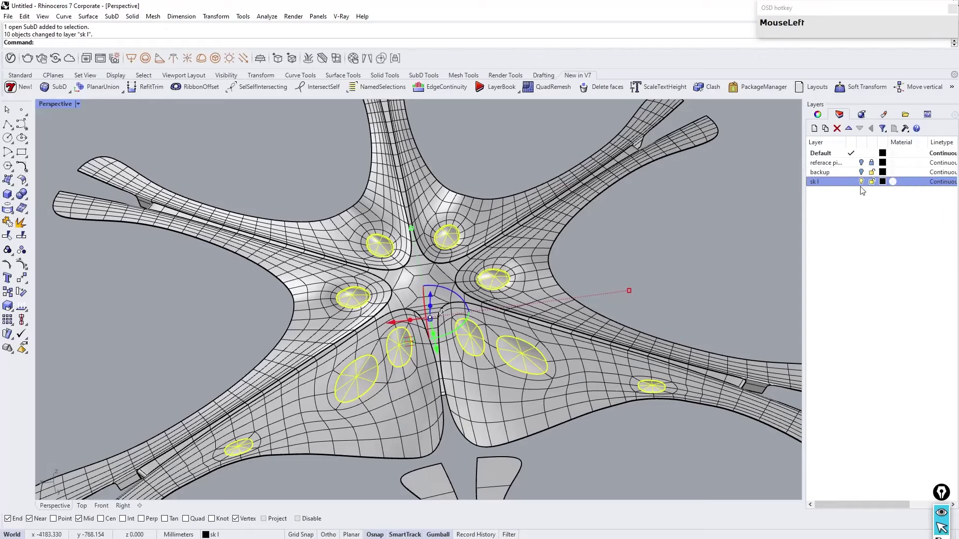
pyautogui.rightClick(410, 239)
pyautogui.click(217, 303)
pyautogui.moveTo(389, 266); pyautogui.dragTo(389, 330)
pyautogui.scroll(-3)
pyautogui.scroll(3)
pyautogui.rightClick(425, 346)
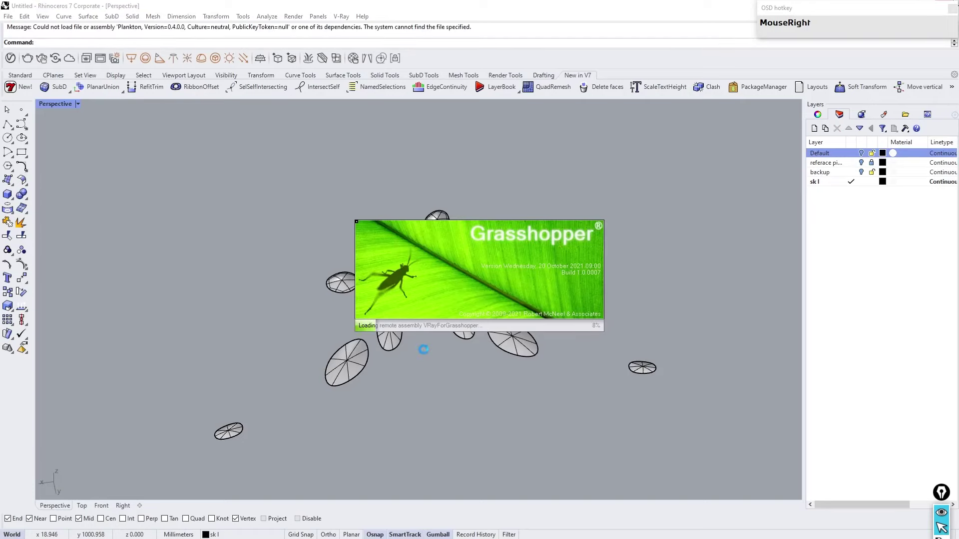
# Step: Bring up the empty Grasshopper canvas beside the viewport of isolated skylight caps
pyautogui.click(774, 198)
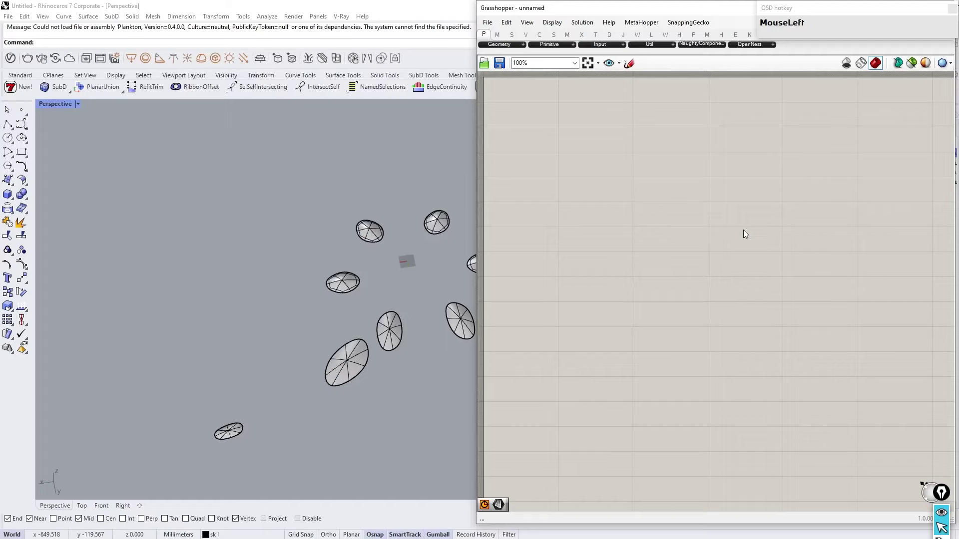
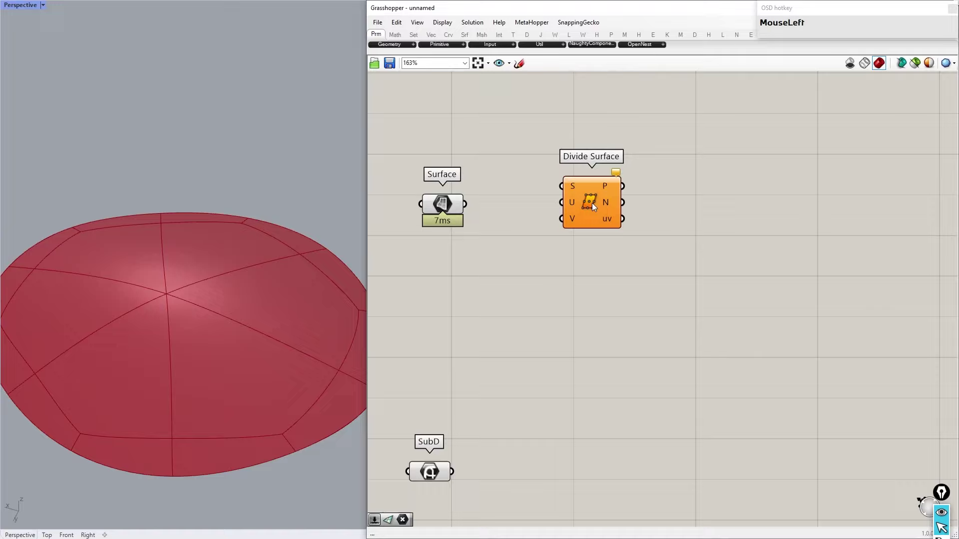
# Step: Feed Divide Surface with U Count 17 and V Count 40 sliders on the skylight surface
pyautogui.scroll(-3)
pyautogui.scroll(3)
pyautogui.click(572, 251)
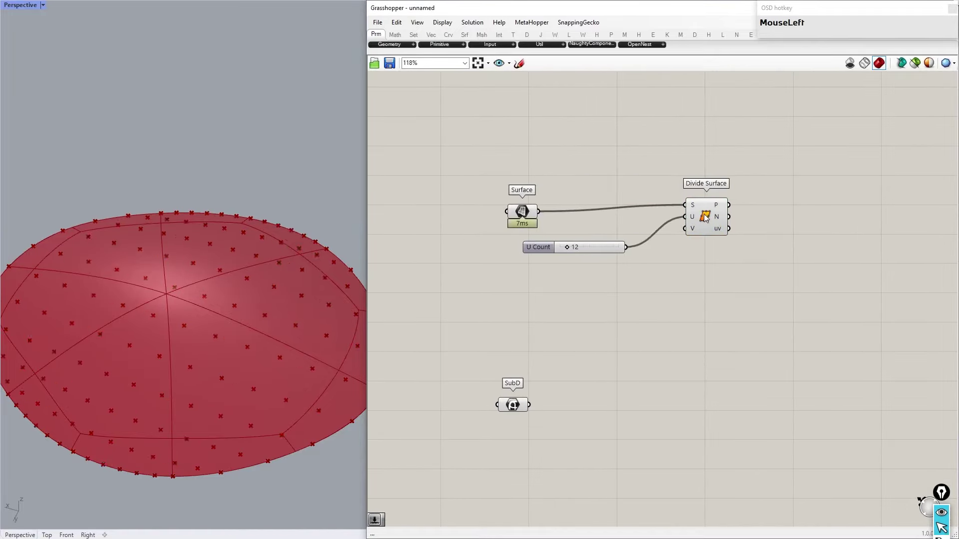
pyautogui.scroll(3)
pyautogui.click(540, 260)
pyautogui.click(584, 263)
pyautogui.scroll(3)
pyautogui.click(518, 280)
# Step: Add Project Point taking the grid points, Unit Z direction and the SubD roof
pyautogui.rightClick(165, 277)
pyautogui.scroll(-3)
pyautogui.scroll(3)
pyautogui.rightClick(737, 225)
pyautogui.click(692, 209)
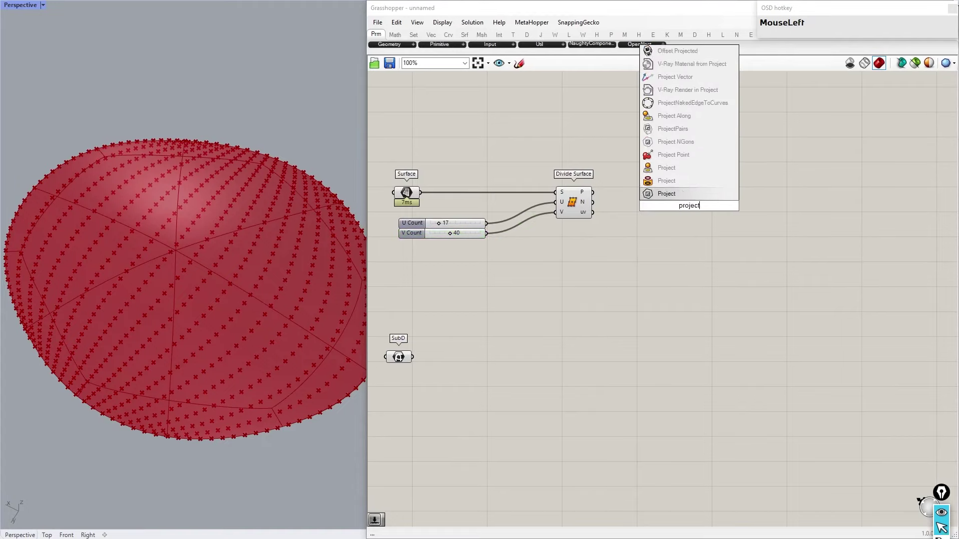
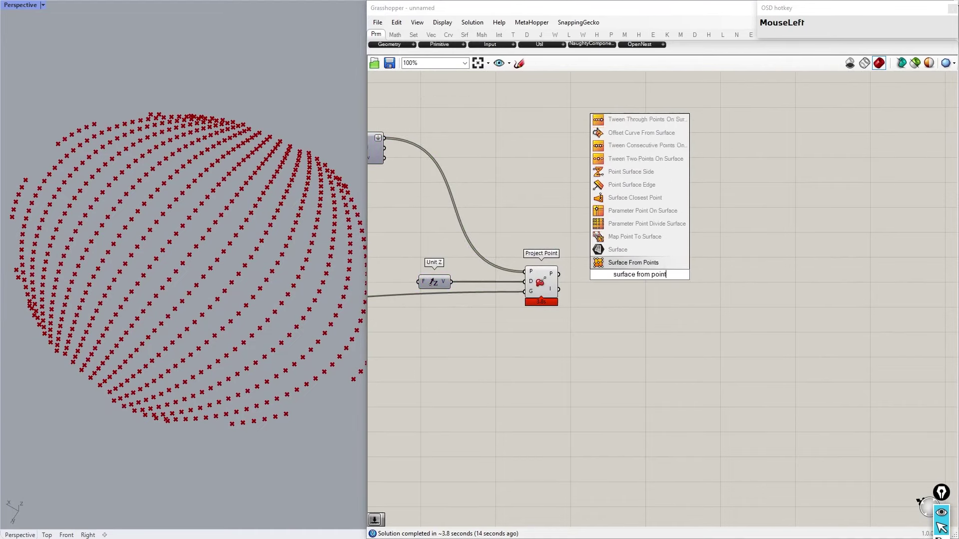
# Step: Add Surface From Points and give its U count input the expression x+1
pyautogui.scroll(3)
pyautogui.click(591, 285)
pyautogui.click(635, 277)
pyautogui.scroll(-3)
pyautogui.scroll(3)
pyautogui.rightClick(522, 257)
pyautogui.click(518, 219)
pyautogui.scroll(-3)
pyautogui.scroll(3)
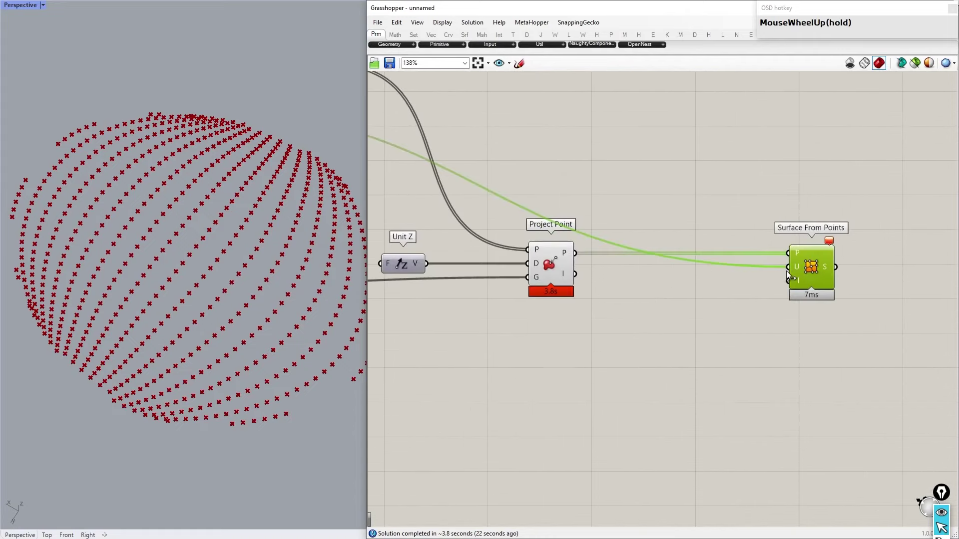
pyautogui.scroll(3)
pyautogui.click(836, 243)
pyautogui.rightClick(797, 270)
pyautogui.click(826, 367)
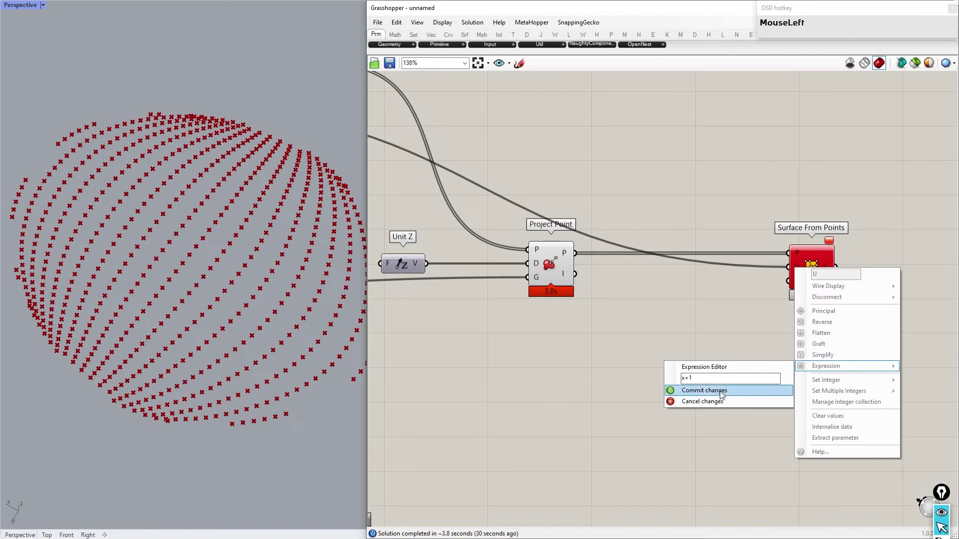
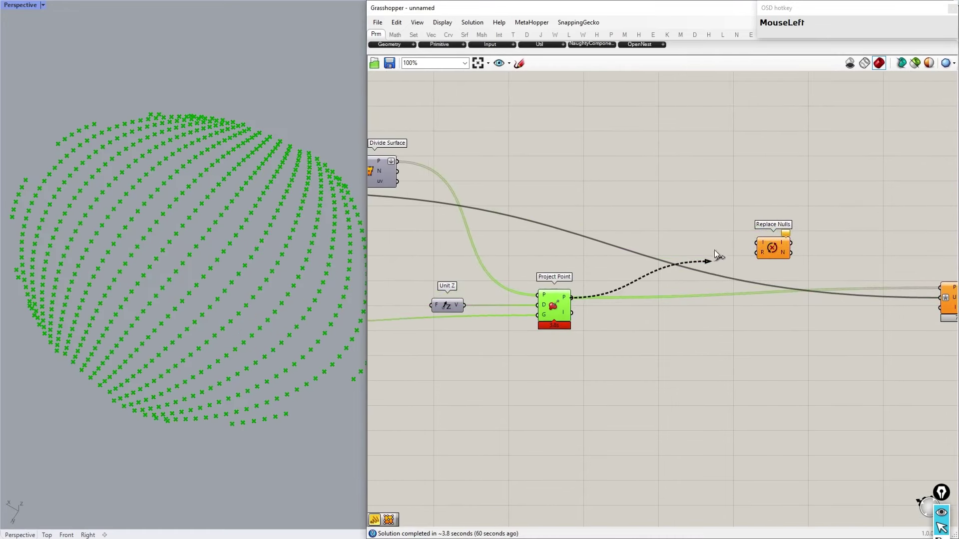
# Step: Add Cull Pattern and Replace Nulls after the projected points via canvas search
pyautogui.scroll(-3)
pyautogui.scroll(3)
pyautogui.scroll(-3)
pyautogui.scroll(3)
pyautogui.click(686, 333)
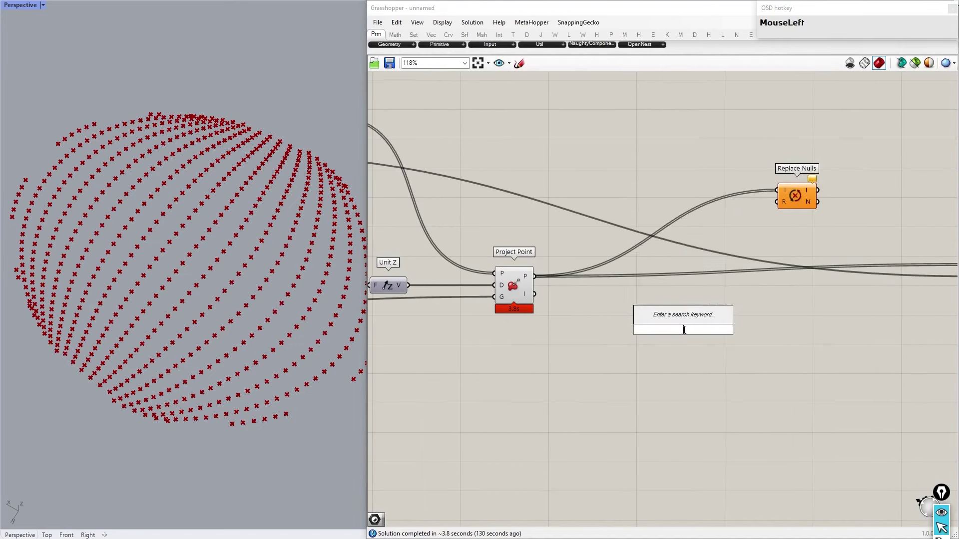
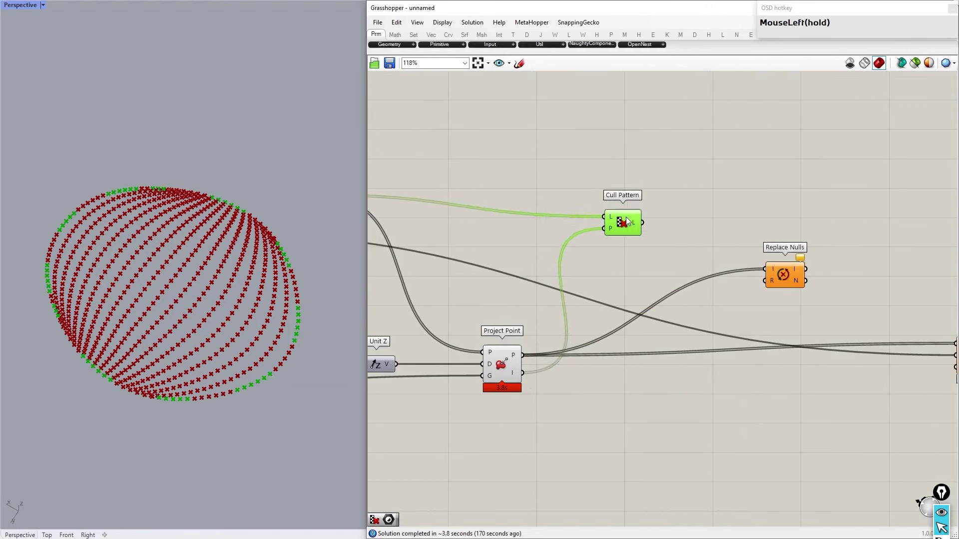
pyautogui.click(639, 209)
pyautogui.rightClick(827, 267)
pyautogui.click(631, 281)
pyautogui.middleClick(576, 242)
pyautogui.click(597, 220)
pyautogui.rightClick(522, 262)
pyautogui.click(604, 505)
# Step: Wire the cleaned point grid into Surface From Points so a surface spans the cap
pyautogui.middleClick(511, 264)
pyautogui.scroll(-3)
pyautogui.scroll(3)
pyautogui.click(689, 218)
pyautogui.scroll(-3)
pyautogui.scroll(3)
pyautogui.rightClick(579, 312)
pyautogui.click(719, 295)
pyautogui.scroll(-3)
pyautogui.scroll(3)
pyautogui.moveTo(429, 246); pyautogui.dragTo(768, 331)
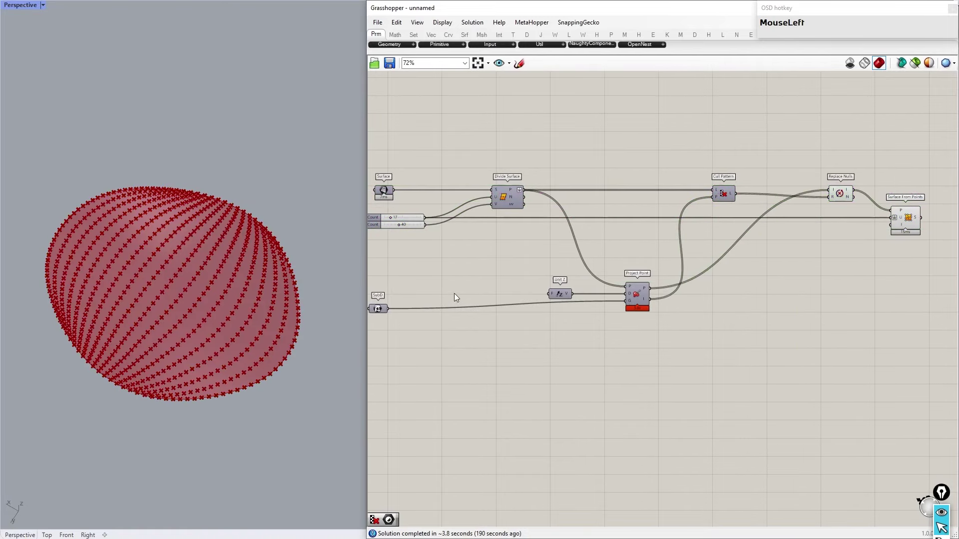
# Step: Add Triangle Panels B on the point surface with U and V division sliders at 24
pyautogui.scroll(-3)
pyautogui.scroll(3)
pyautogui.click(754, 247)
pyautogui.rightClick(167, 334)
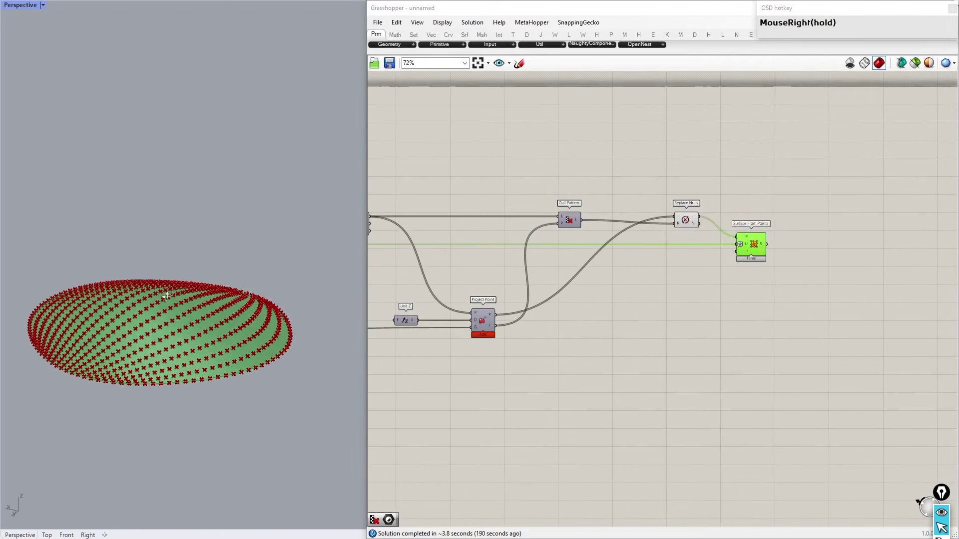
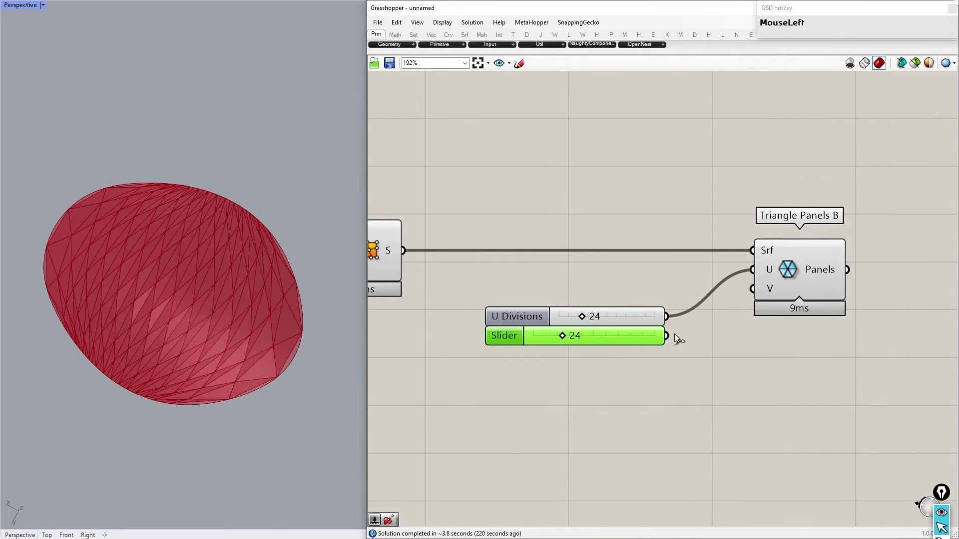
pyautogui.scroll(3)
pyautogui.click(569, 341)
pyautogui.scroll(3)
pyautogui.scroll(-3)
pyautogui.click(837, 386)
# Step: Insert Rebuild Surface before the panels with a panel value 3 on uDeg and vDeg
pyautogui.scroll(-3)
pyautogui.scroll(3)
pyautogui.moveTo(704, 268); pyautogui.dragTo(599, 297)
pyautogui.scroll(3)
pyautogui.click(509, 323)
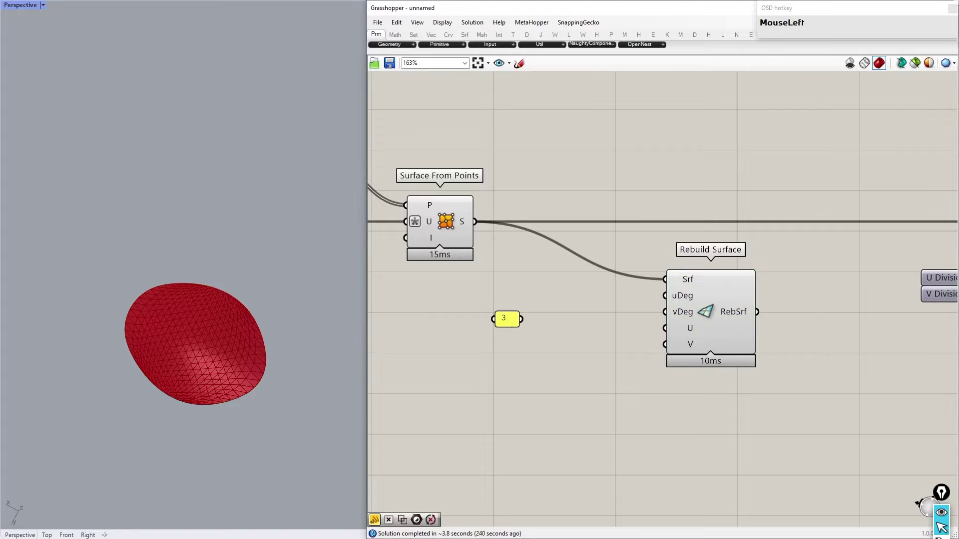
pyautogui.click(495, 297)
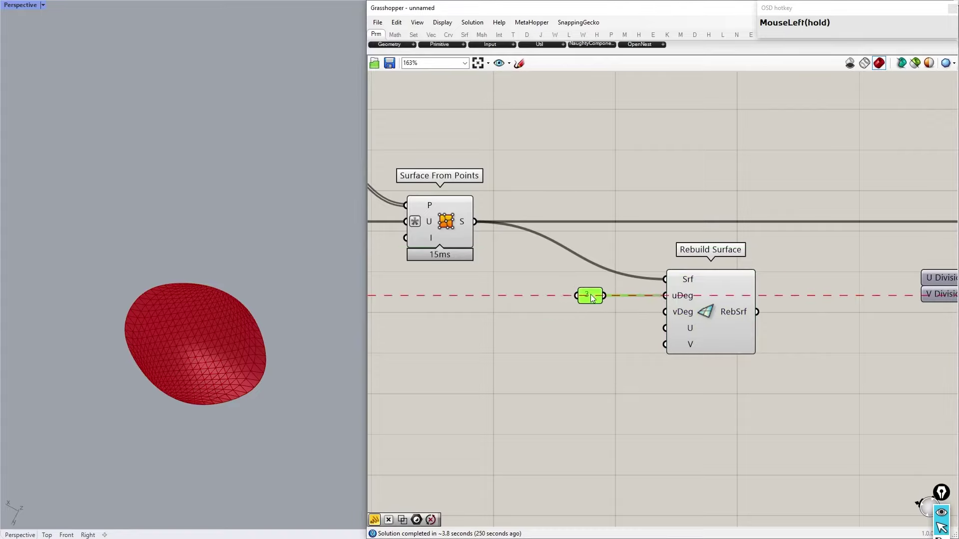
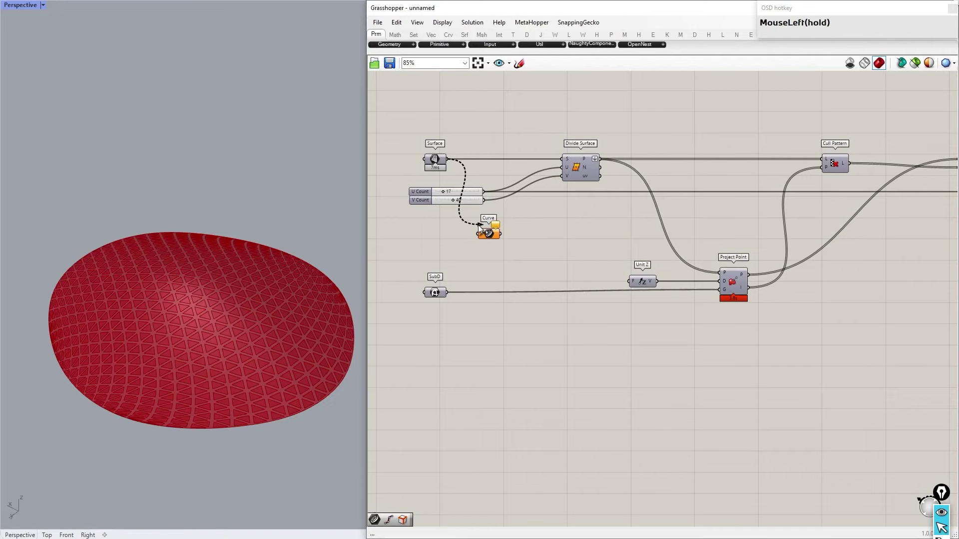
# Step: Scale each triangle panel about its Area centroid with a Factor slider
pyautogui.click(491, 235)
pyautogui.rightClick(136, 268)
pyautogui.scroll(-3)
pyautogui.scroll(3)
pyautogui.rightClick(553, 253)
pyautogui.click(444, 272)
pyautogui.scroll(3)
pyautogui.rightClick(823, 261)
pyautogui.click(675, 273)
# Step: Remap Pull Point distances to the curve through Bounds, Remap Numbers and a Graph Mapper
pyautogui.scroll(-3)
pyautogui.scroll(3)
pyautogui.click(657, 279)
pyautogui.scroll(-3)
pyautogui.scroll(3)
pyautogui.rightClick(688, 204)
pyautogui.click(621, 215)
pyautogui.rightClick(605, 293)
pyautogui.moveTo(470, 321); pyautogui.dragTo(672, 362)
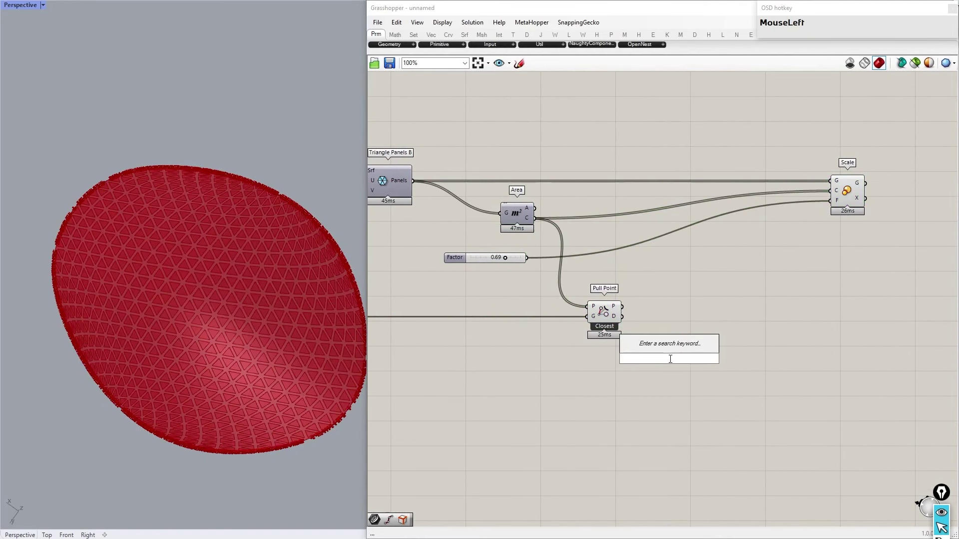
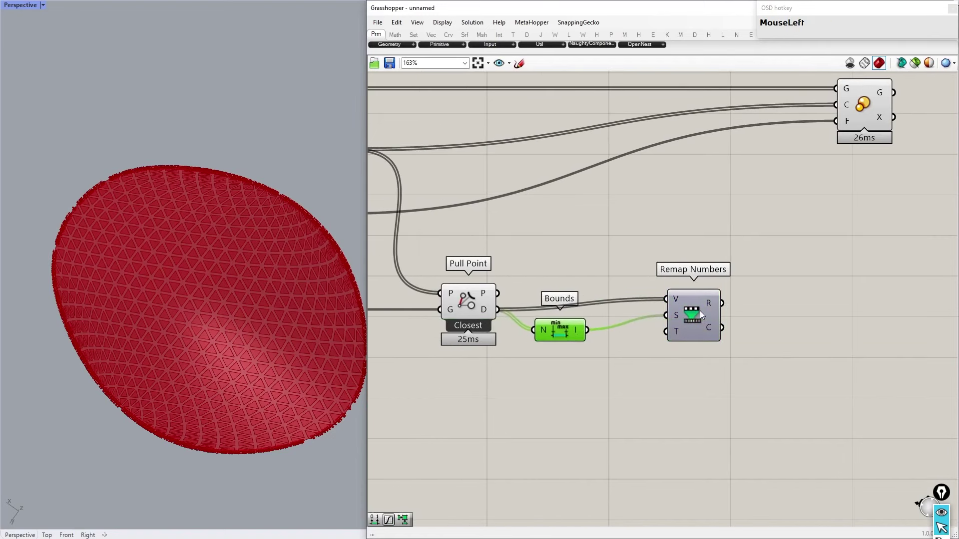
# Step: Feed the scaled triangle panels into Panel Frame to make frame openings
pyautogui.rightClick(720, 307)
pyautogui.scroll(-3)
pyautogui.scroll(3)
pyautogui.click(699, 305)
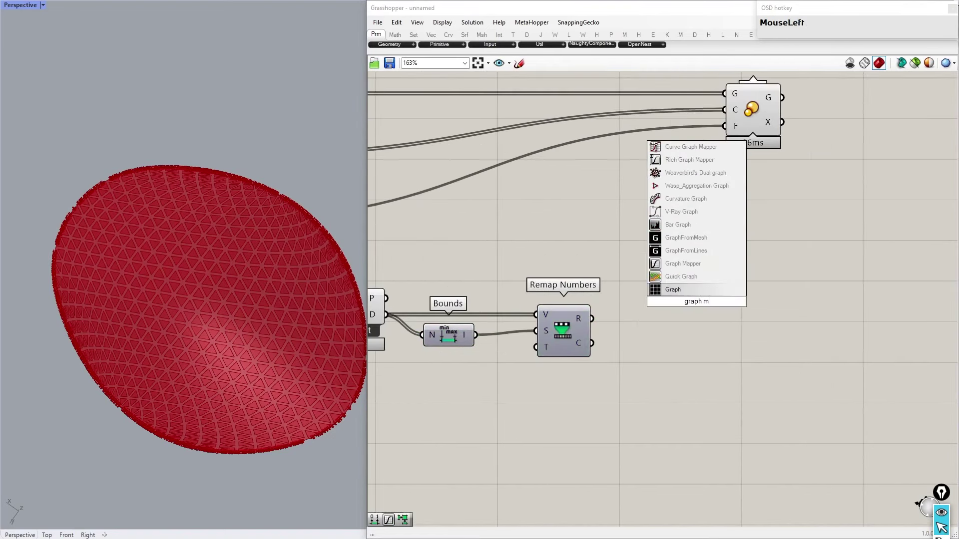
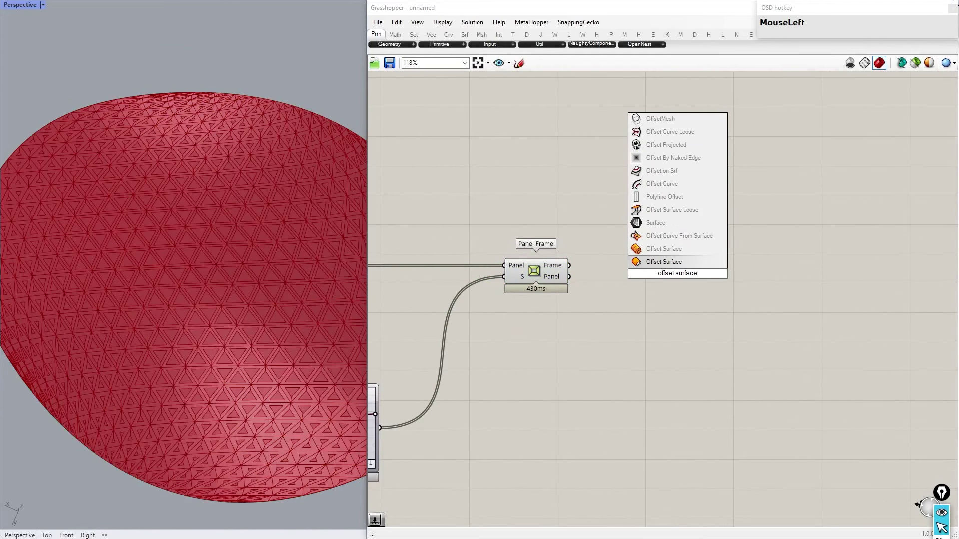
# Step: Add Offset Surface on the Panel Frame output with a Distance slider
pyautogui.scroll(-3)
pyautogui.scroll(3)
pyautogui.click(641, 260)
pyautogui.click(595, 334)
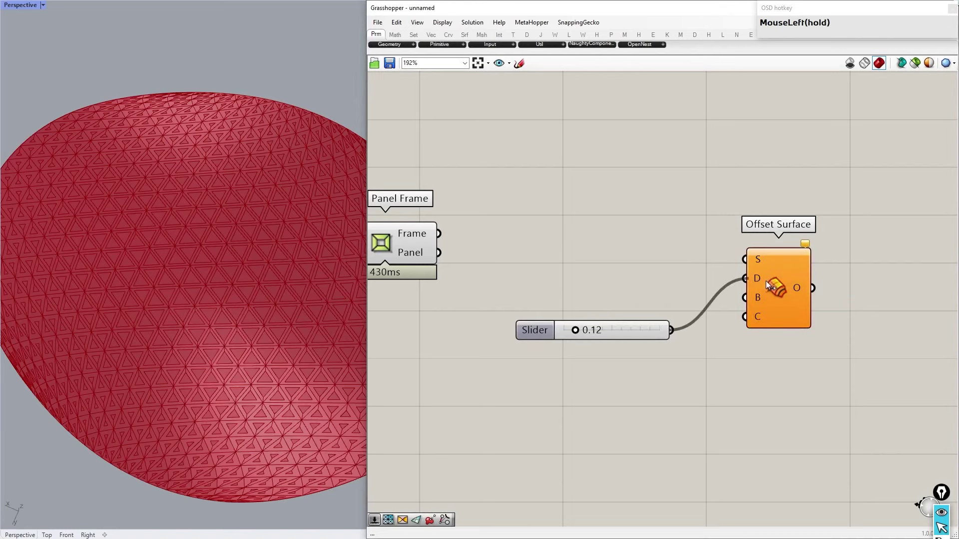
pyautogui.scroll(-3)
pyautogui.scroll(3)
pyautogui.click(684, 336)
pyautogui.click(637, 284)
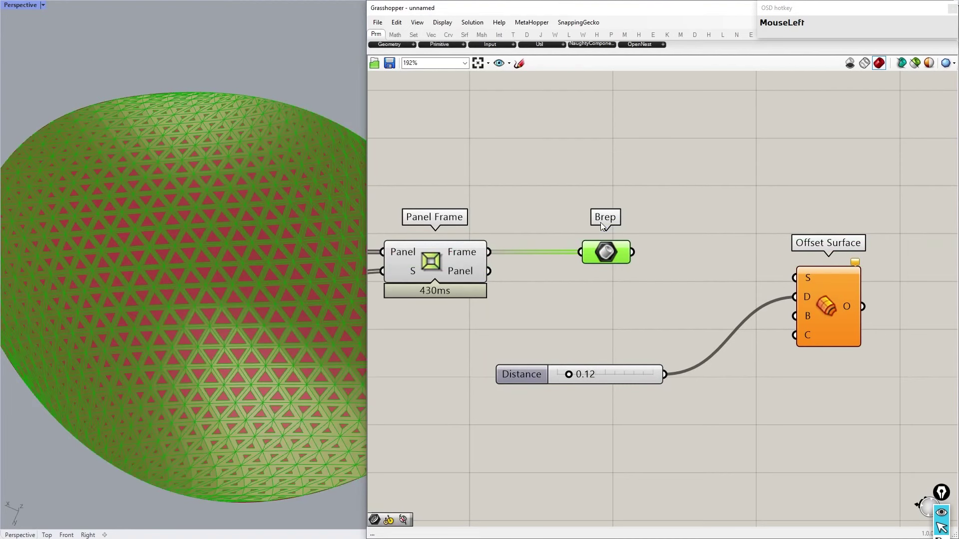
pyautogui.click(826, 310)
# Step: Set the frame offset distance to 0.45 and create a 'Panel frame' layer in Rhino
pyautogui.rightClick(225, 304)
pyautogui.scroll(3)
pyautogui.rightClick(265, 292)
pyautogui.scroll(3)
pyautogui.click(621, 376)
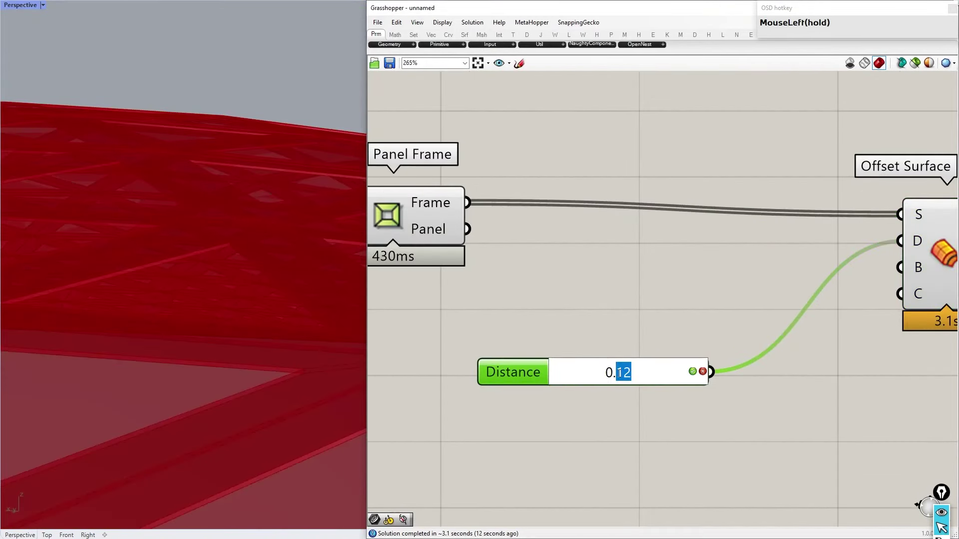
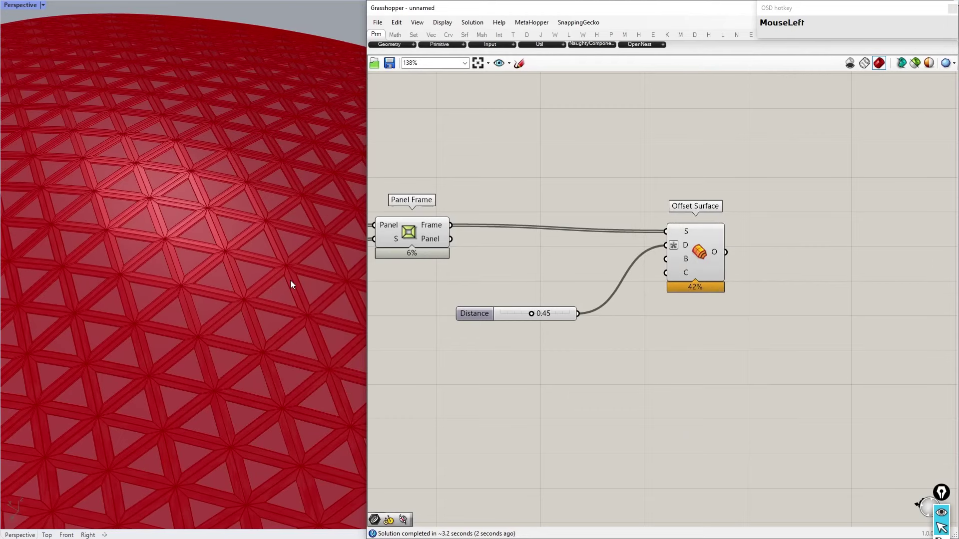
pyautogui.rightClick(236, 278)
pyautogui.scroll(-3)
pyautogui.scroll(3)
# Step: Bake the thickened Offset Surface frames onto the 'Panel frame' layer
pyautogui.moveTo(679, 266); pyautogui.dragTo(847, 173)
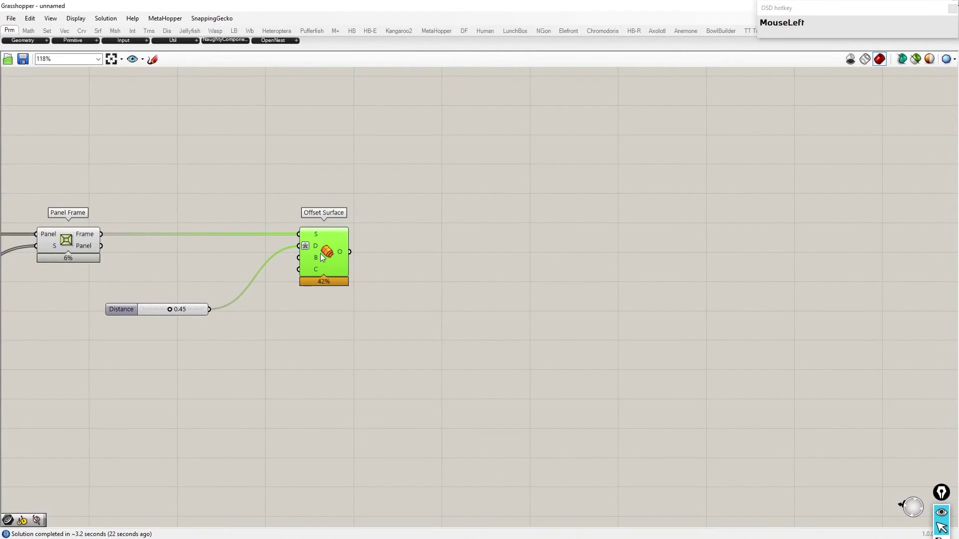
pyautogui.rightClick(323, 255)
pyautogui.click(360, 294)
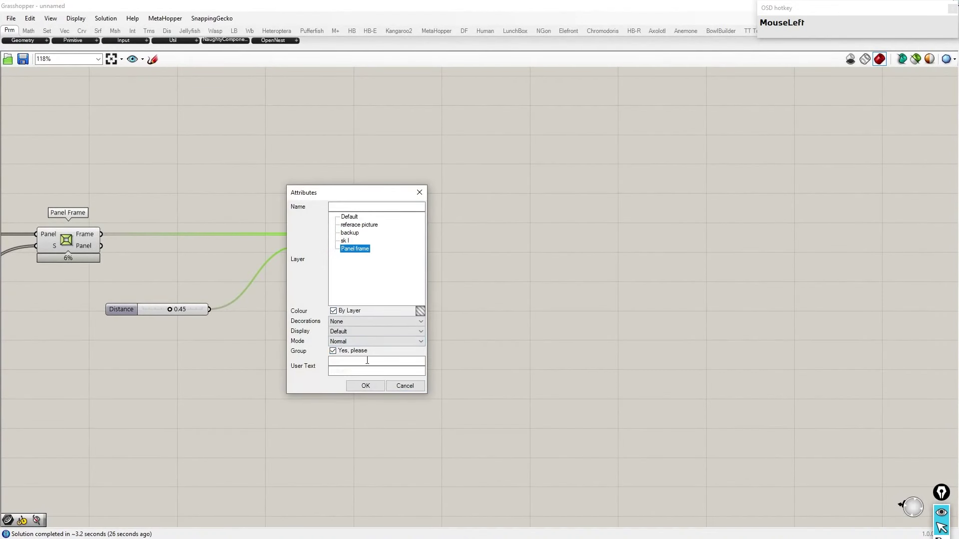
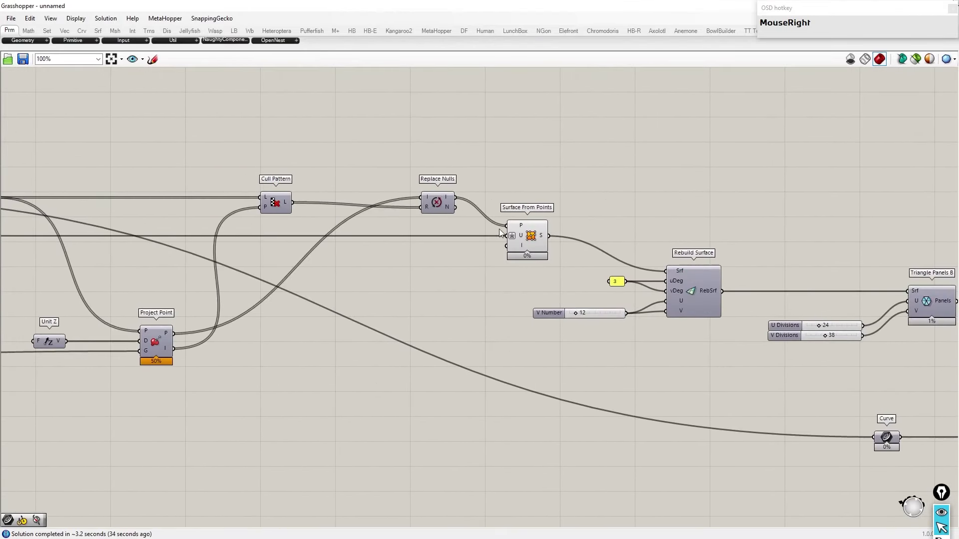
# Step: Start baking the rebuilt roof surface onto the Glass layer
pyautogui.click(535, 235)
pyautogui.rightClick(535, 234)
pyautogui.click(570, 271)
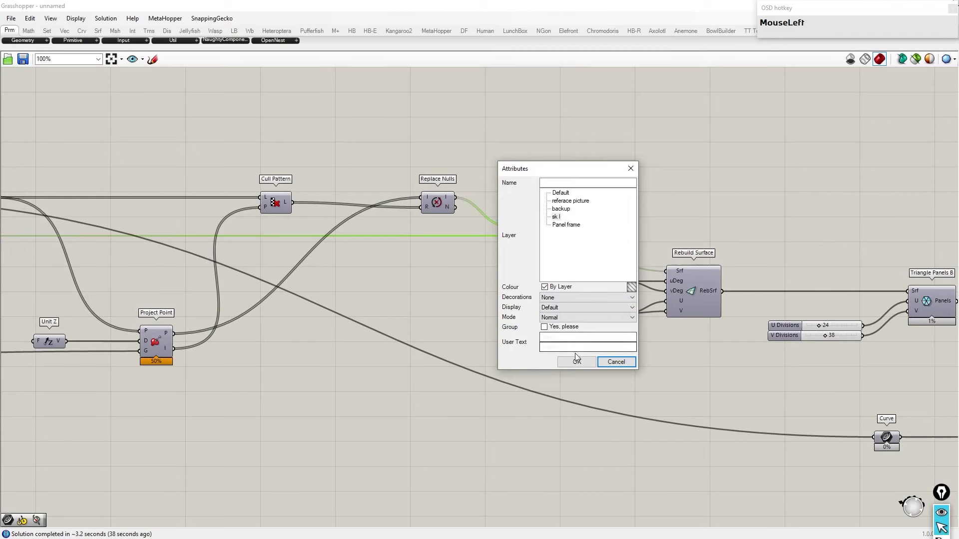
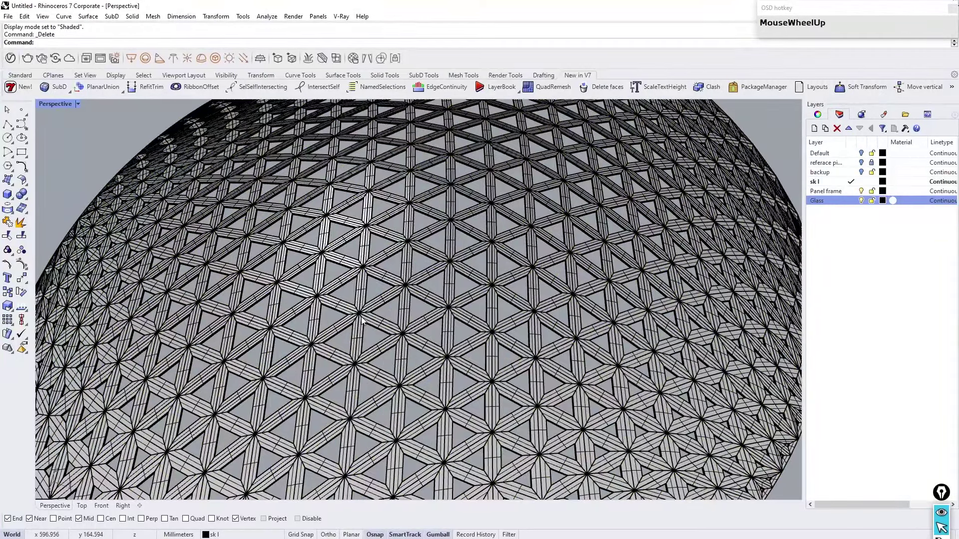
# Step: Offset the SubD roof glass into a 0.5 thick solid with OffsetSubD, Solid=Yes
pyautogui.click(377, 358)
pyautogui.rightClick(375, 358)
pyautogui.scroll(-3)
pyautogui.scroll(3)
pyautogui.click(366, 243)
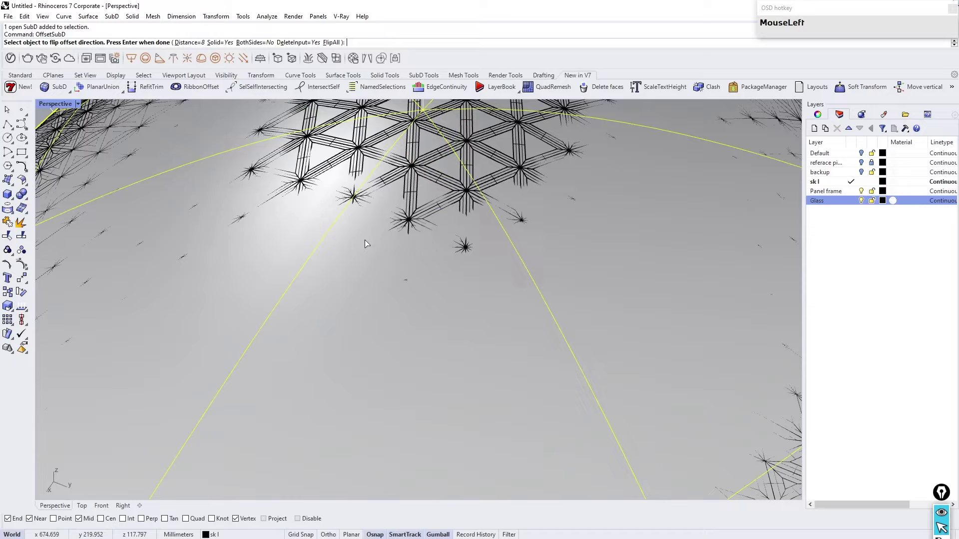
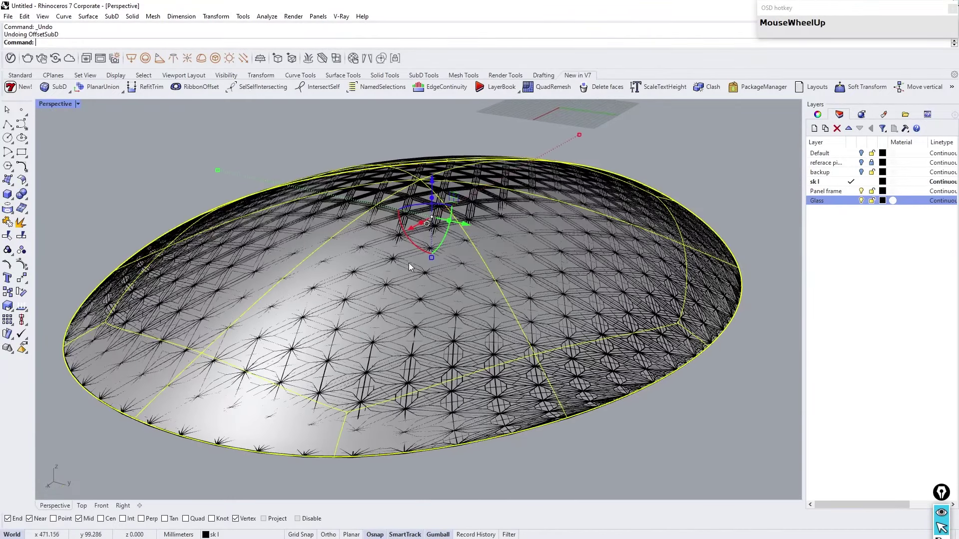
pyautogui.rightClick(412, 261)
pyautogui.click(191, 45)
pyautogui.click(244, 183)
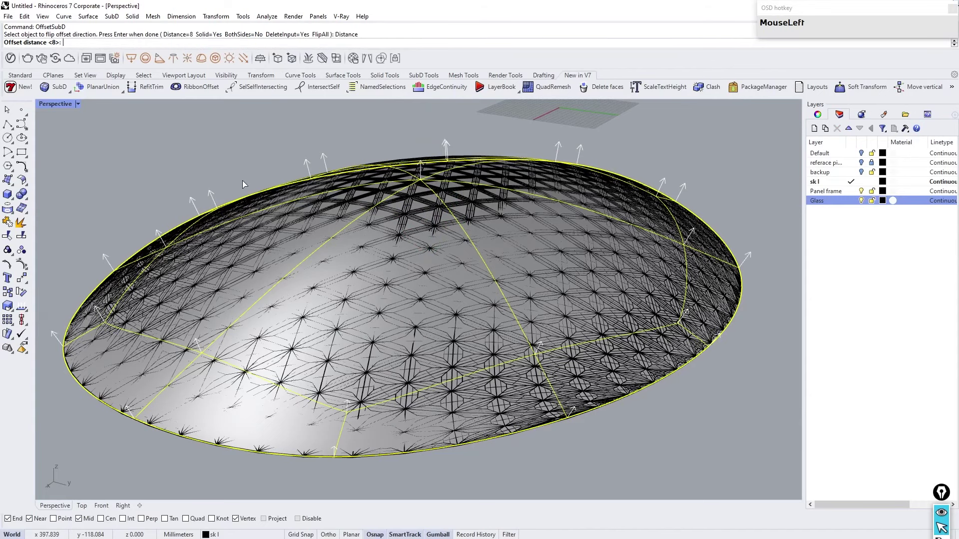
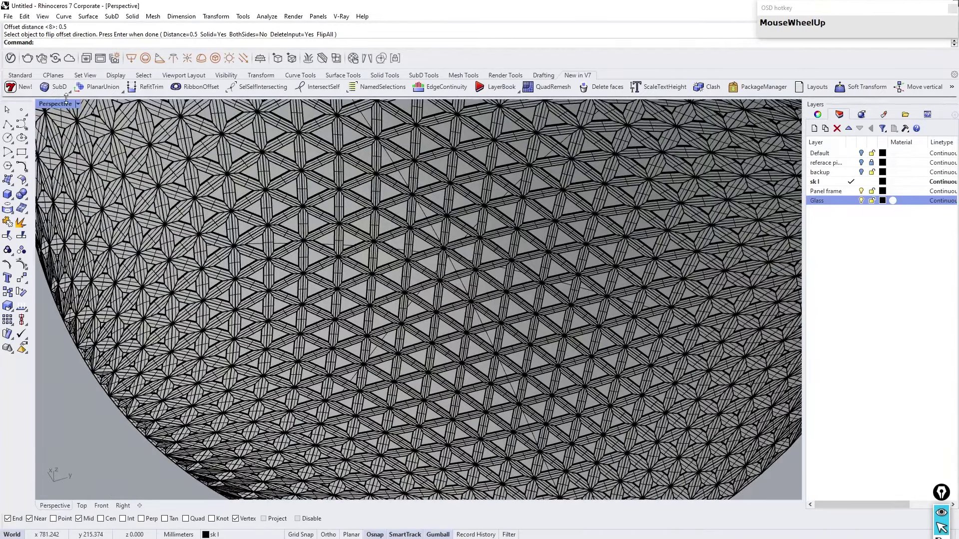
pyautogui.click(78, 109)
pyautogui.scroll(-3)
pyautogui.rightClick(453, 214)
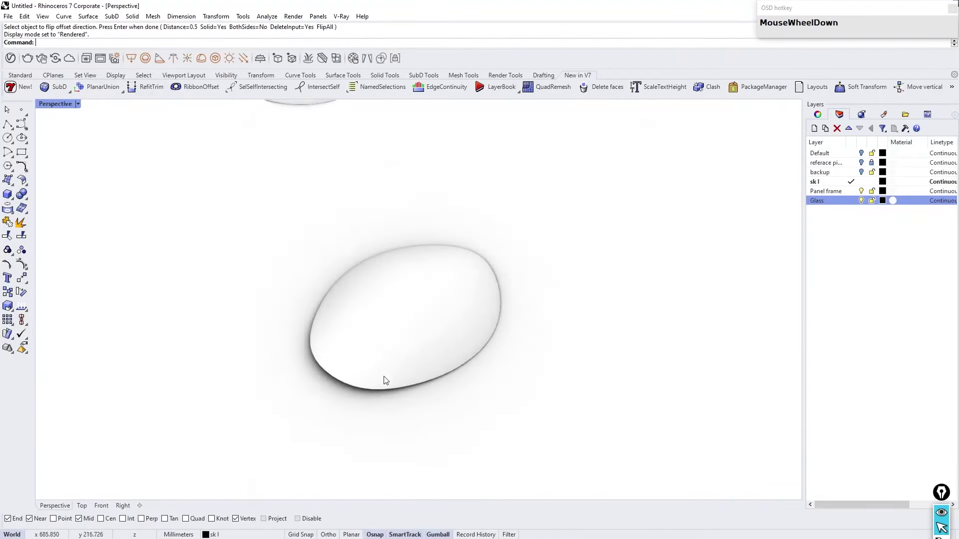
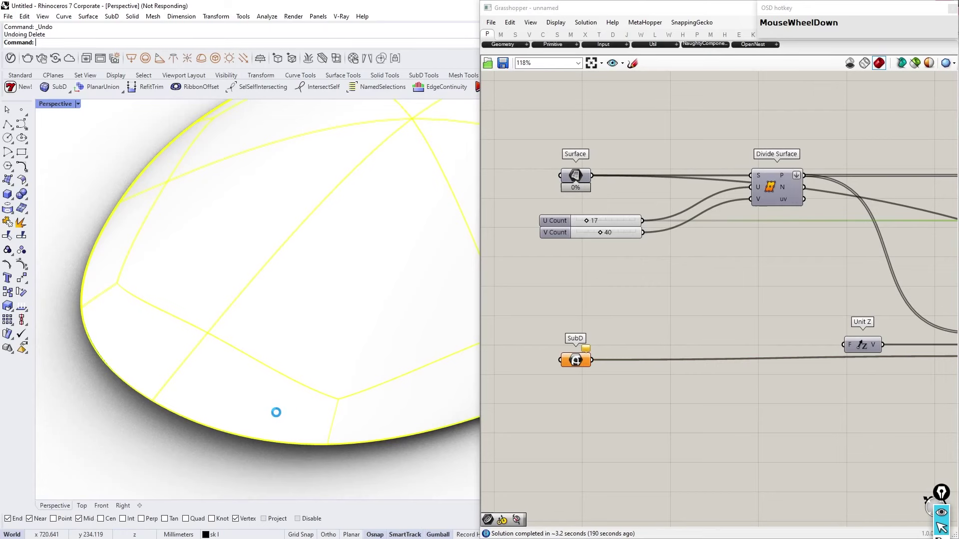
# Step: Offset the Panel output by 0.20 in a second Offset Surface and hide the 0.45 frame preview
pyautogui.click(80, 107)
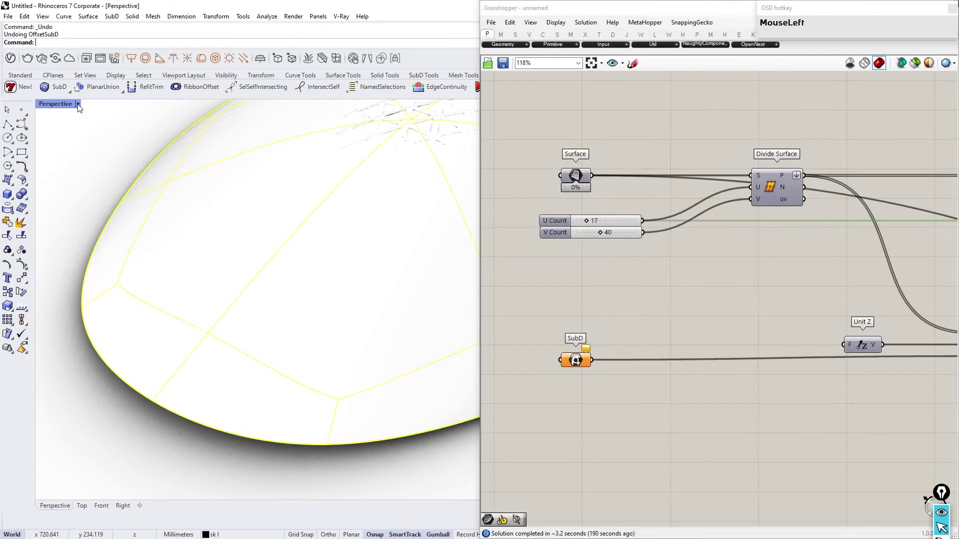
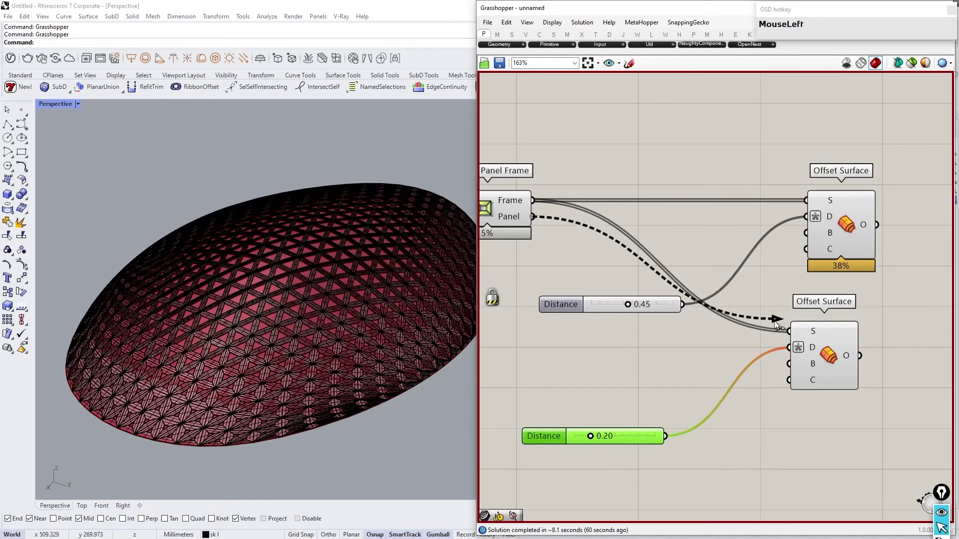
pyautogui.click(683, 356)
pyautogui.middleClick(837, 235)
pyautogui.click(880, 235)
pyautogui.middleClick(650, 365)
pyautogui.click(648, 394)
pyautogui.rightClick(824, 355)
pyautogui.click(853, 394)
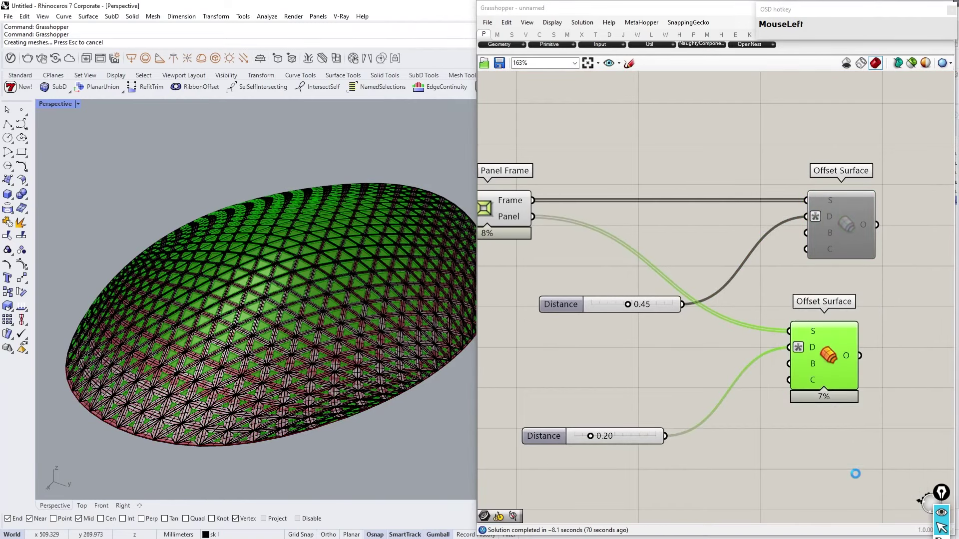
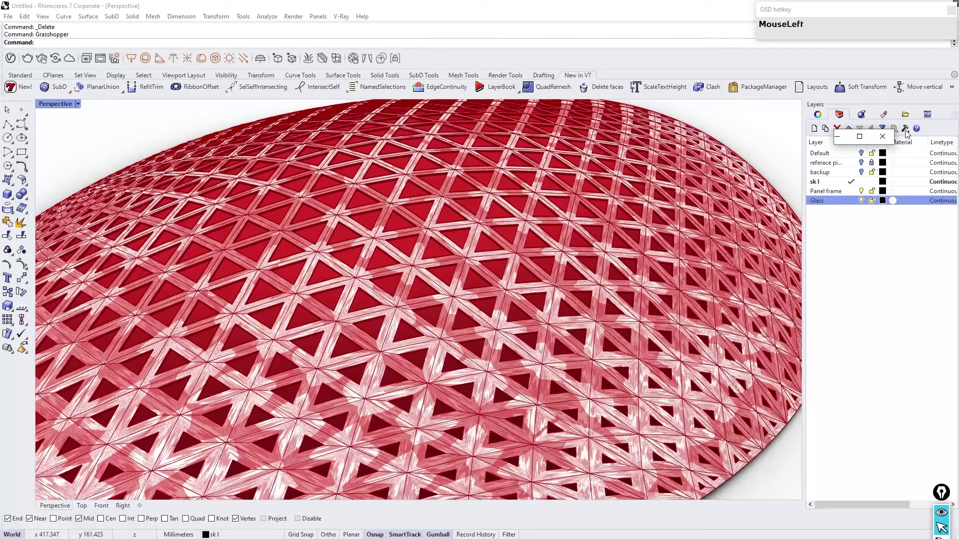
# Step: Bake the 0.20 infill-panel Offset Surface into Rhino with Group 'Yes, please' enabled
pyautogui.rightClick(806, 350)
pyautogui.moveTo(826, 446); pyautogui.dragTo(661, 294)
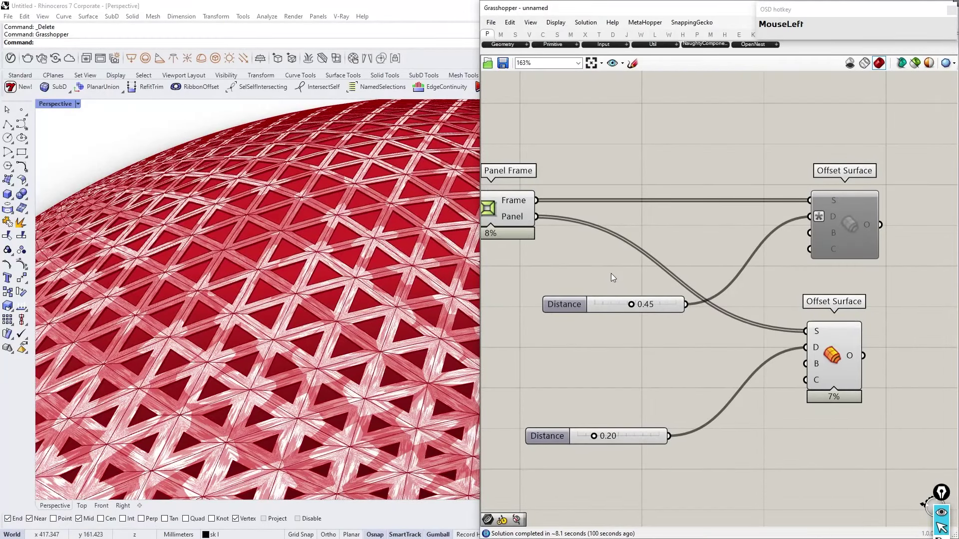
pyautogui.scroll(-3)
pyautogui.scroll(3)
pyautogui.click(723, 302)
pyautogui.rightClick(722, 301)
pyautogui.click(752, 343)
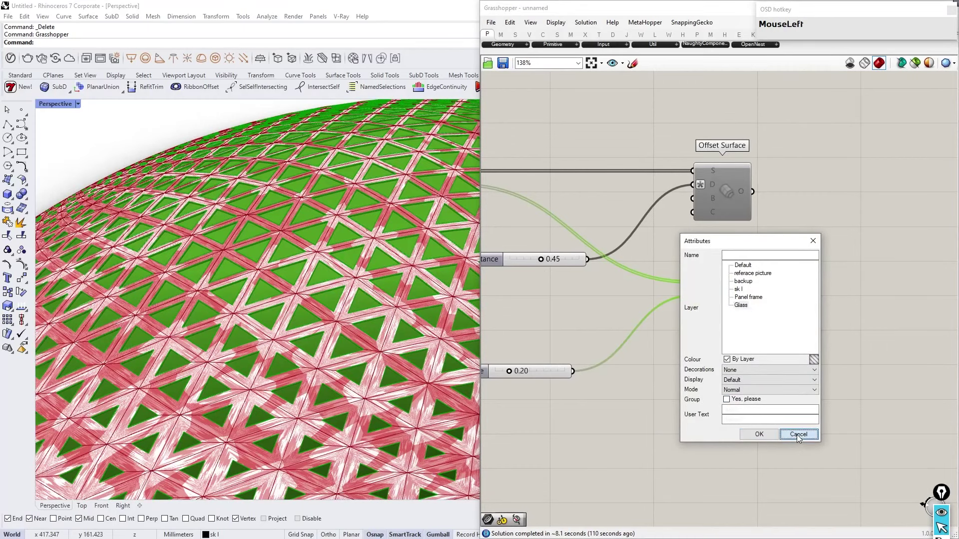
pyautogui.rightClick(721, 304)
pyautogui.click(755, 343)
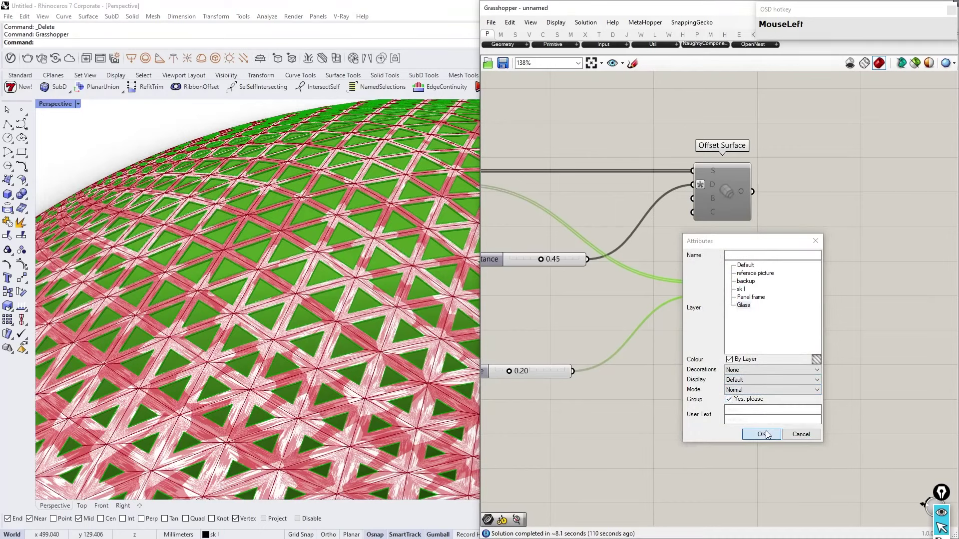
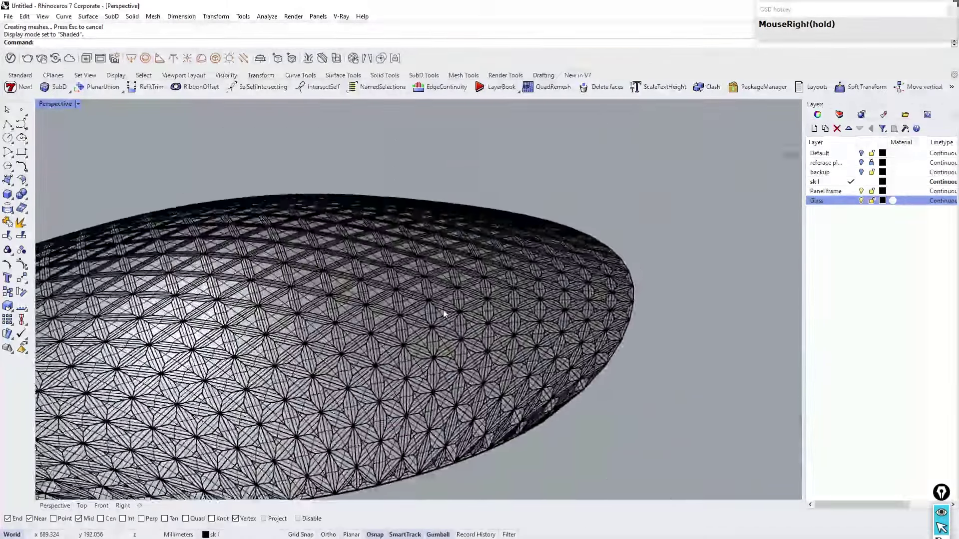
# Step: Hide the baked panels, show the hidden objects and switch on the Default layer so the SubD roof appears
pyautogui.rightClick(360, 232)
pyautogui.rightClick(416, 292)
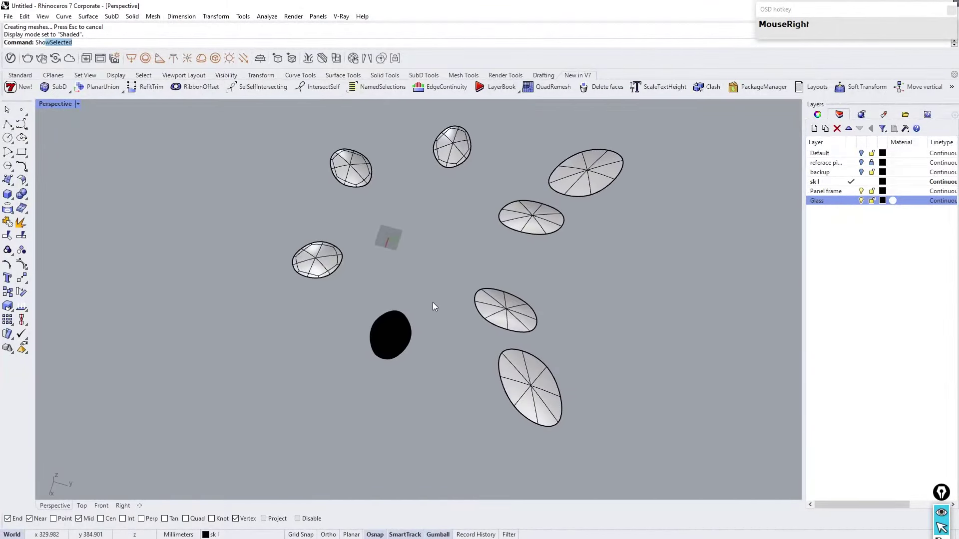
pyautogui.scroll(3)
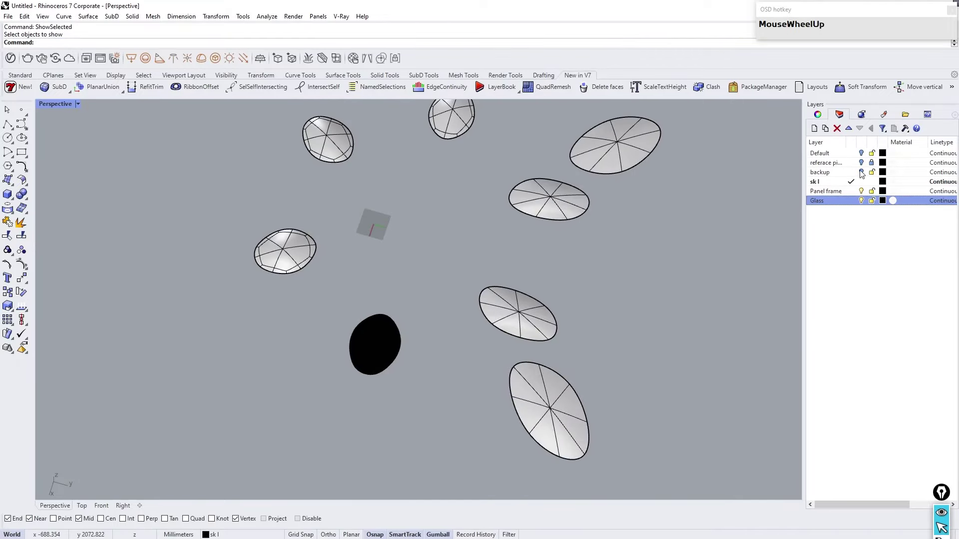
pyautogui.click(862, 173)
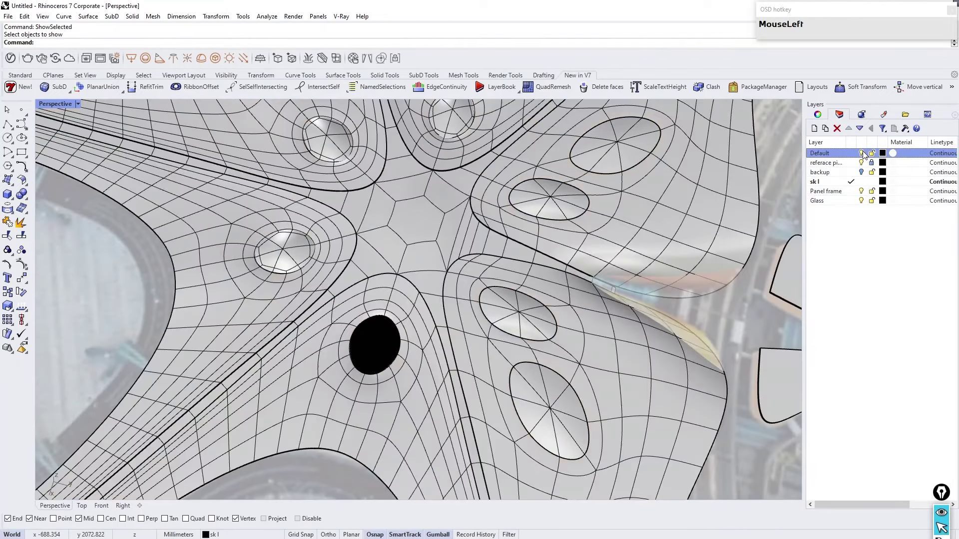
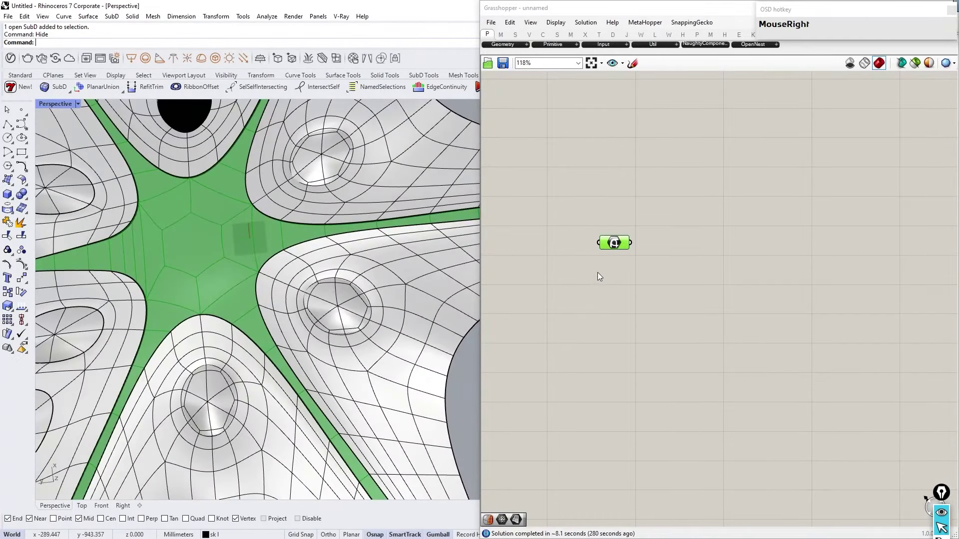
# Step: Convert the referenced SubD roof to a mesh with Mesh from SubD at density 2
pyautogui.scroll(-3)
pyautogui.scroll(3)
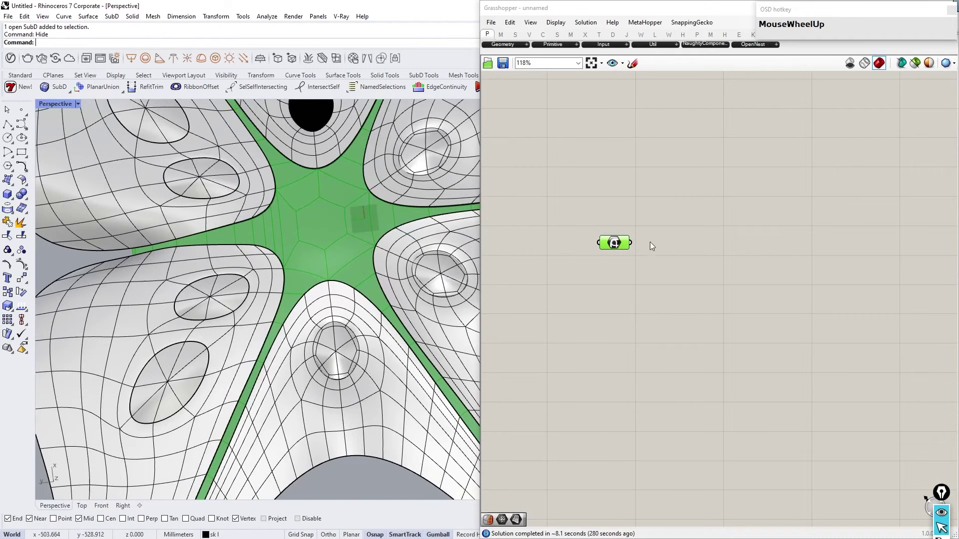
pyautogui.click(674, 247)
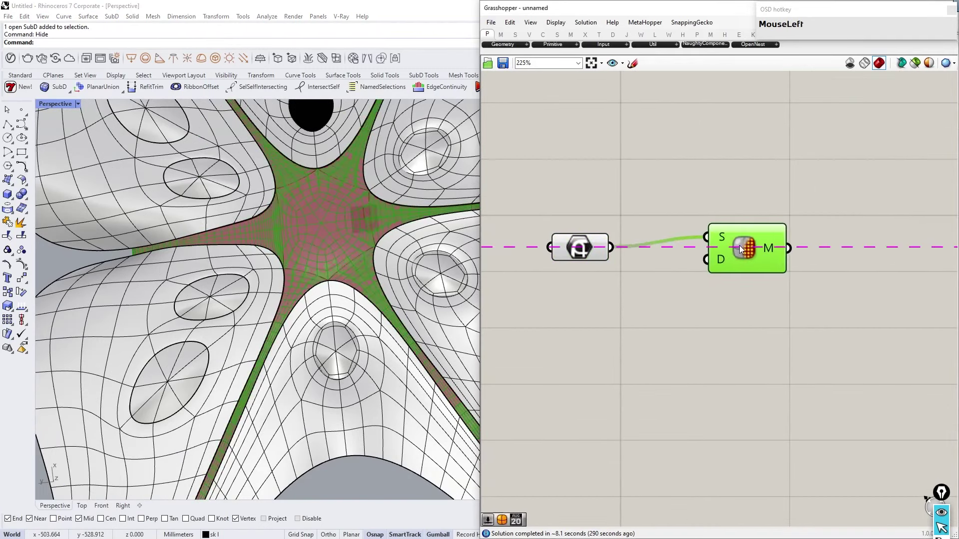
pyautogui.rightClick(304, 239)
pyautogui.scroll(3)
pyautogui.rightClick(300, 308)
pyautogui.click(340, 345)
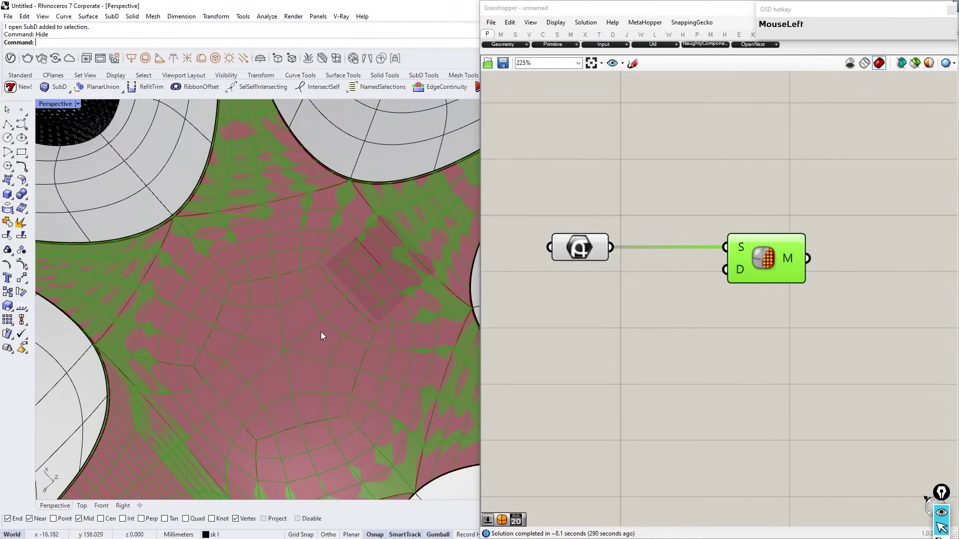
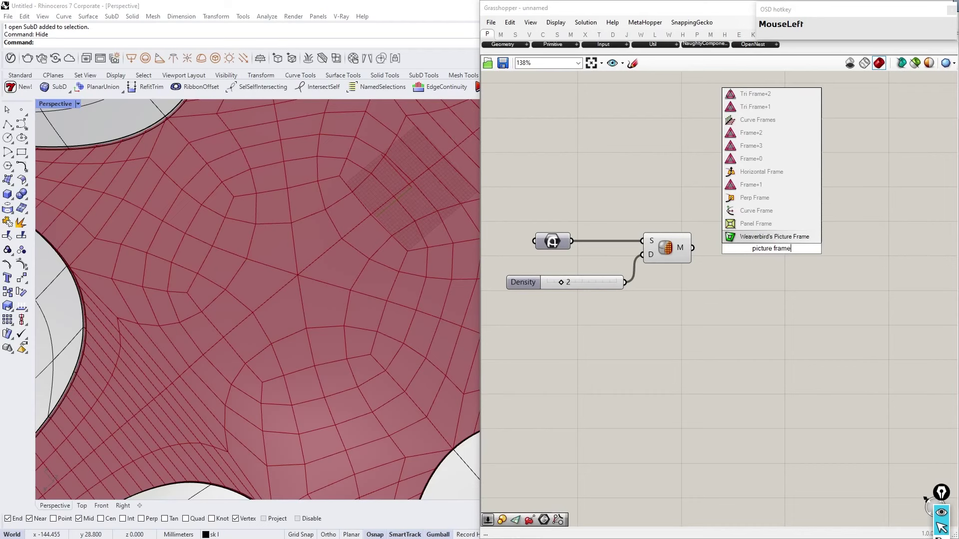
# Step: Feed the roof mesh into Weaverbird's Picture Frame to preview framed faces
pyautogui.click(767, 246)
pyautogui.scroll(3)
pyautogui.click(726, 300)
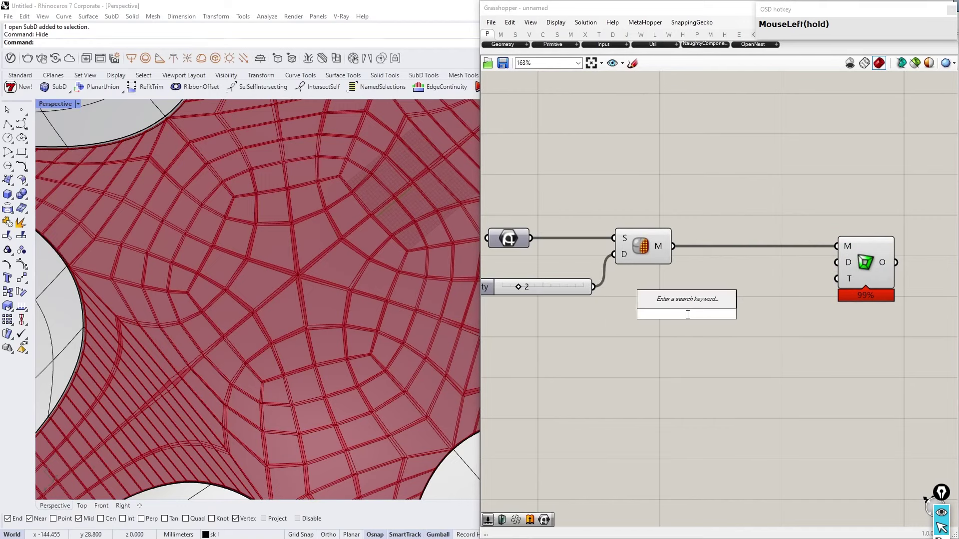
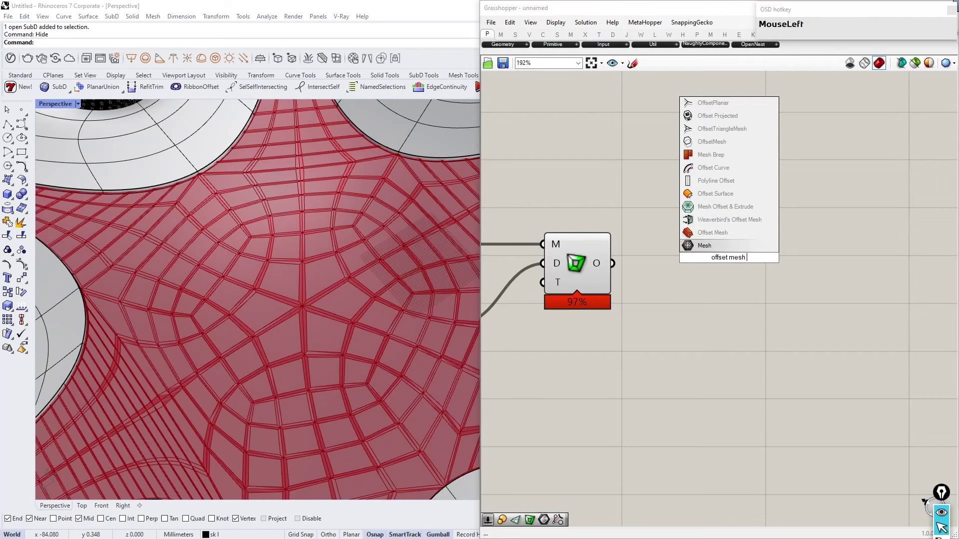
# Step: Thicken the picture-frame mesh with Weaverbird's Offset Mesh fed from Picture Frame
pyautogui.scroll(-3)
pyautogui.scroll(3)
pyautogui.click(731, 259)
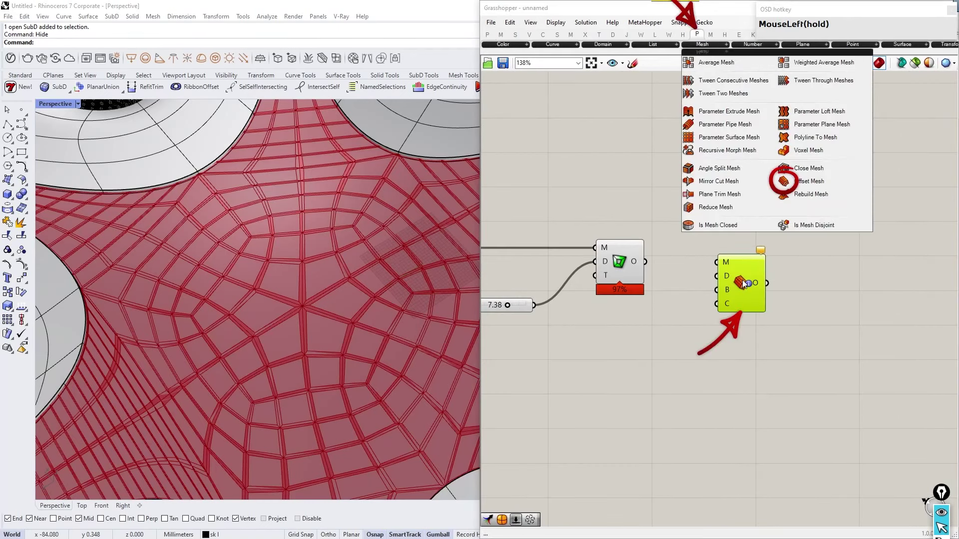
pyautogui.scroll(3)
pyautogui.rightClick(709, 286)
pyautogui.click(751, 272)
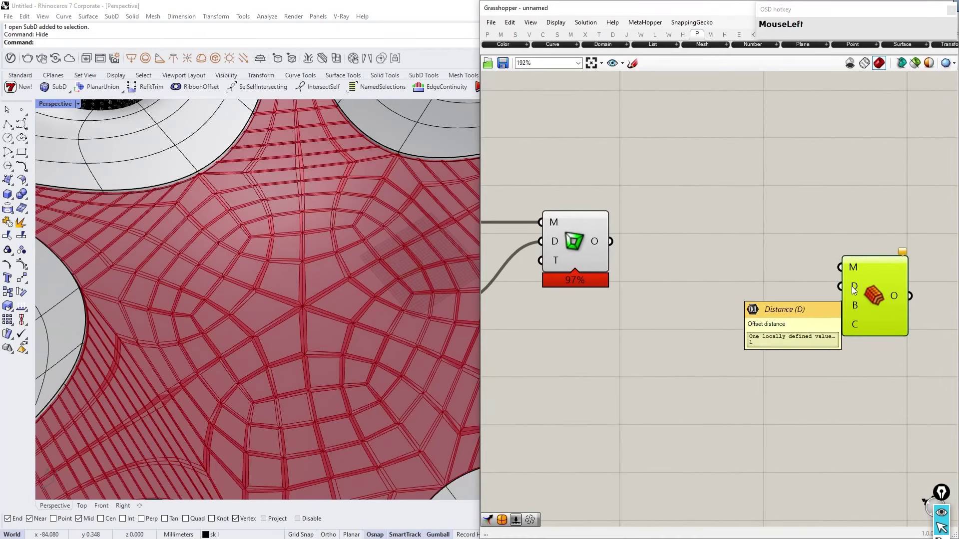
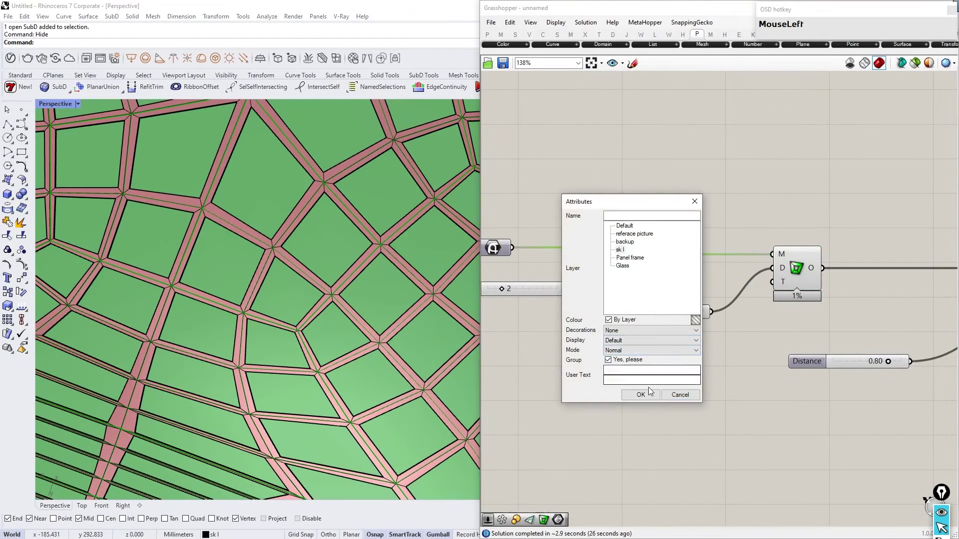
# Step: Bake the thickened frames as a group over the red roof
pyautogui.rightClick(728, 342)
pyautogui.scroll(-3)
pyautogui.scroll(3)
pyautogui.click(845, 354)
pyautogui.rightClick(706, 291)
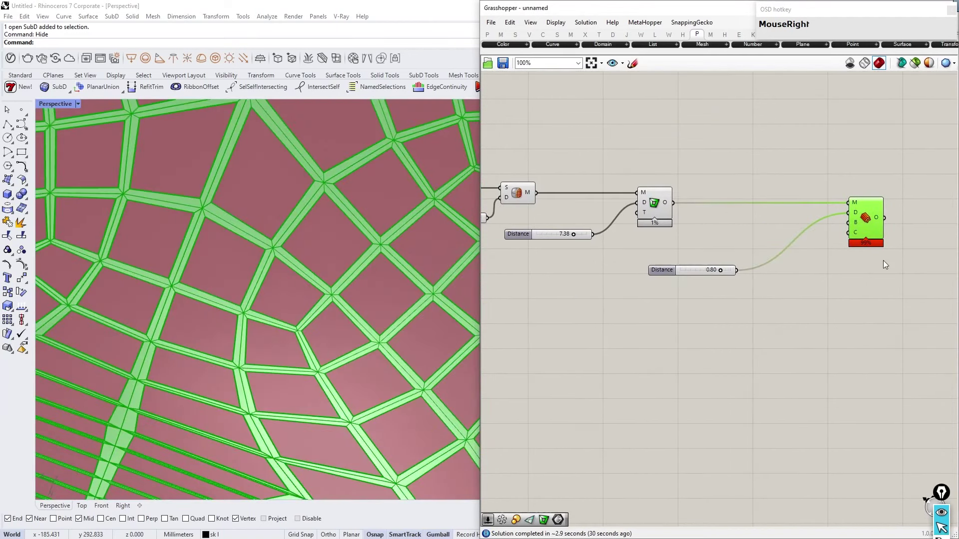
pyautogui.click(880, 270)
# Step: Adjust the offset distance slider toward 0.1 and retype the second thicken copy's distance
pyautogui.scroll(-3)
pyautogui.scroll(3)
pyautogui.moveTo(865, 233); pyautogui.dragTo(854, 317)
pyautogui.rightClick(337, 360)
pyautogui.scroll(3)
pyautogui.click(607, 320)
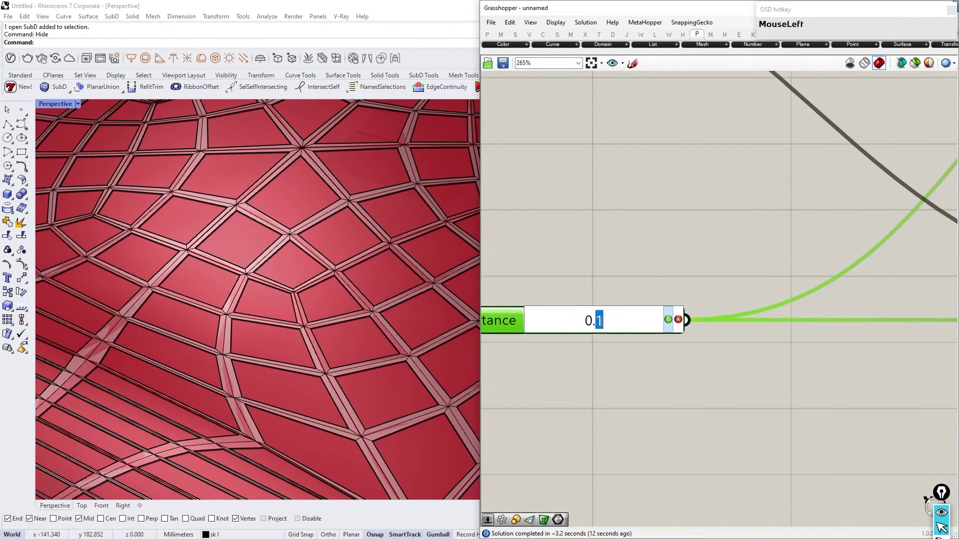